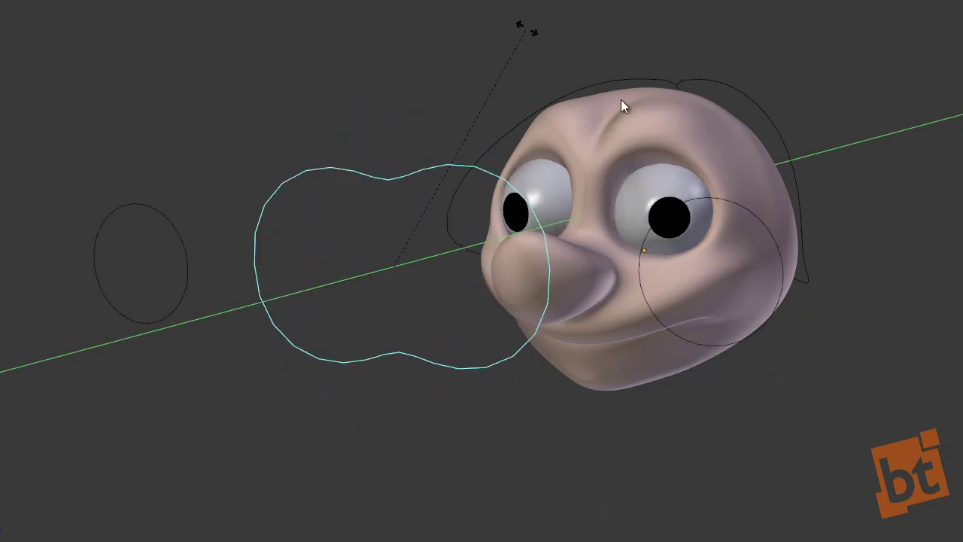
Step: Select the cartoon face mesh, briefly hide it and reveal it again
key("F9")
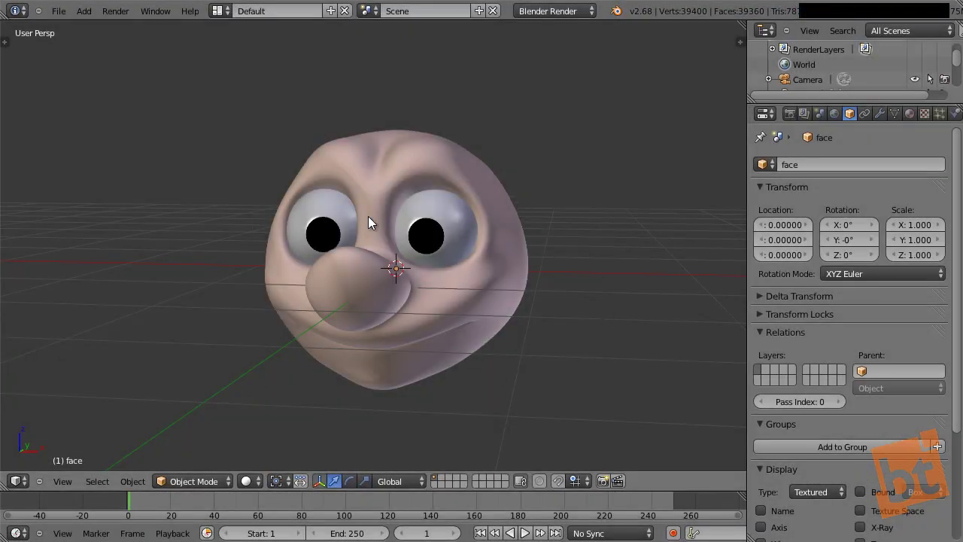
right_click(422, 152)
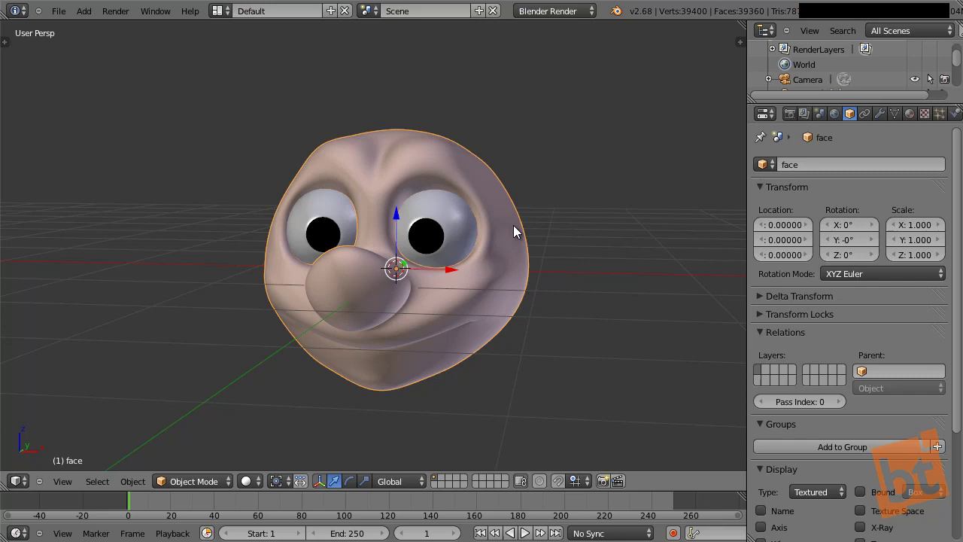
key("h")
key("alt+h")
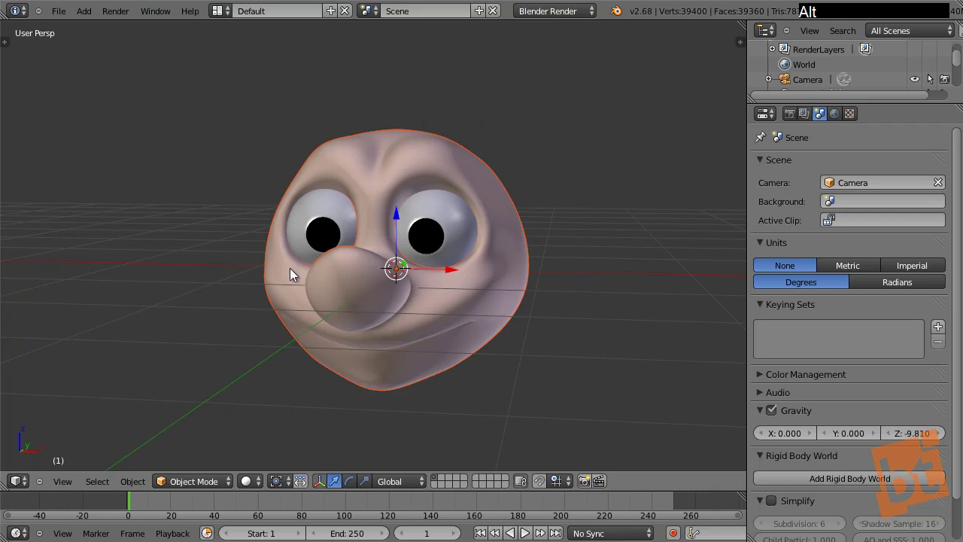
Step: Hide the face mesh, select the right eyeball and view both eyes in front orthographic
key("h")
middle_click(431, 279)
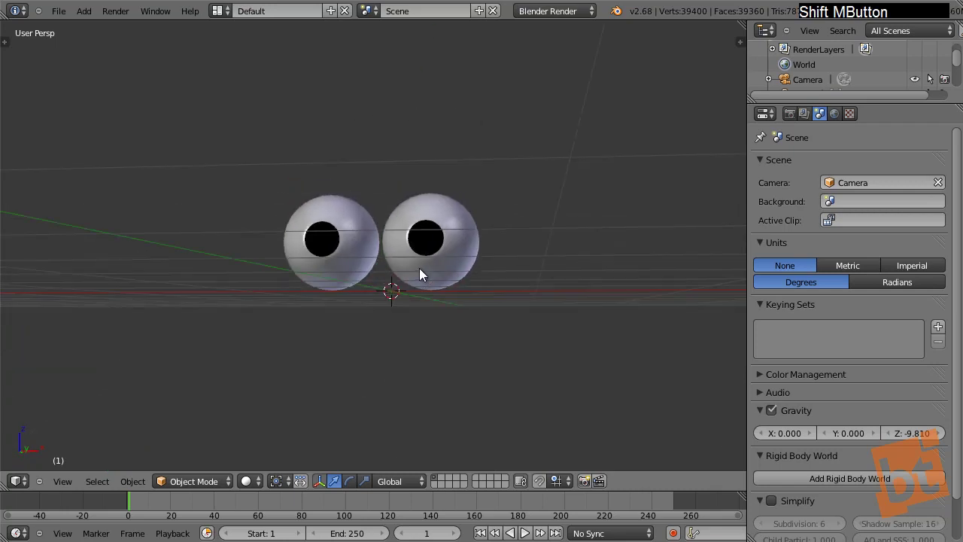
right_click(366, 233)
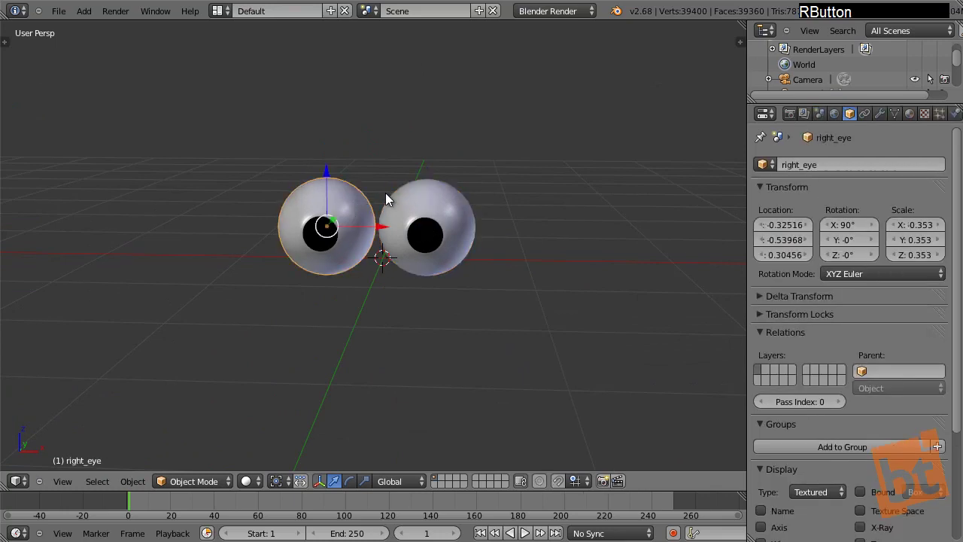
key("a")
middle_click(408, 192)
key("KP_1")
middle_click(418, 191)
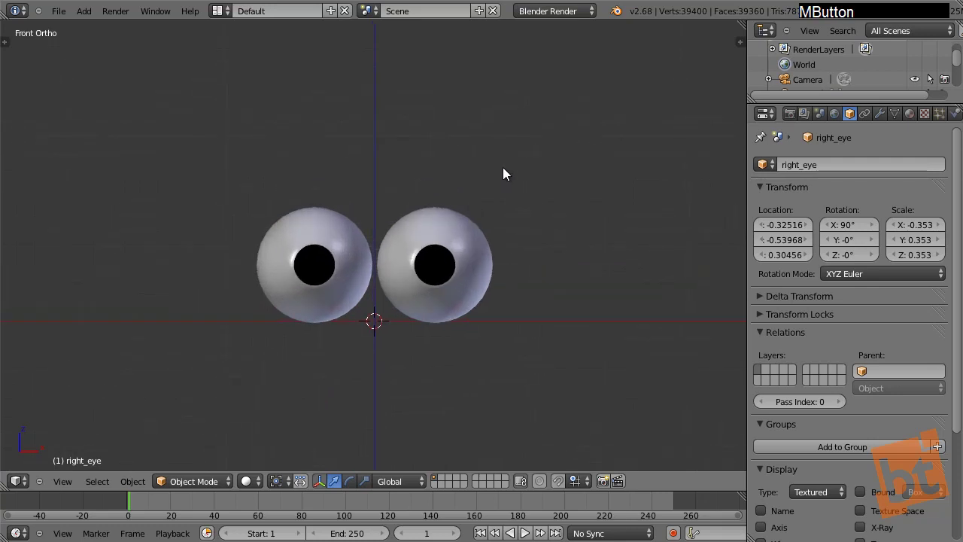
Step: Add a single-bone armature at the origin between the eyeballs and inspect it from an angle
key("shift+a")
left_click(584, 172)
right_click(382, 175)
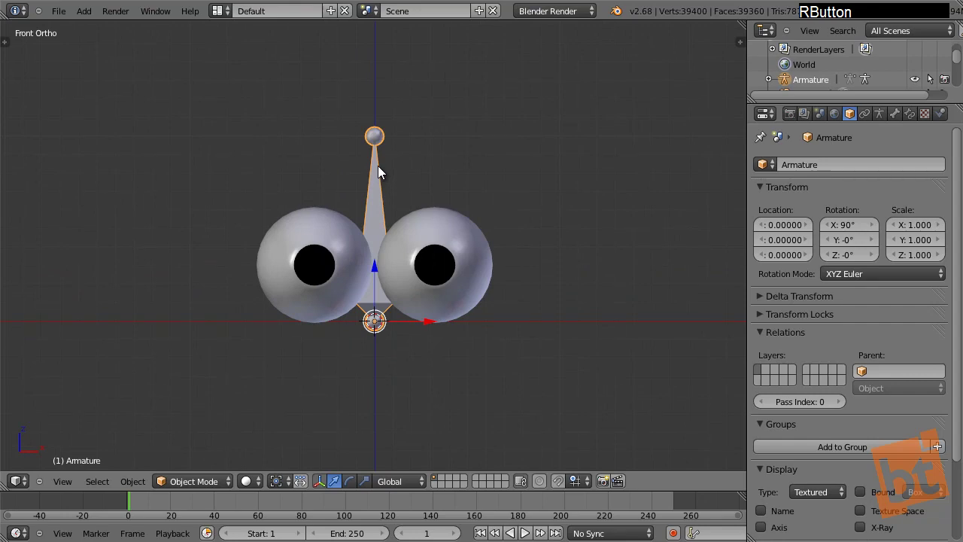
middle_click(489, 200)
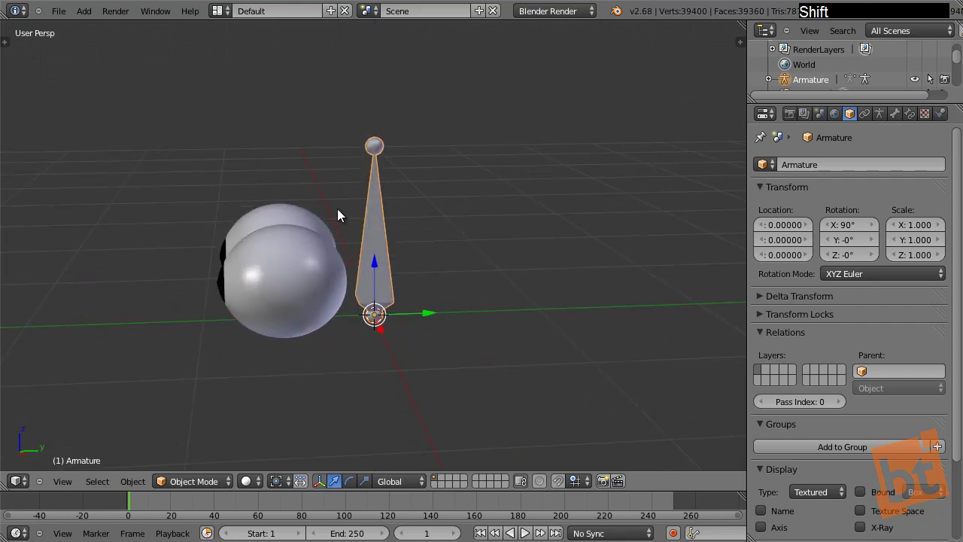
middle_click(369, 209)
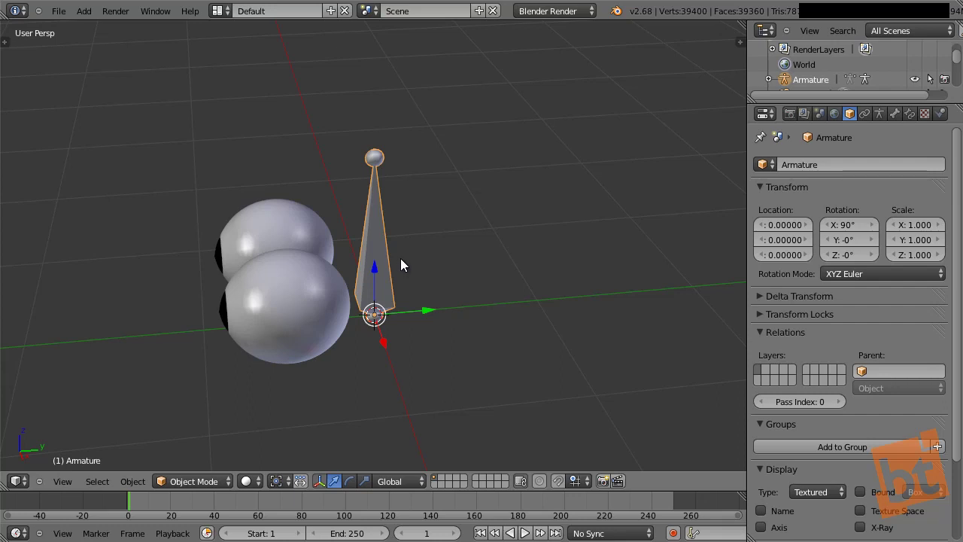
right_click(382, 265)
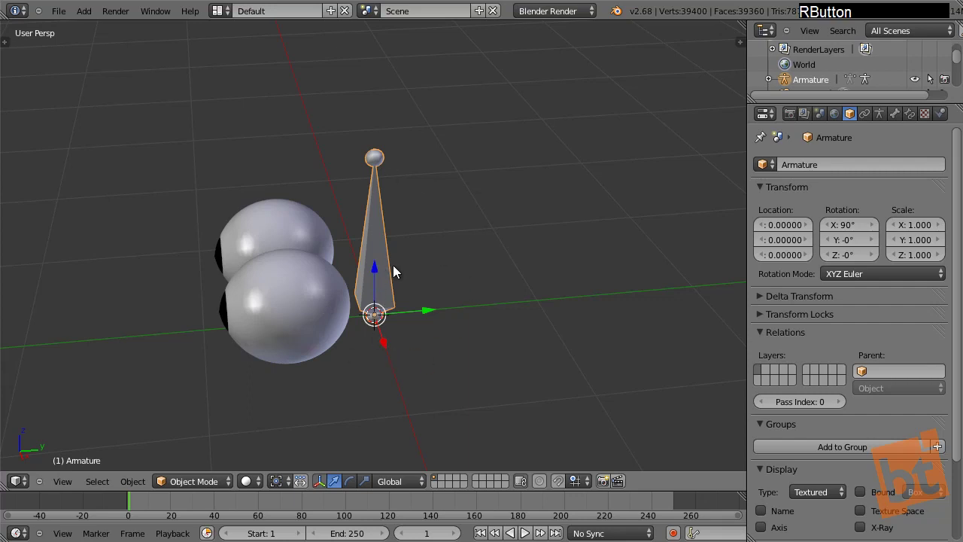
right_click(396, 271)
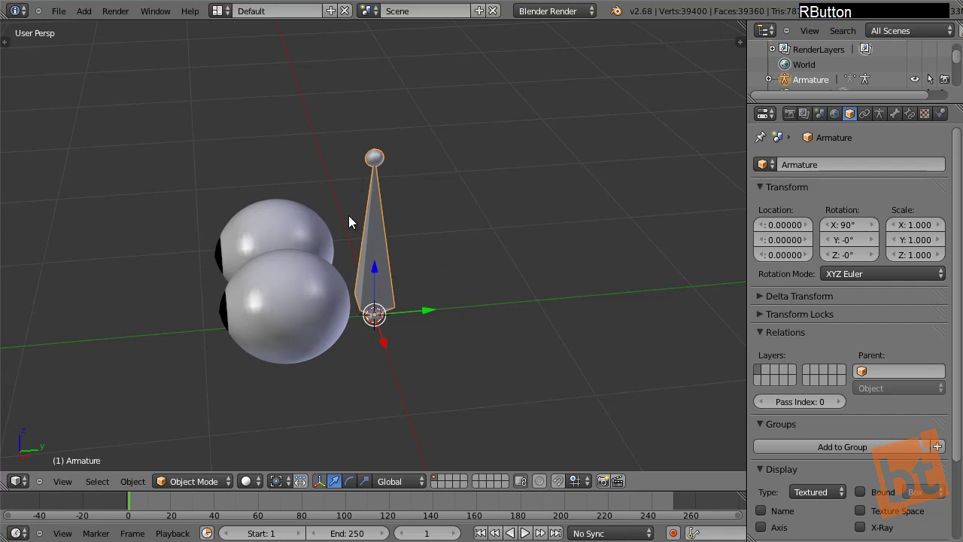
right_click(386, 220)
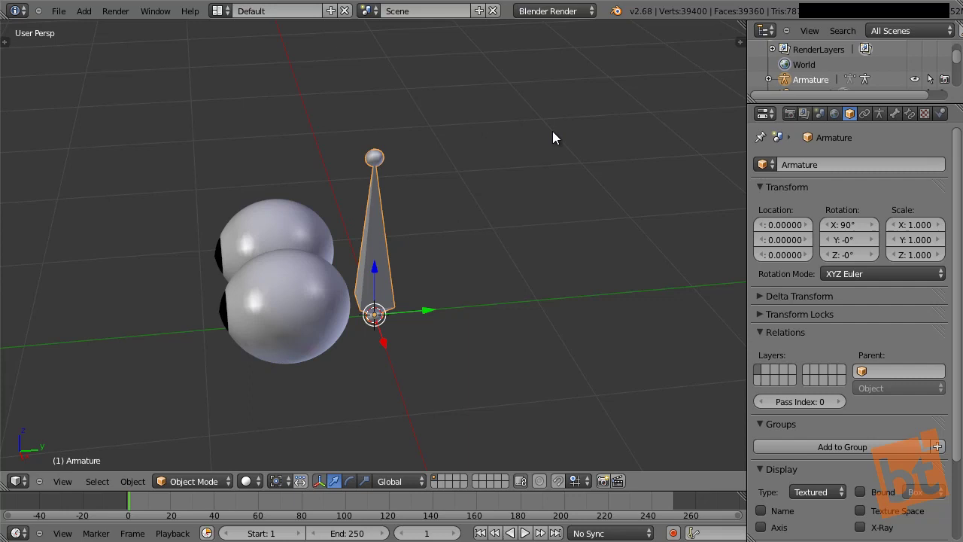
Step: Try scaling and moving the armature, cancelling both so it stays upright at the origin
key("s")
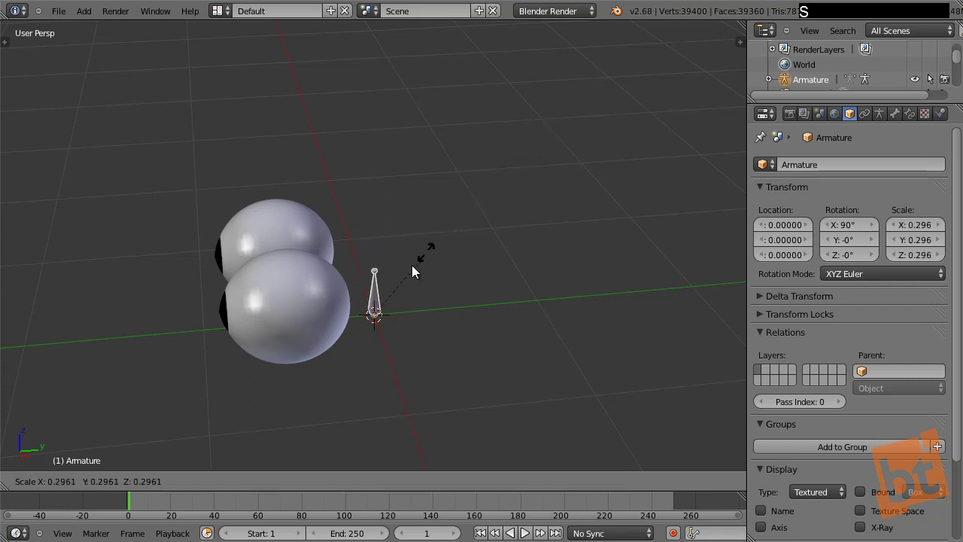
right_click(479, 207)
left_click(419, 316)
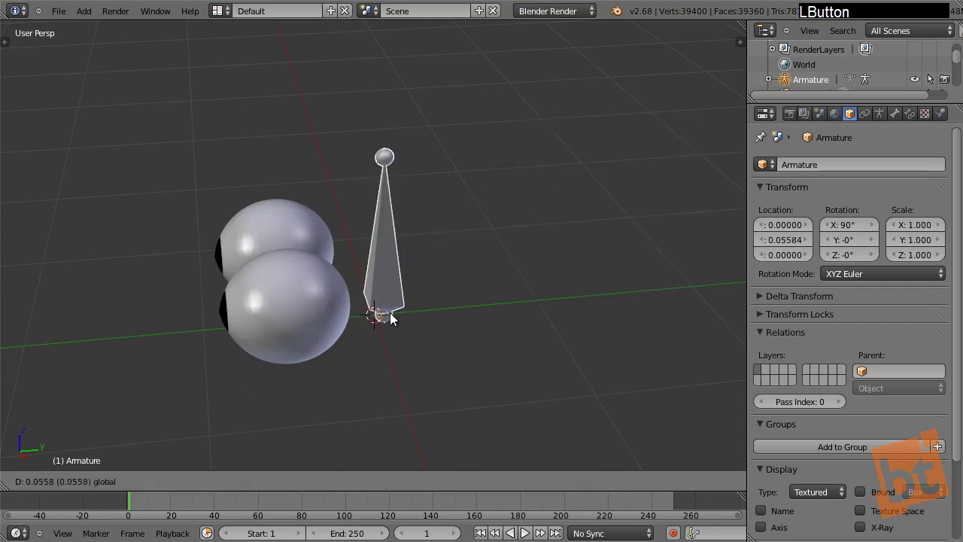
right_click(414, 312)
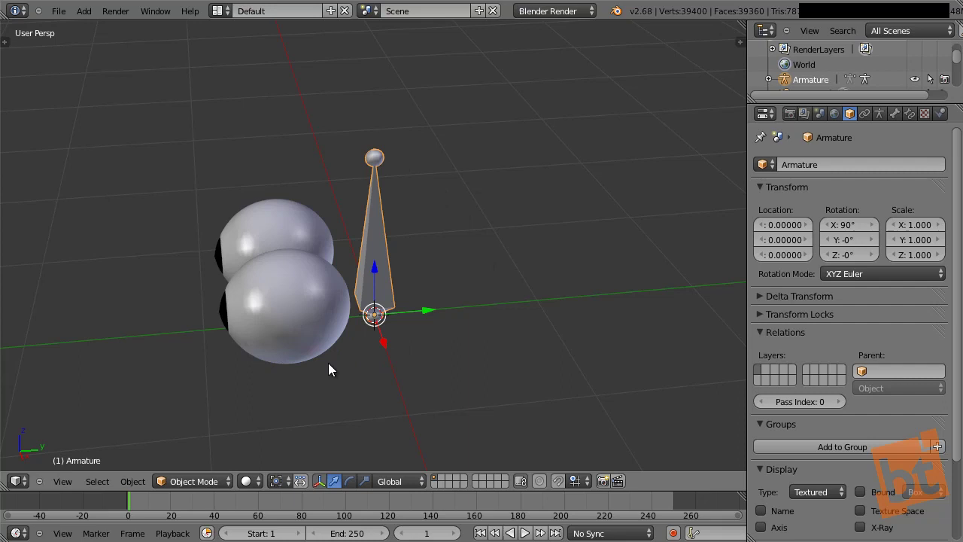
left_click(231, 480)
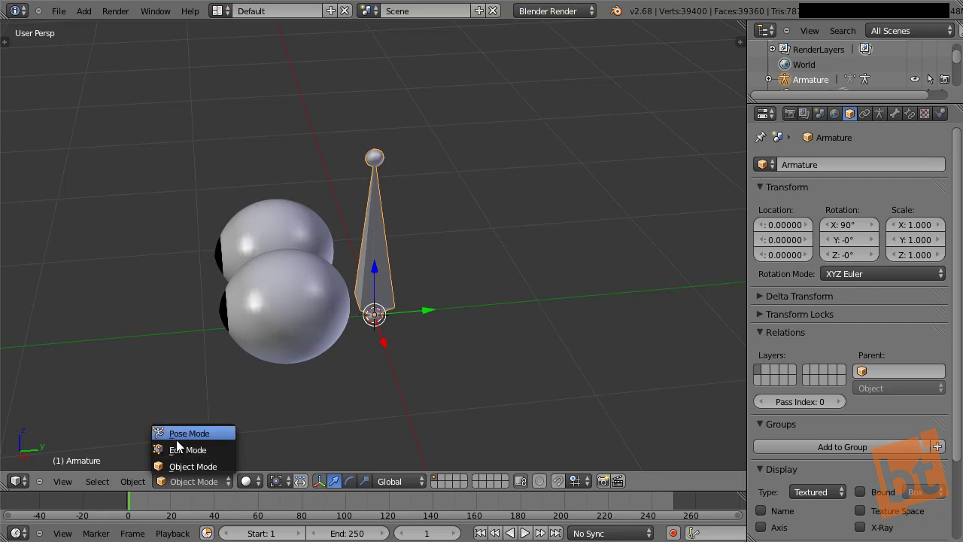
Step: Switch the armature into Edit Mode and select its bone while orbiting around it
left_click(186, 449)
right_click(359, 247)
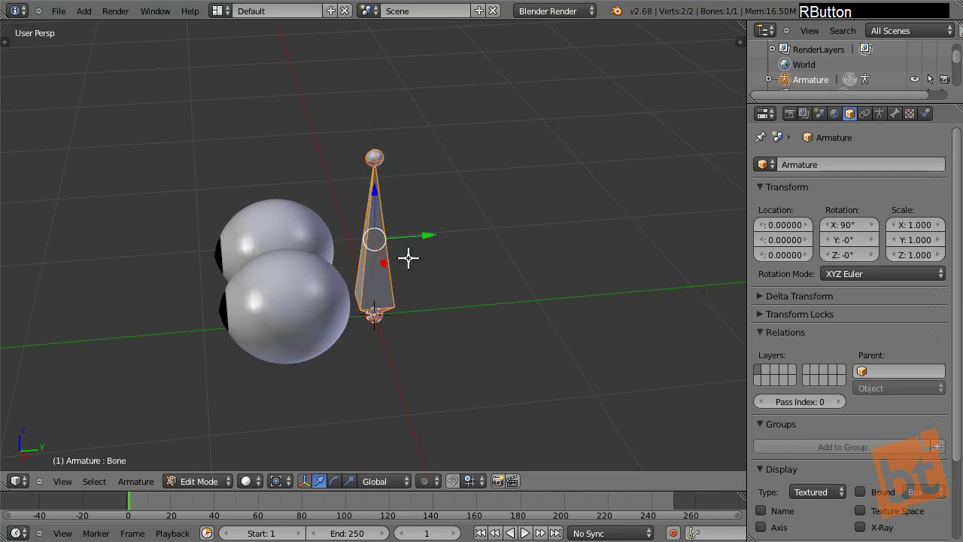
middle_click(435, 269)
right_click(373, 252)
middle_click(383, 271)
middle_click(354, 315)
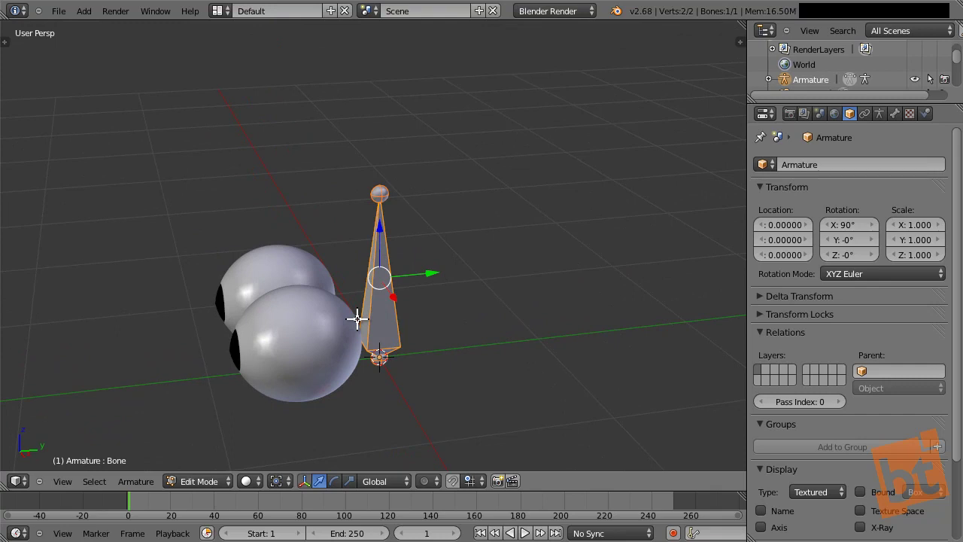
right_click(385, 184)
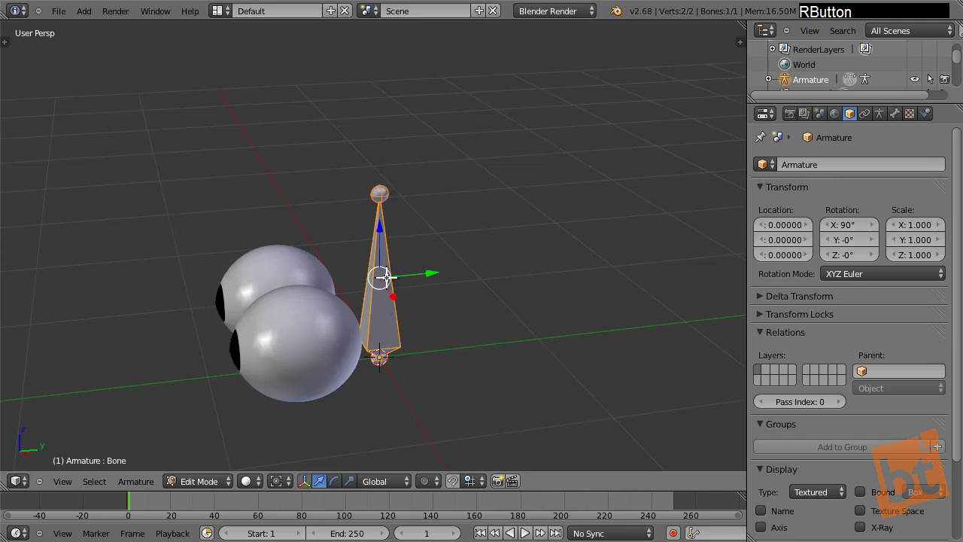
Step: Duplicate the bone, delete the copy again, and select the original bone's tip joint
key("shift+d")
left_click(500, 241)
right_click(496, 264)
key("x")
left_click(497, 264)
right_click(381, 182)
middle_click(405, 229)
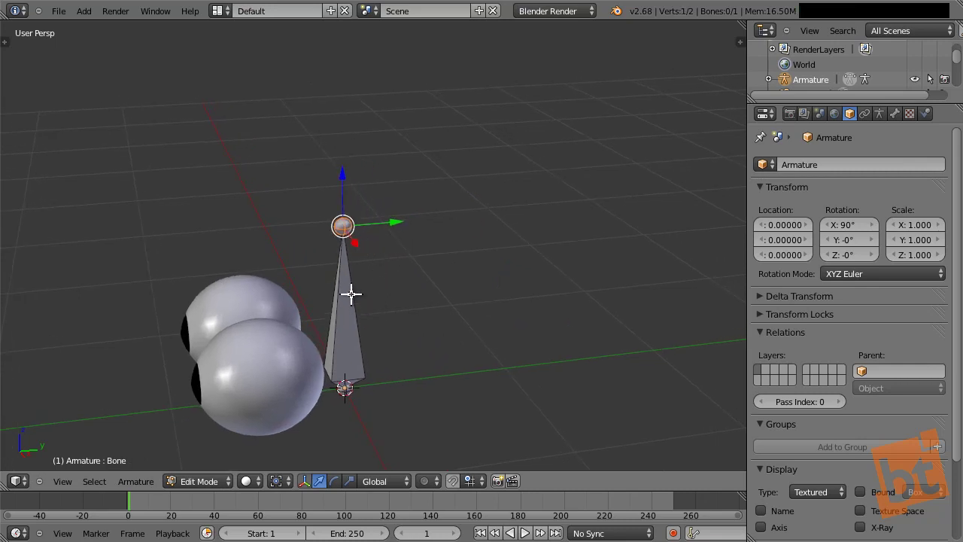
Step: Extrude a chain of bones from the tip arching up, over to the left and down above the eyeballs
key("e")
left_click(488, 192)
key("e")
left_click(343, 150)
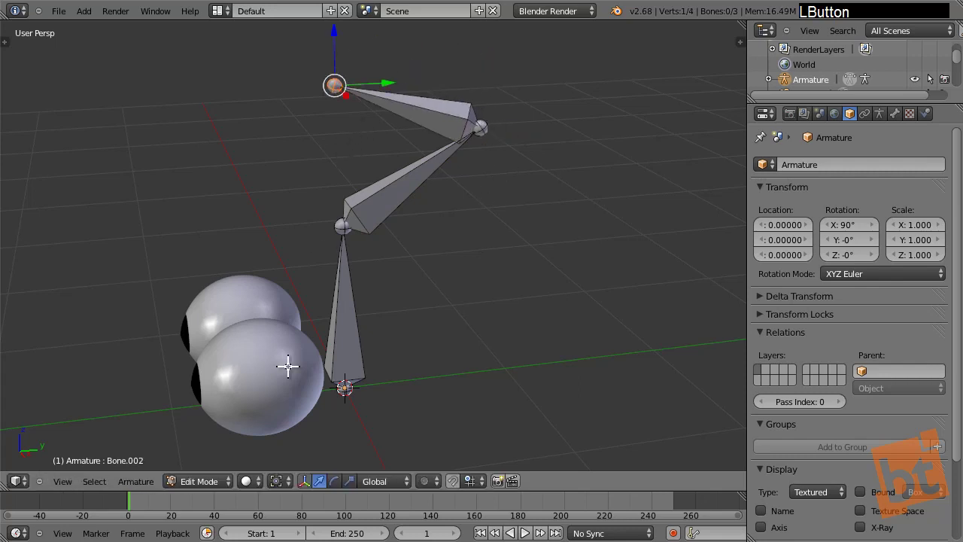
right_click(323, 85)
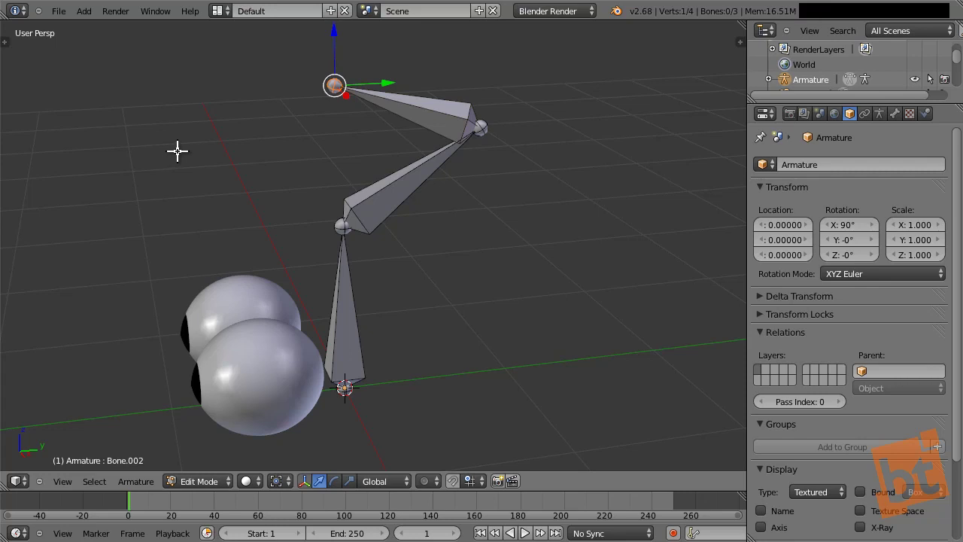
left_click(177, 148)
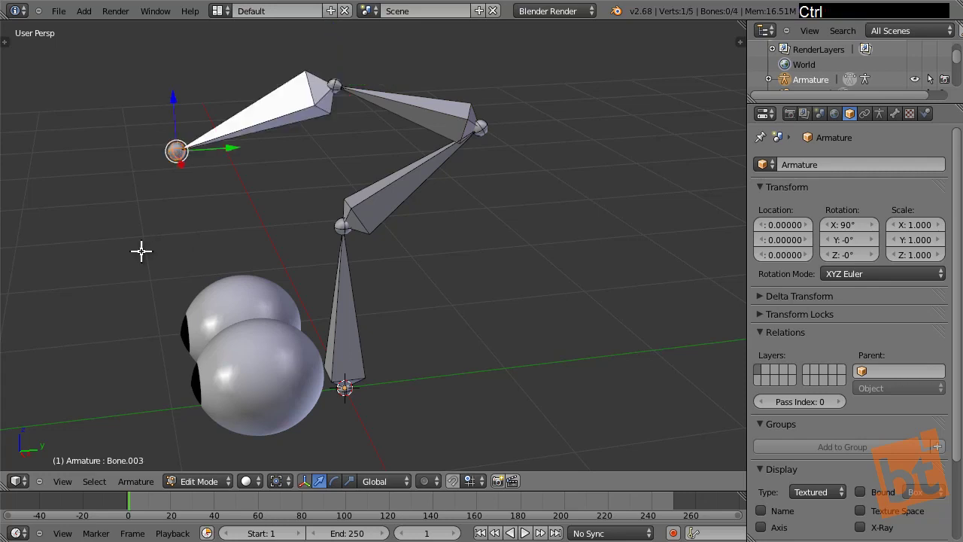
left_click(114, 249)
left_click(236, 206)
left_click(337, 148)
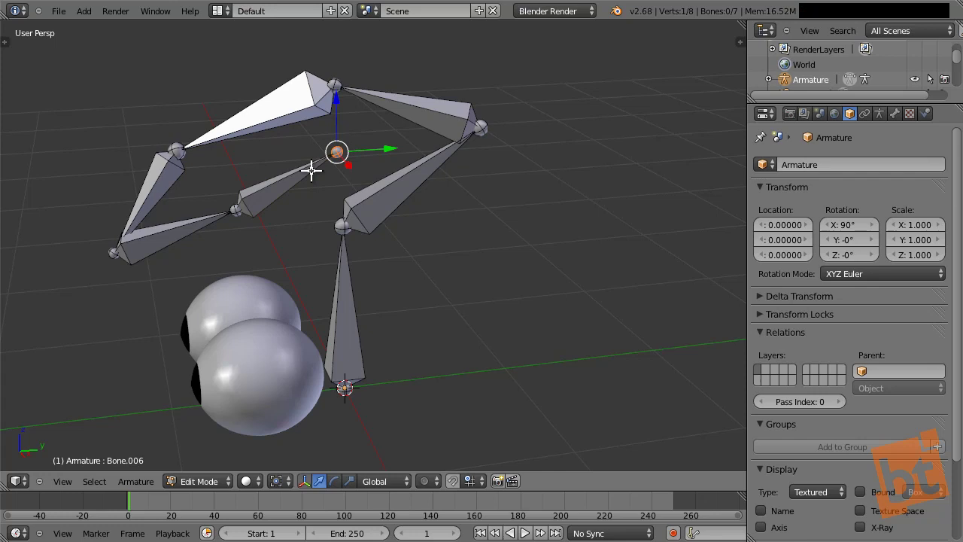
Step: Delete two surplus bones from the chain and reselect the left-end bones to reposition them
right_click(280, 180)
key("x")
left_click(268, 190)
right_click(160, 173)
key("x")
left_click(160, 174)
right_click(173, 147)
right_click(102, 249)
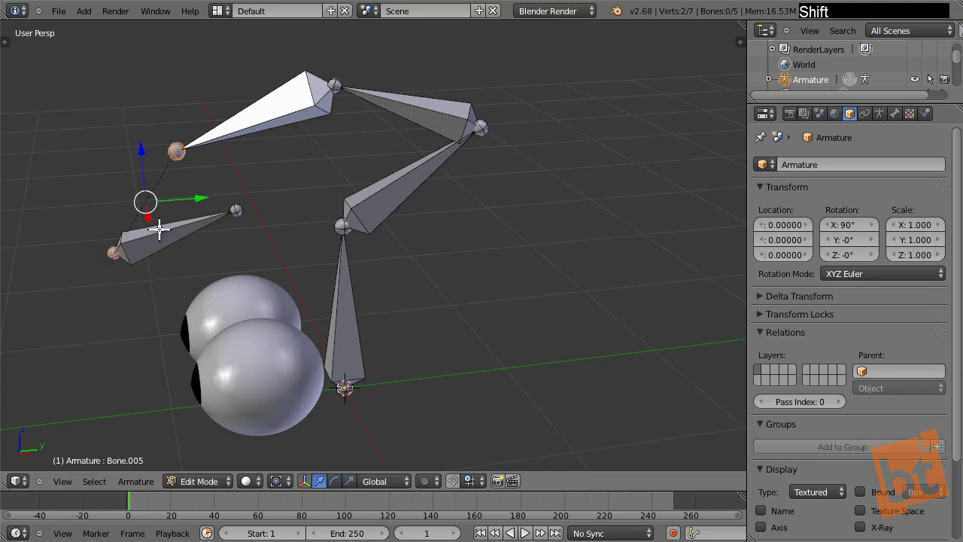
key("f")
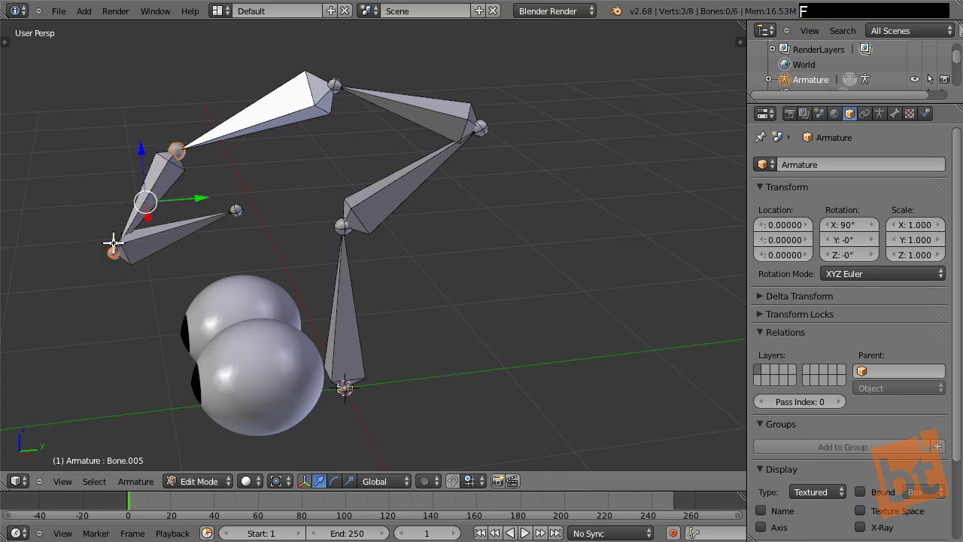
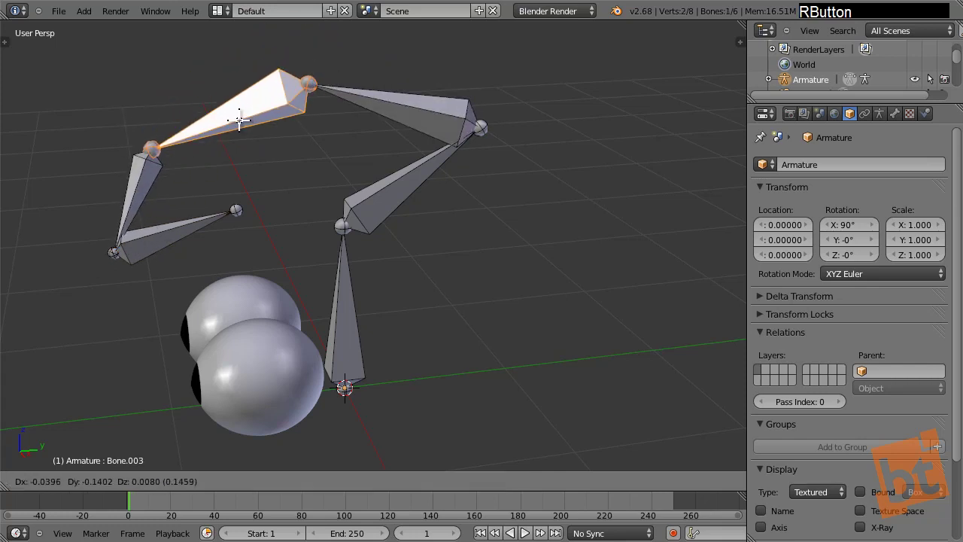
Step: Select the short floating bone together with the lower left bone for parenting
right_click(324, 62)
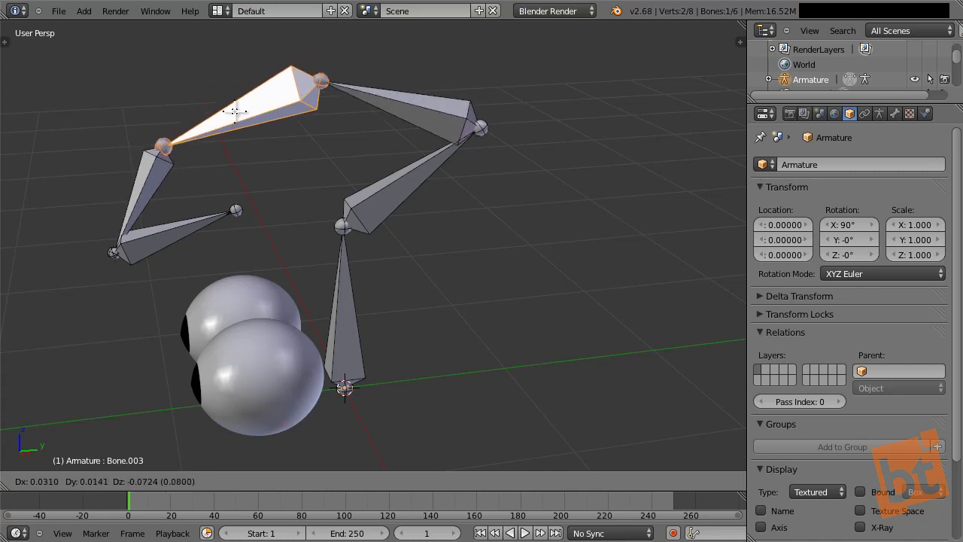
right_click(147, 241)
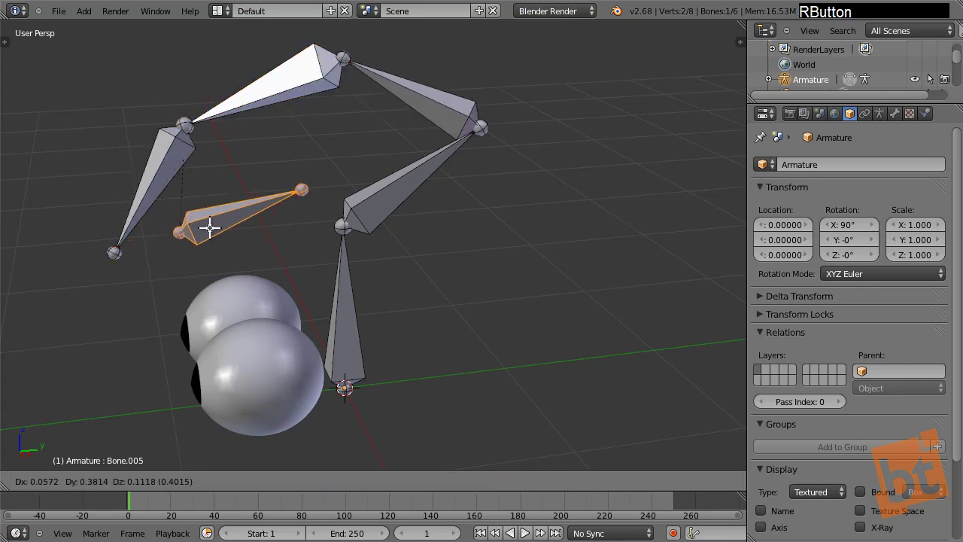
right_click(194, 231)
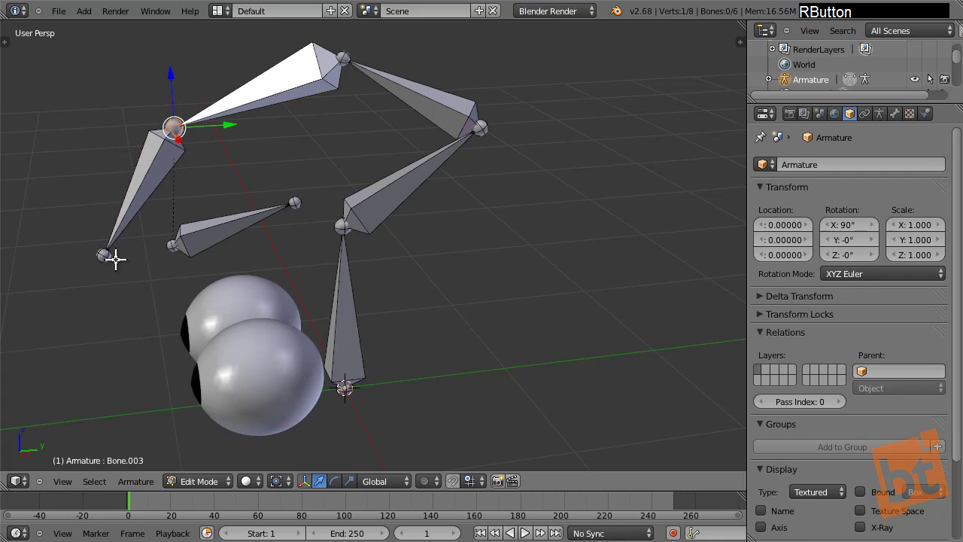
right_click(112, 259)
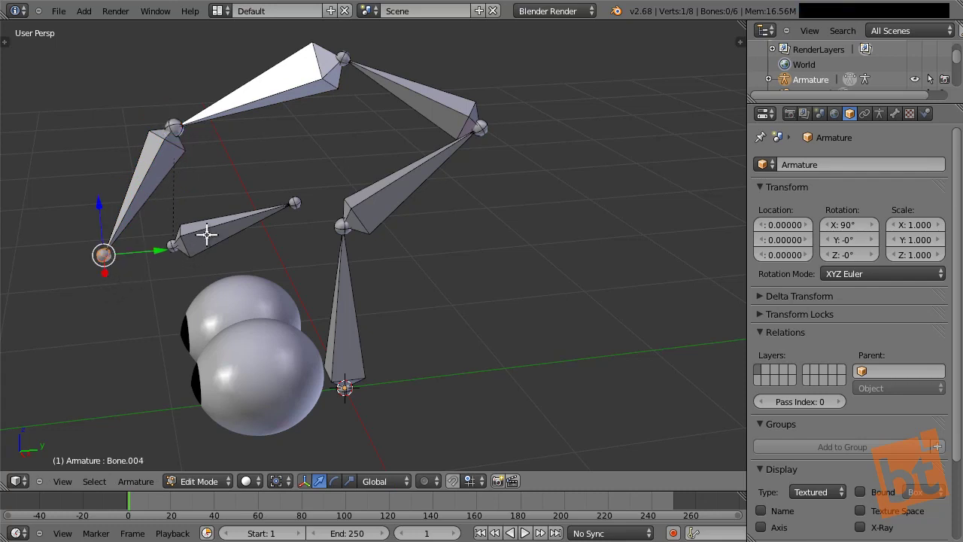
right_click(206, 231)
right_click(155, 174)
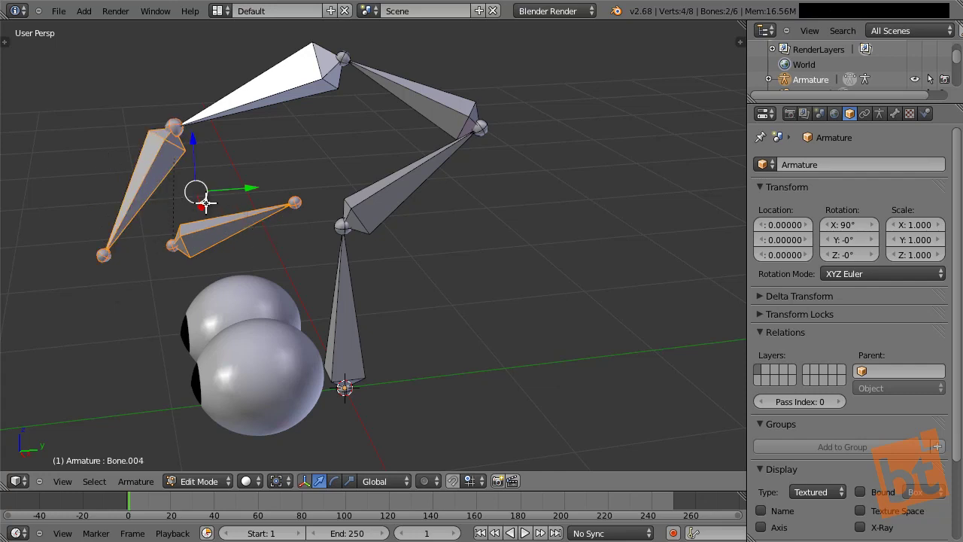
right_click(199, 234)
right_click(151, 180)
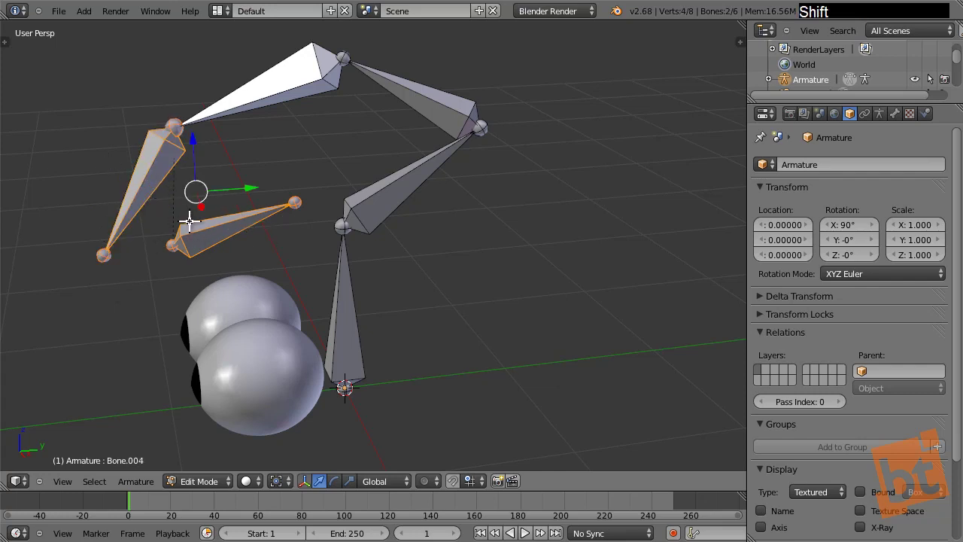
Step: Redo the selection so the short bone is selected with the left bone as the active one
right_click(189, 218)
right_click(388, 89)
right_click(389, 216)
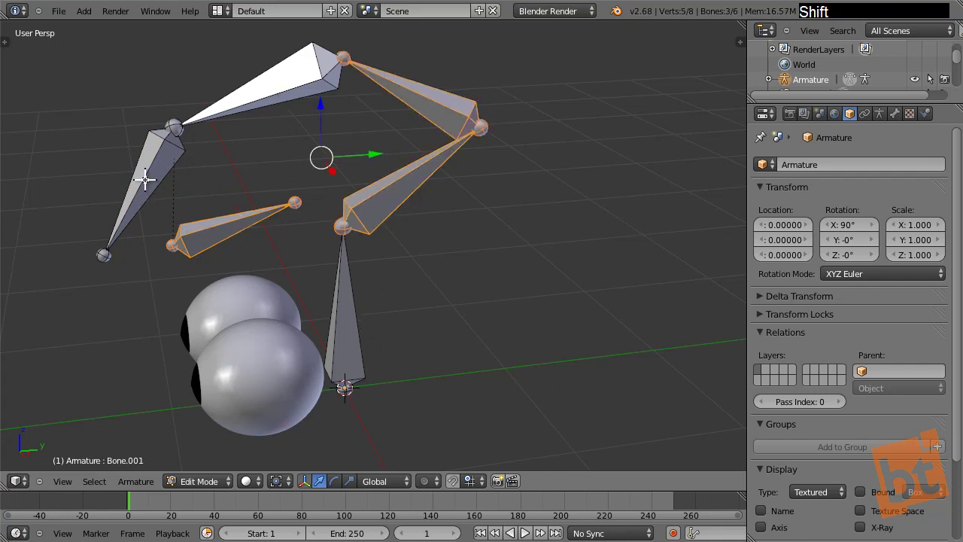
right_click(144, 176)
right_click(191, 227)
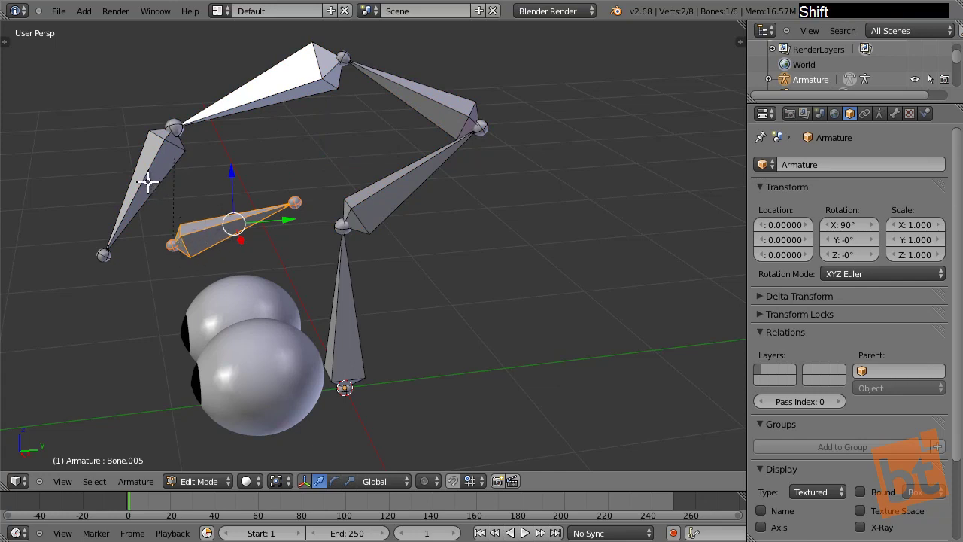
right_click(205, 229)
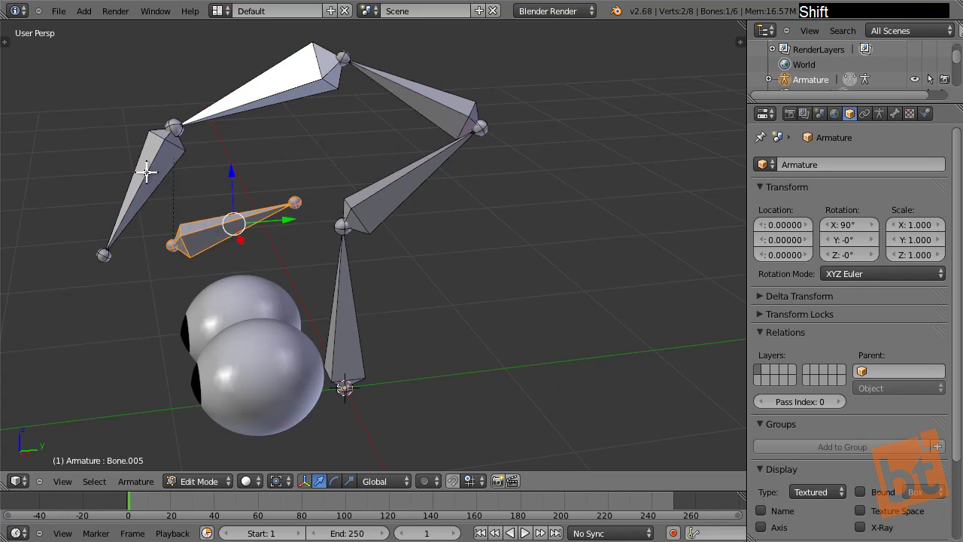
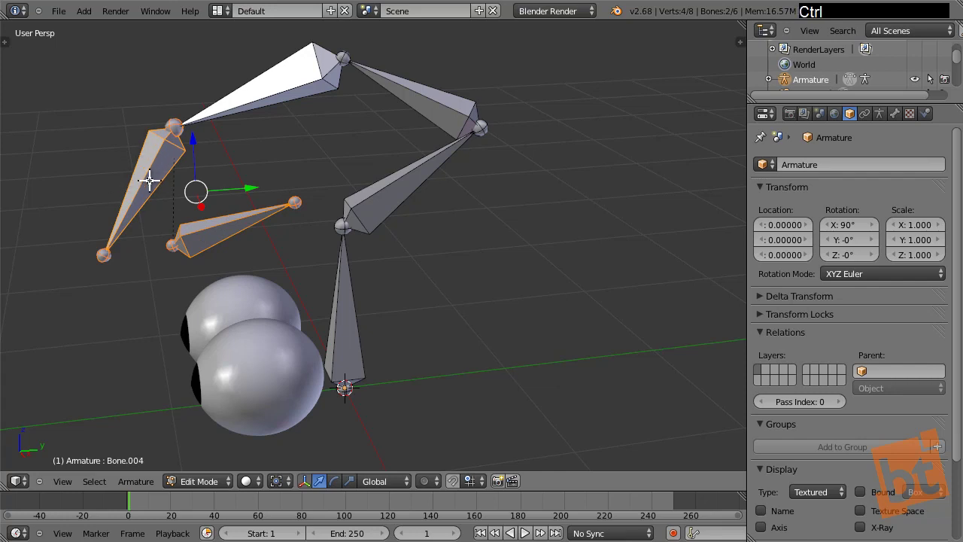
Step: Parent the short bone to the lower left bone as Connected and test moving it
key("ctrl+p")
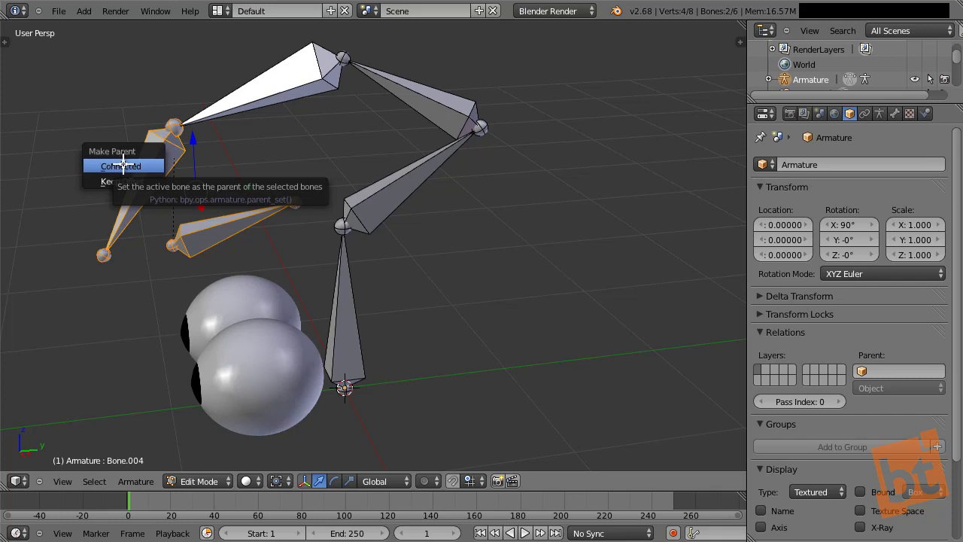
left_click(124, 160)
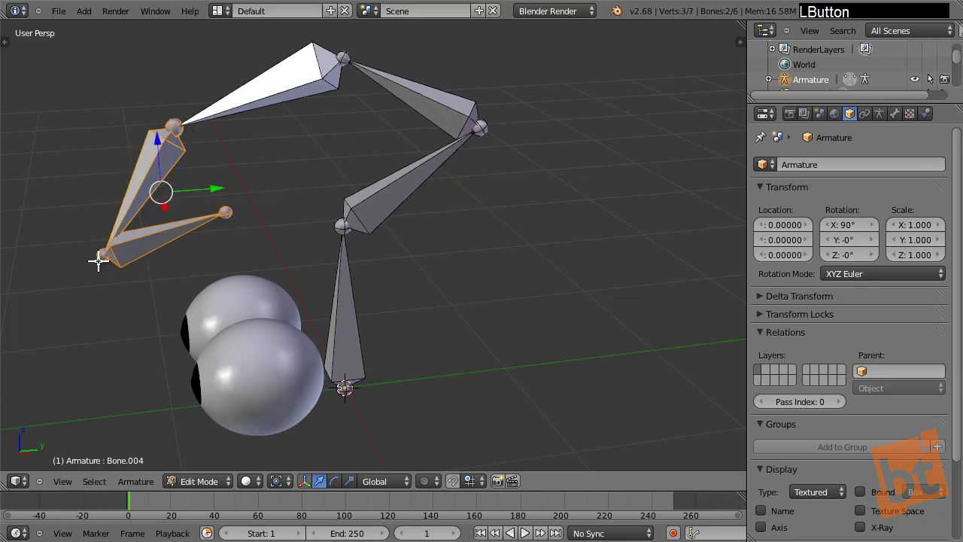
right_click(144, 238)
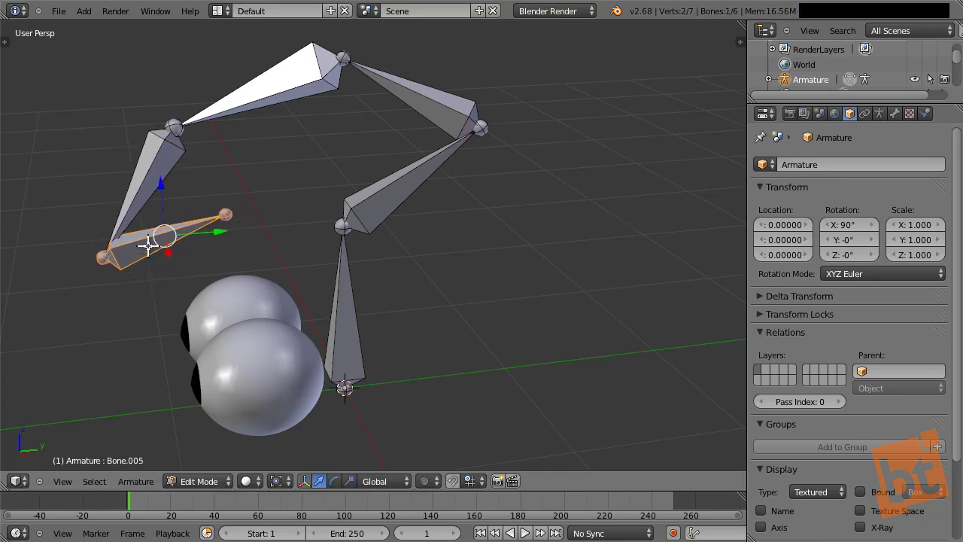
right_click(147, 242)
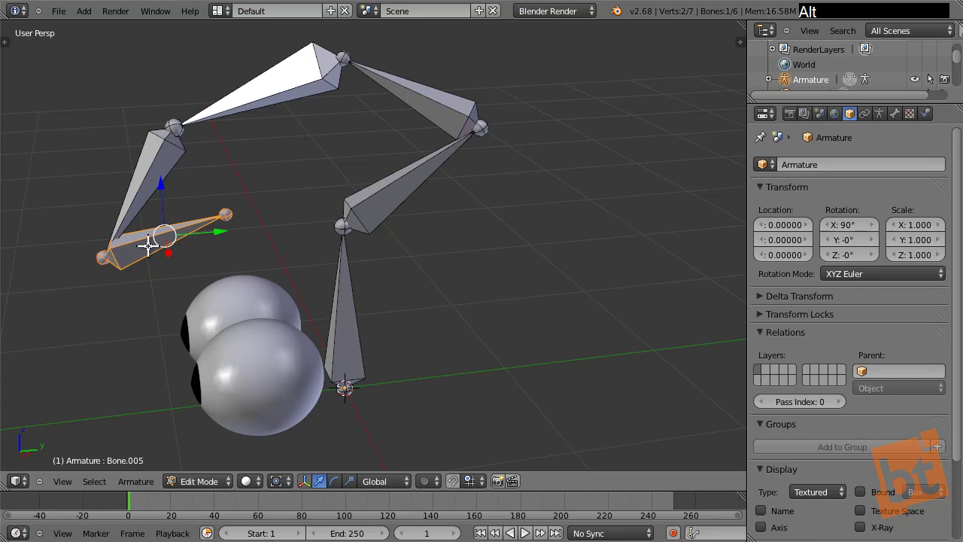
key("alt+p")
left_click(147, 271)
right_click(146, 243)
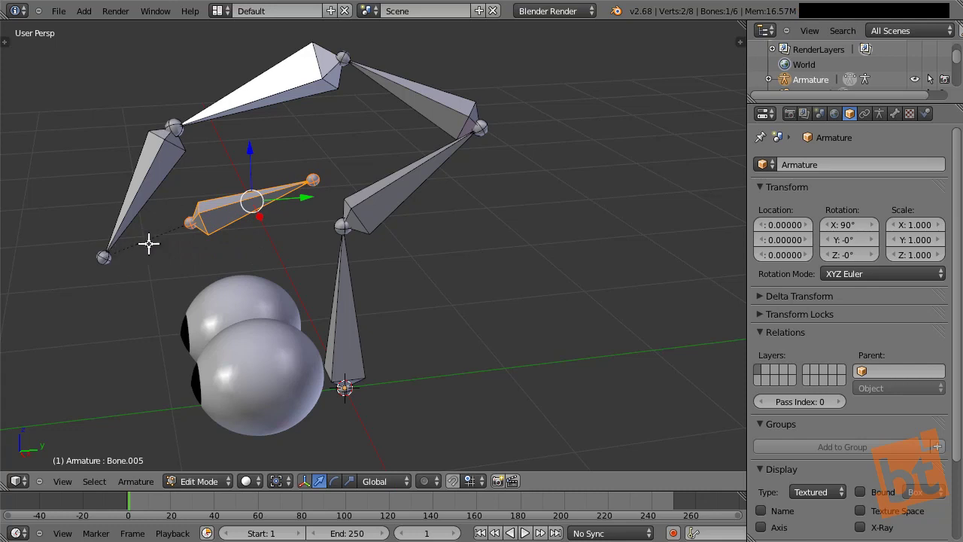
right_click(235, 204)
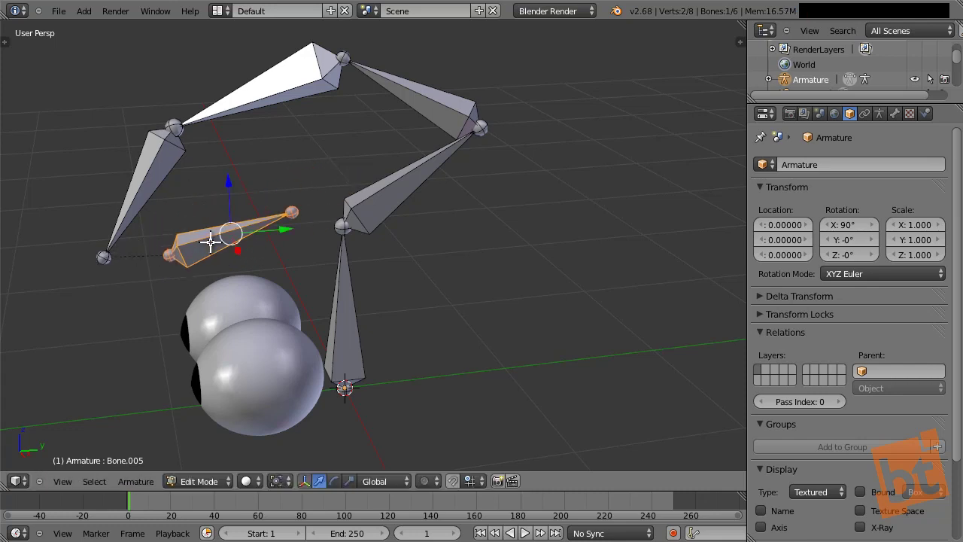
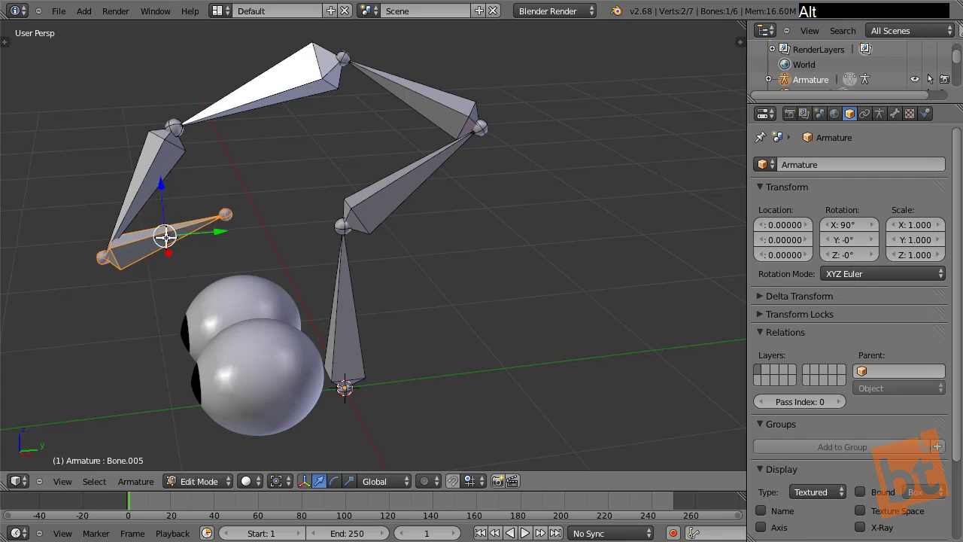
Step: Disconnect the short bone while keeping its parent, then undo the trial moves
key("alt+p")
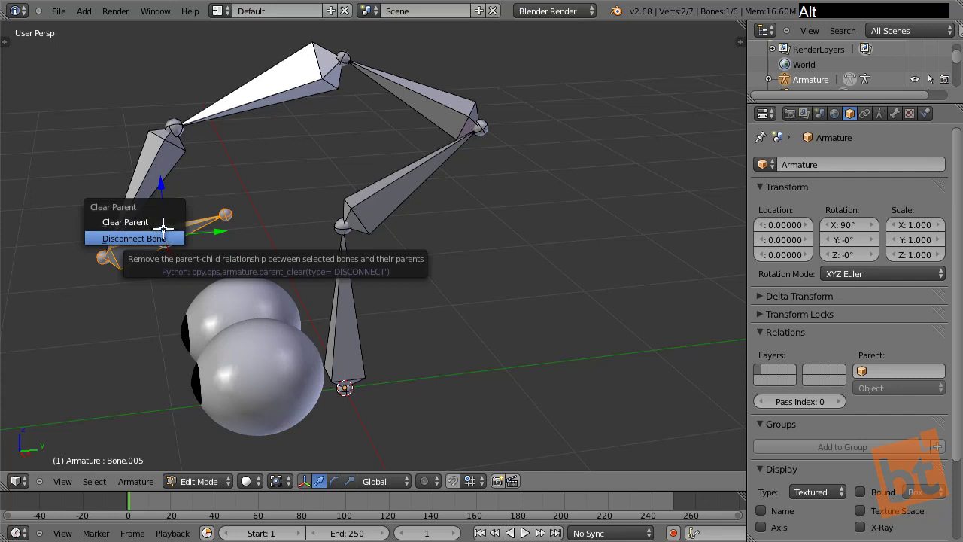
left_click(160, 220)
right_click(167, 236)
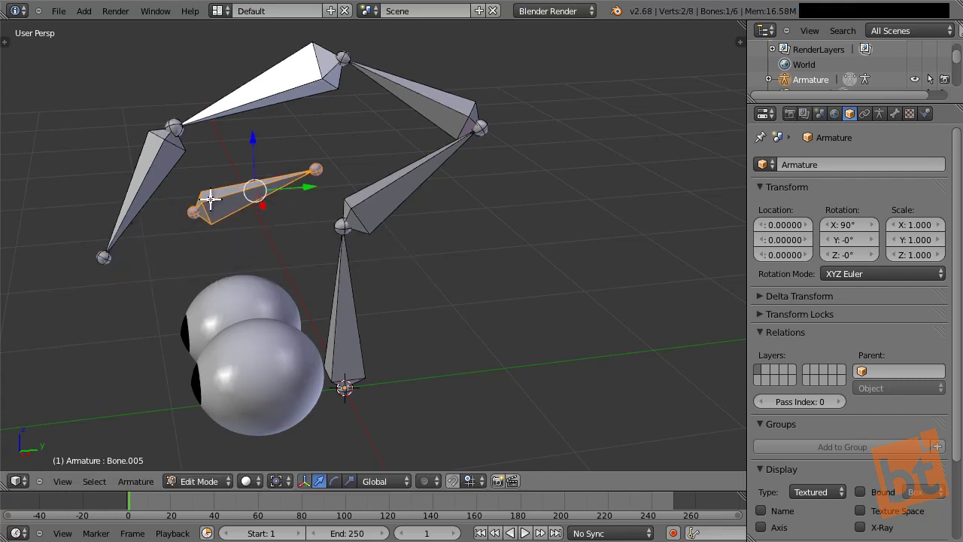
key("ctrl+z")
key("ctrl+z")
key("ctrl+z")
right_click(98, 255)
key("r")
right_click(269, 179)
middle_click(381, 191)
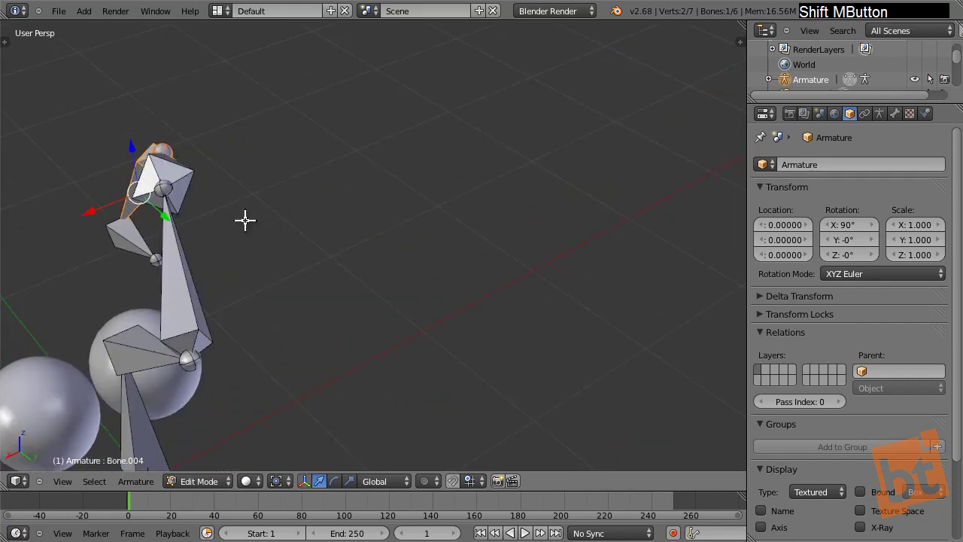
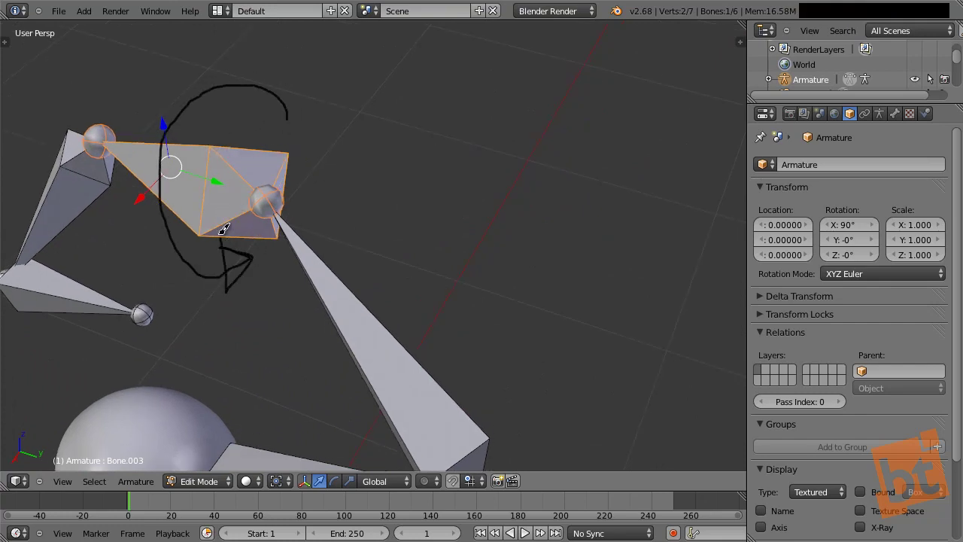
Step: Erase the sketched Grease Pencil head outline and rotate the top arch bone Bone.003 in place
key("d")
right_click(293, 122)
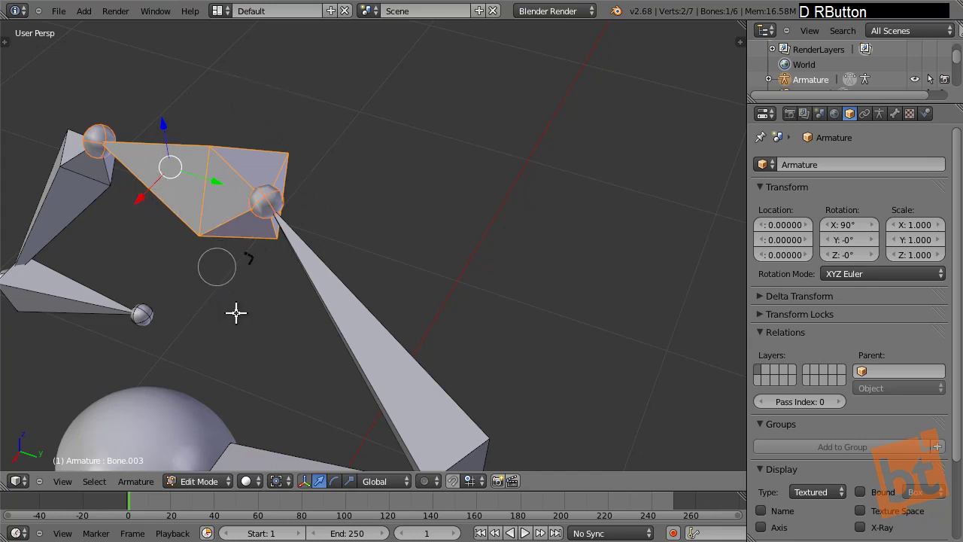
key("d")
middle_click(253, 242)
key("r")
right_click(380, 237)
middle_click(383, 246)
key("r")
right_click(372, 227)
Step: Rotate Bone.003 about its own Y axis and begin twisting its roll with Ctrl+R
middle_click(308, 287)
key("r")
key("y")
right_click(342, 248)
middle_click(327, 238)
middle_click(319, 303)
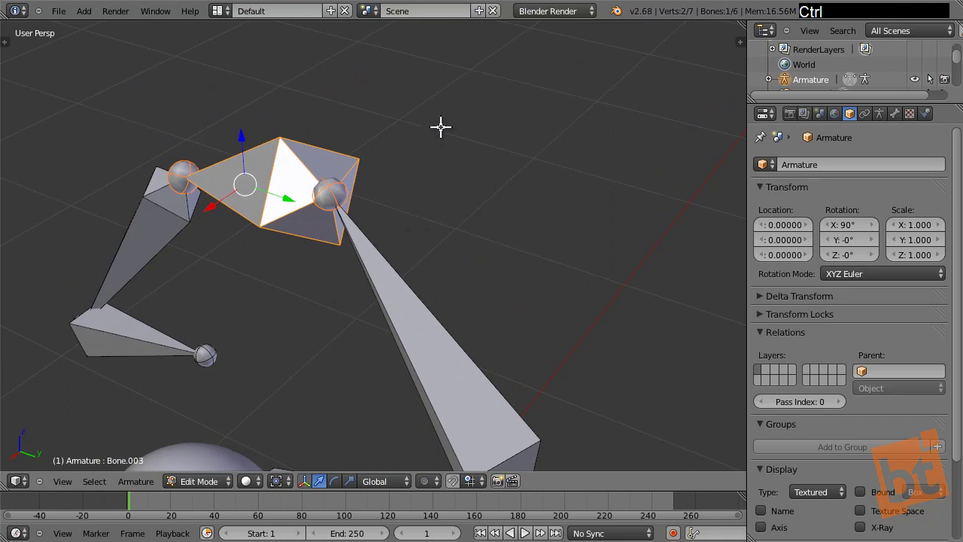
key("ctrl+r")
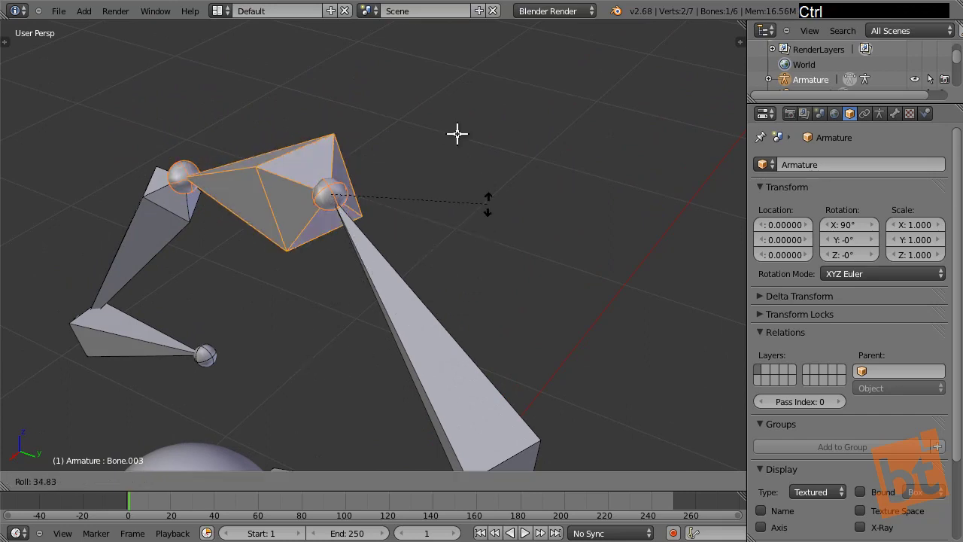
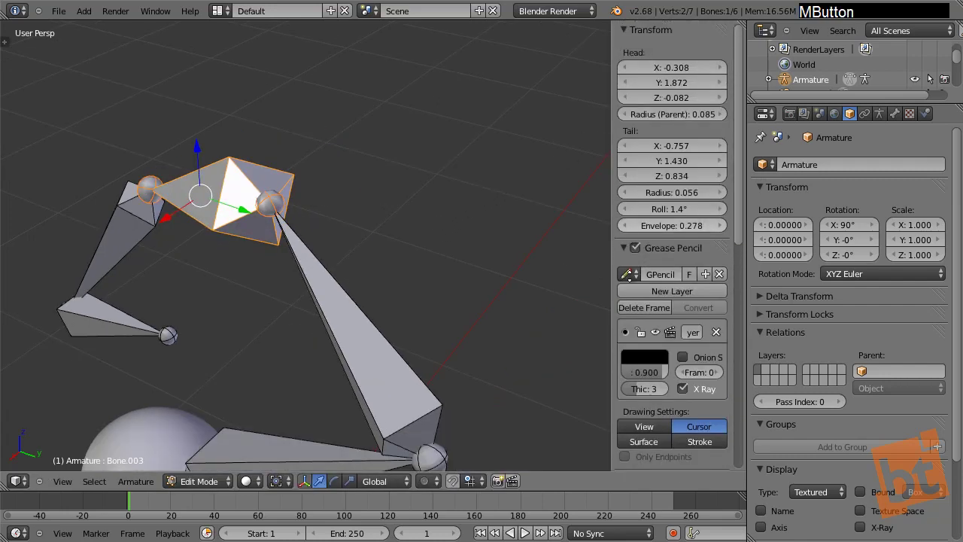
Step: Adjust the top bone's Roll value in the N panel
left_click(669, 219)
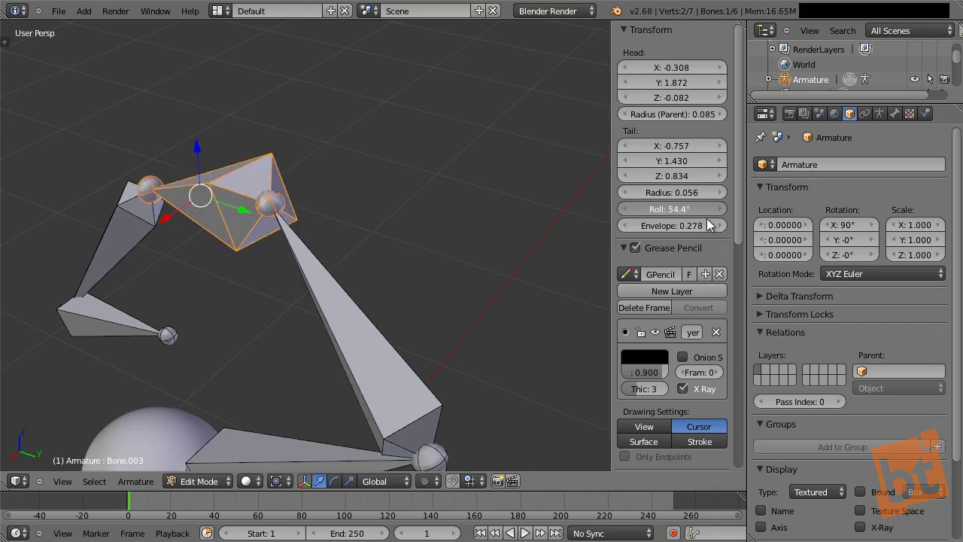
left_click(683, 218)
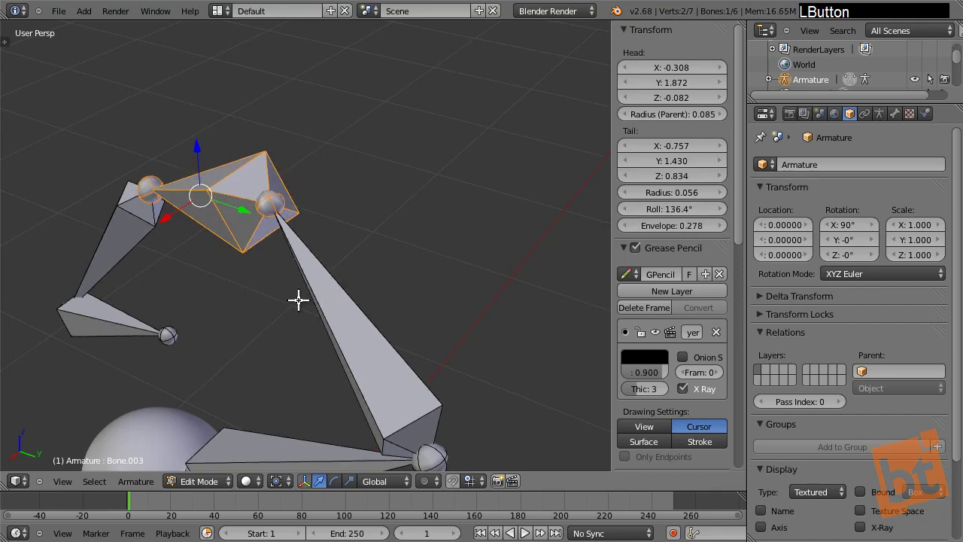
middle_click(342, 269)
middle_click(367, 248)
Step: Delete the five chain bones, leaving only the original upright bone beside the eyeballs
right_click(396, 251)
right_click(416, 200)
right_click(281, 188)
right_click(202, 239)
right_click(208, 312)
key("x")
left_click(212, 298)
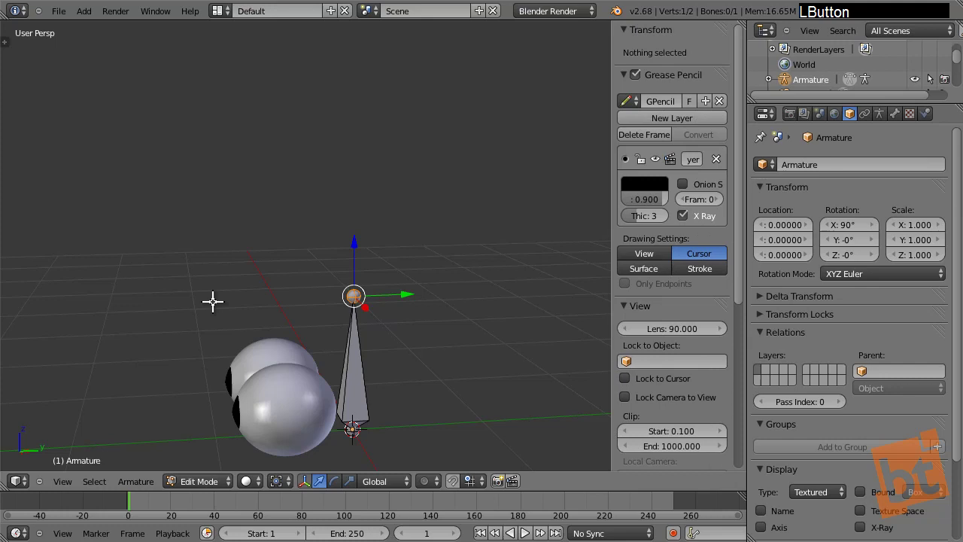
Step: Return to Object Mode, select the left_eye sphere and snap the 3D cursor to its centre
key("F9")
key("n")
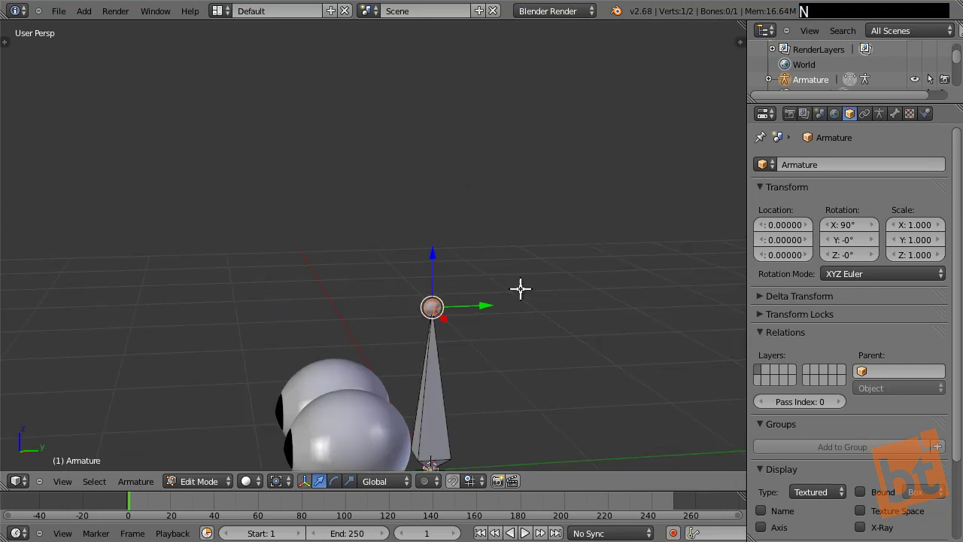
middle_click(453, 361)
middle_click(421, 333)
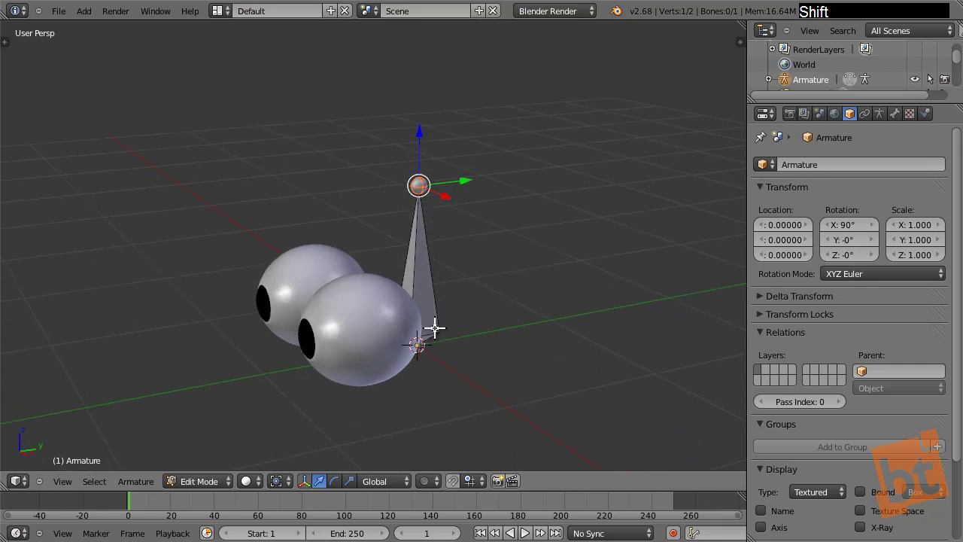
key("Tab")
right_click(370, 358)
key("shift+s")
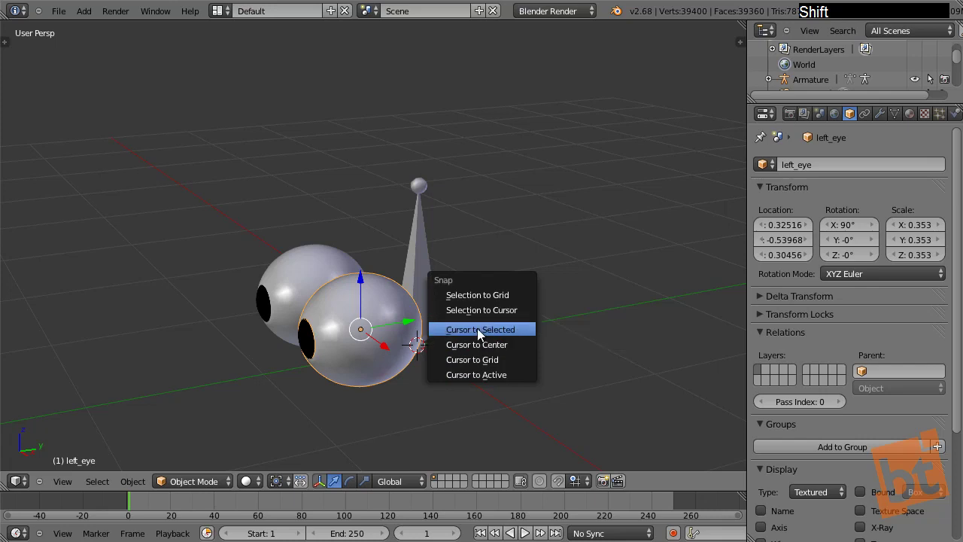
left_click(482, 333)
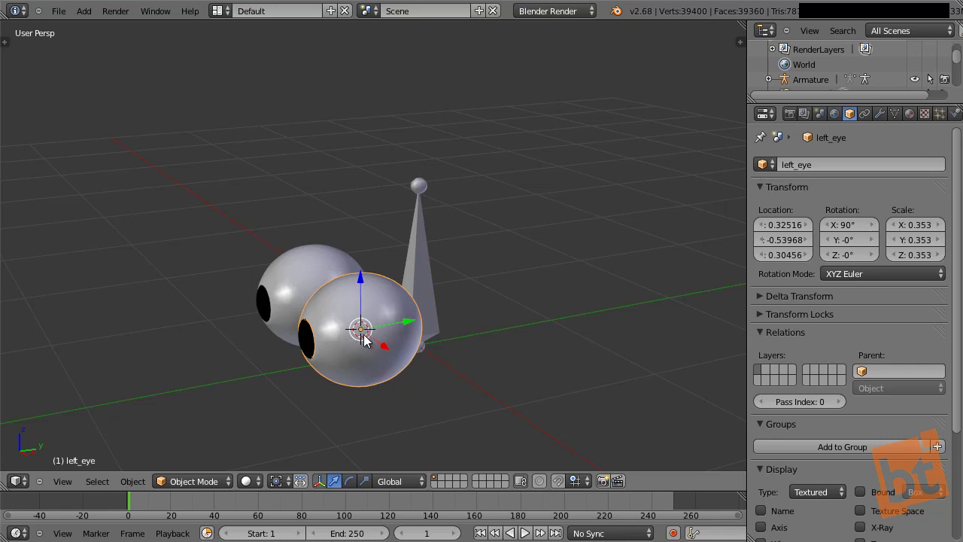
Step: Duplicate the base bone in Edit Mode as Bone.001 and place it near the eye
right_click(426, 258)
middle_click(446, 321)
key("Tab")
right_click(418, 225)
key("shift+d")
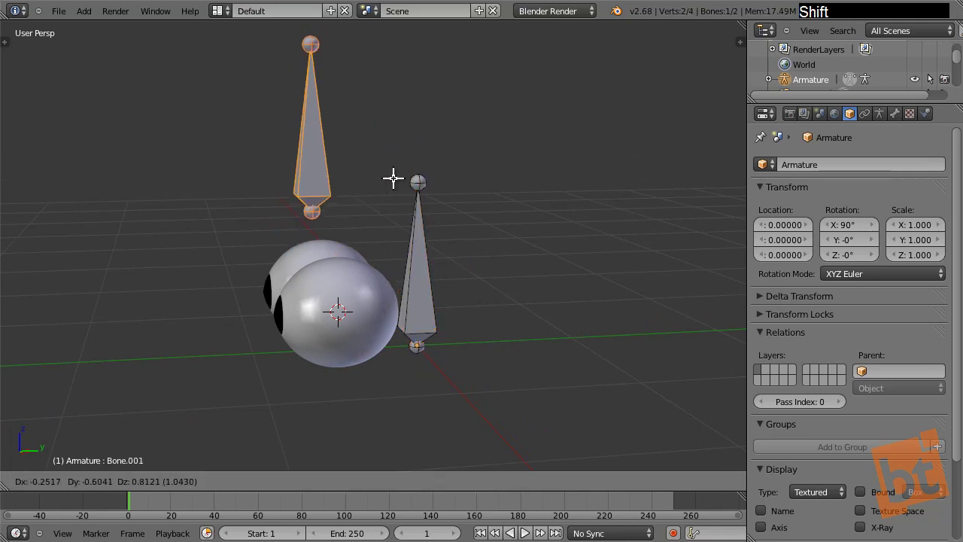
left_click(392, 174)
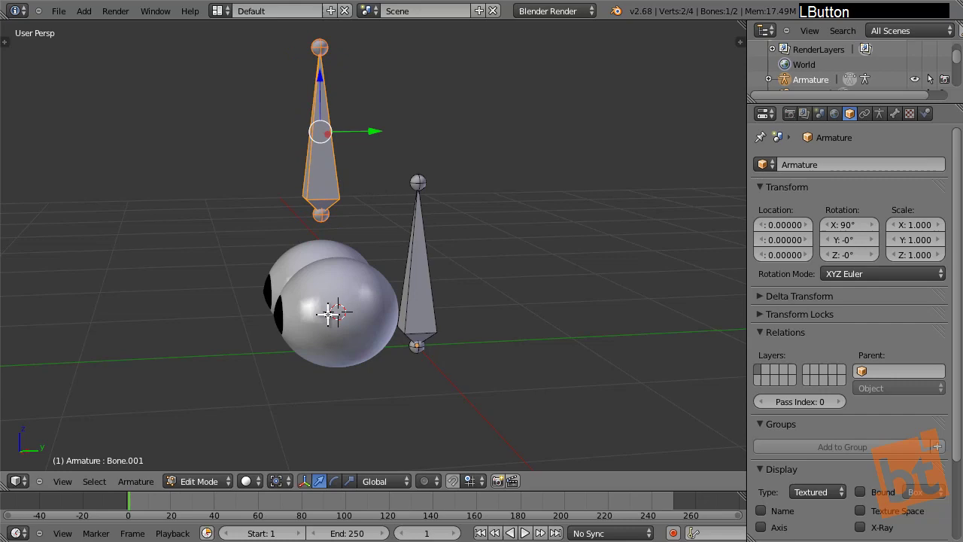
middle_click(346, 320)
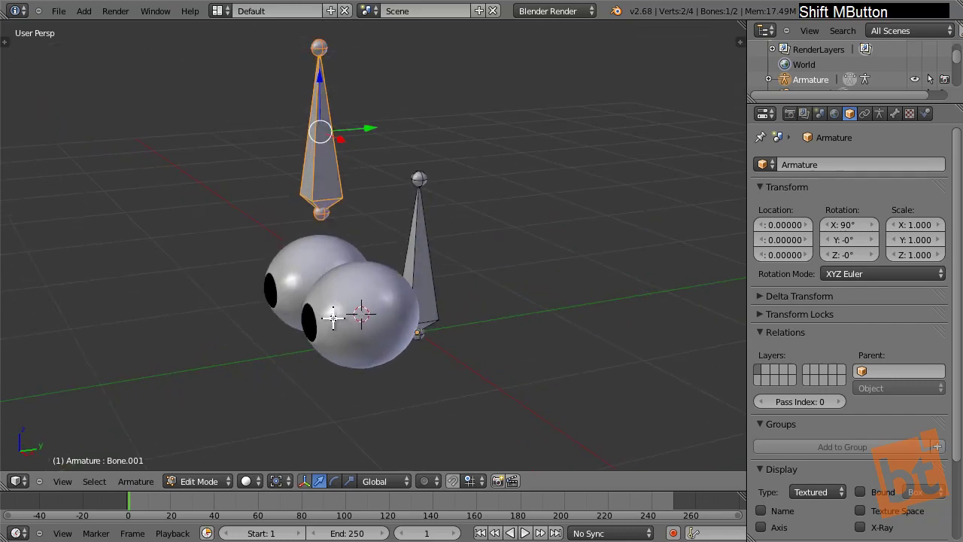
middle_click(376, 253)
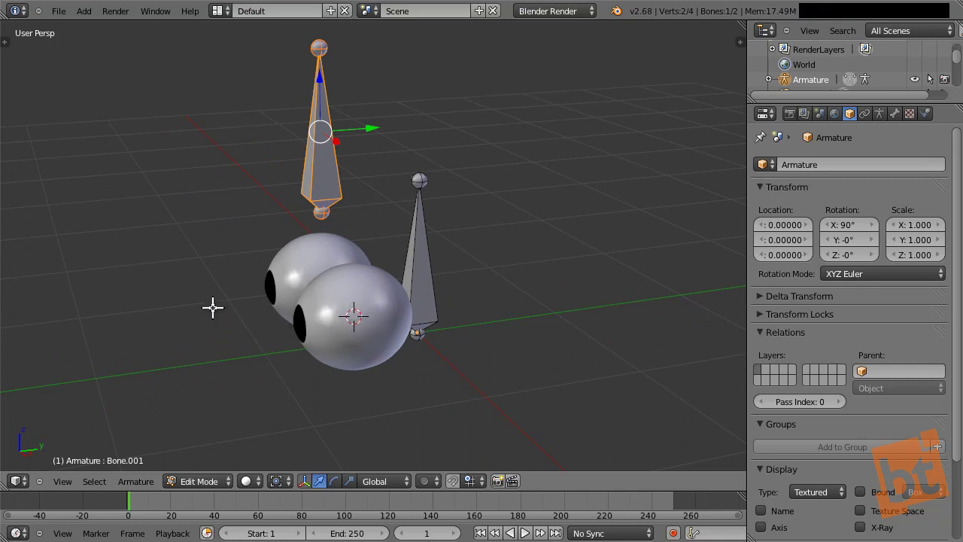
Step: Rotate Bone.001 90° about X and snap it to the cursor at the eyeball centre
key("r")
key("x")
key("9")
key("0")
key("Return")
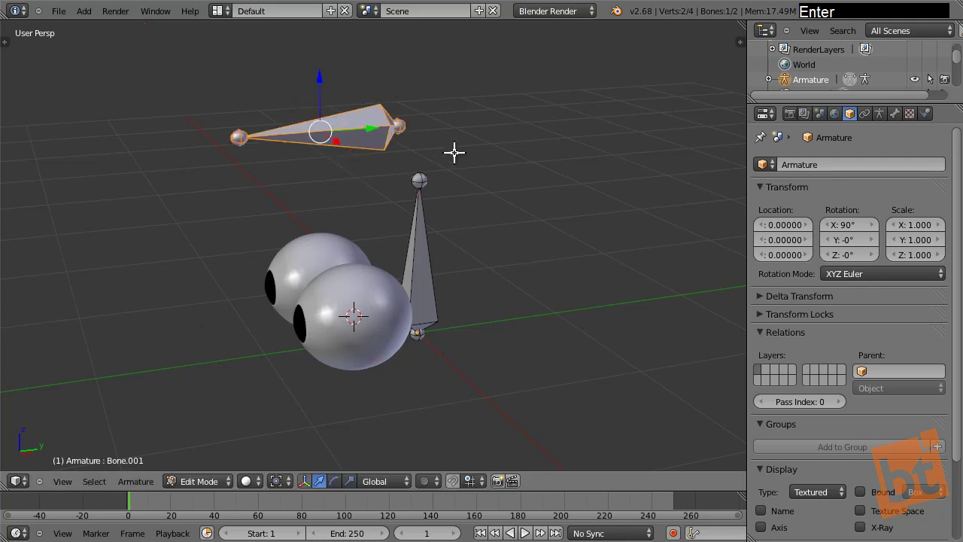
key("shift+s")
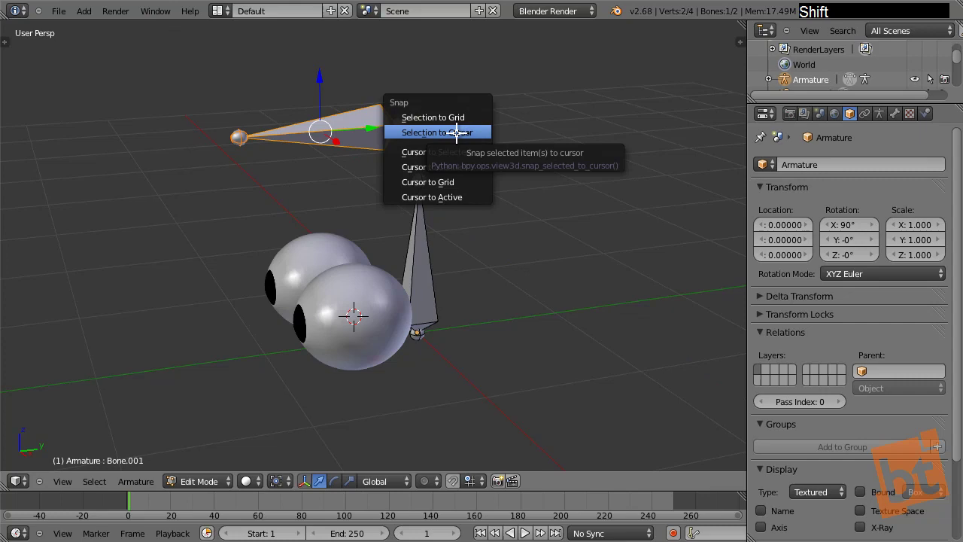
left_click(456, 129)
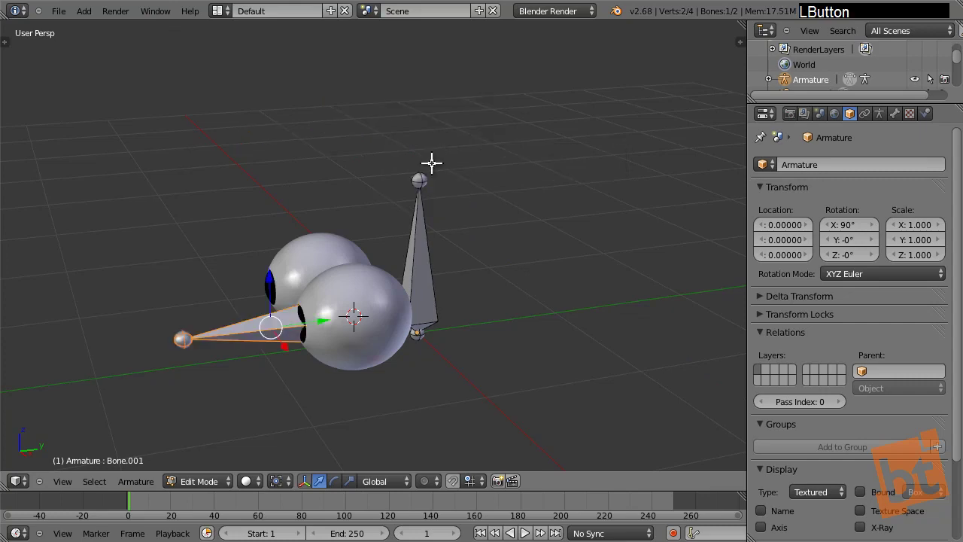
Step: Try a bone roll, cancel it, and switch to Front Ortho view of the eyes
middle_click(300, 333)
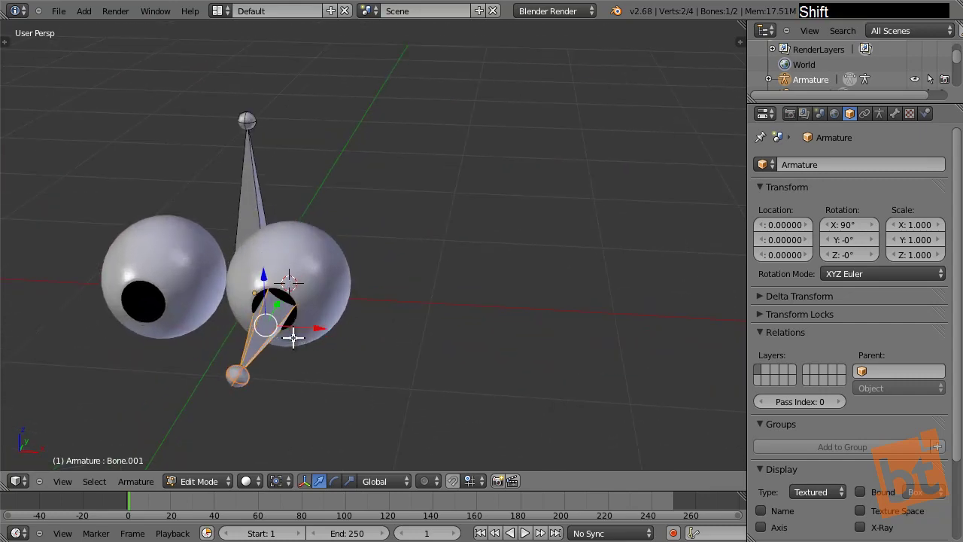
key("ctrl+r")
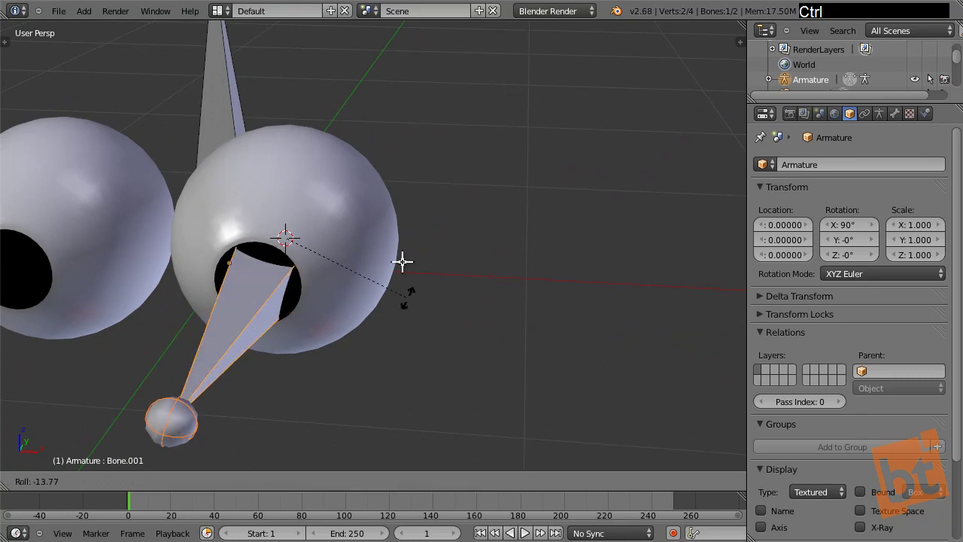
right_click(387, 251)
key("KP_1")
Step: In wireframe, set Bone.001's Roll to 0 in the N sidebar, then select the head bone
key("z")
middle_click(424, 167)
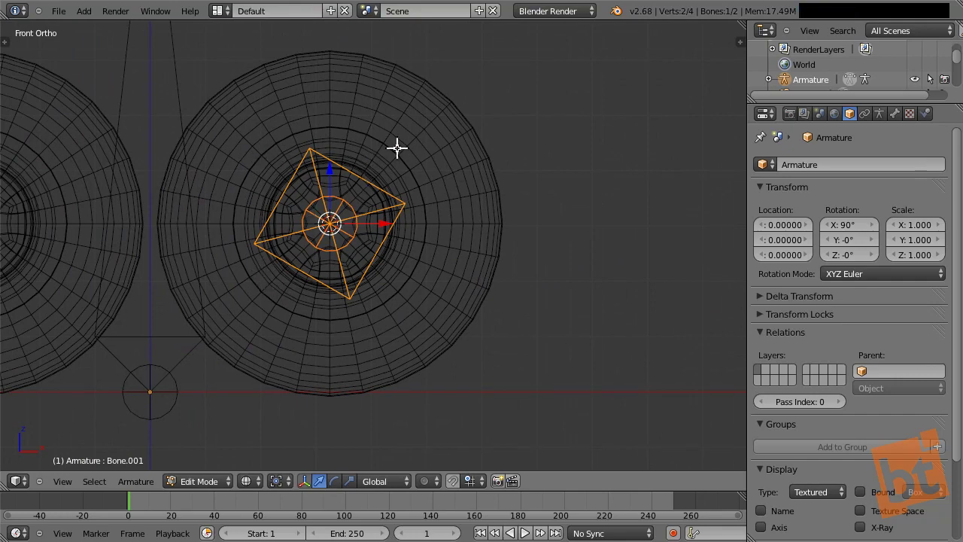
key("n")
left_click(675, 212)
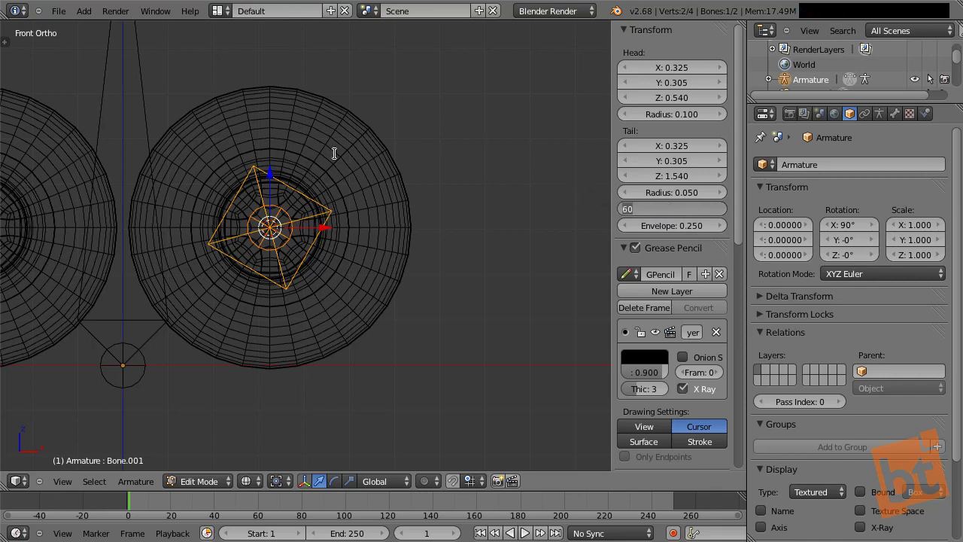
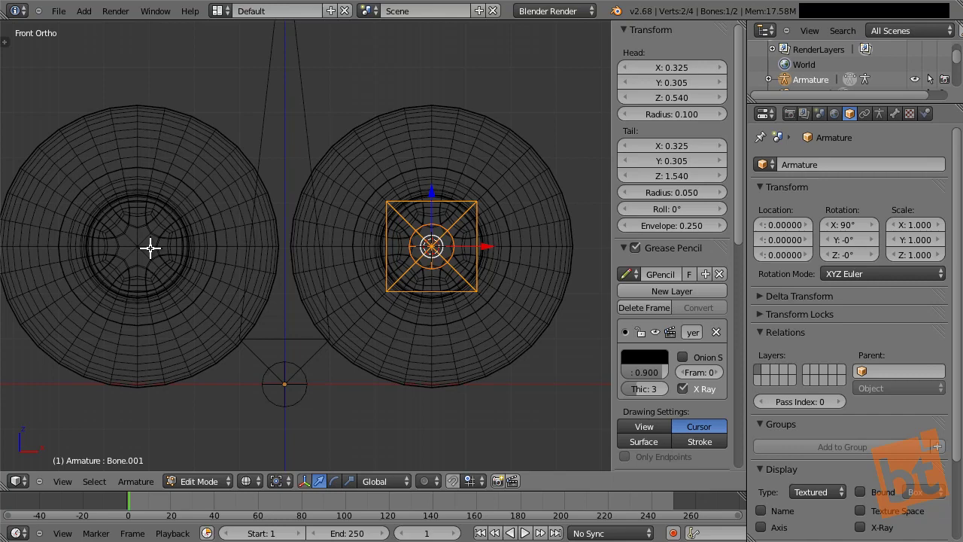
right_click(252, 353)
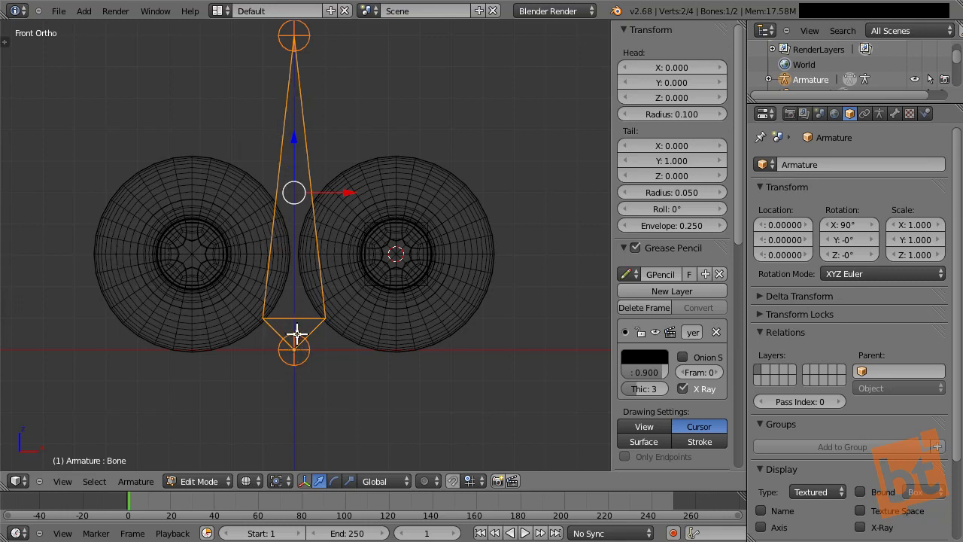
Step: Snap the 3D cursor to the head bone and make the 3D cursor the pivot point
right_click(274, 327)
key("shift+s")
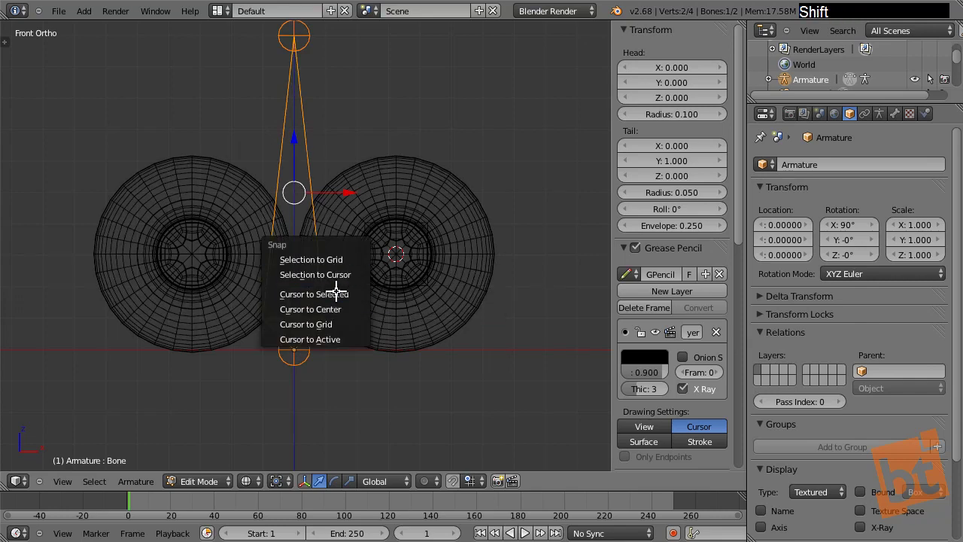
left_click(336, 290)
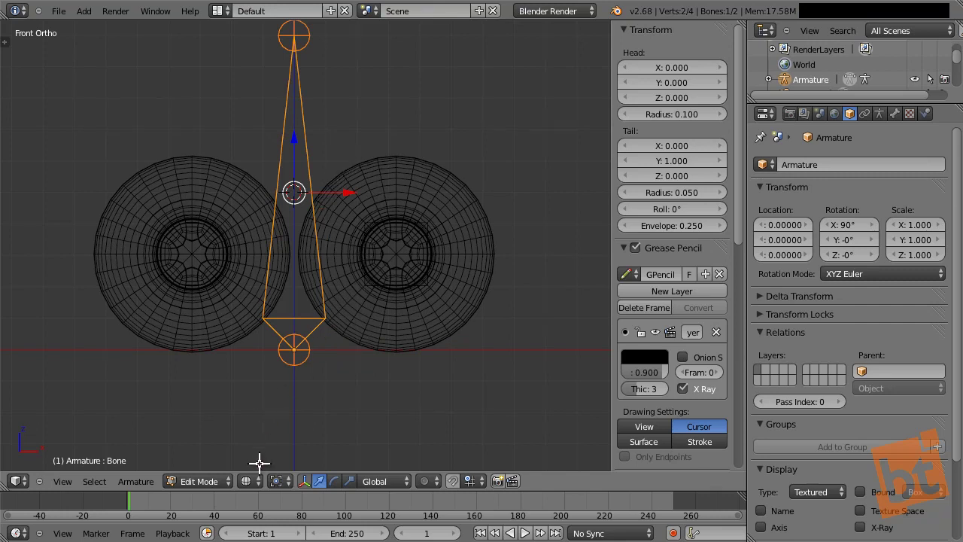
left_click(280, 483)
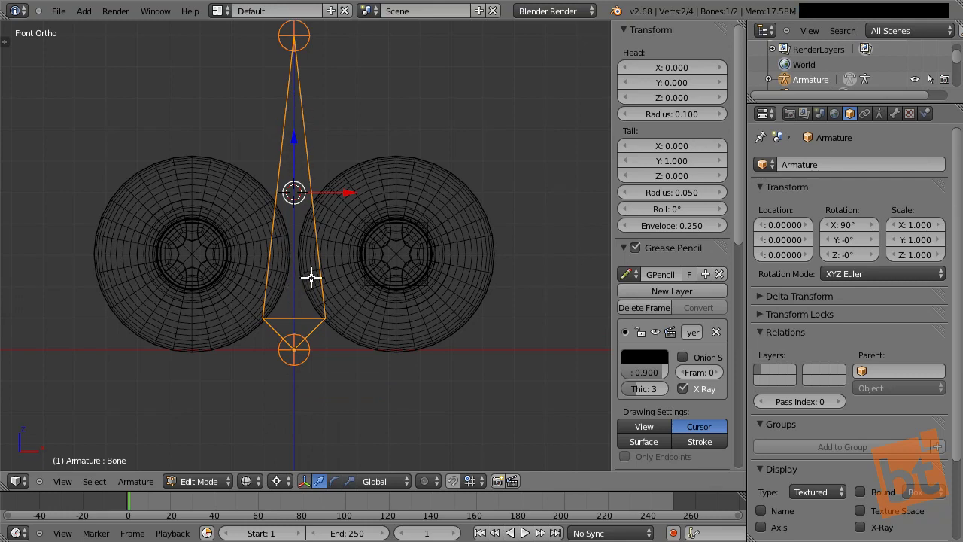
Step: Duplicate the eye bone as Bone.002, leaving the copy in place
right_click(366, 236)
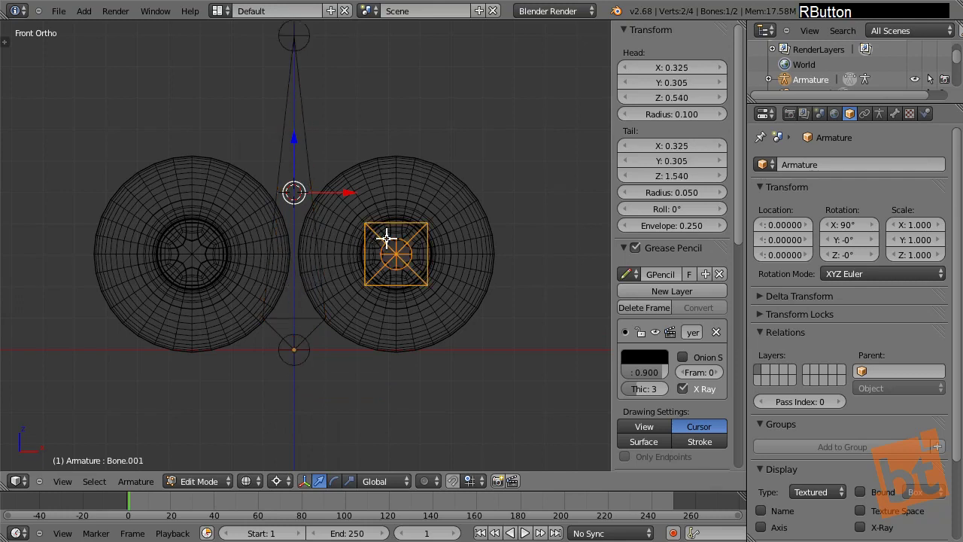
key("shift+d")
right_click(456, 147)
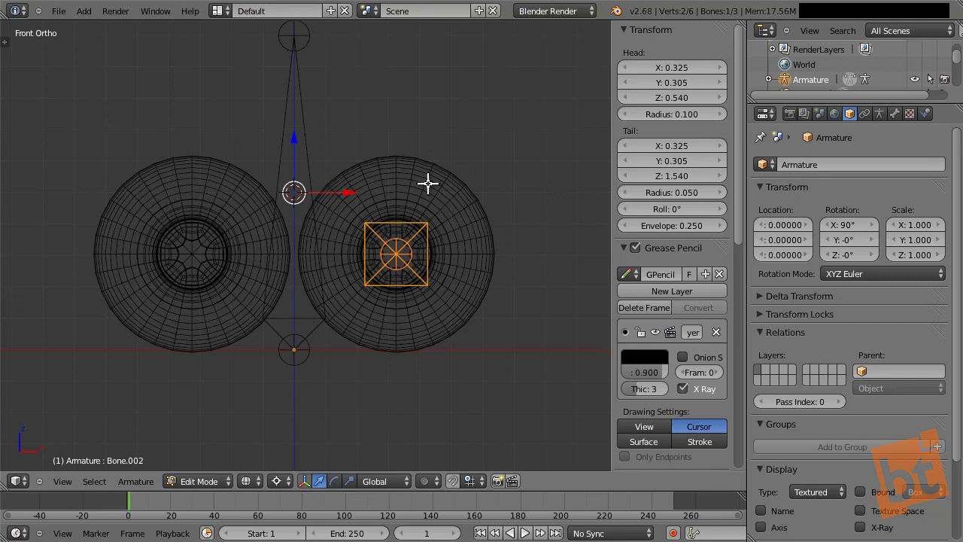
Step: Mirror Bone.002 along global X into the other eyeball and orbit to check
key("ctrl+m")
key("x")
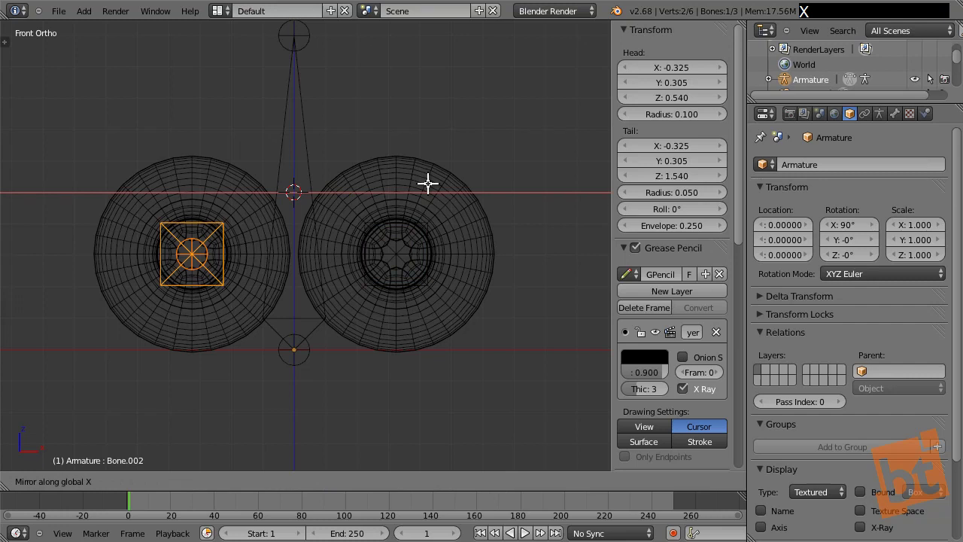
key("Return")
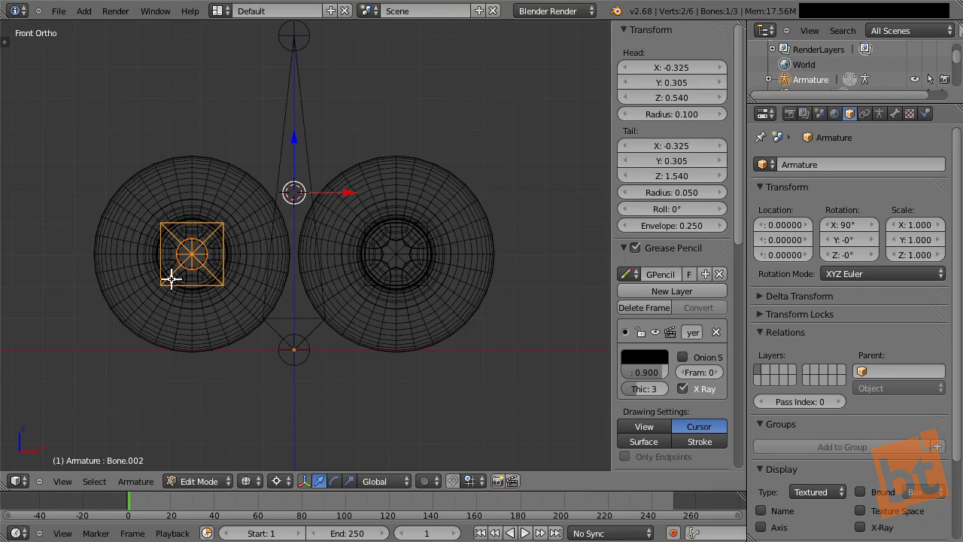
middle_click(395, 221)
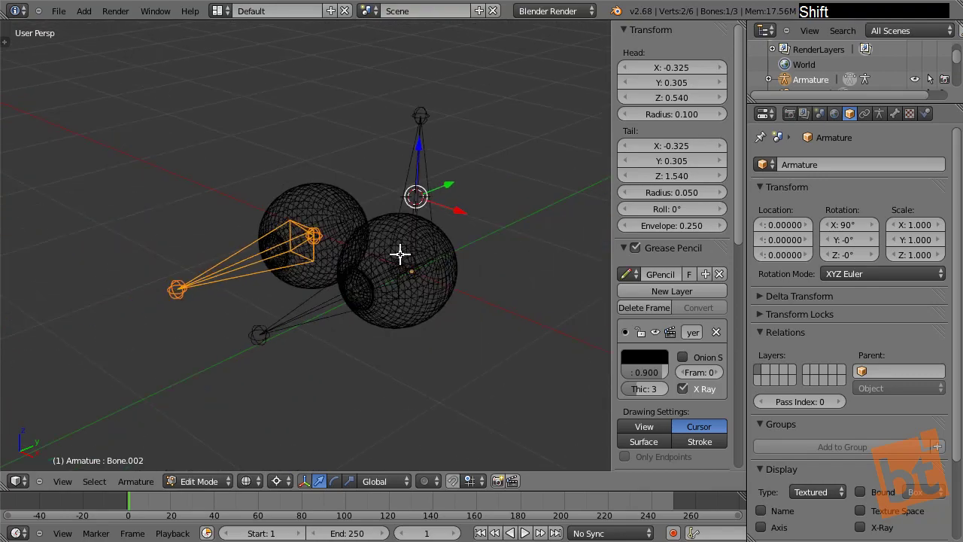
middle_click(386, 269)
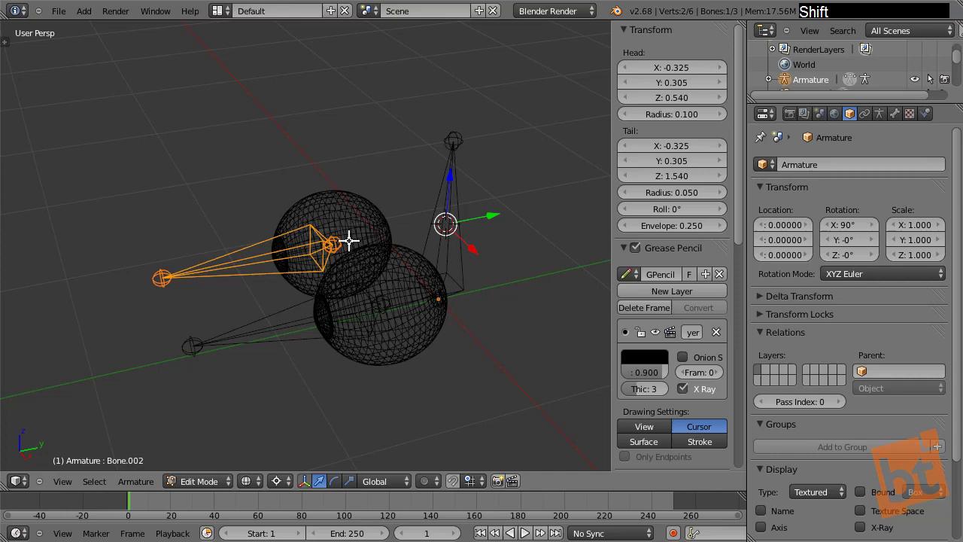
middle_click(392, 271)
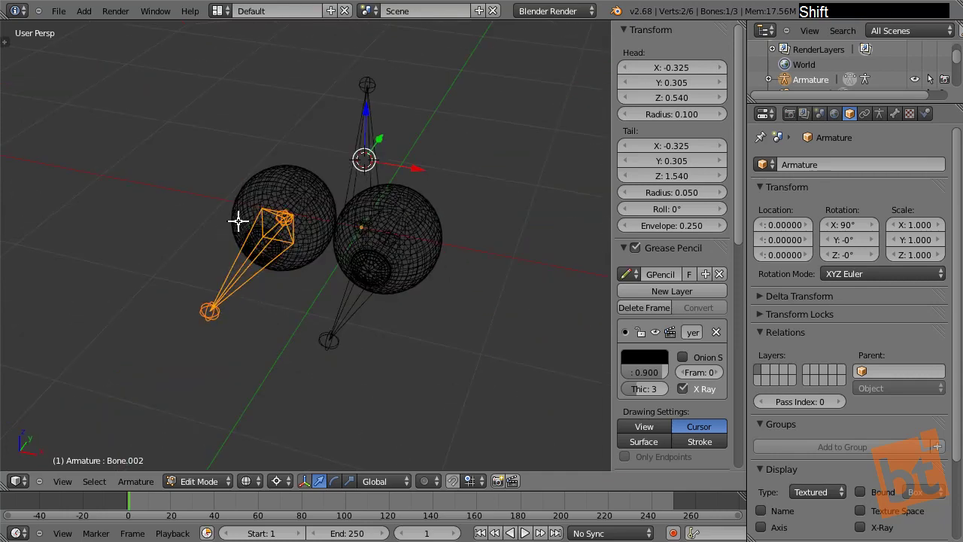
middle_click(327, 244)
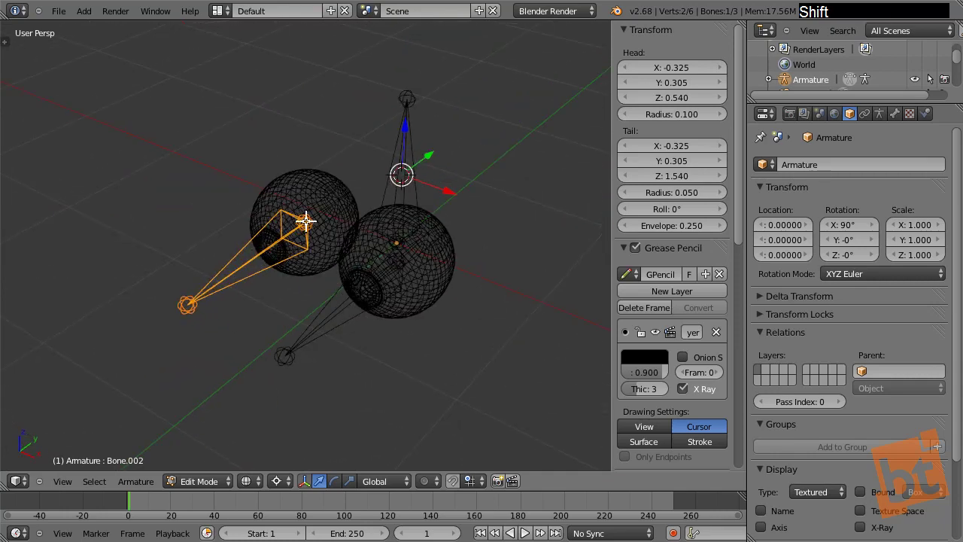
middle_click(350, 237)
middle_click(371, 181)
middle_click(348, 214)
Step: Select the outer tips of both eye bones and view the eyes from the side
right_click(183, 304)
right_click(262, 370)
middle_click(326, 343)
middle_click(416, 308)
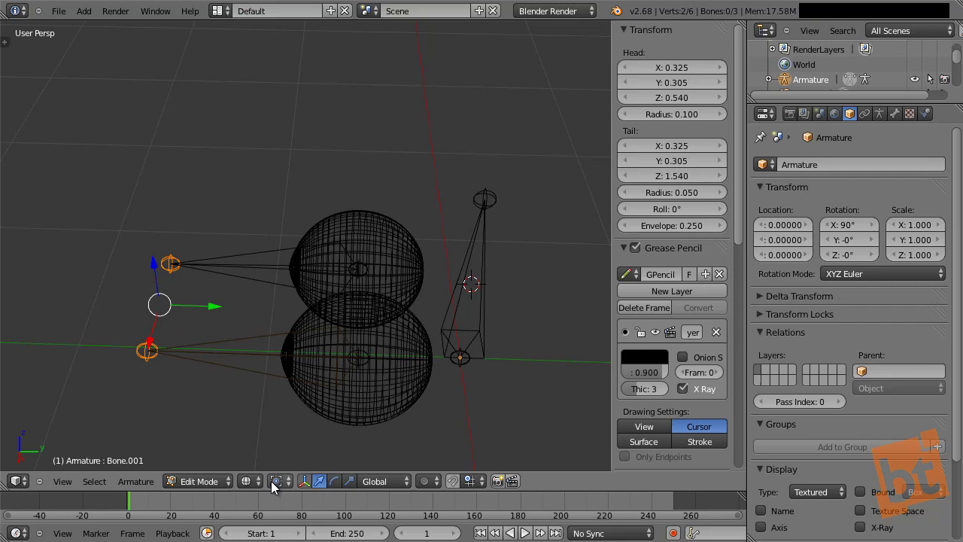
Step: Change the pivot point, then duplicate both eye bones and move the copies out along Y
left_click(283, 484)
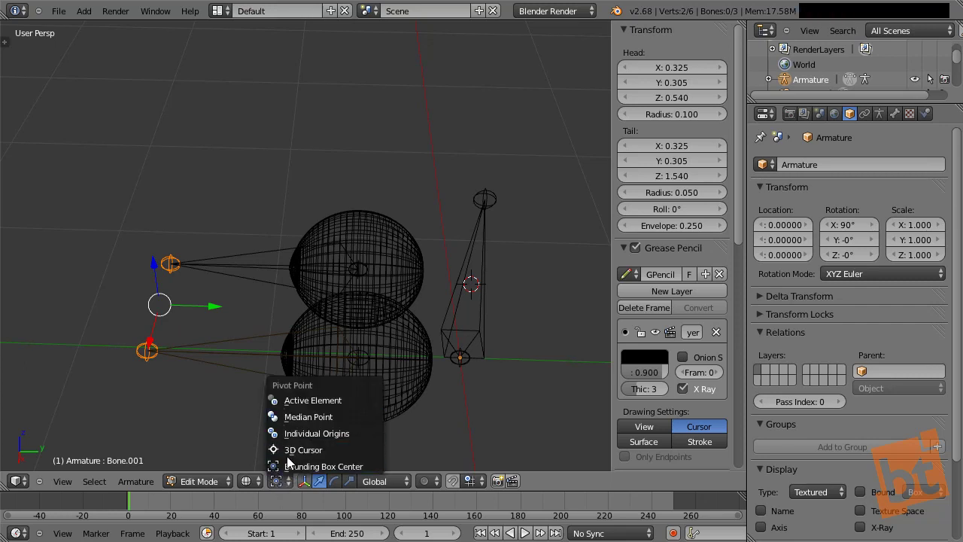
left_click(287, 458)
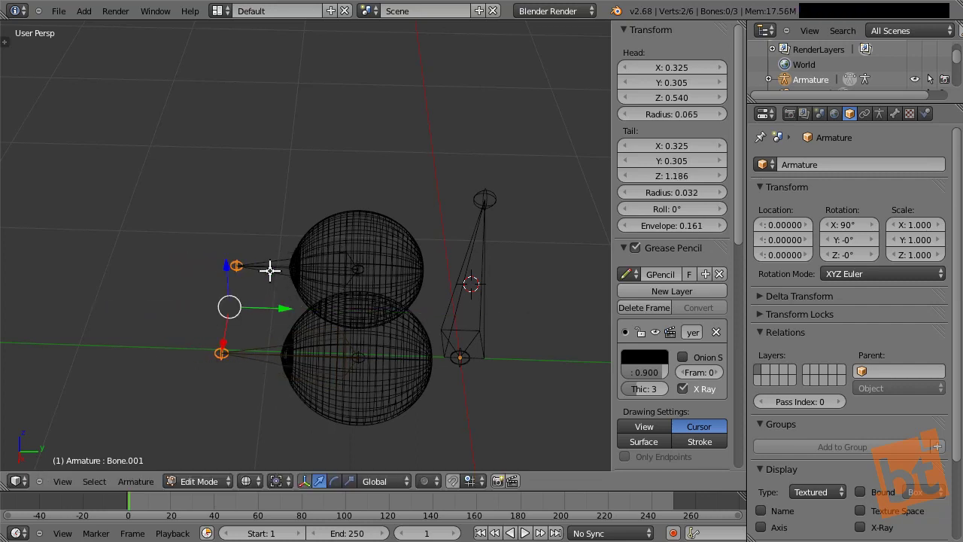
right_click(269, 267)
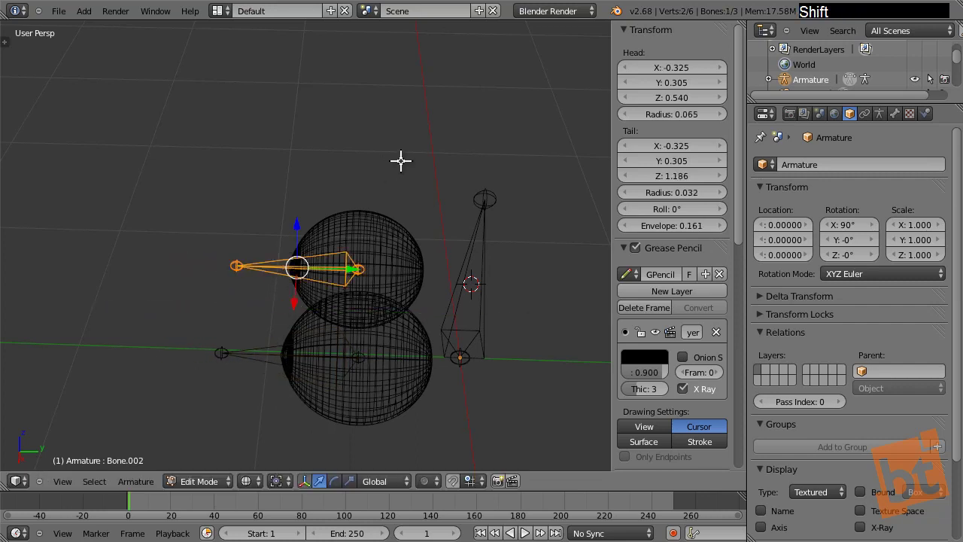
right_click(265, 350)
middle_click(460, 317)
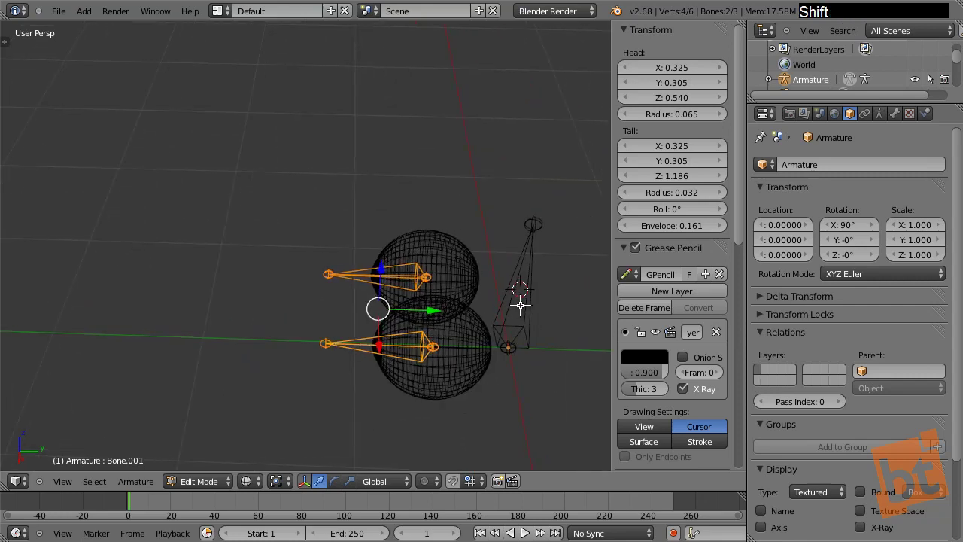
key("shift+d")
key("y")
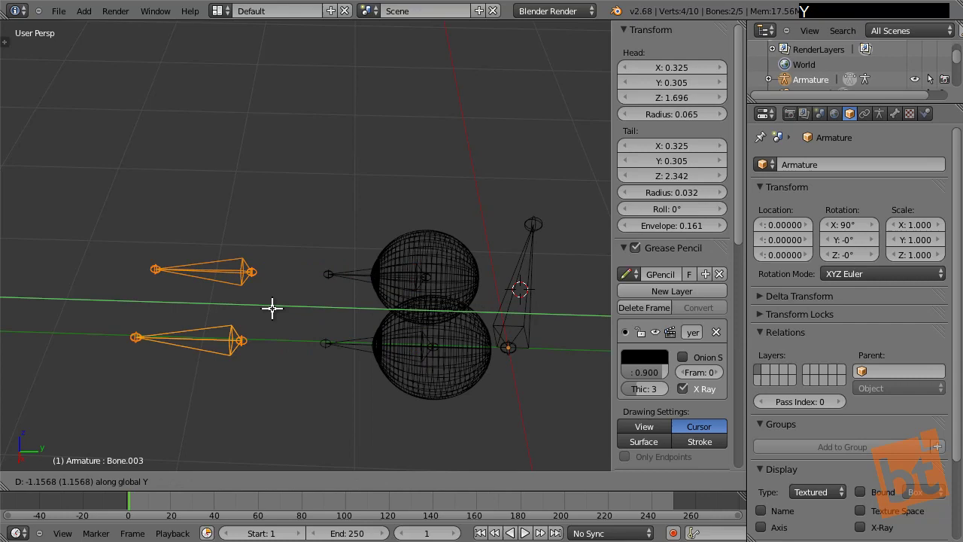
left_click(146, 311)
Step: Duplicate the tall base bone as Bone.005 and drop it along Y beside the copied bones
middle_click(170, 333)
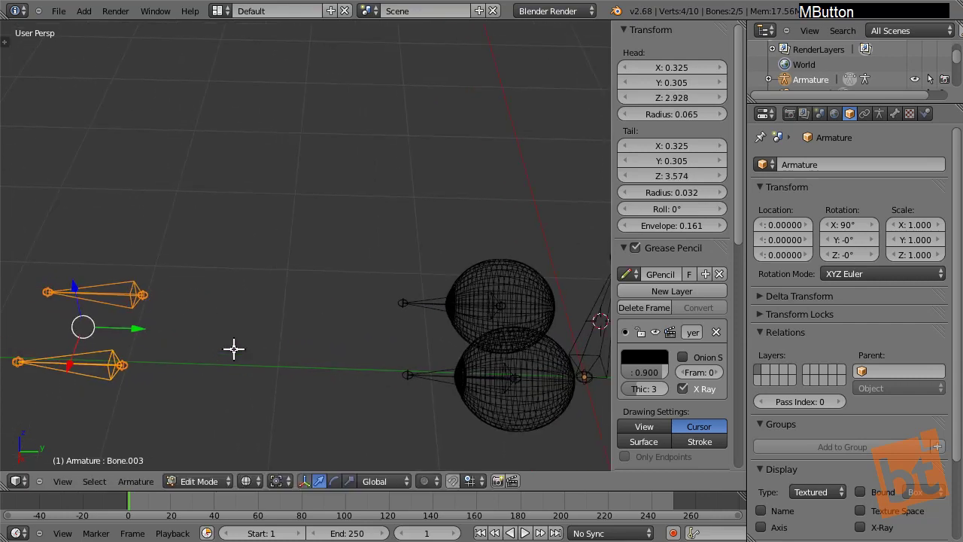
right_click(559, 333)
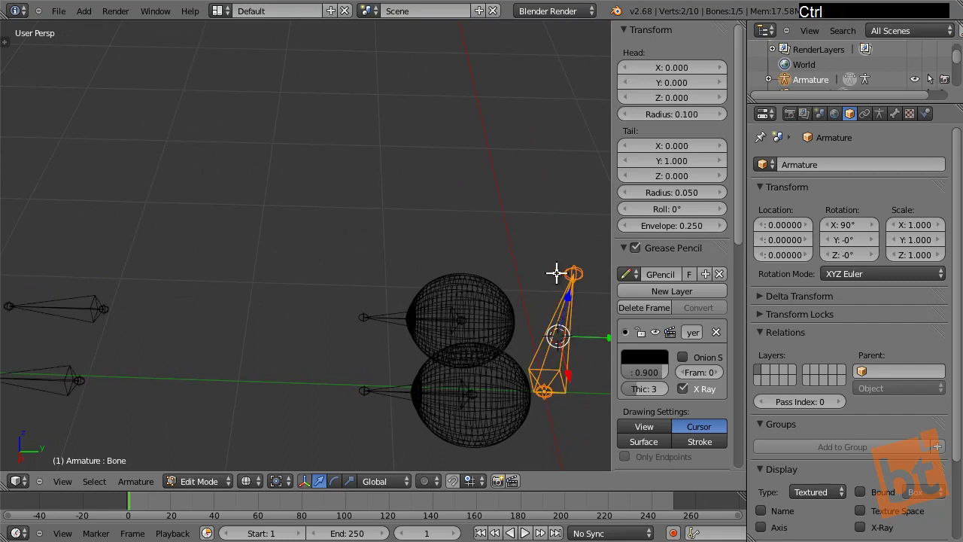
key("shift+d")
key("y")
left_click(51, 302)
Step: Parent both eye bones to the tall base bone with Keep Offset
middle_click(115, 344)
middle_click(264, 356)
middle_click(348, 343)
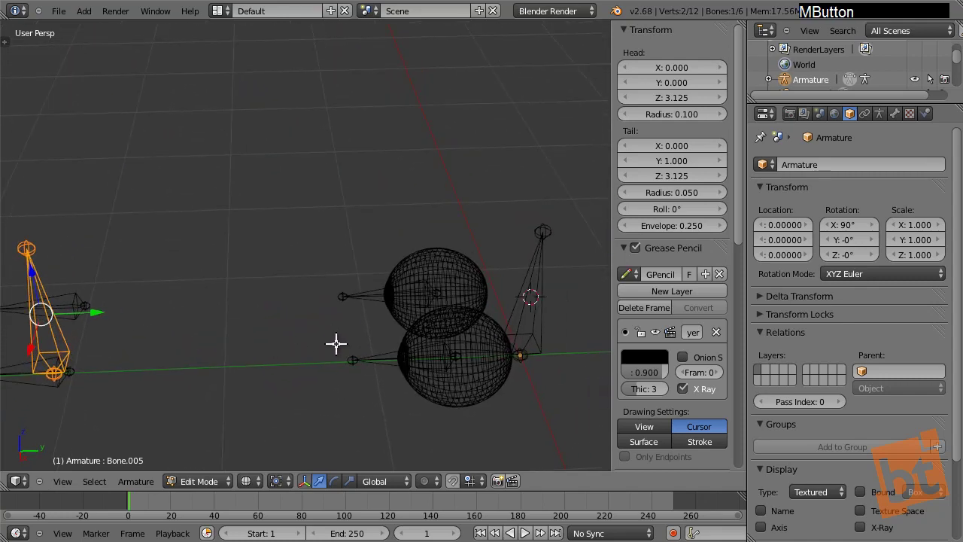
right_click(386, 287)
right_click(399, 352)
right_click(520, 286)
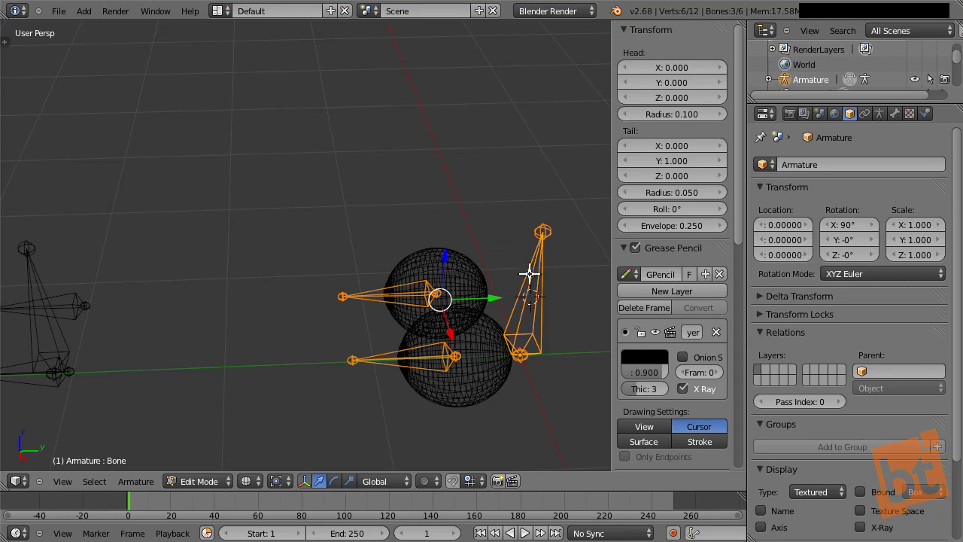
key("ctrl+p")
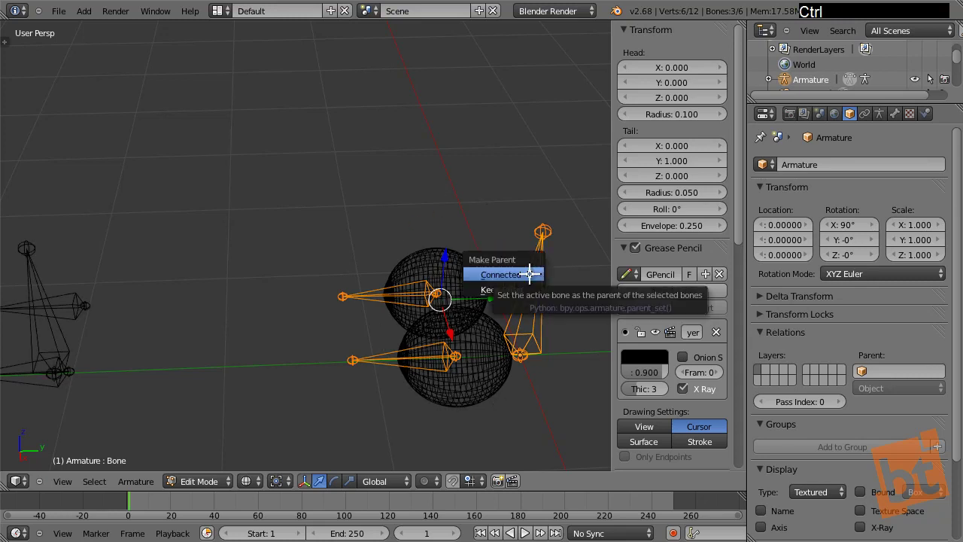
left_click(521, 281)
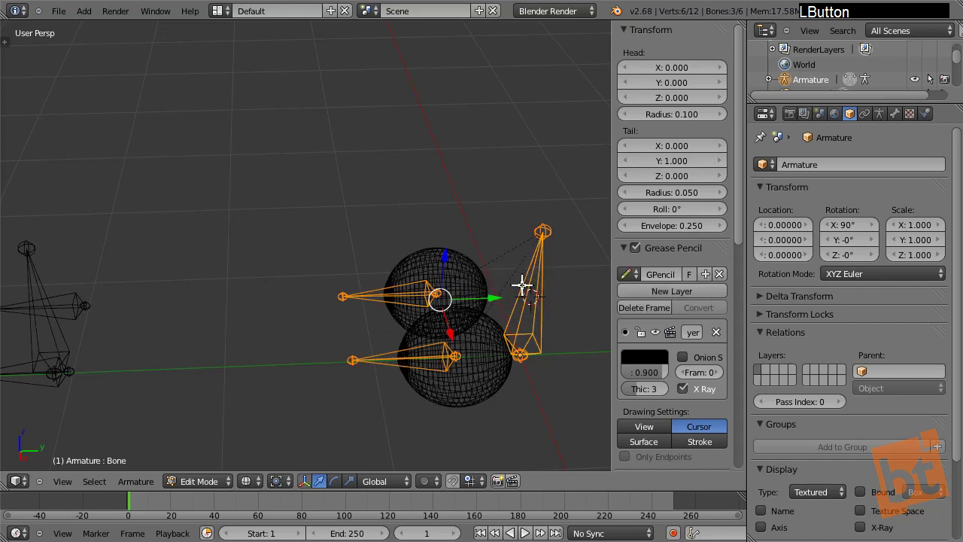
Step: Parent the two copied small bones to base copy Bone.005 with Keep Offset
right_click(421, 295)
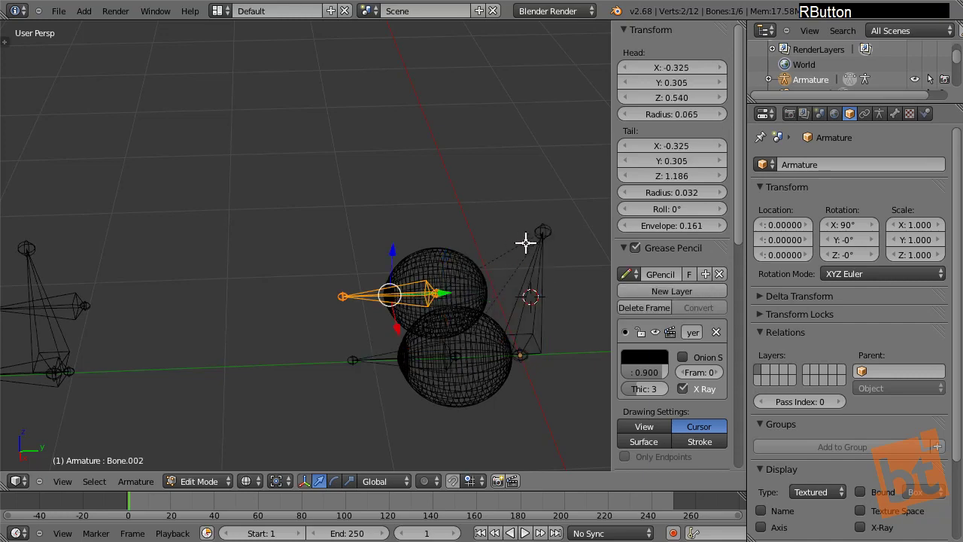
middle_click(512, 275)
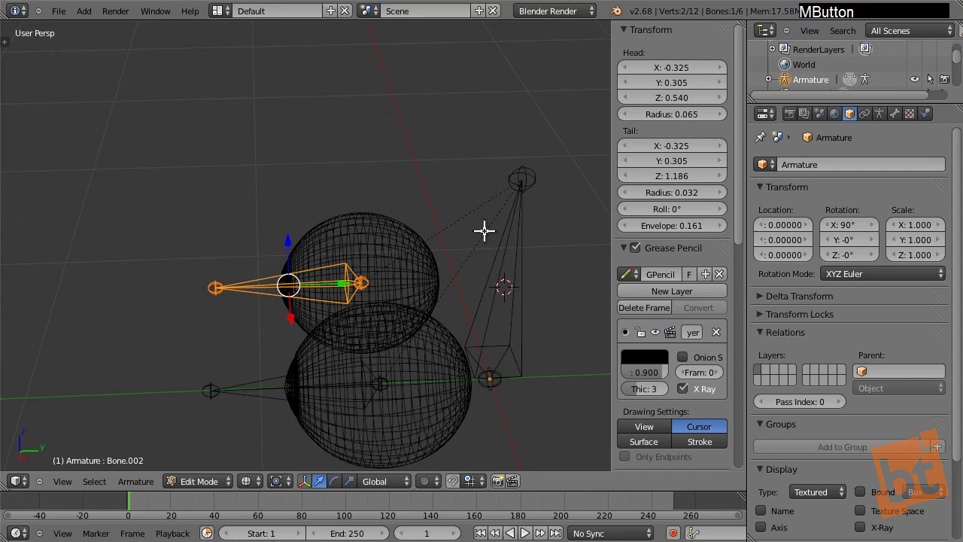
middle_click(385, 407)
middle_click(384, 384)
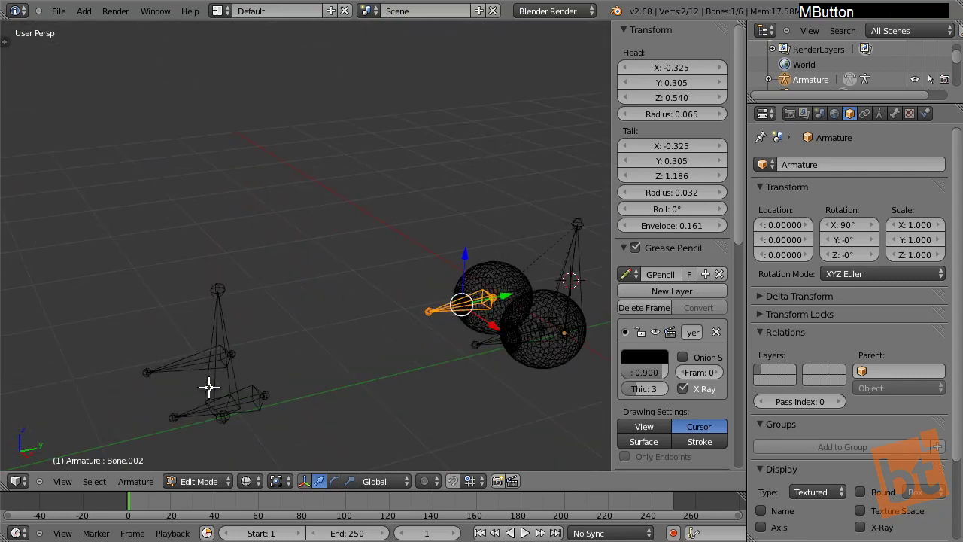
right_click(173, 357)
right_click(192, 407)
right_click(217, 307)
key("ctrl+p")
key("Return")
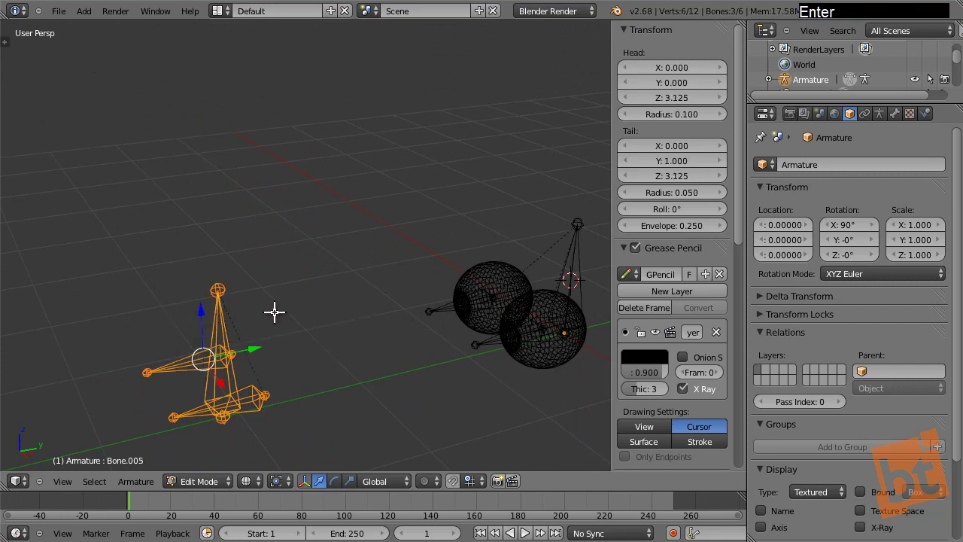
Step: Inspect the rig from the front and select among the copied bones
key("a")
middle_click(286, 357)
middle_click(365, 352)
middle_click(472, 329)
middle_click(398, 311)
right_click(390, 286)
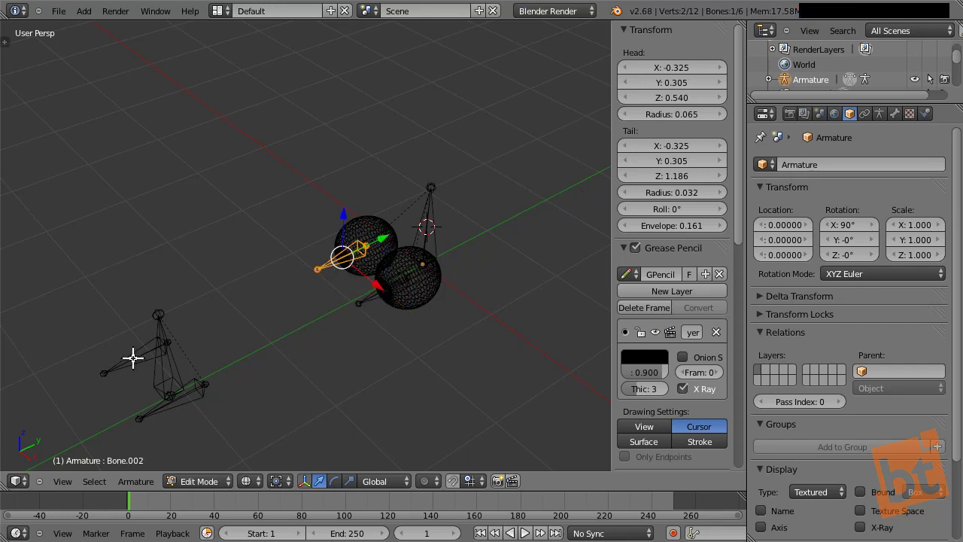
right_click(133, 355)
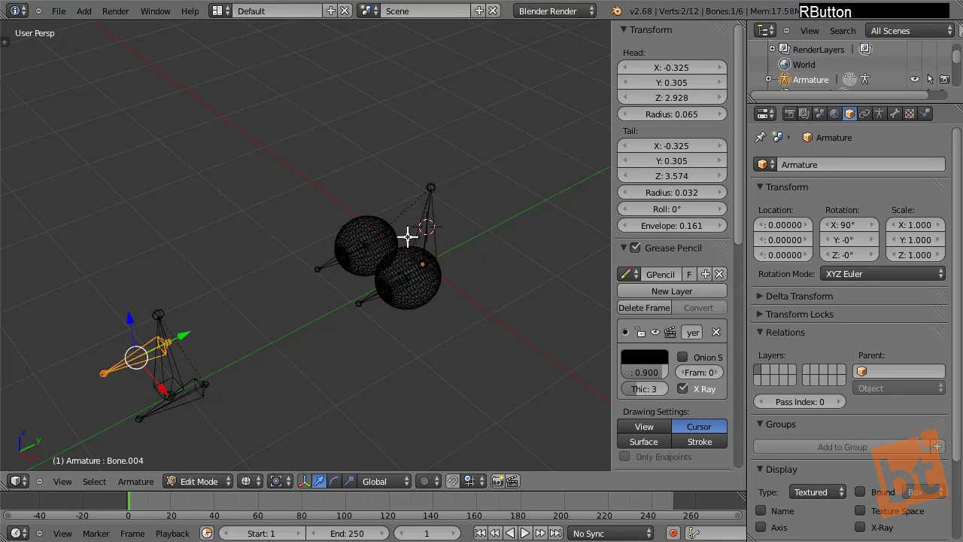
middle_click(337, 304)
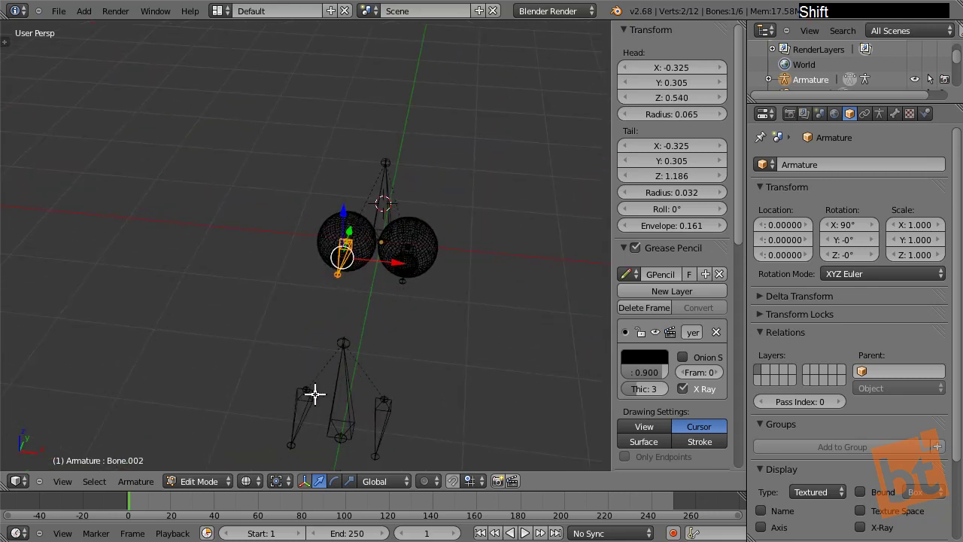
right_click(304, 405)
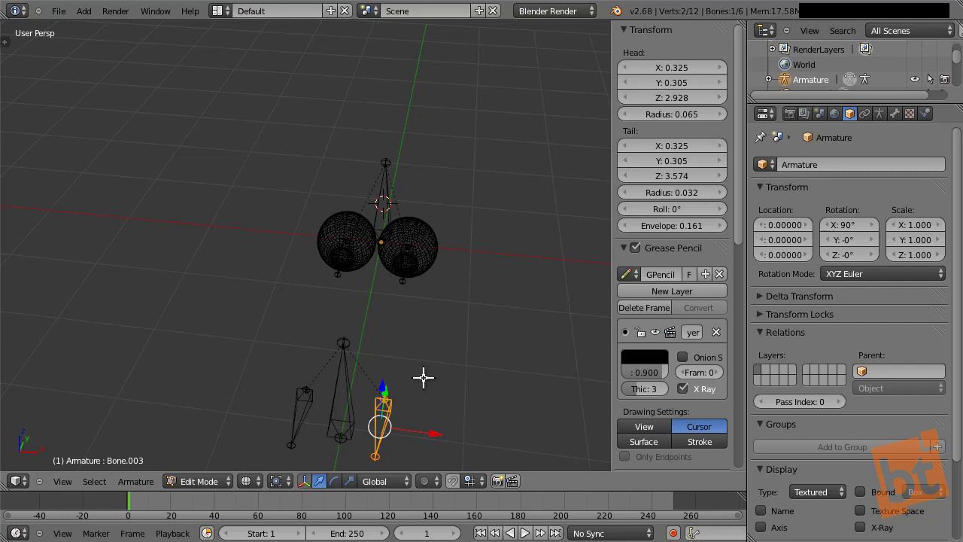
right_click(348, 382)
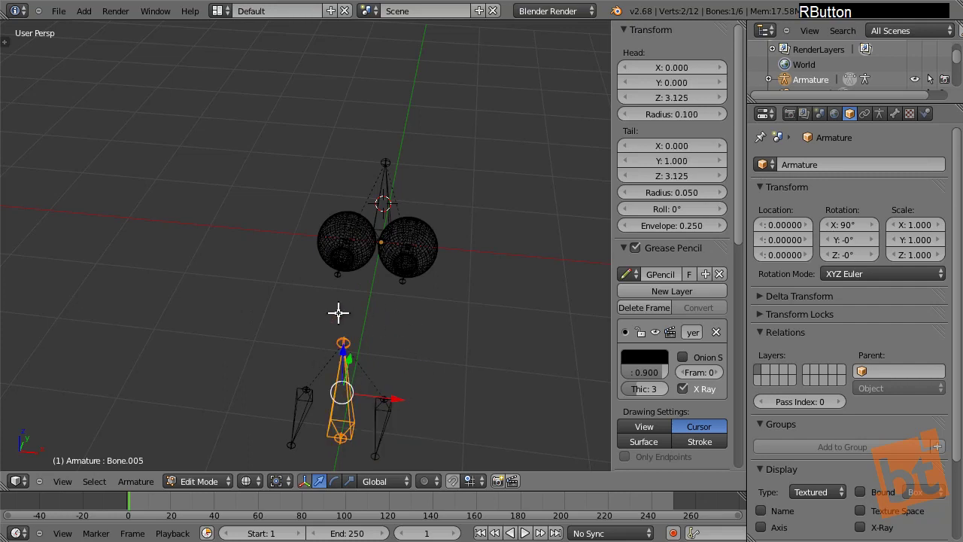
right_click(387, 414)
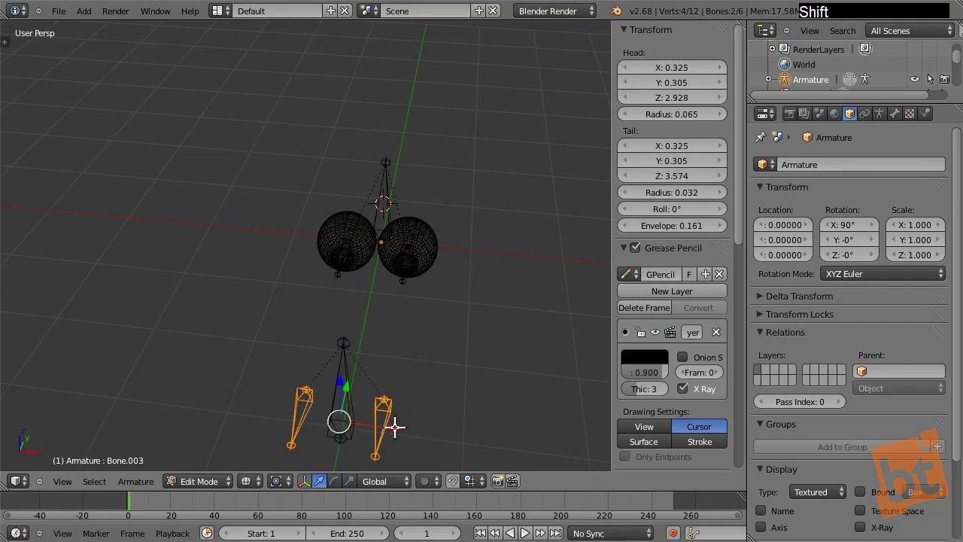
Step: Grab-move copied bone Bone.004 to sit beside Bone.005 and check from several angles
right_click(345, 379)
key("g")
right_click(373, 371)
right_click(388, 418)
right_click(349, 251)
right_click(304, 400)
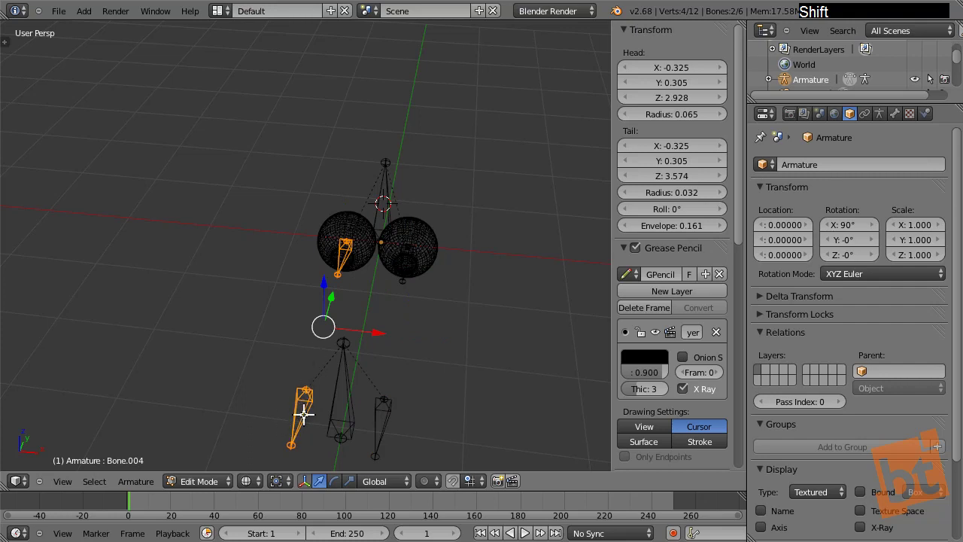
right_click(340, 373)
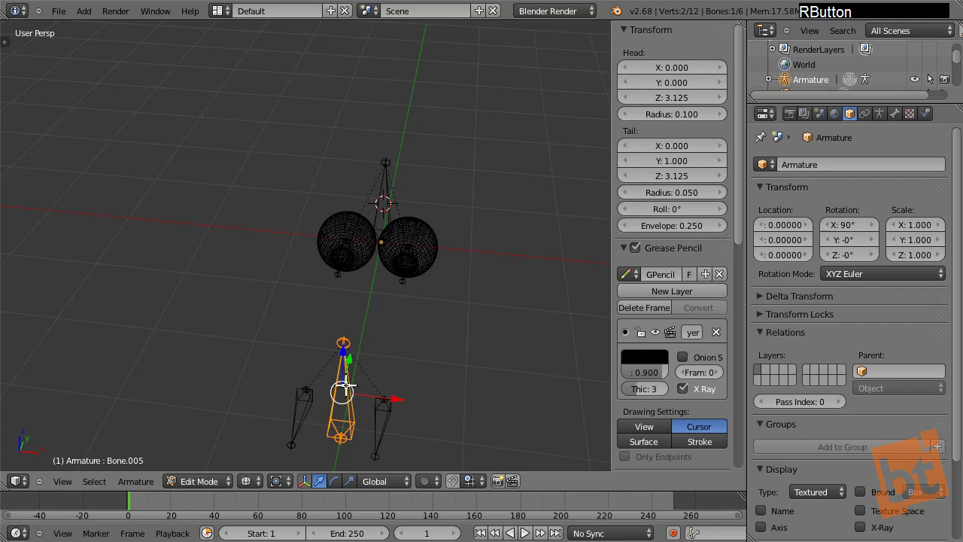
key("g")
right_click(316, 401)
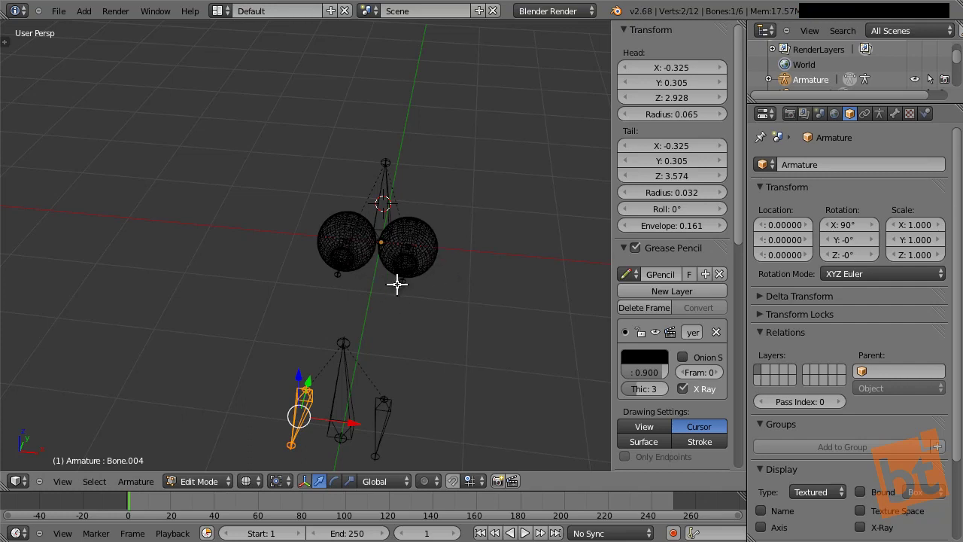
middle_click(462, 344)
middle_click(409, 360)
middle_click(395, 356)
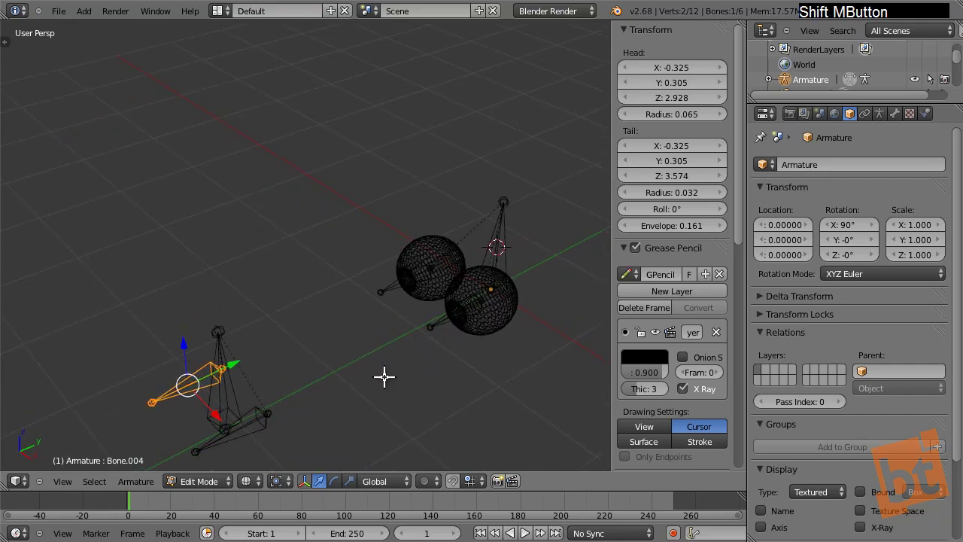
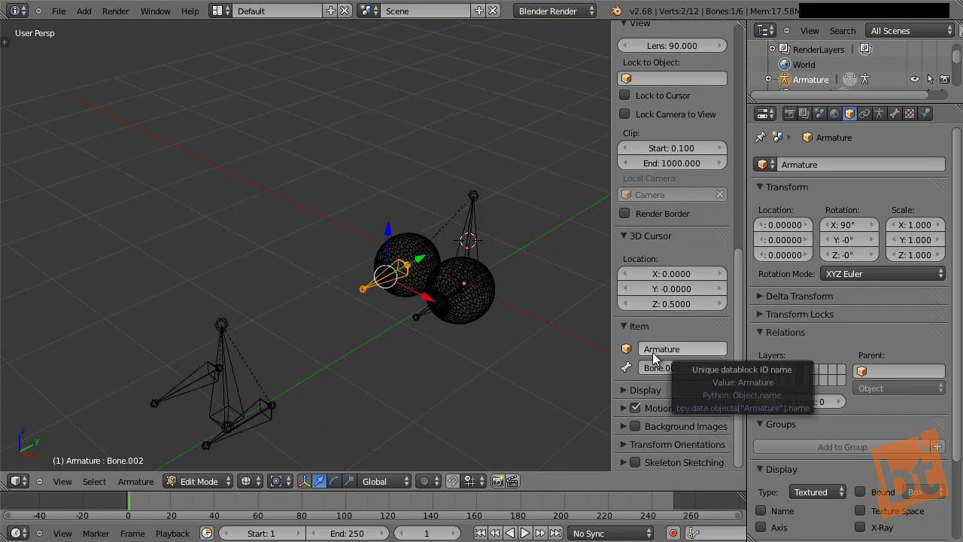
left_click(466, 235)
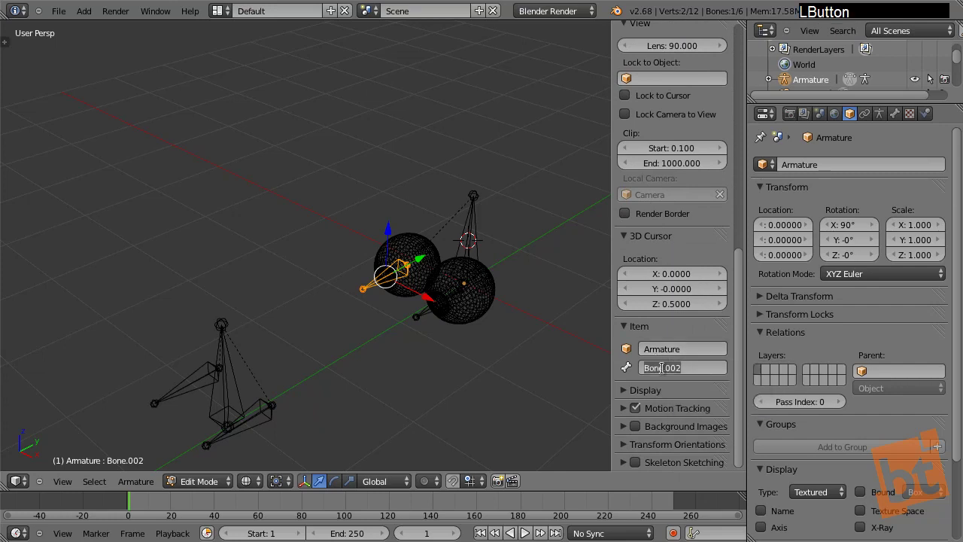
key("e")
key("y")
key("e")
key("shift+r")
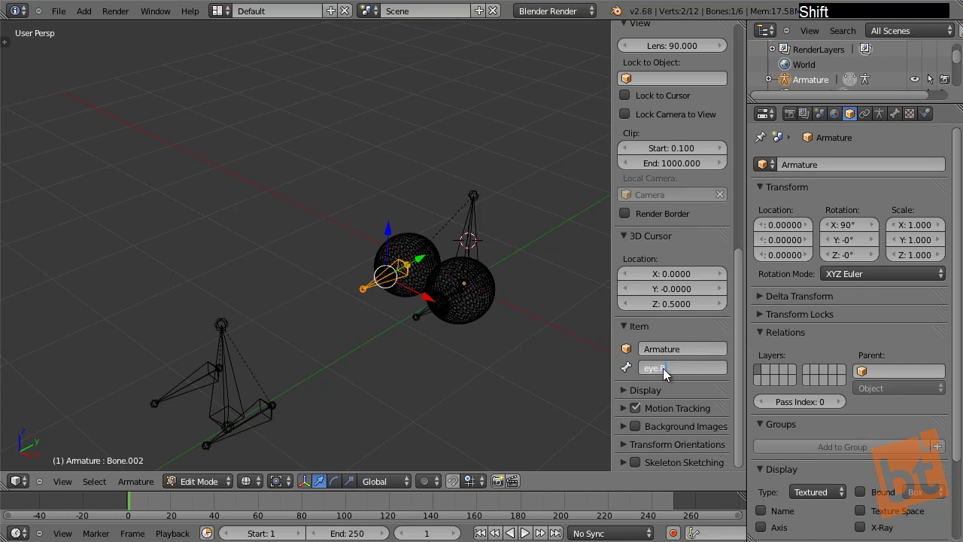
key("Return")
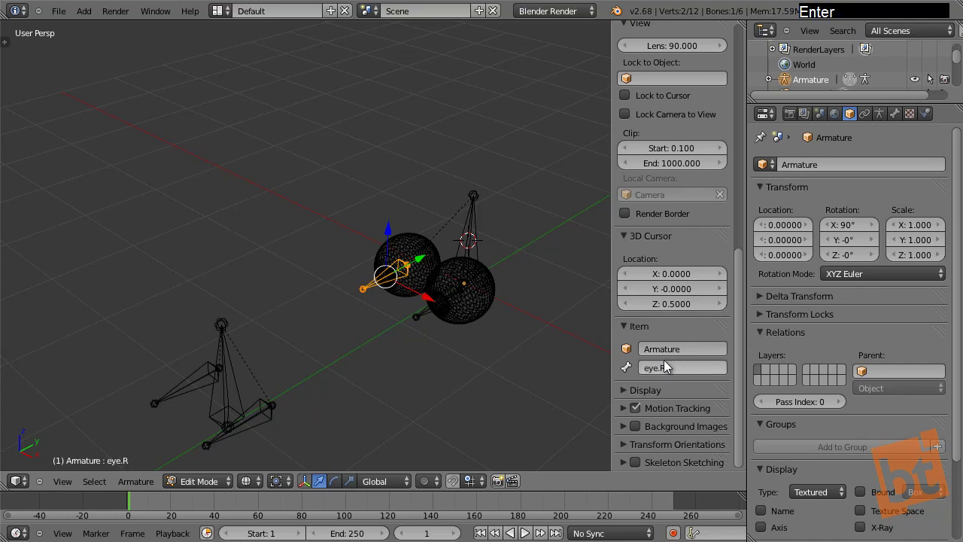
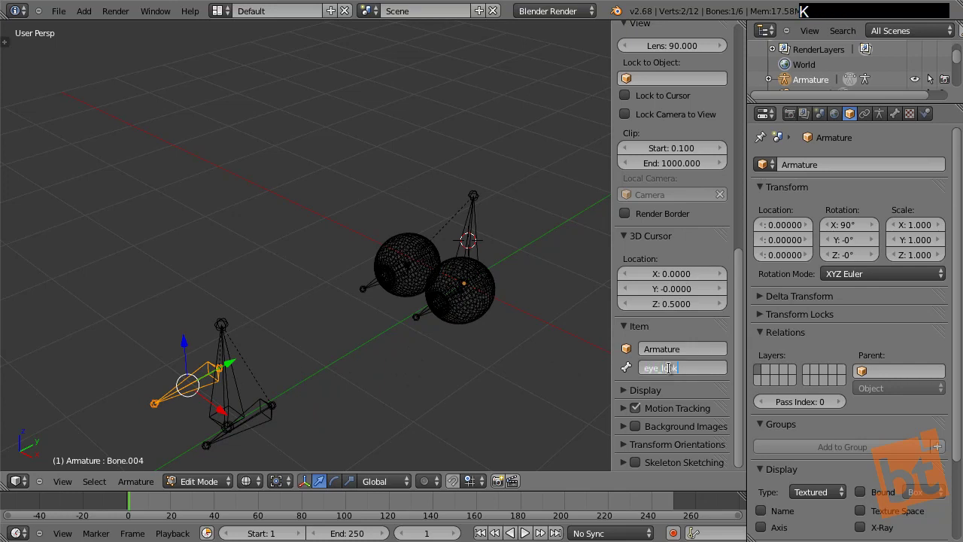
key("a")
key("t")
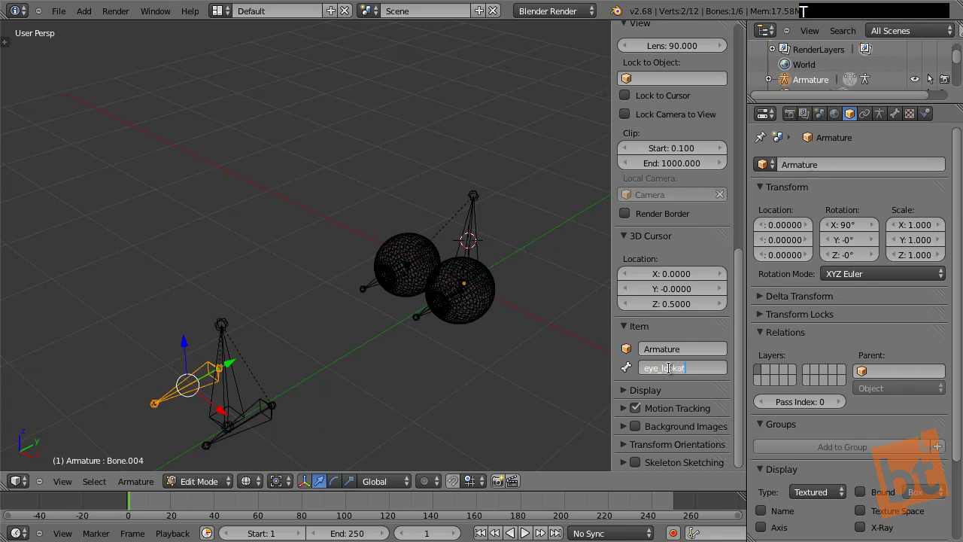
key("shift+r")
key("Return")
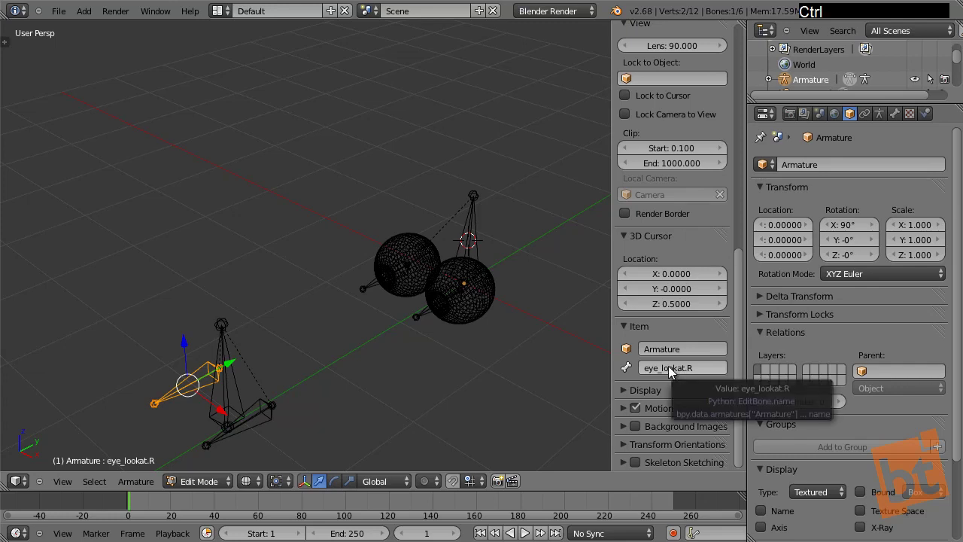
key("ctrl+c")
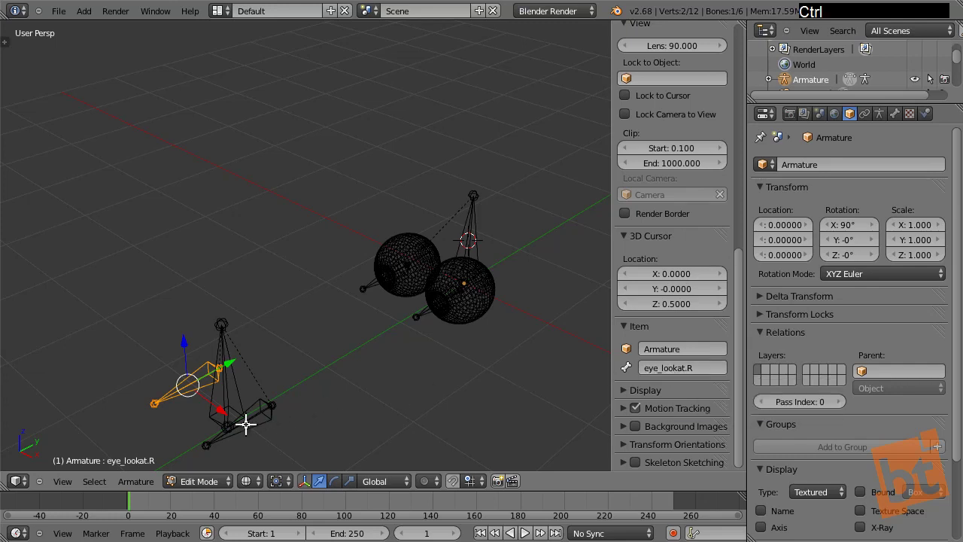
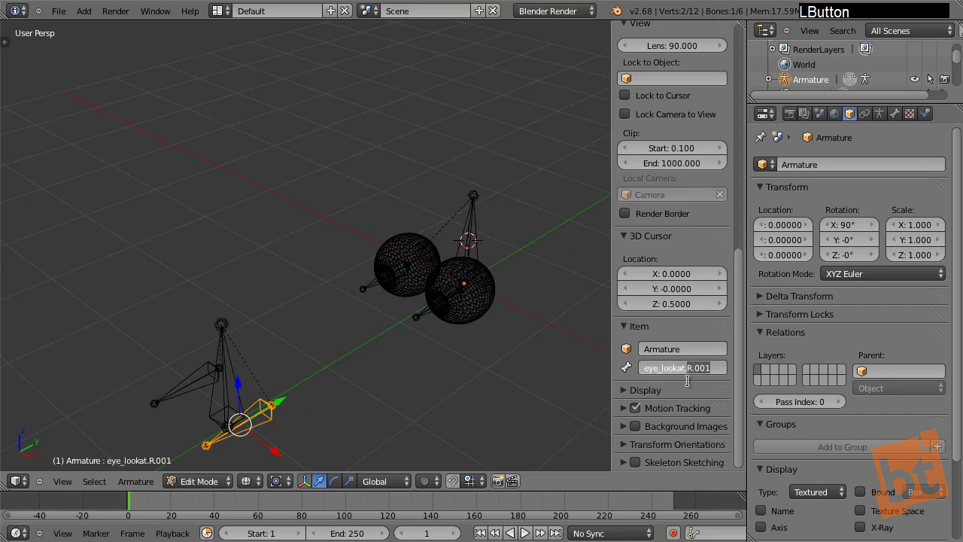
key("shift+l")
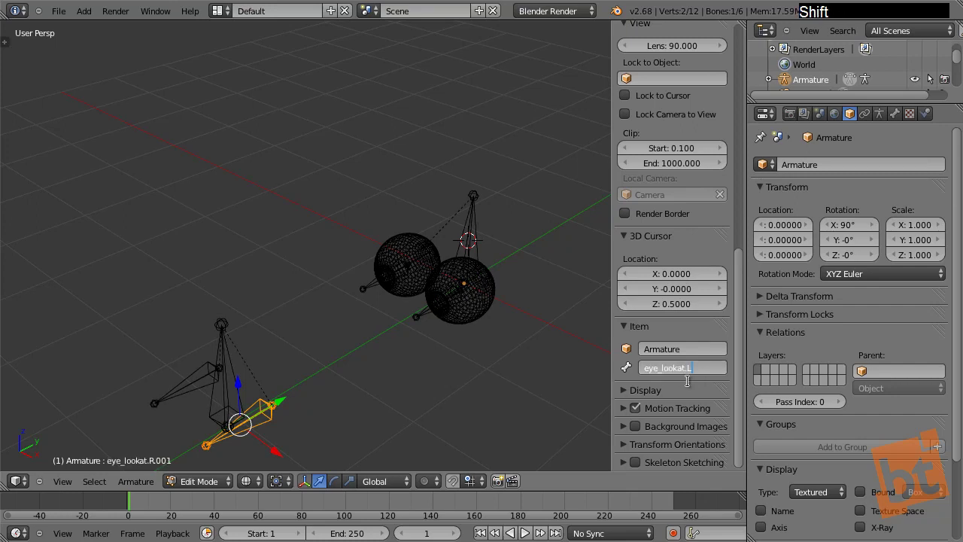
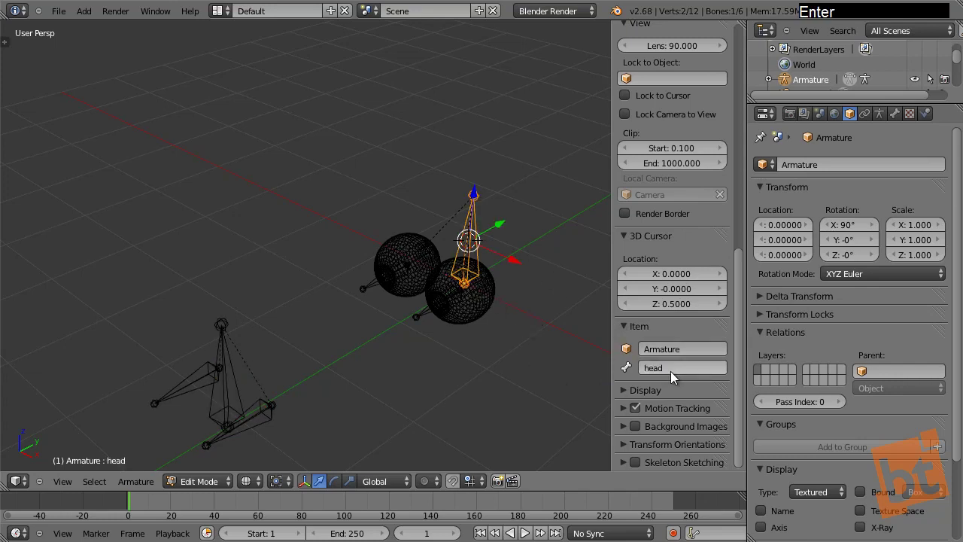
right_click(449, 300)
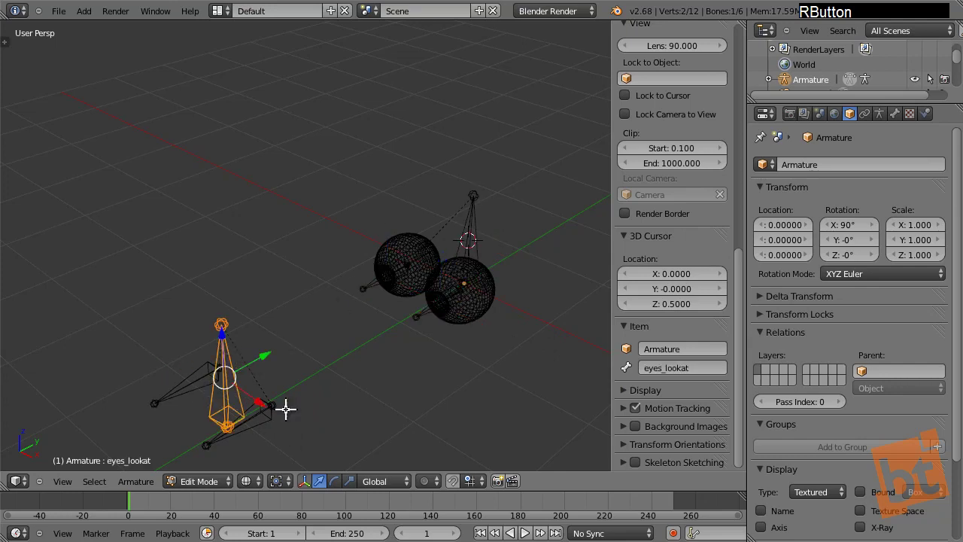
right_click(445, 294)
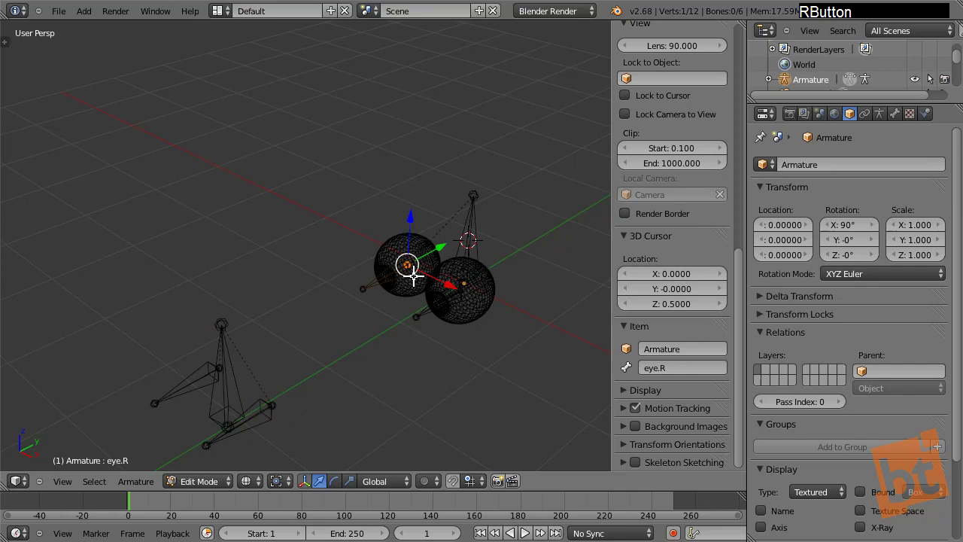
key("a")
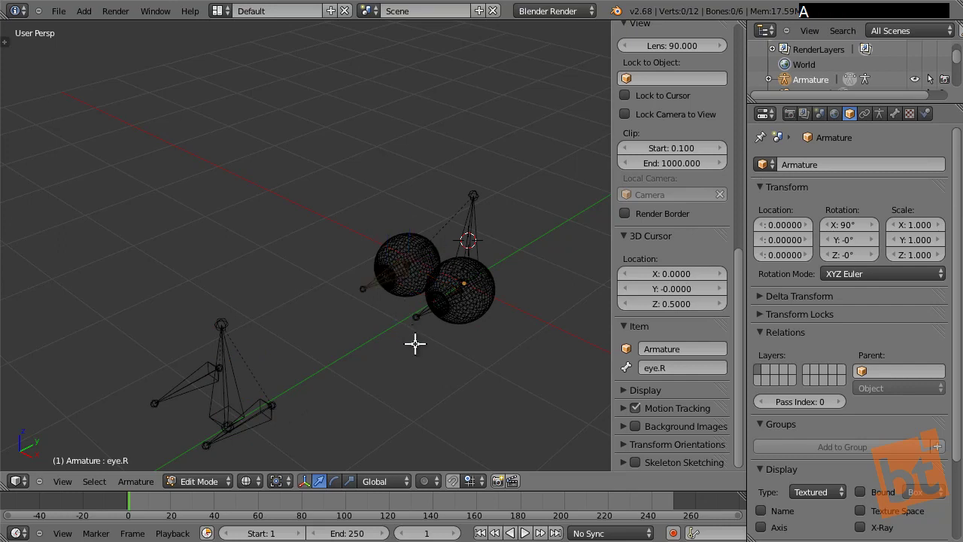
middle_click(416, 343)
middle_click(432, 338)
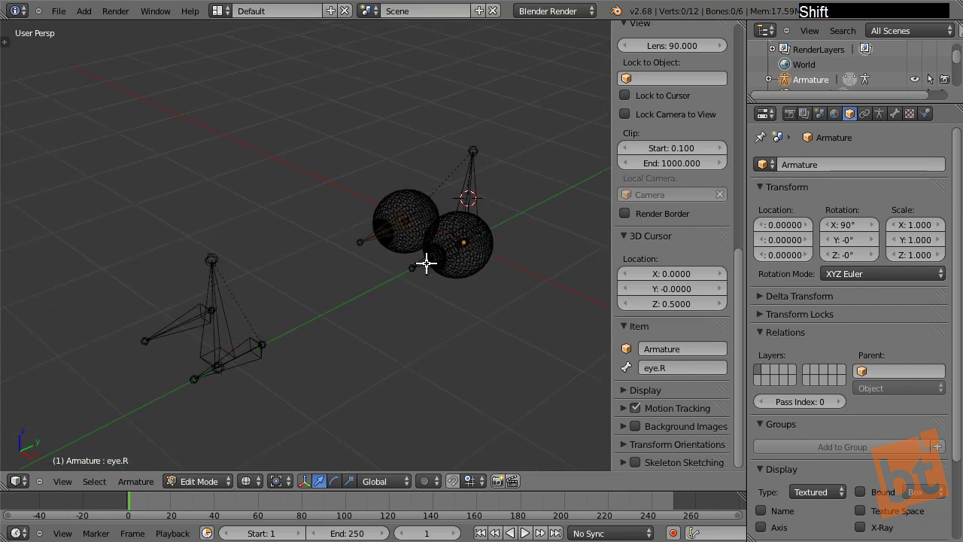
Step: Switch to Pose Mode with solid shading and test-move the eyes_lookat bone, cancelling it
key("Tab")
key("z")
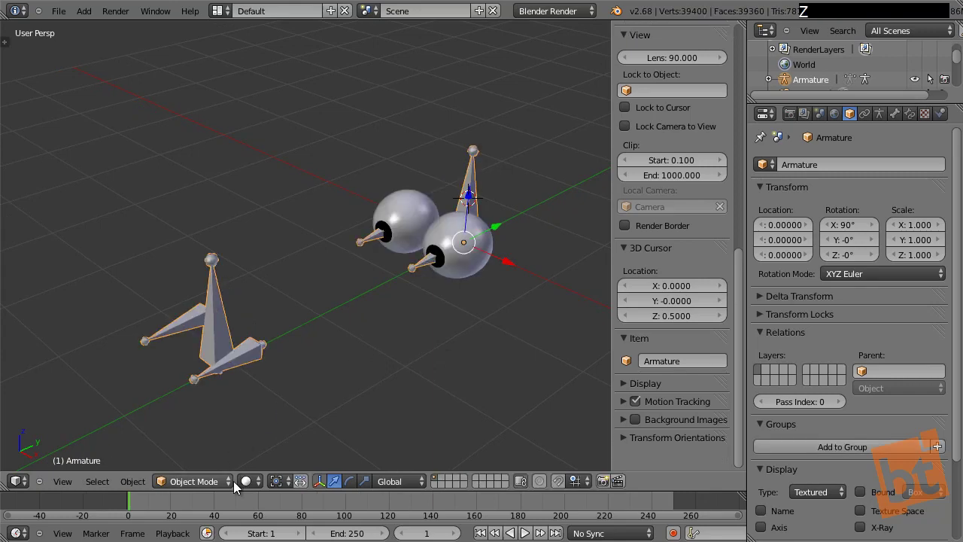
left_click(234, 487)
right_click(233, 335)
key("g")
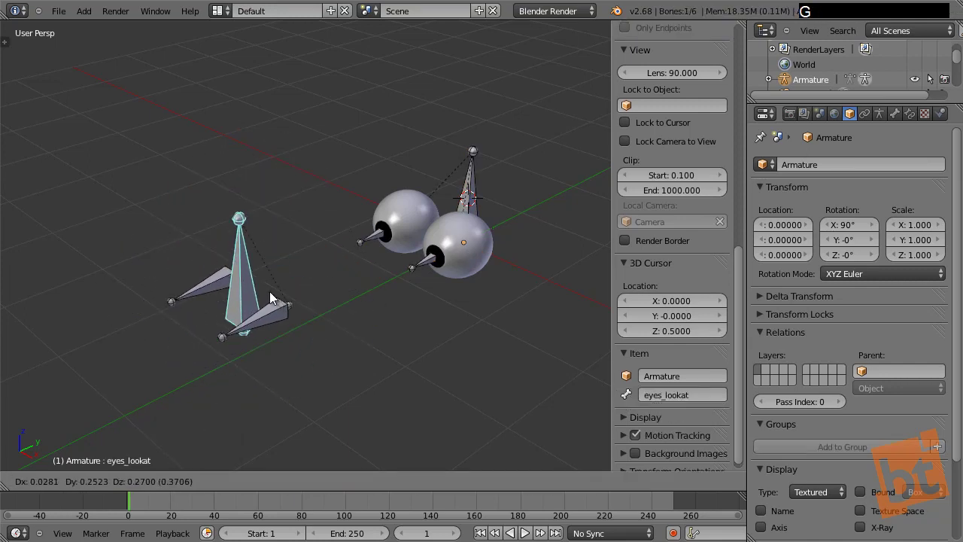
right_click(275, 286)
Step: Test-move the remaining bones one by one, cancelling each move to restore rest pose
key("g")
right_click(263, 328)
key("g")
right_click(495, 141)
key("g")
right_click(459, 200)
key("g")
right_click(493, 285)
key("g")
right_click(252, 359)
key("g")
right_click(318, 326)
key("a")
Step: Orbit toward the eyeballs, picking eye_lookat.R and then making eye.L active
middle_click(387, 326)
right_click(429, 254)
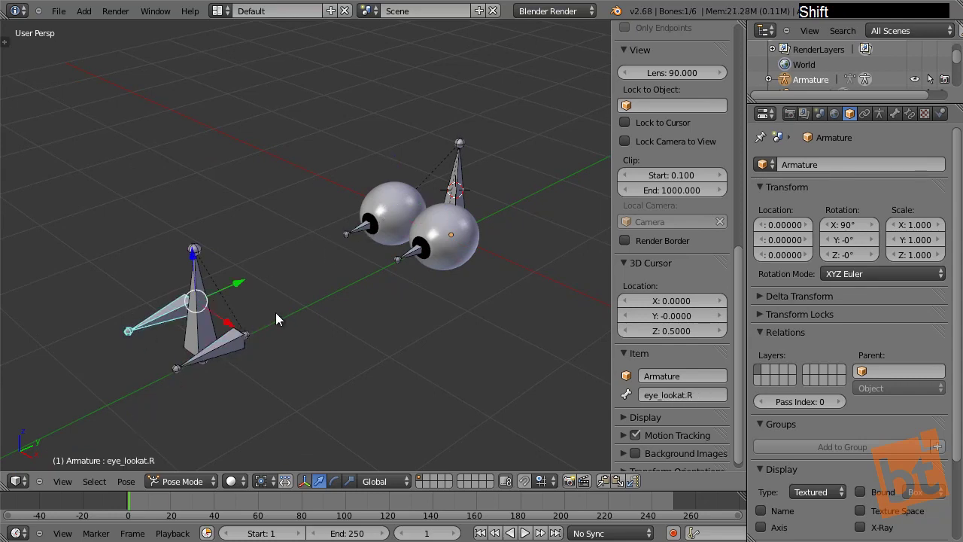
middle_click(294, 319)
middle_click(287, 350)
key("F9")
right_click(459, 254)
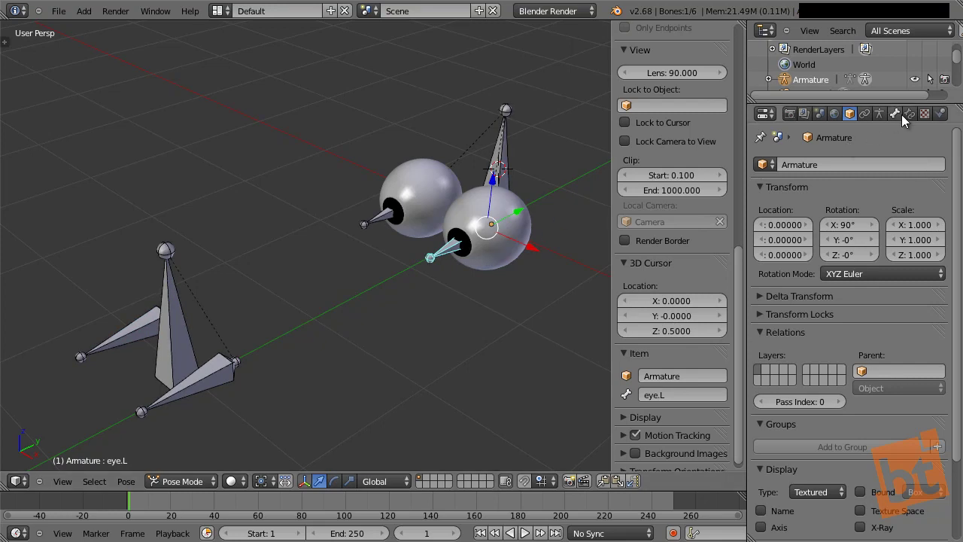
Step: Add a Track To bone constraint to eye.L and go to the armature data settings
left_click(902, 125)
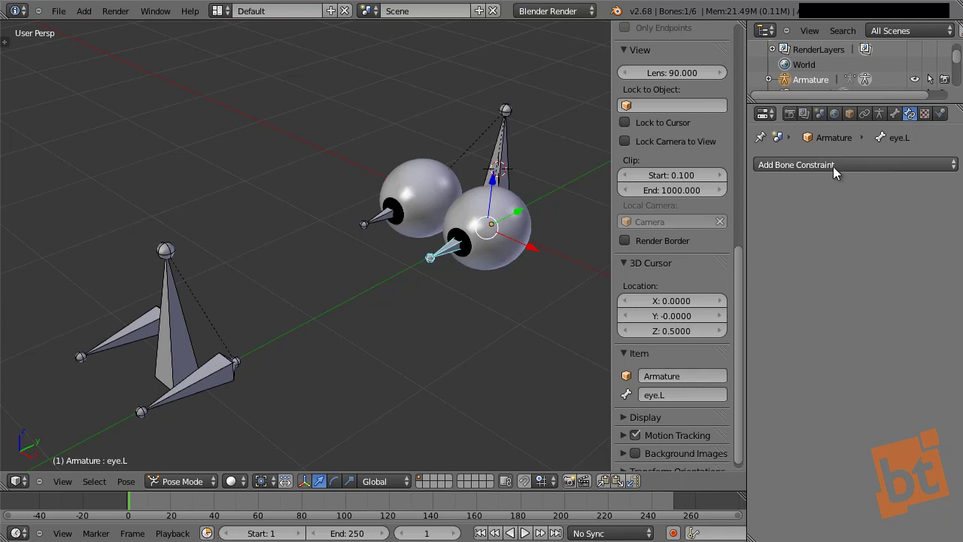
left_click(859, 172)
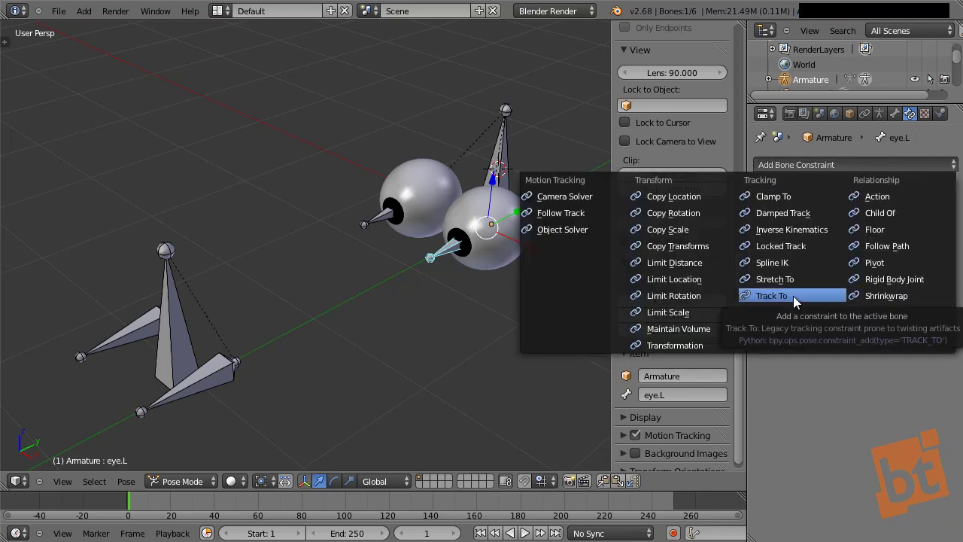
left_click(799, 306)
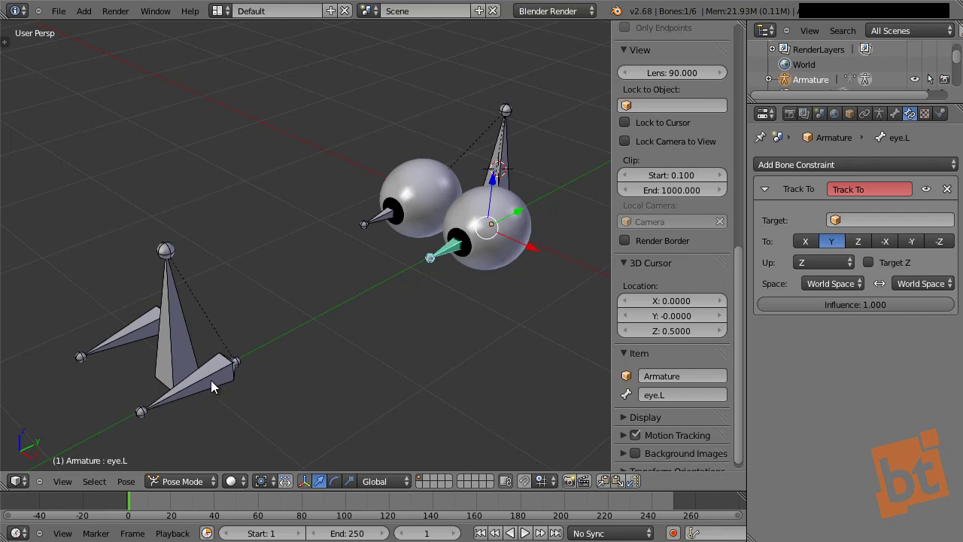
left_click(884, 124)
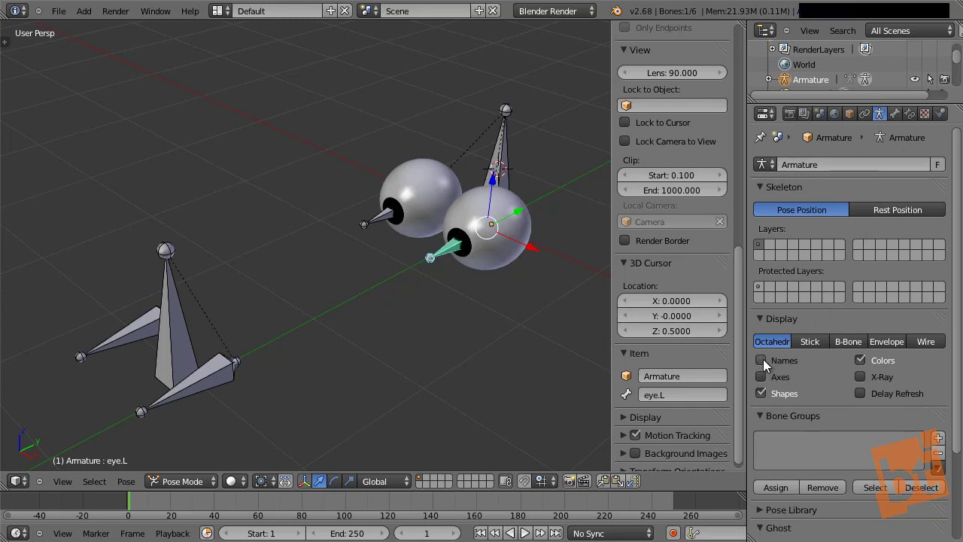
Step: Enable bone Names display and rename eye_lookat.R.001 to eye_lookat.L, reselecting eye.L
left_click(769, 369)
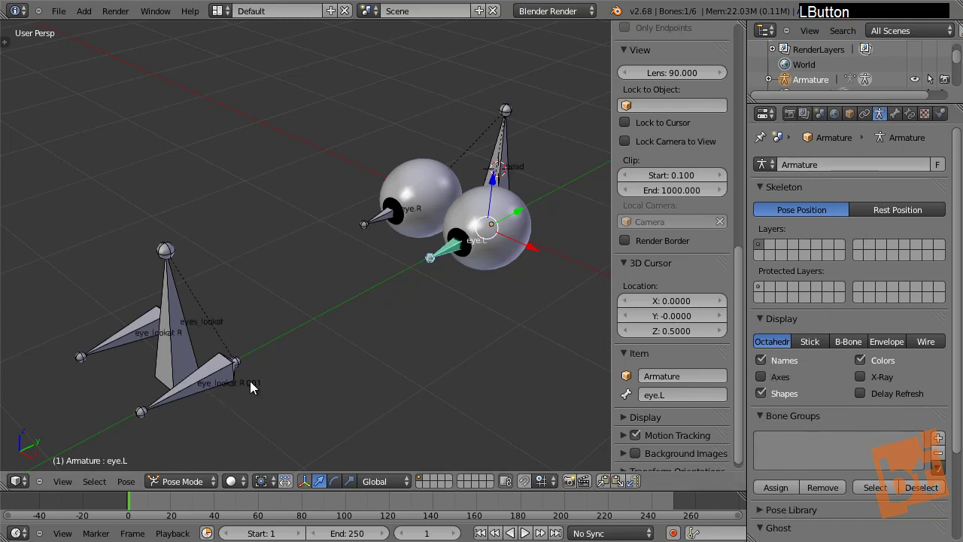
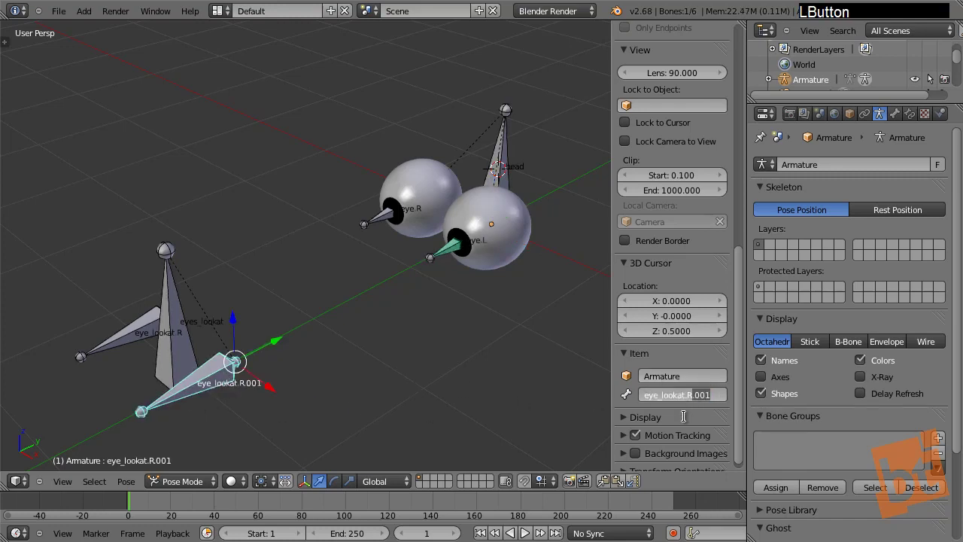
key("shift+l")
key("Return")
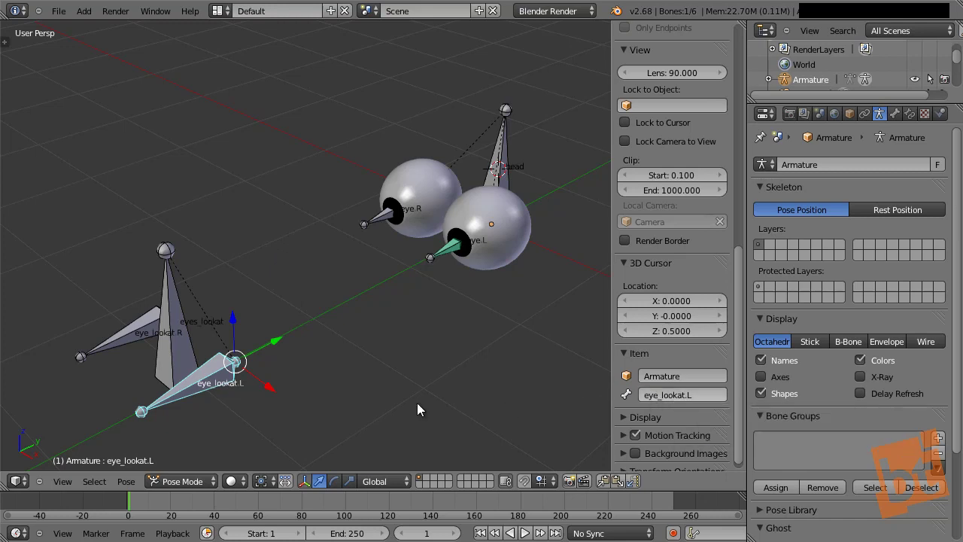
right_click(228, 382)
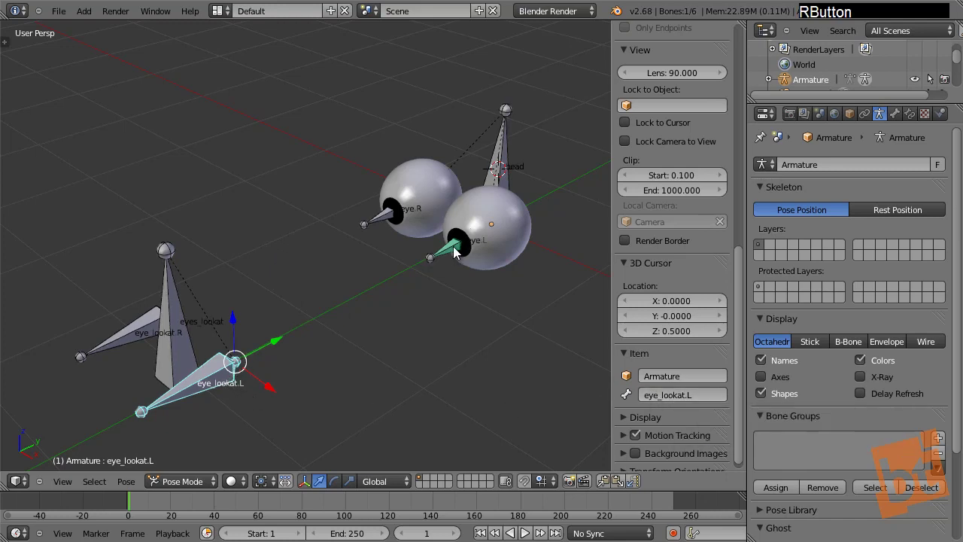
right_click(458, 251)
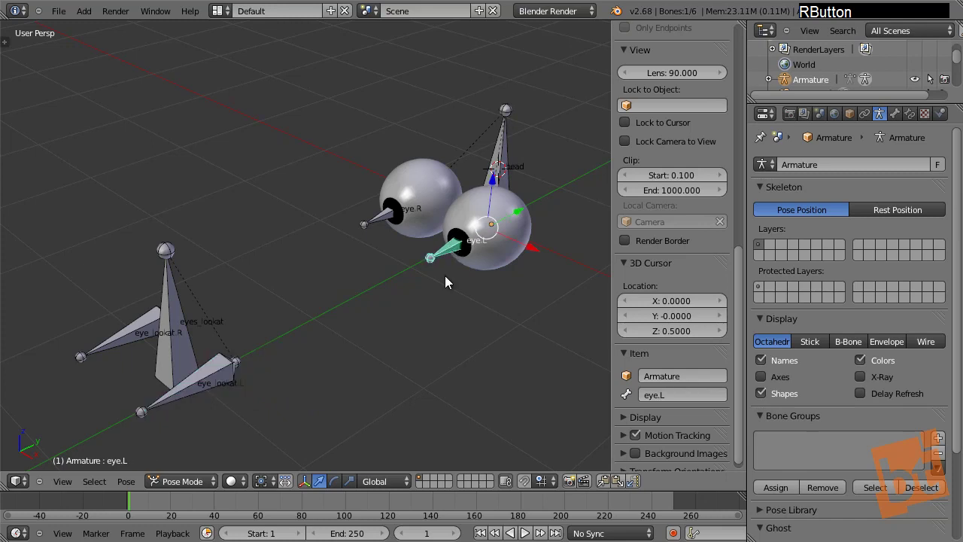
Step: Aim eye.L's Track To constraint at Target Armature, Bone eye_lookat.L
right_click(183, 387)
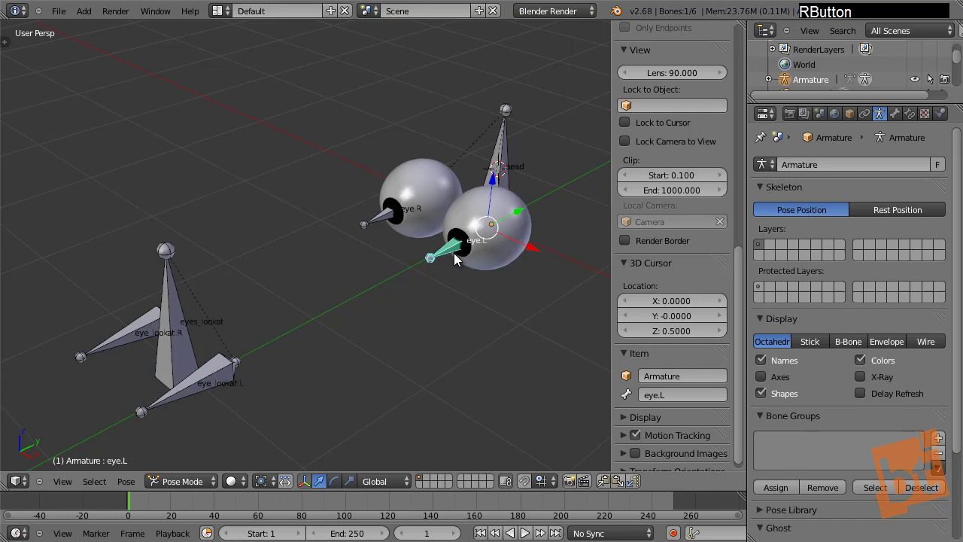
left_click(909, 116)
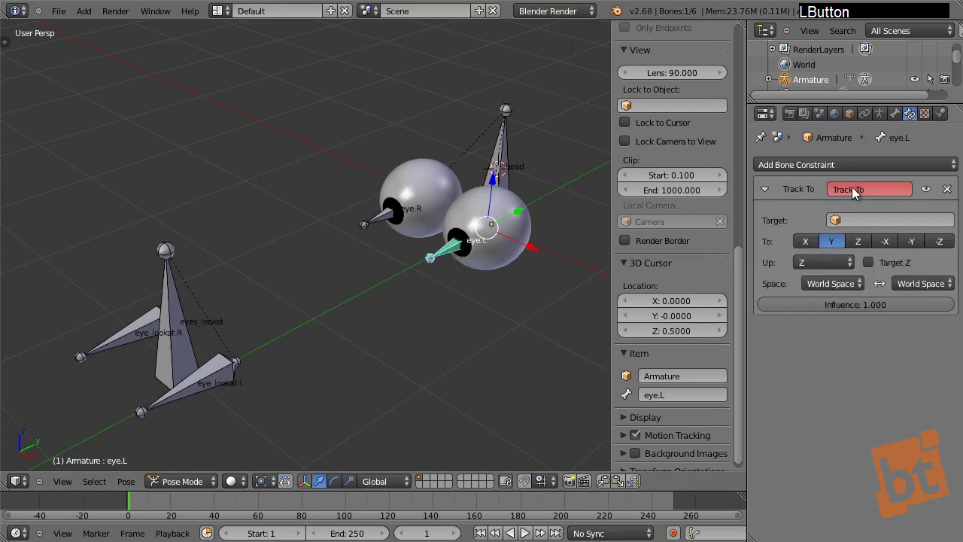
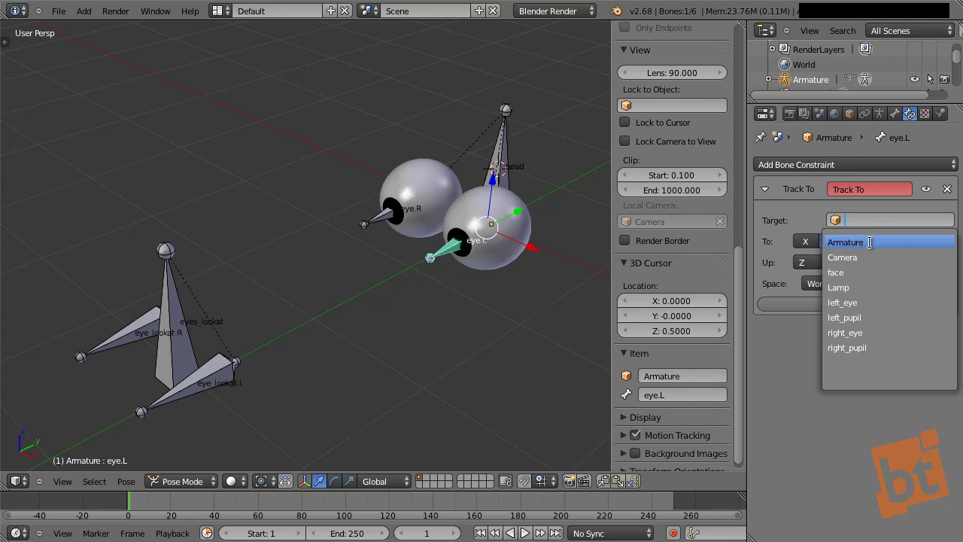
left_click(876, 252)
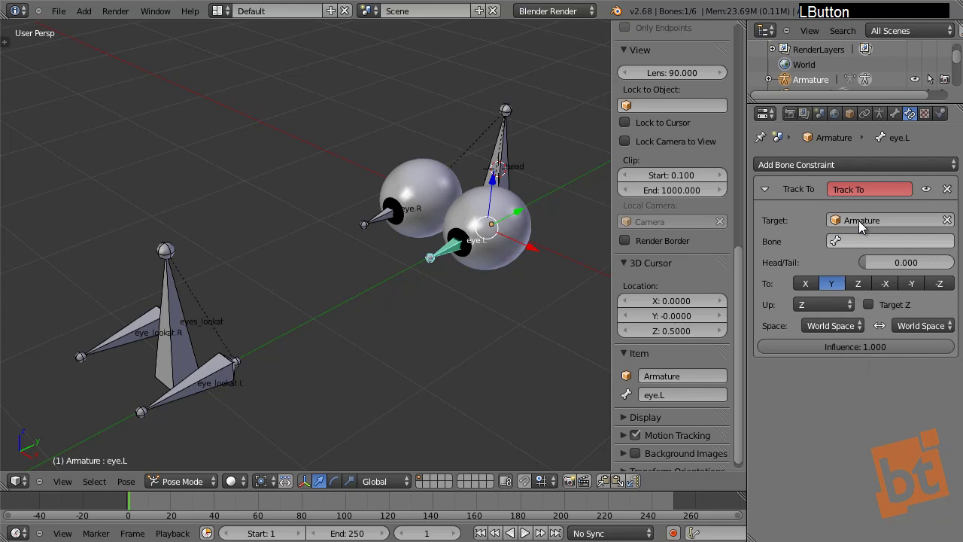
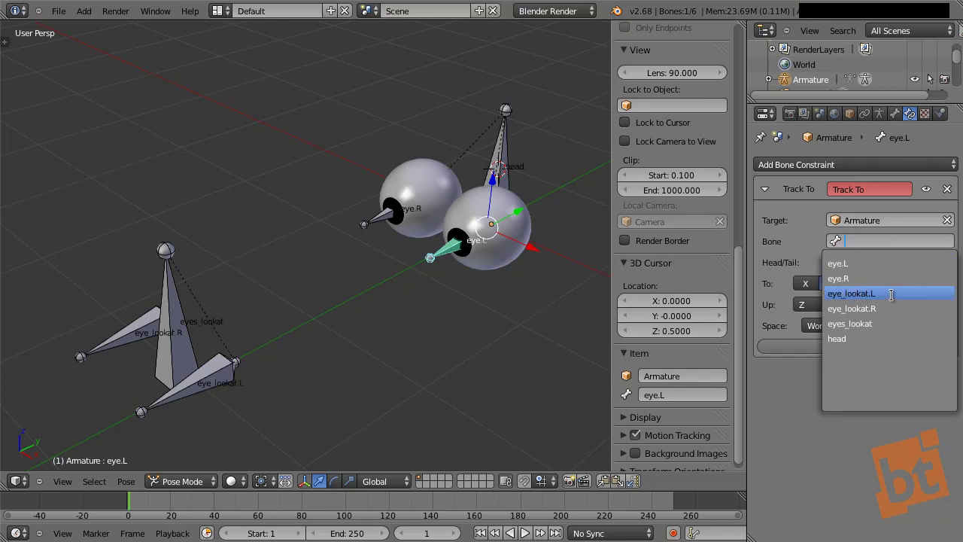
left_click(894, 301)
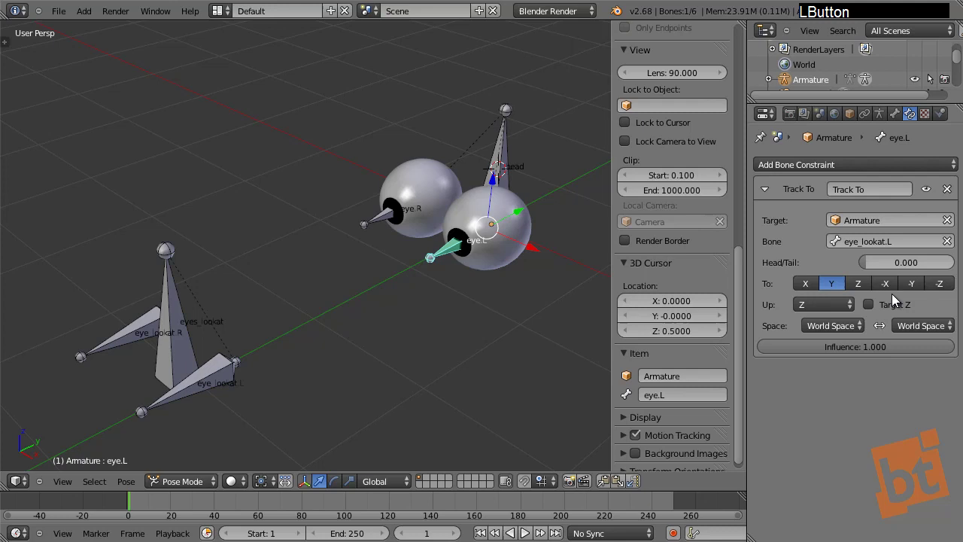
Step: Grab eye_lookat.L to confirm the left eye follows it, then cancel the move
right_click(223, 381)
key("g")
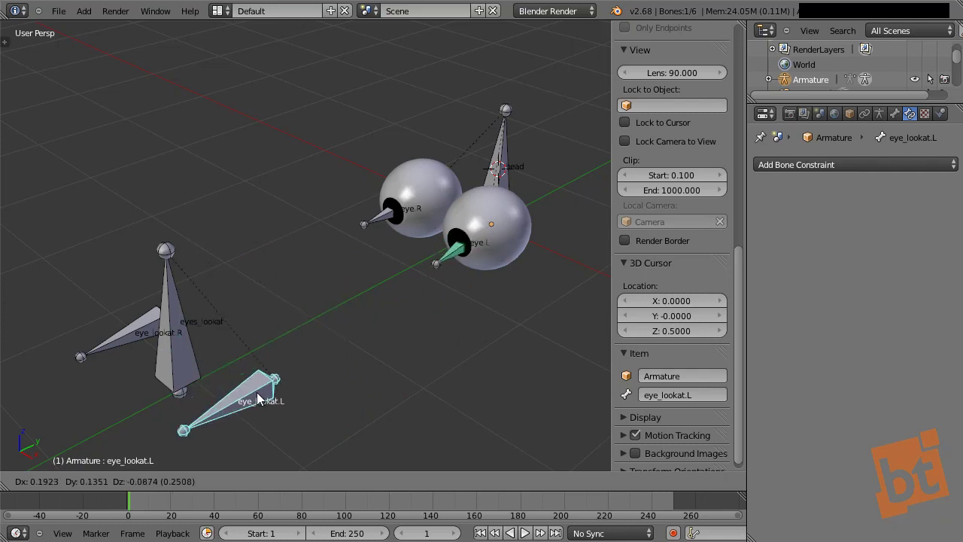
right_click(262, 398)
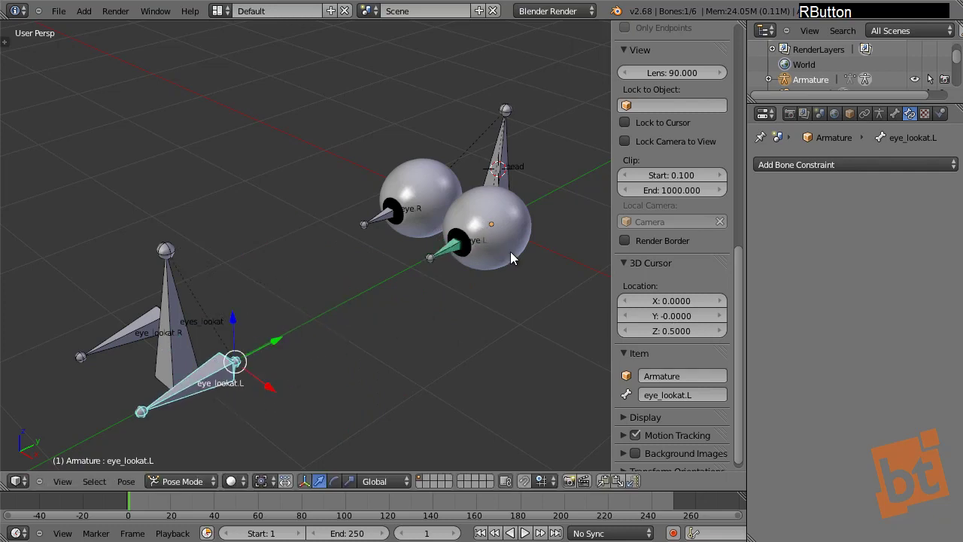
Step: Select left_eye with the eye.L bone active and bring up the parenting options
right_click(515, 261)
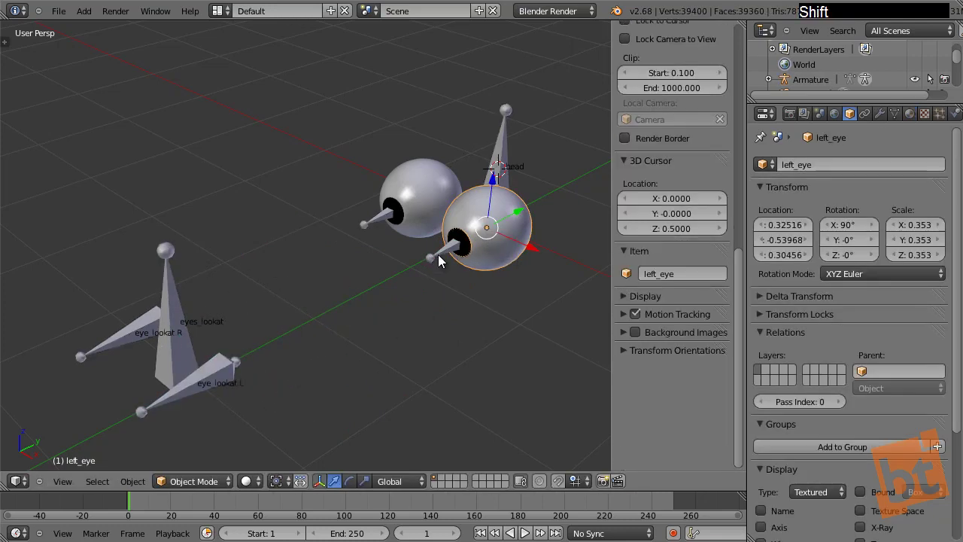
right_click(444, 264)
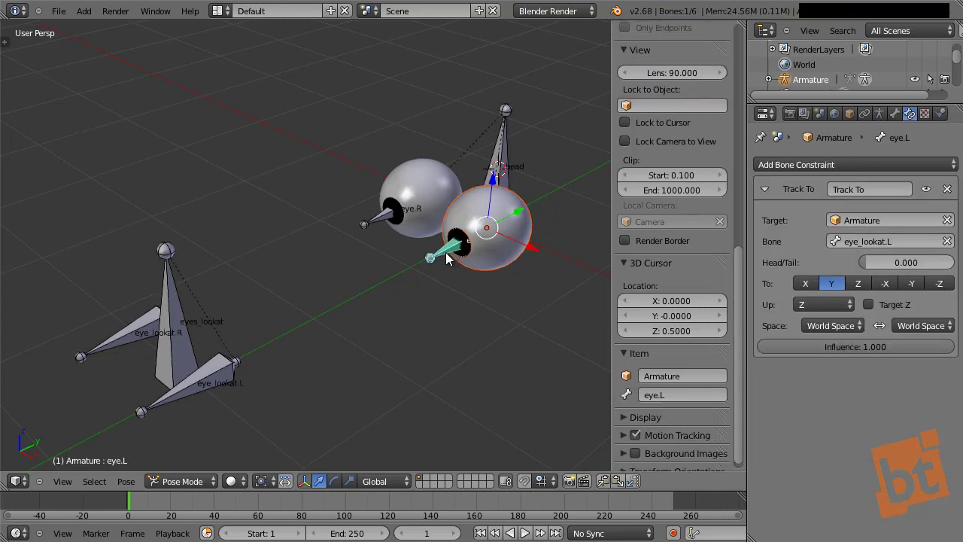
key("ctrl+p")
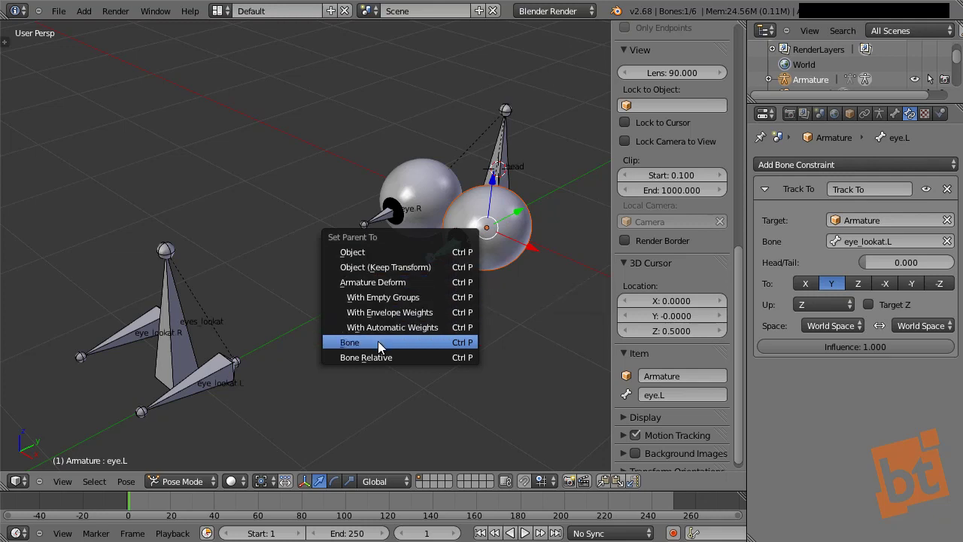
Step: Parent left_eye to the eye.L bone, then grab eye_lookat.L to test and cancel
left_click(395, 351)
right_click(211, 381)
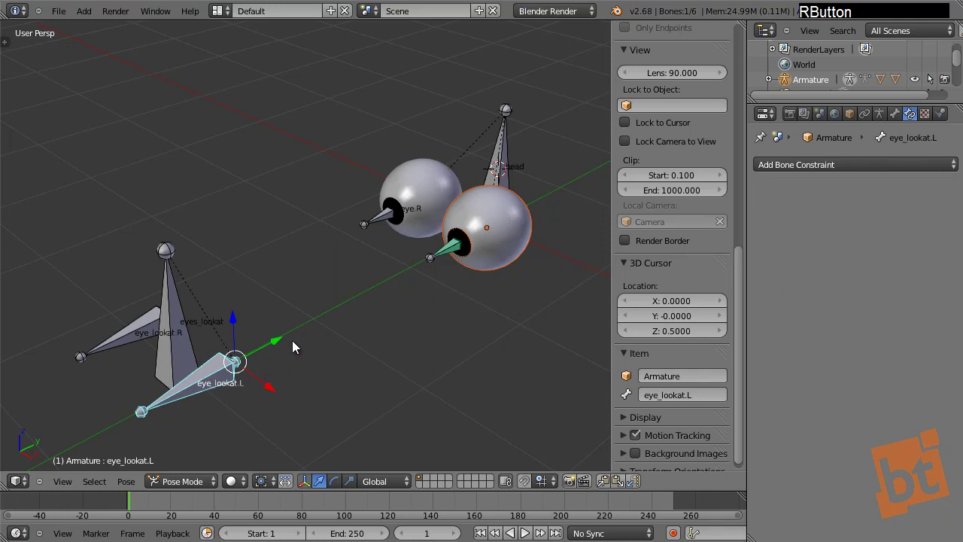
key("g")
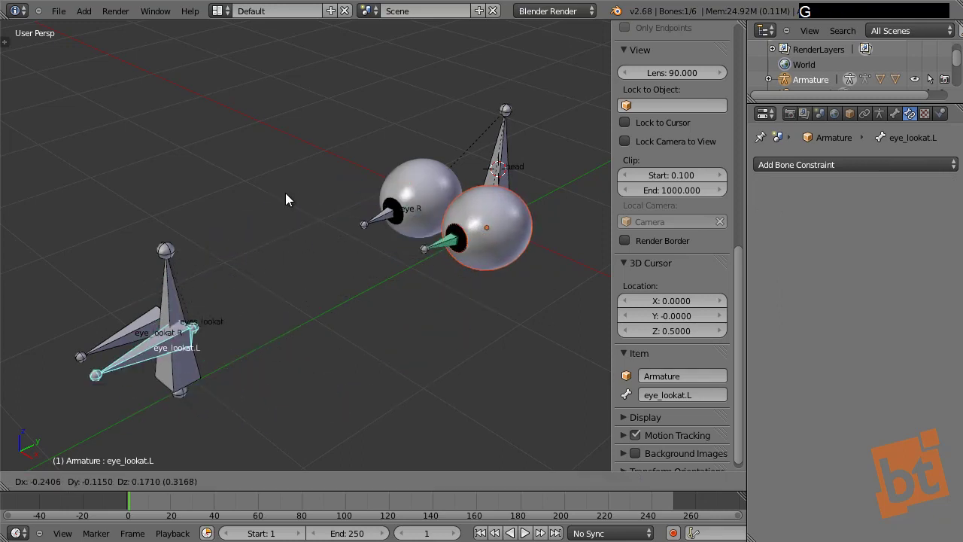
right_click(409, 333)
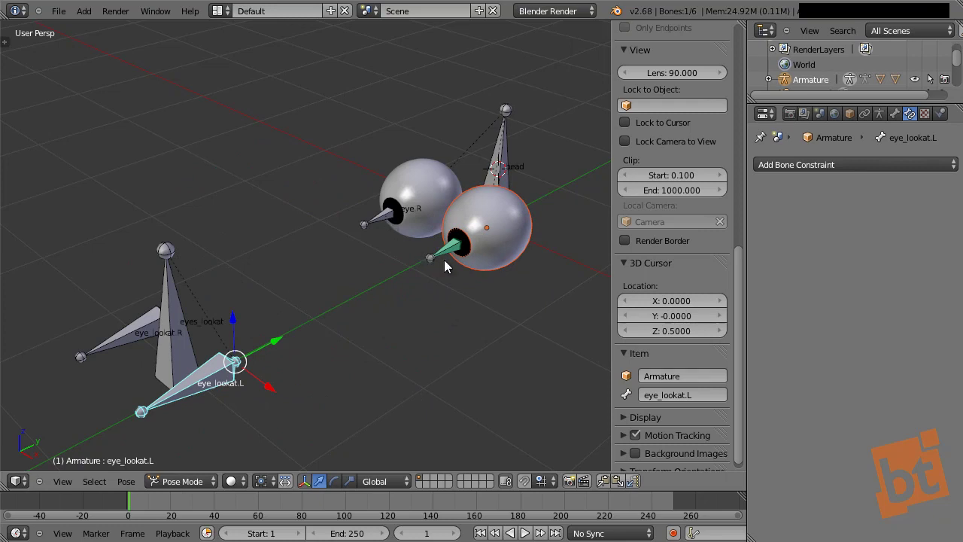
Step: Reselect the left eye bone, switching the armature to Object Mode and back to Pose Mode
right_click(455, 252)
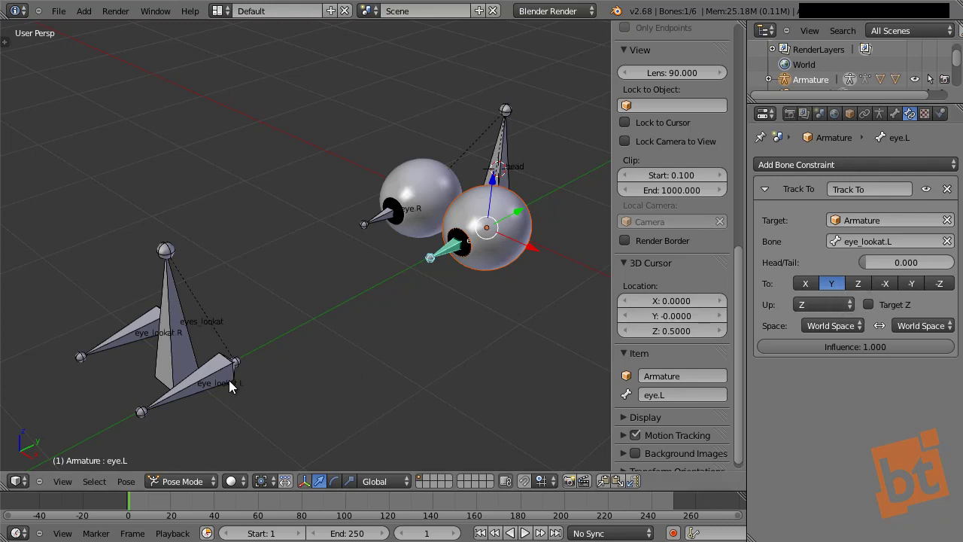
right_click(469, 257)
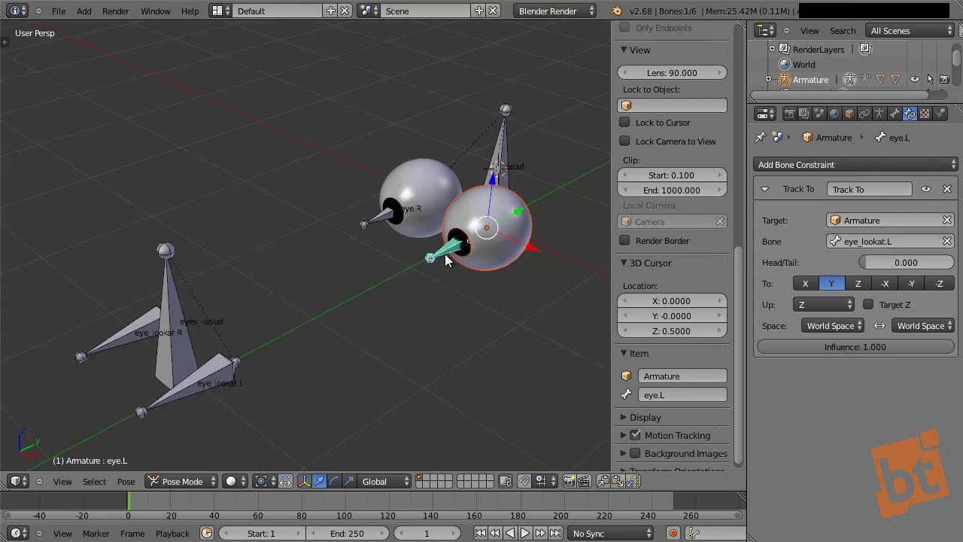
right_click(442, 264)
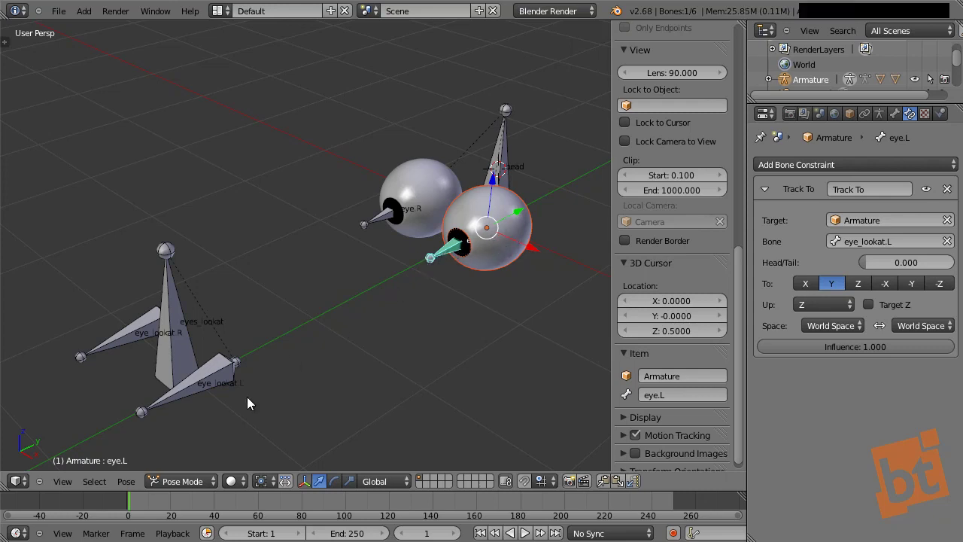
left_click(197, 482)
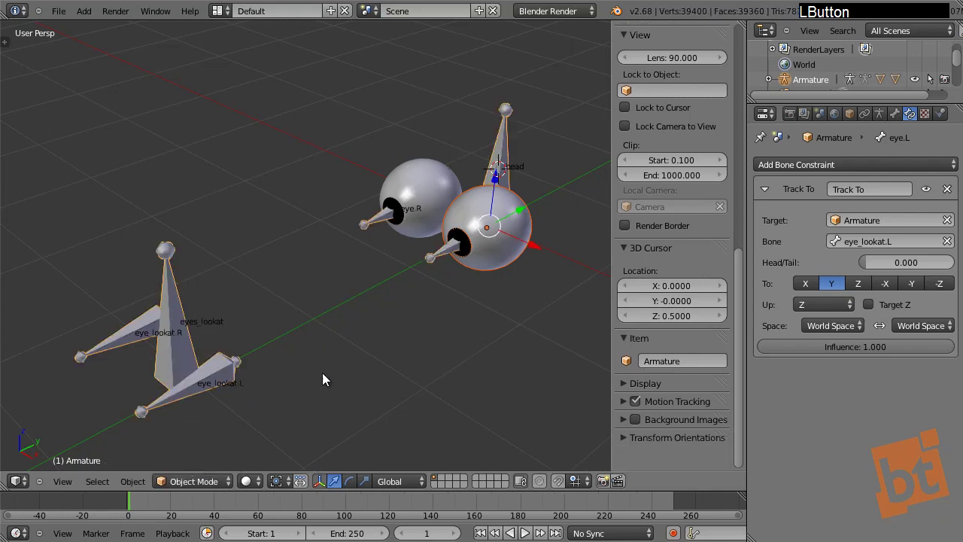
right_click(496, 282)
right_click(439, 267)
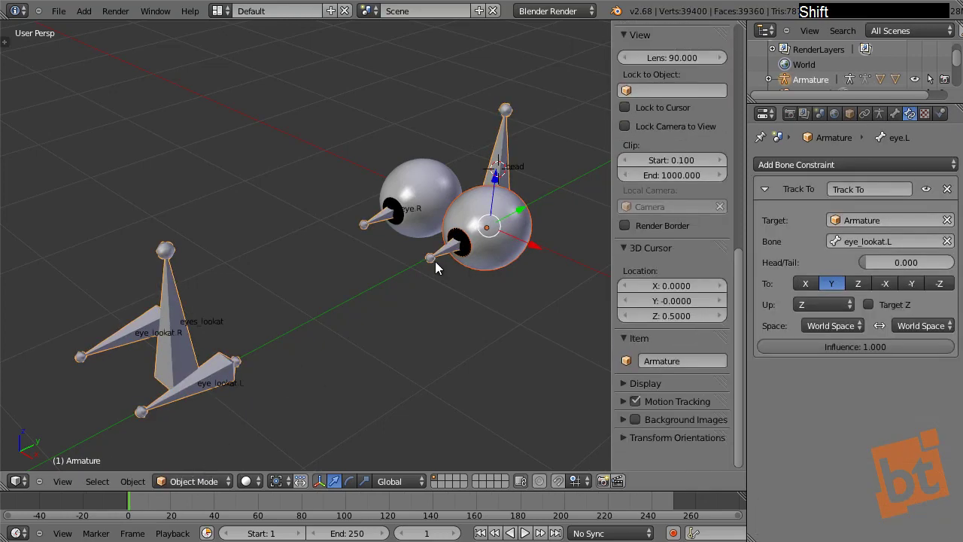
left_click(209, 490)
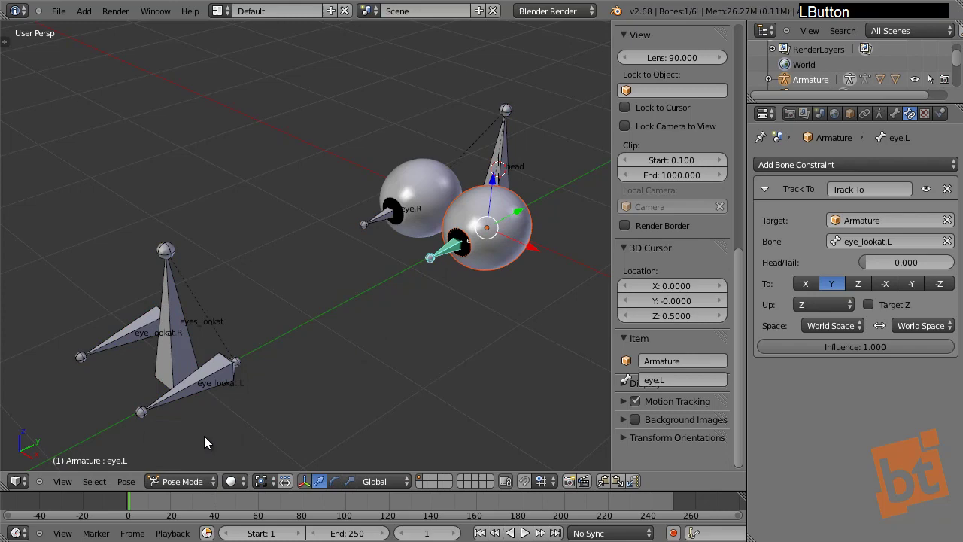
Step: Add a Track To constraint on eye.R targeting the Armature's eye_lookat.R bone
right_click(439, 187)
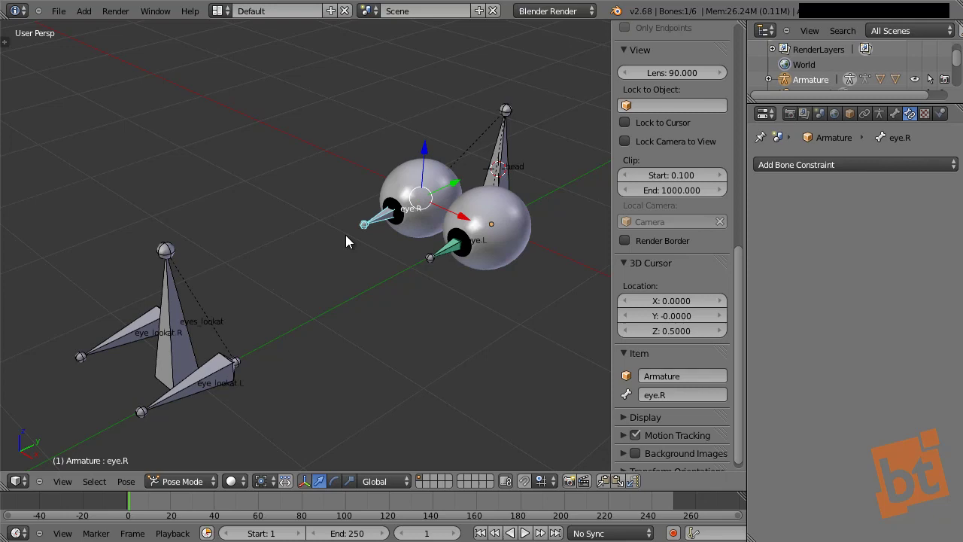
right_click(130, 347)
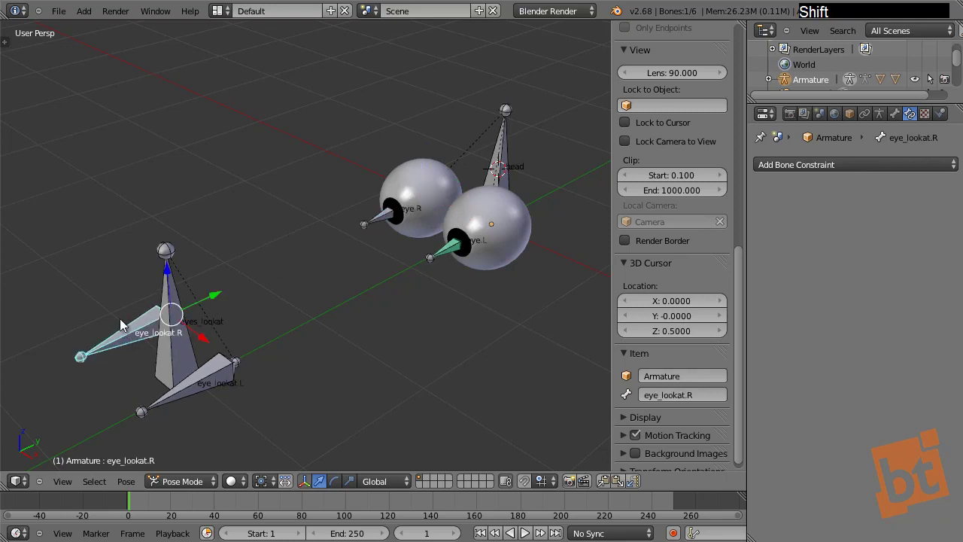
right_click(391, 227)
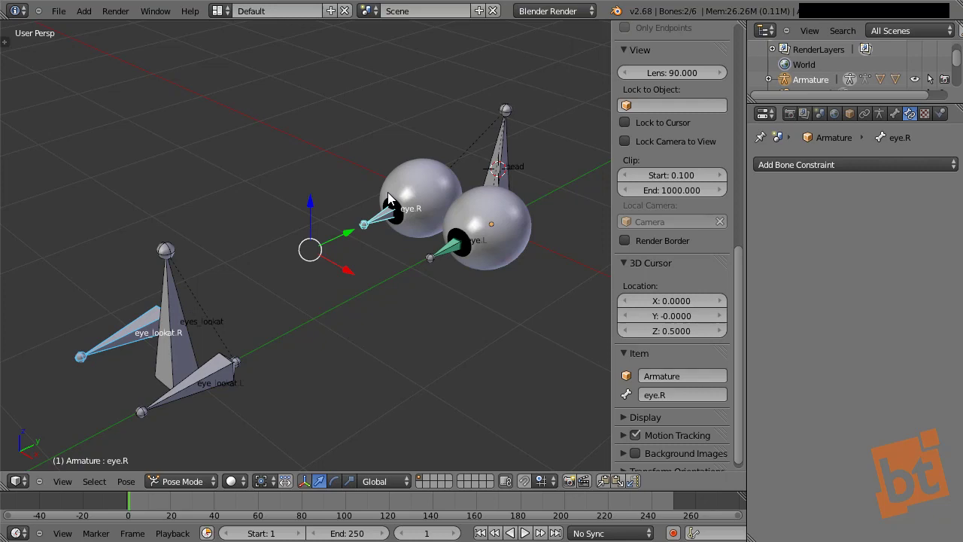
key("ctrl+shift+c")
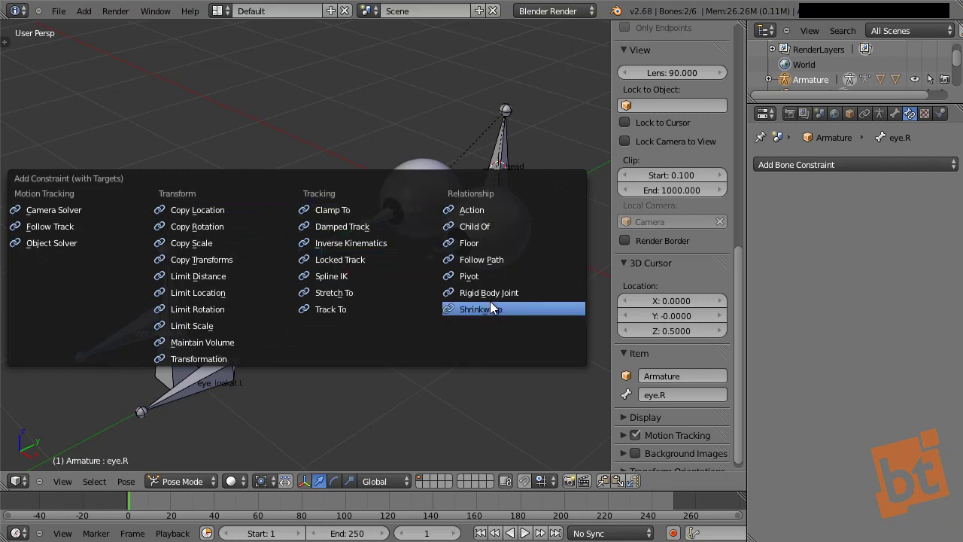
left_click(357, 311)
Step: Test by grabbing eye_lookat.R, then parent the right eyeball to the eye.R bone
right_click(122, 340)
key("g")
right_click(82, 284)
right_click(378, 226)
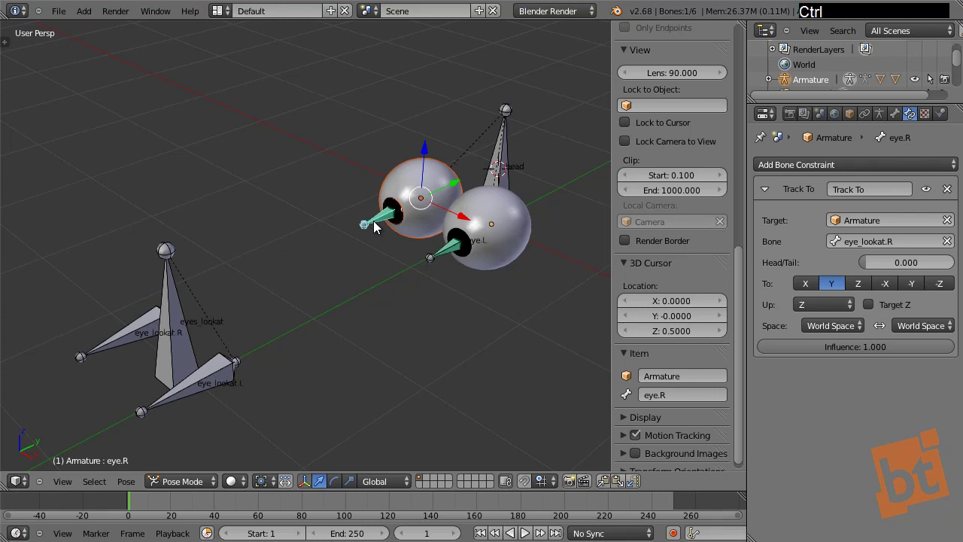
key("ctrl+p")
key("Return")
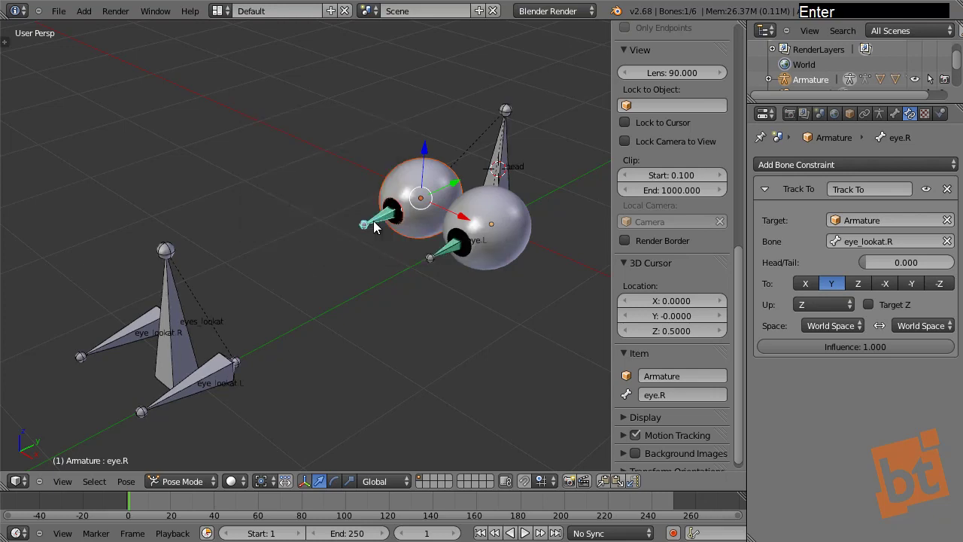
Step: Grab the eyes_lookat bone from two angles to confirm both eyes follow, cancelling each move
right_click(180, 357)
key("g")
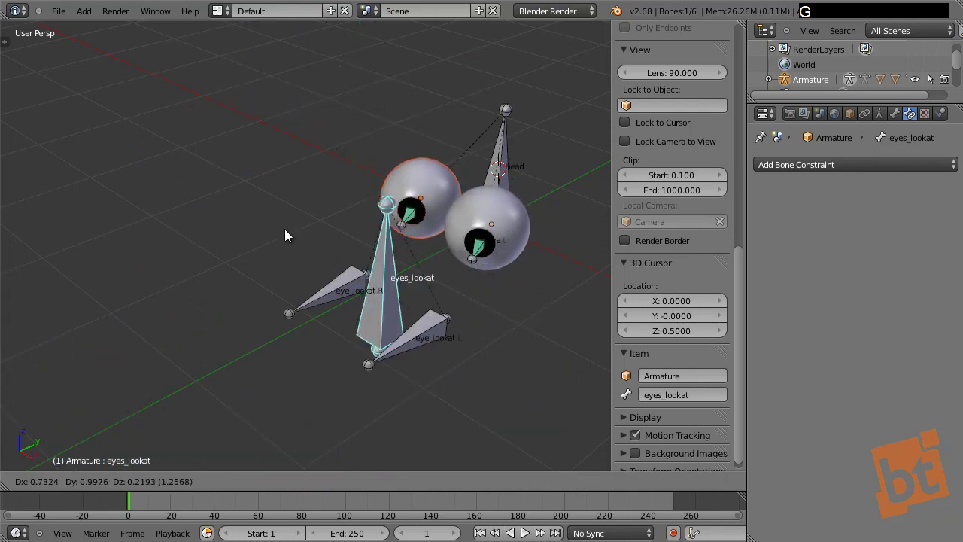
right_click(243, 290)
middle_click(322, 344)
key("g")
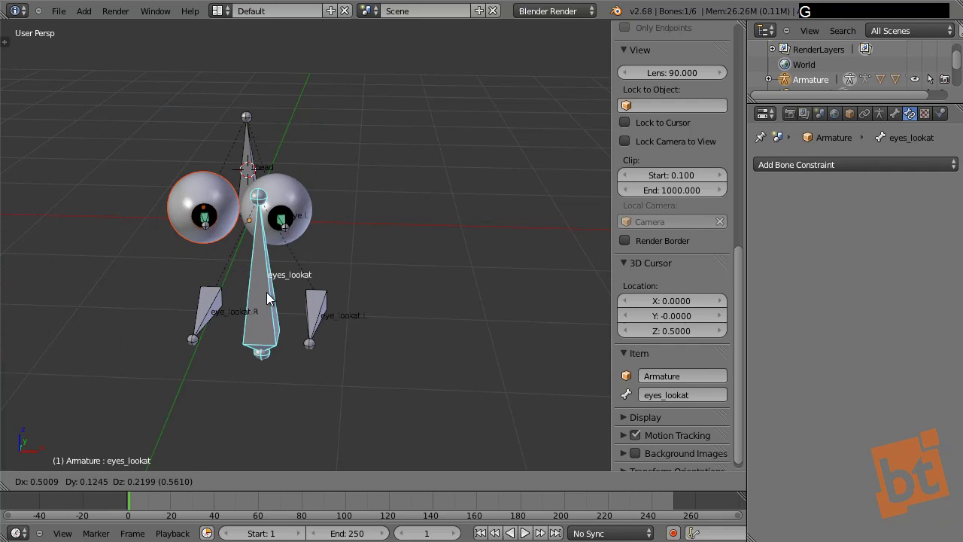
right_click(299, 324)
middle_click(341, 310)
Step: Try Alt+H in Pose Mode, then switch the armature back to Object Mode
key("F9")
key("alt+h")
middle_click(371, 226)
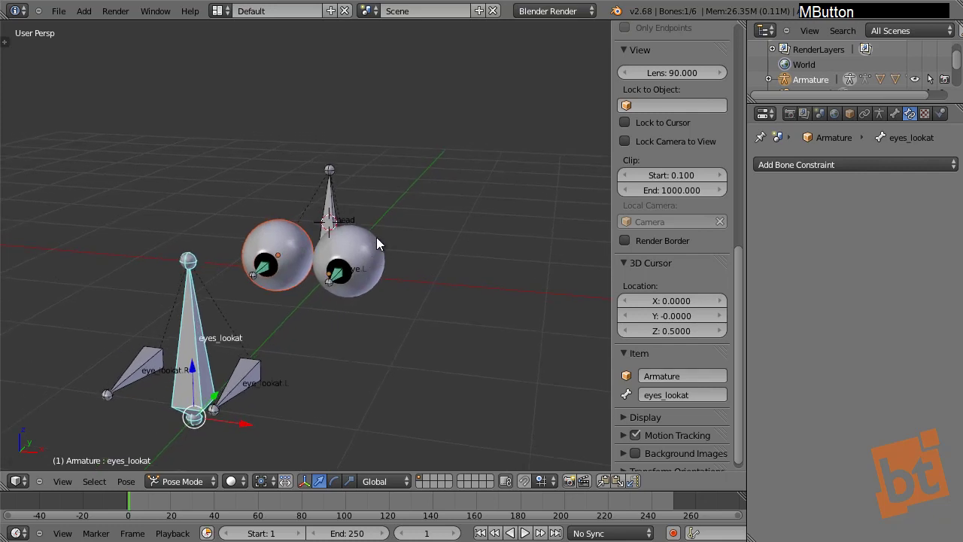
key("alt+h")
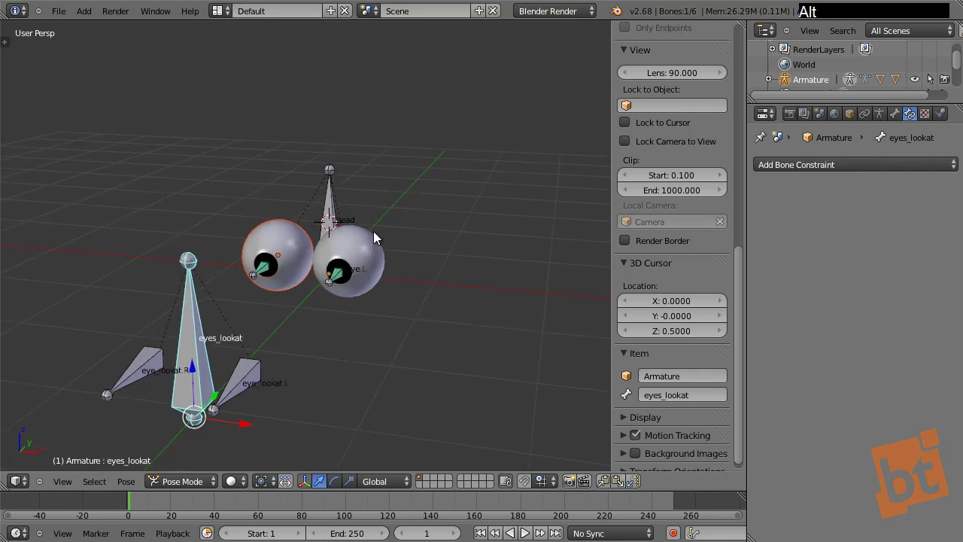
middle_click(389, 355)
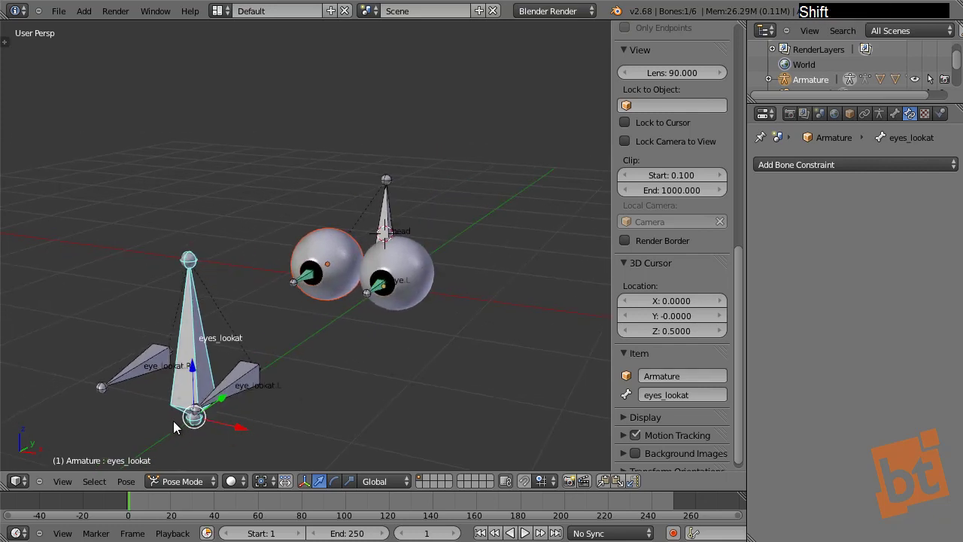
key("ctrl+Tab")
key("ctrl+Tab")
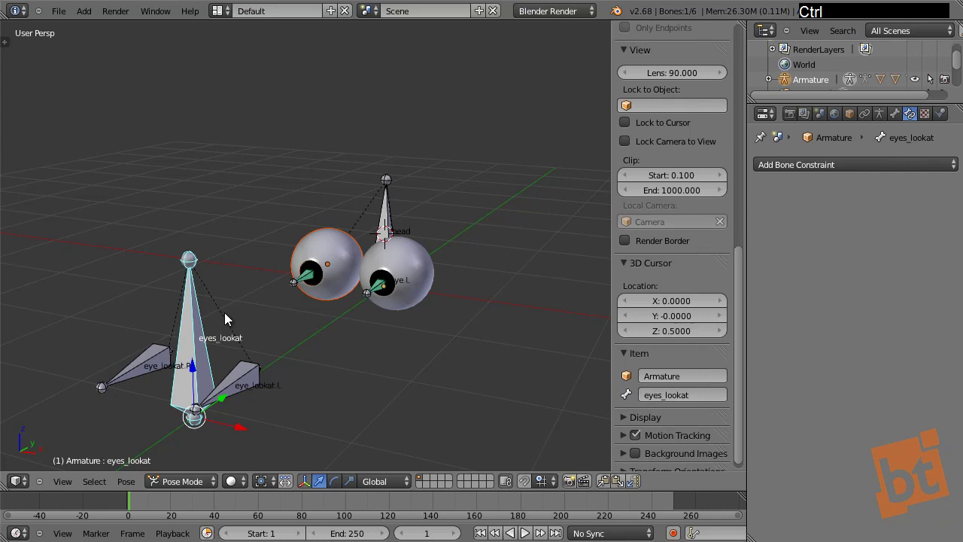
key("ctrl+Tab")
key("ctrl+Tab")
key("ctrl+Tab")
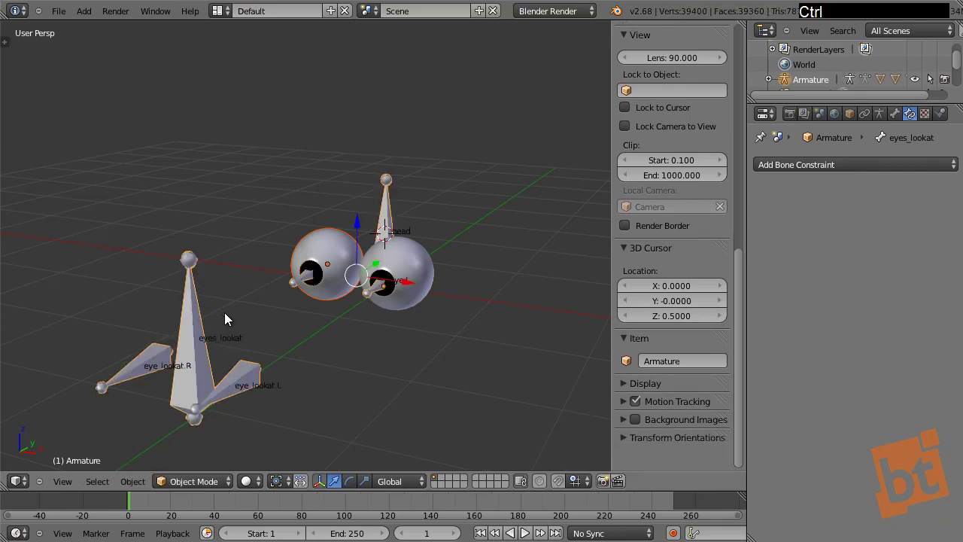
Step: Deselect everything and unhide the head mesh with Alt+H
key("a")
right_click(225, 343)
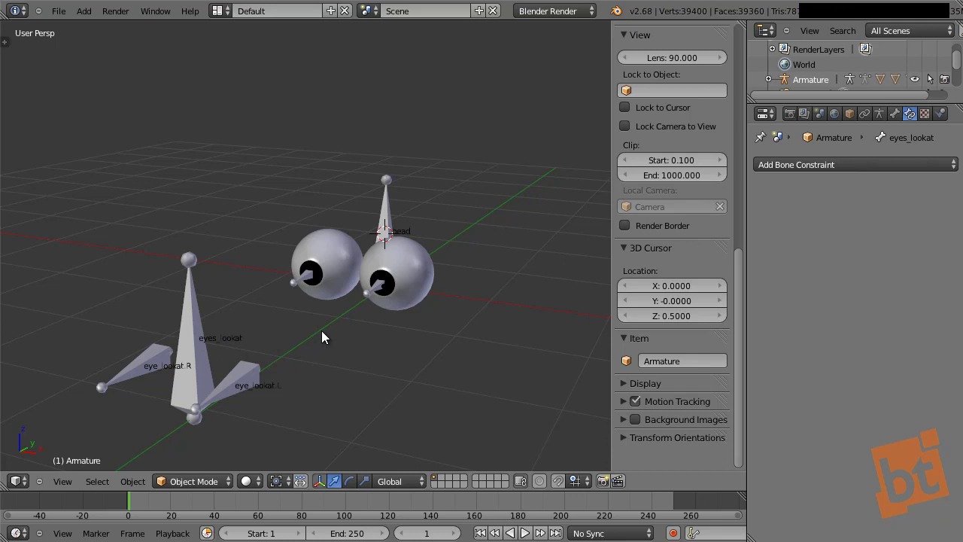
left_click(203, 482)
middle_click(331, 307)
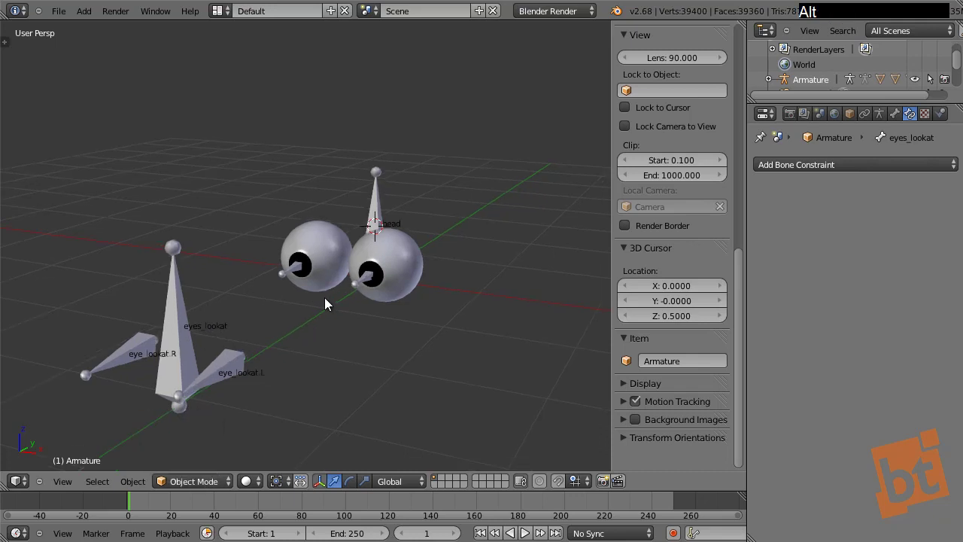
key("alt+h")
Step: With the head mesh back, select the armature, test a grab, and enter Pose Mode
key("a")
right_click(198, 335)
middle_click(228, 379)
key("g")
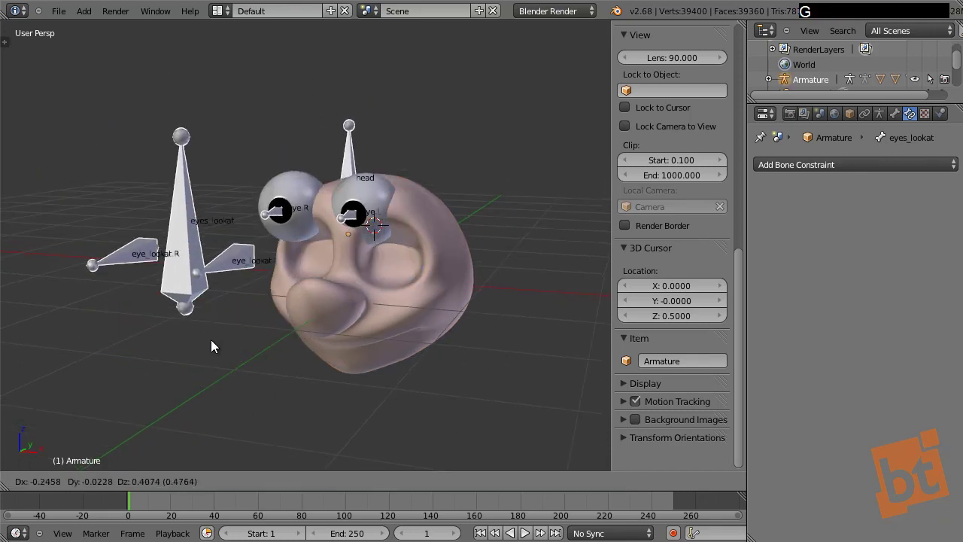
right_click(216, 349)
key("ctrl+Tab")
Step: Move and rotate the eyes_lookat bone to watch the eyes follow, cancelling each
right_click(230, 307)
key("g")
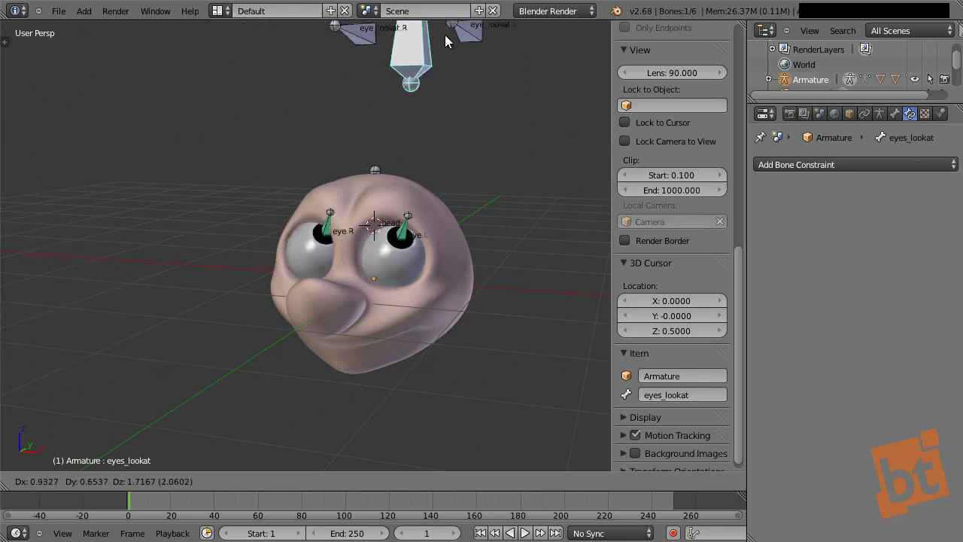
right_click(290, 292)
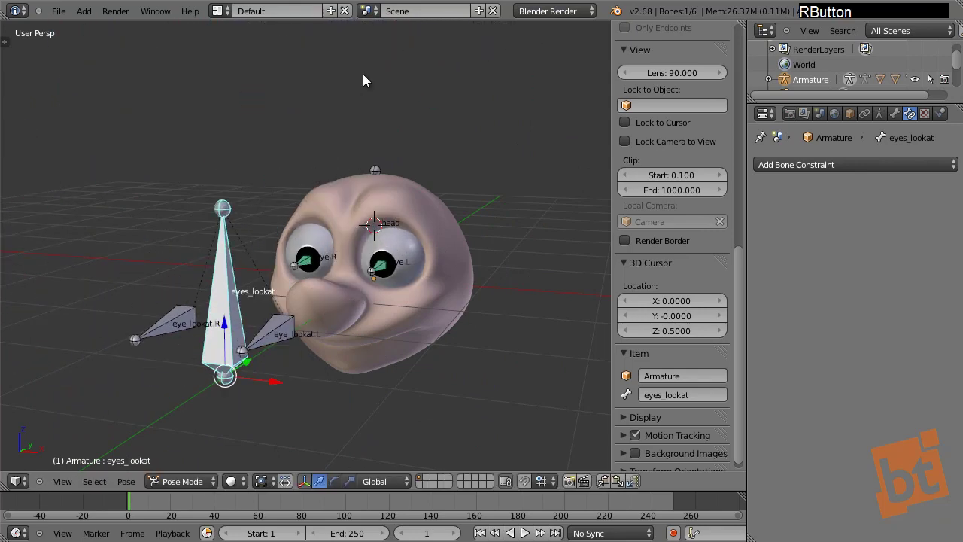
key("r")
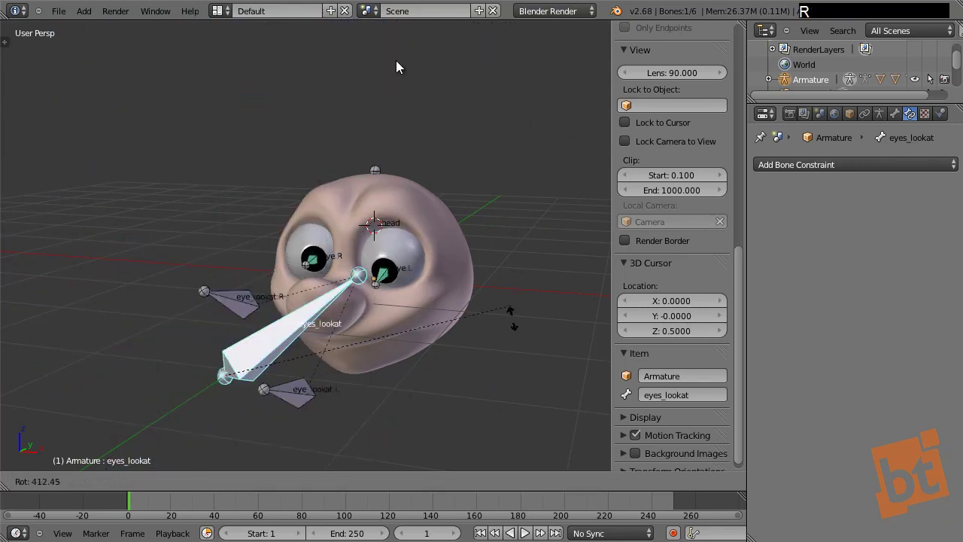
right_click(360, 210)
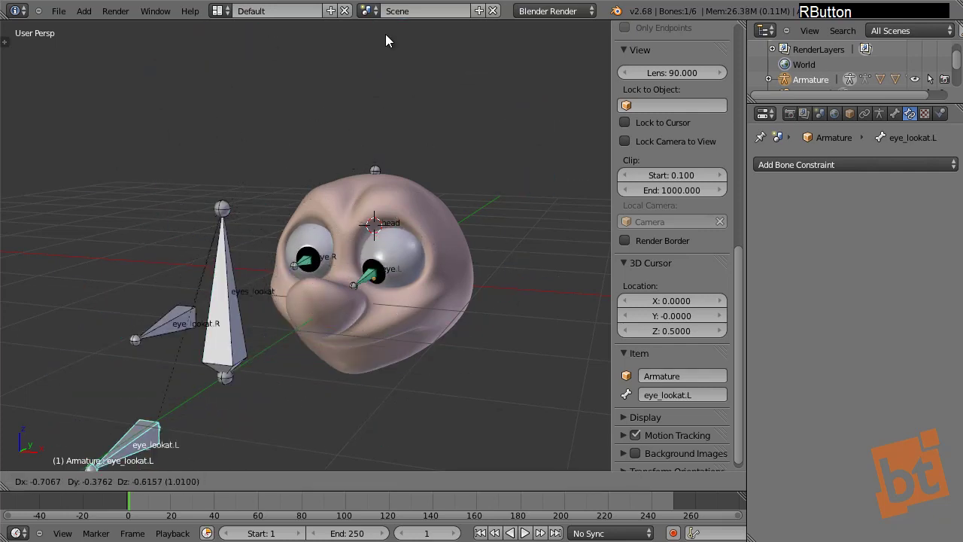
Step: Move a look-at bone to a new spot, then undo the change several times
right_click(157, 317)
middle_click(224, 284)
key("g")
left_click(139, 440)
middle_click(330, 349)
key("ctrl+z")
key("ctrl+z")
key("ctrl+z")
key("ctrl+z")
middle_click(304, 341)
Step: Reposition eye_lookat.L to swivel the left eye, then reset eyes_lookat's location with Alt+G
right_click(286, 321)
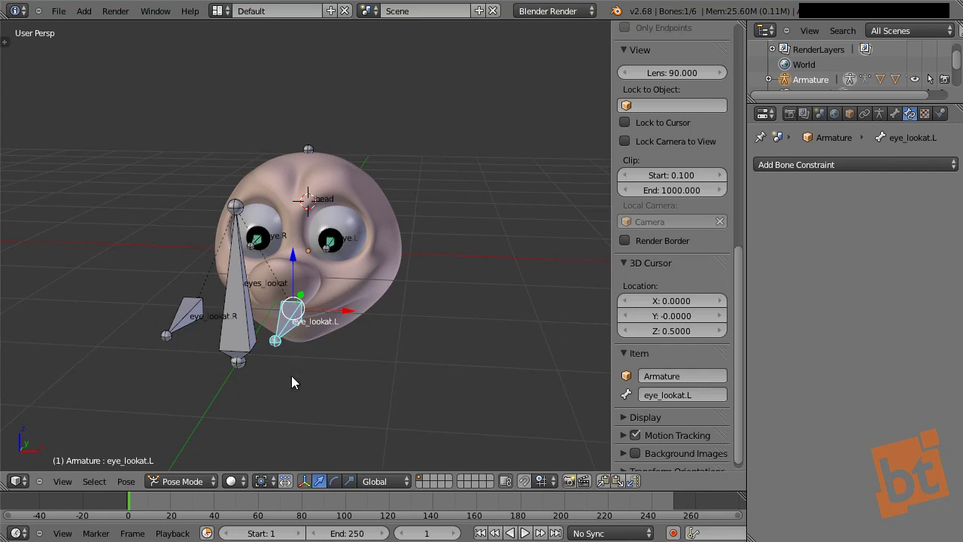
key("g")
left_click(480, 207)
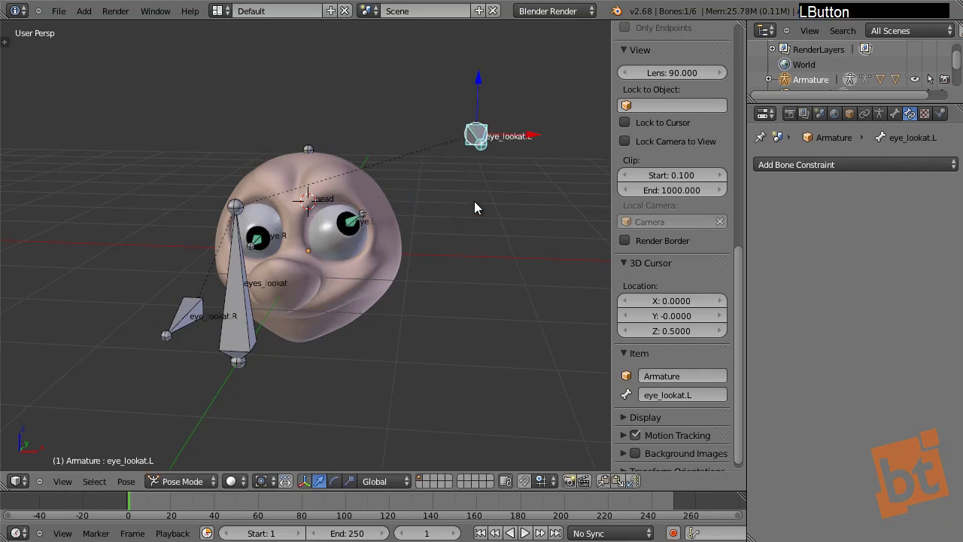
right_click(137, 273)
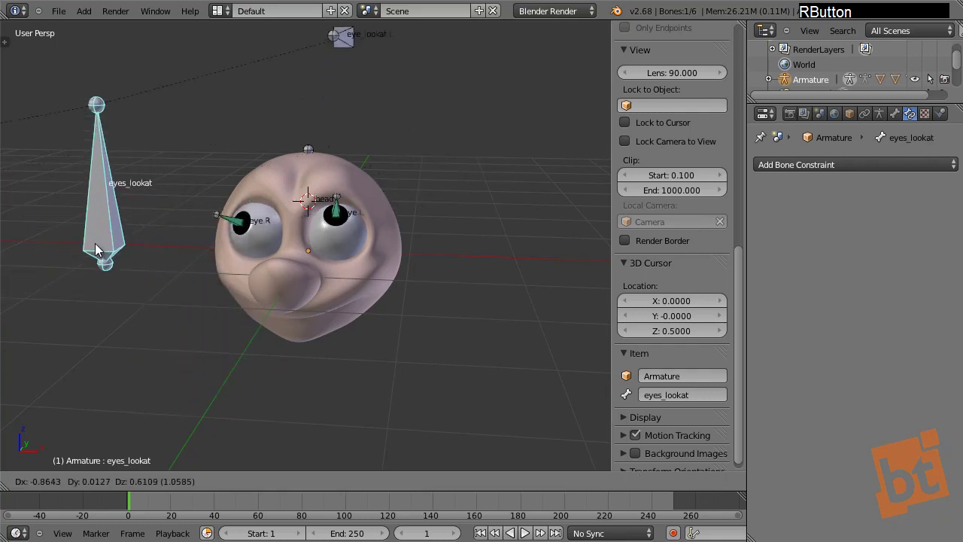
middle_click(286, 344)
right_click(329, 189)
middle_click(277, 269)
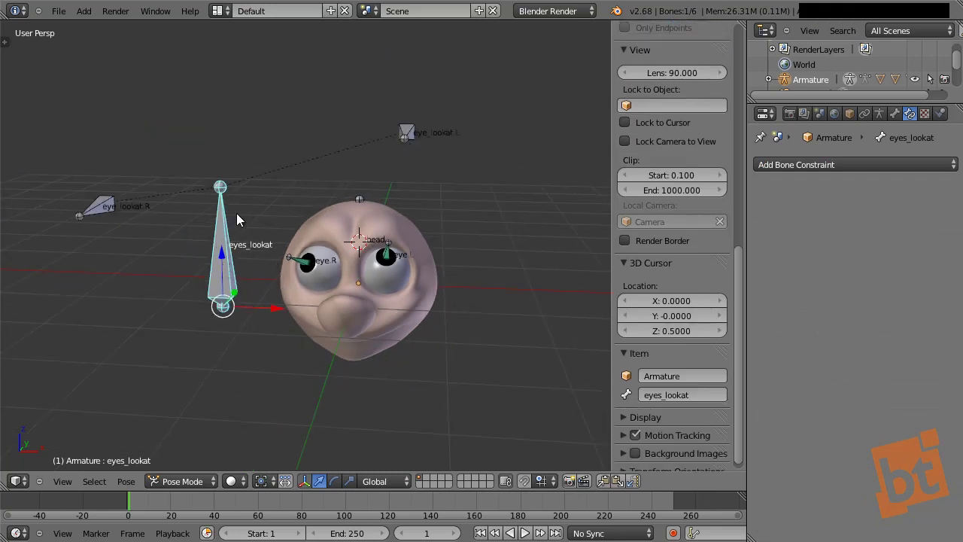
key("alt+g")
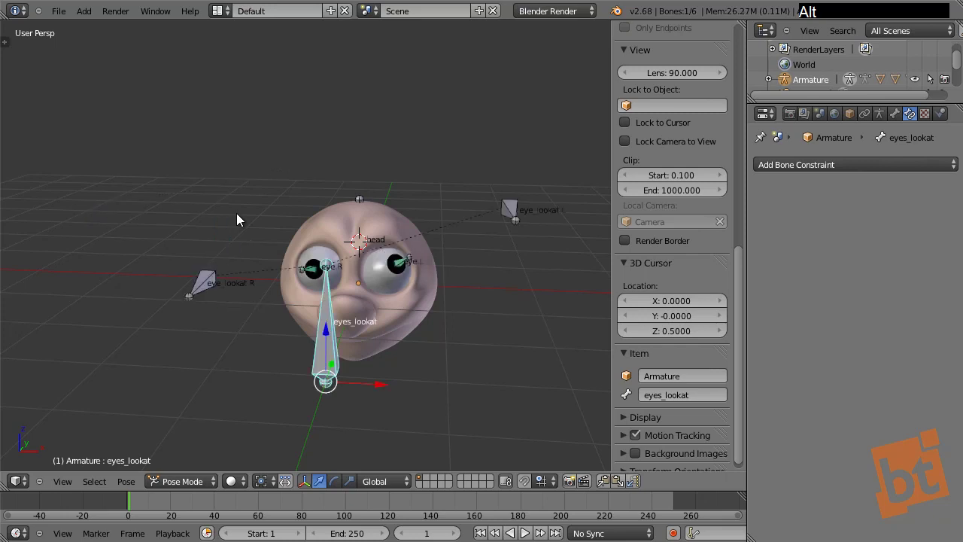
Step: Select all the look-at bones and clear their location and rotation (Alt+G, Alt+R)
right_click(210, 291)
right_click(510, 211)
key("a")
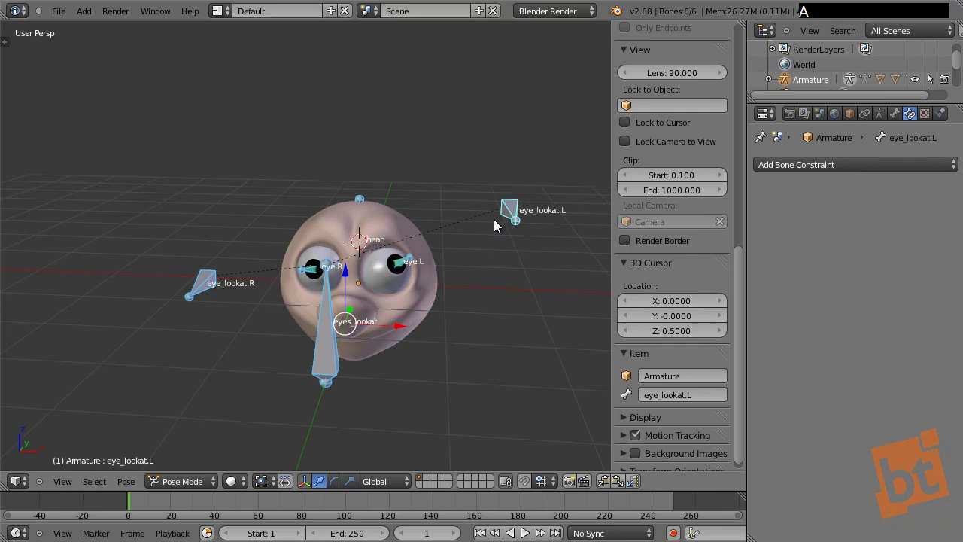
key("alt+g")
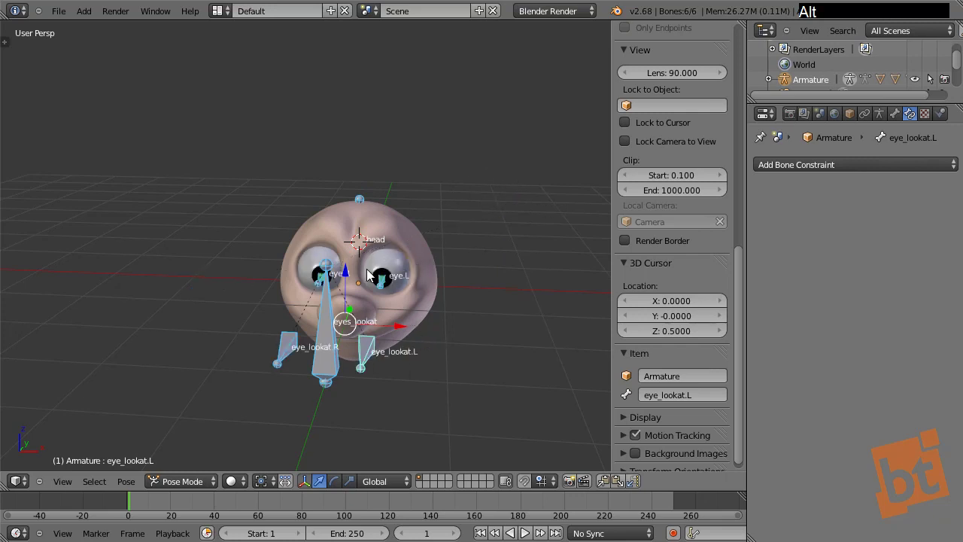
key("alt+r")
Step: Rotate eye_lookat.L and scale eyes_lookat, then clear both with Alt+R and Alt+S and deselect
right_click(377, 354)
key("r")
left_click(402, 128)
key("alt+r")
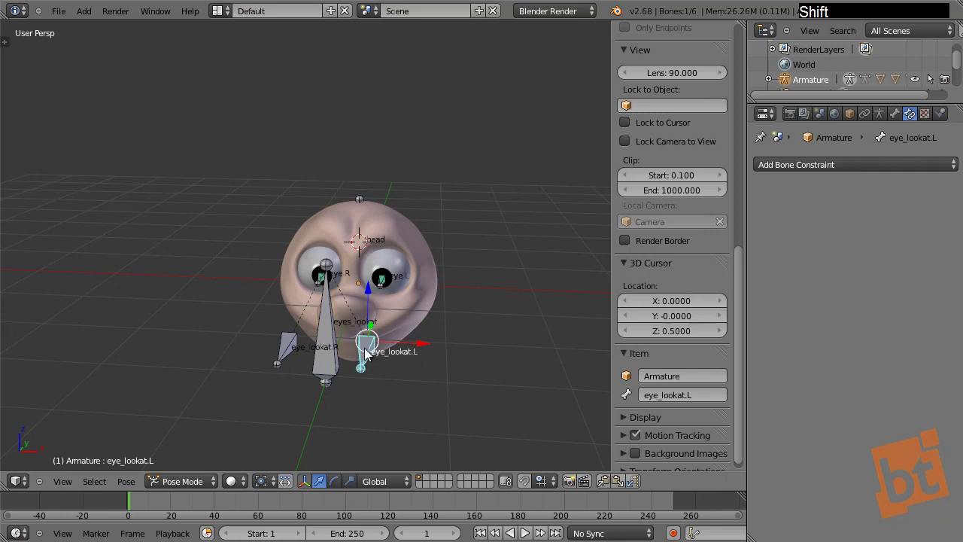
right_click(330, 366)
key("s")
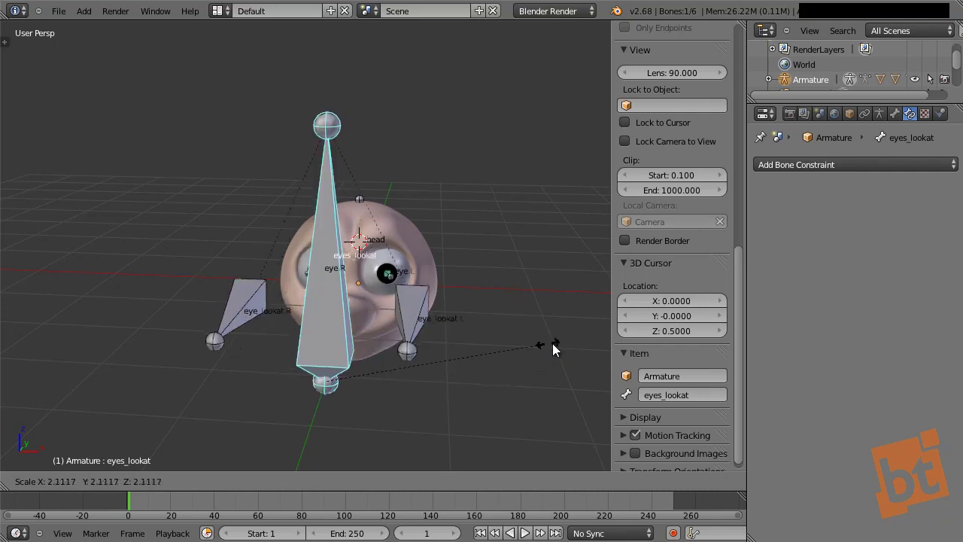
left_click(558, 347)
key("alt+s")
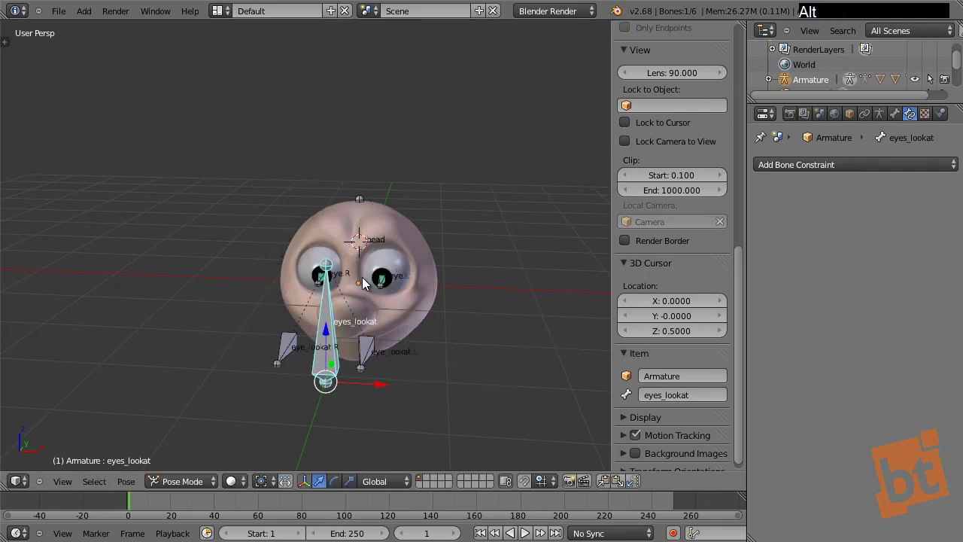
key("a")
Step: Switch to wireframe, enter the armature's Edit Mode and select the head bone
middle_click(426, 305)
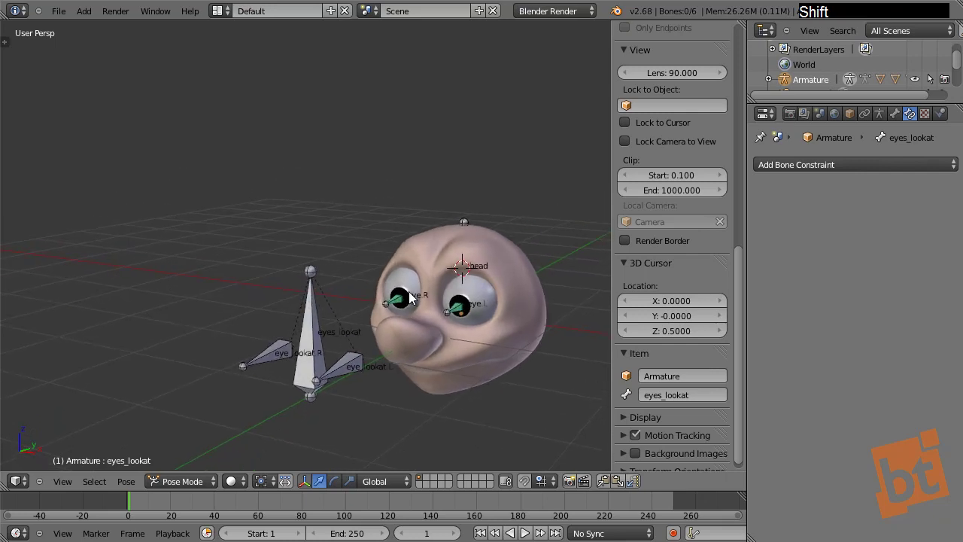
middle_click(403, 334)
middle_click(406, 334)
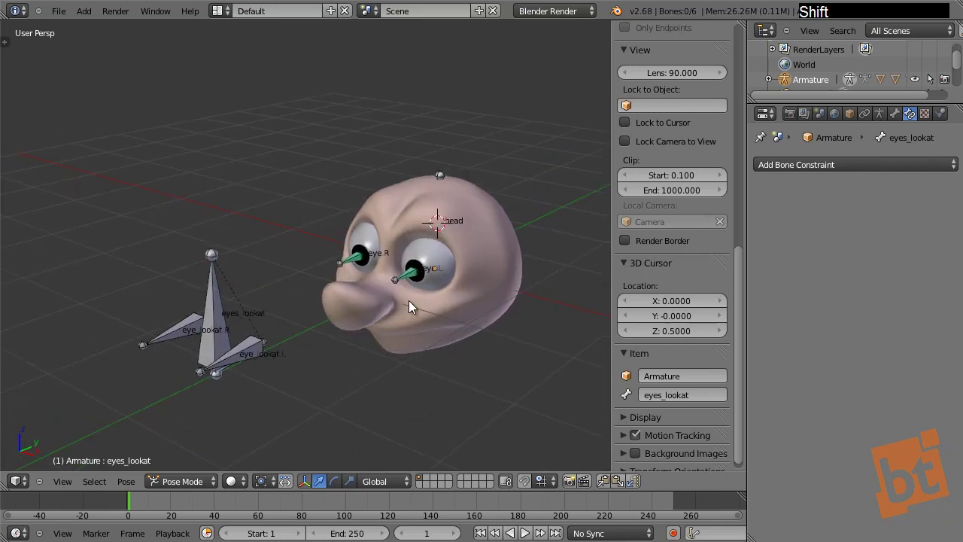
middle_click(394, 326)
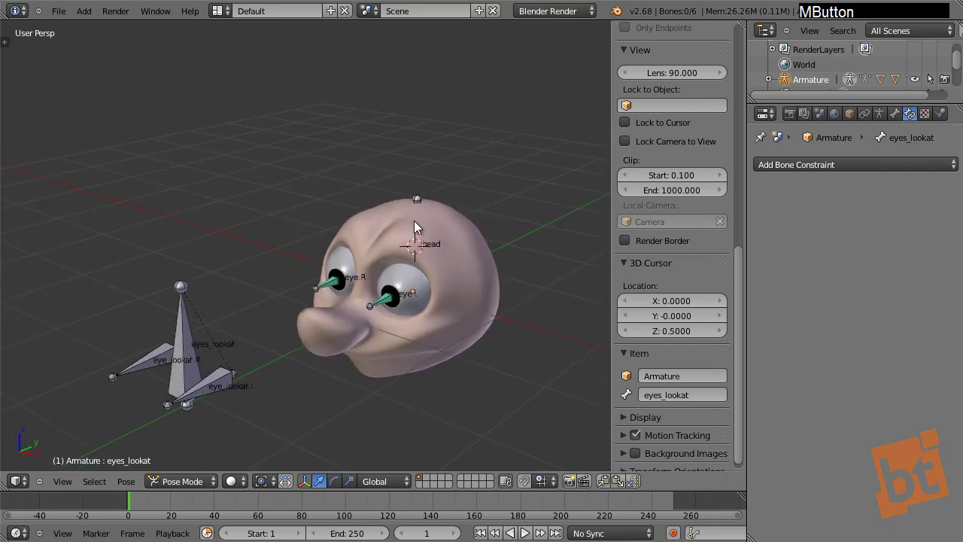
key("z")
middle_click(434, 285)
right_click(516, 344)
middle_click(438, 314)
key("Tab")
right_click(382, 304)
middle_click(418, 304)
middle_click(409, 297)
Step: Bone-parent the face mesh to the armature's head bone via Ctrl+P > Bone
left_click(382, 249)
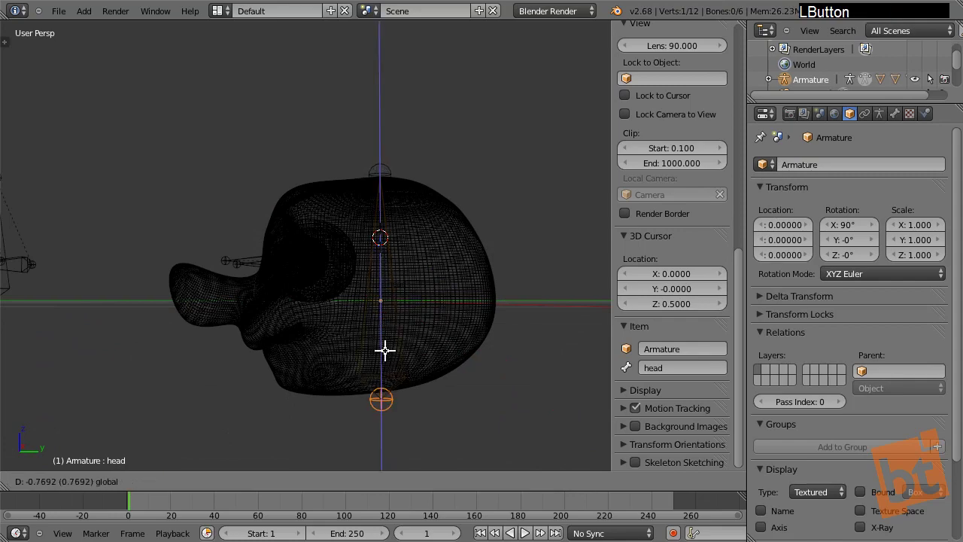
middle_click(293, 329)
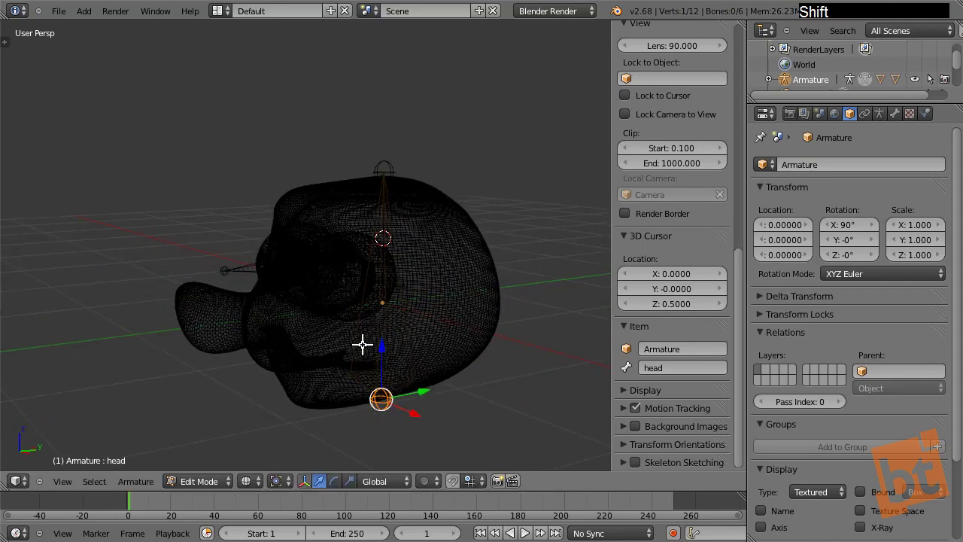
key("Tab")
key("z")
right_click(392, 213)
middle_click(372, 316)
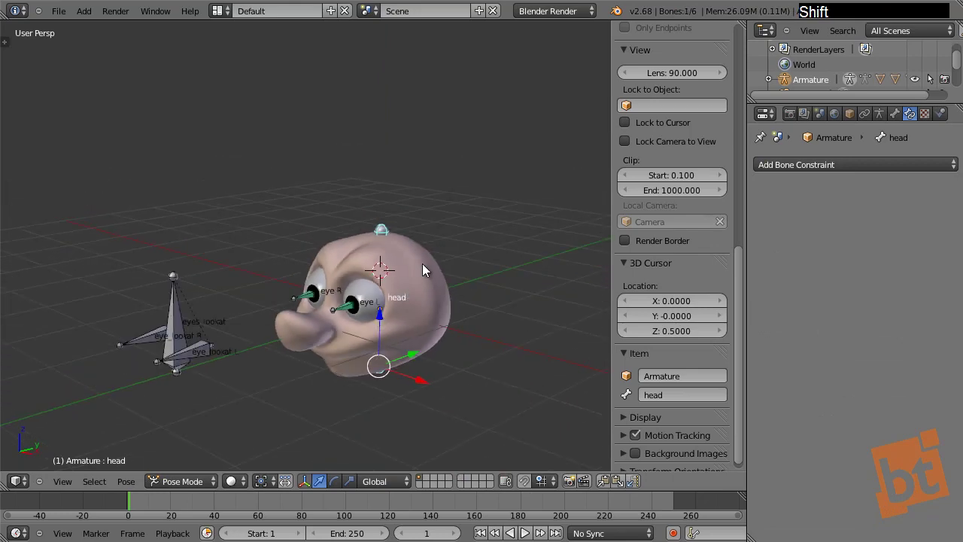
key("r")
right_click(450, 202)
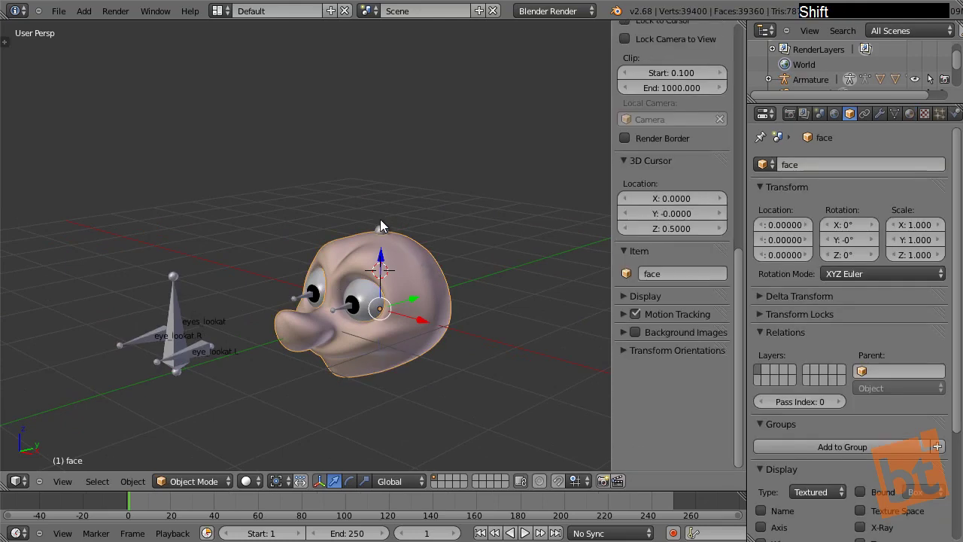
right_click(389, 230)
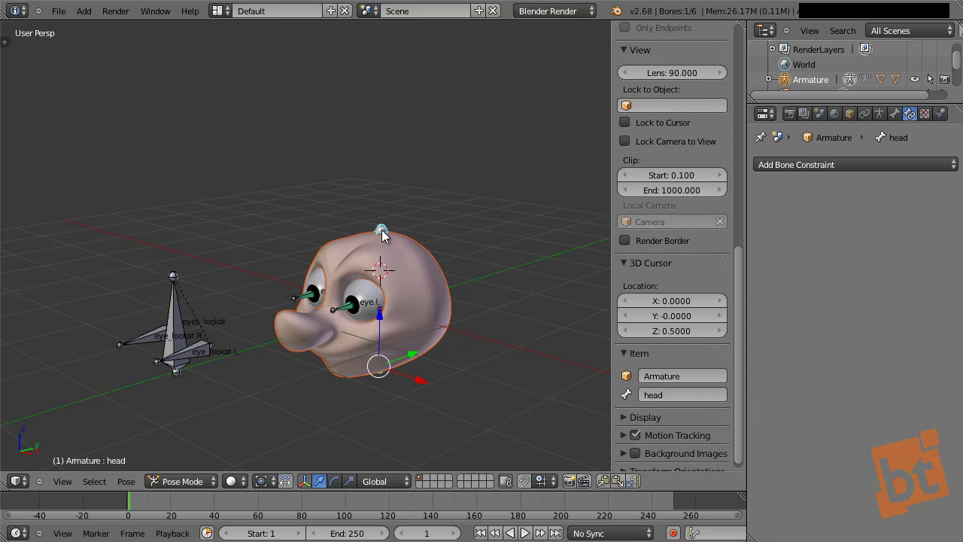
key("ctrl+p")
key("Return")
Step: Test-rotate and test-move the head bone to confirm the face follows, cancelling each
key("a")
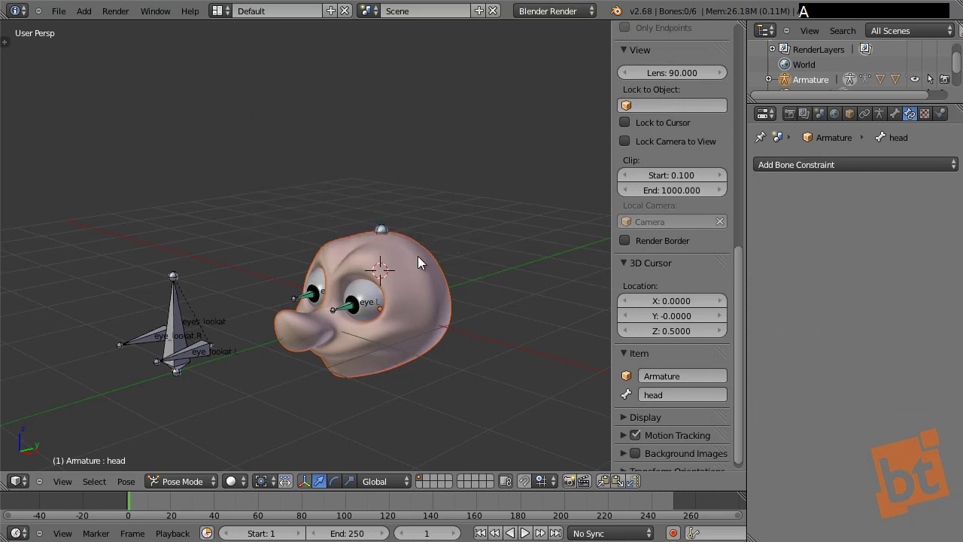
right_click(381, 243)
key("r")
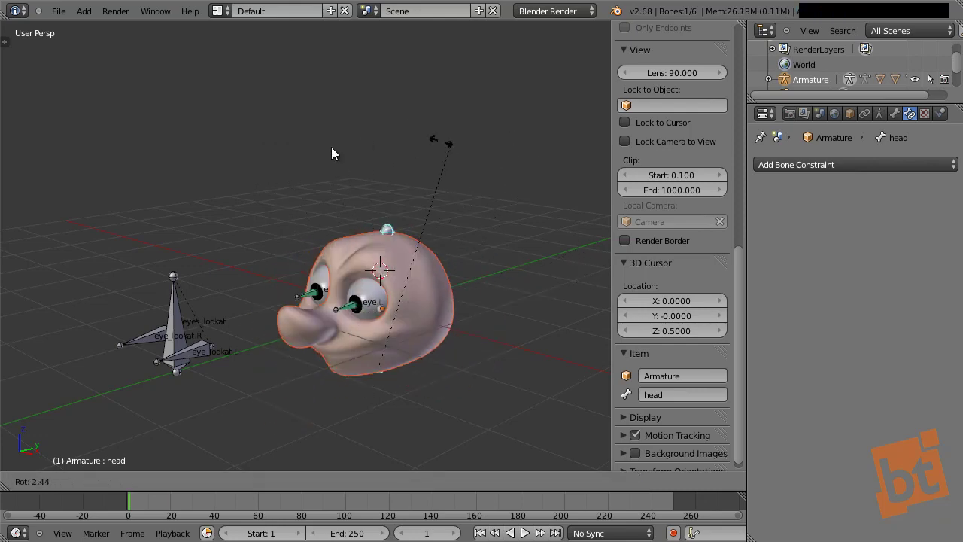
right_click(392, 167)
middle_click(382, 301)
key("g")
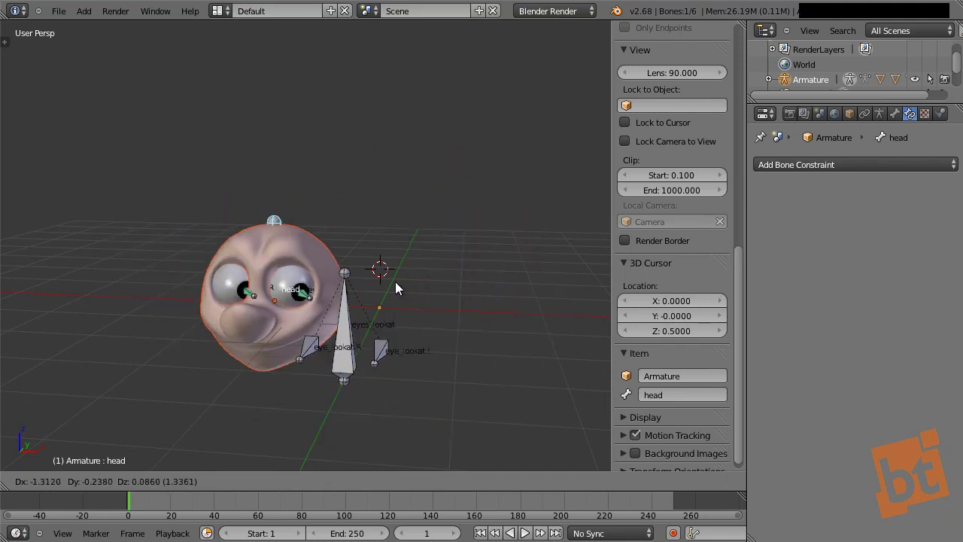
right_click(447, 264)
key("g")
right_click(376, 339)
key("g")
right_click(397, 290)
Step: Inspect the head bone from other angles with another cancelled rotation, then return to Object Mode
key("a")
middle_click(460, 307)
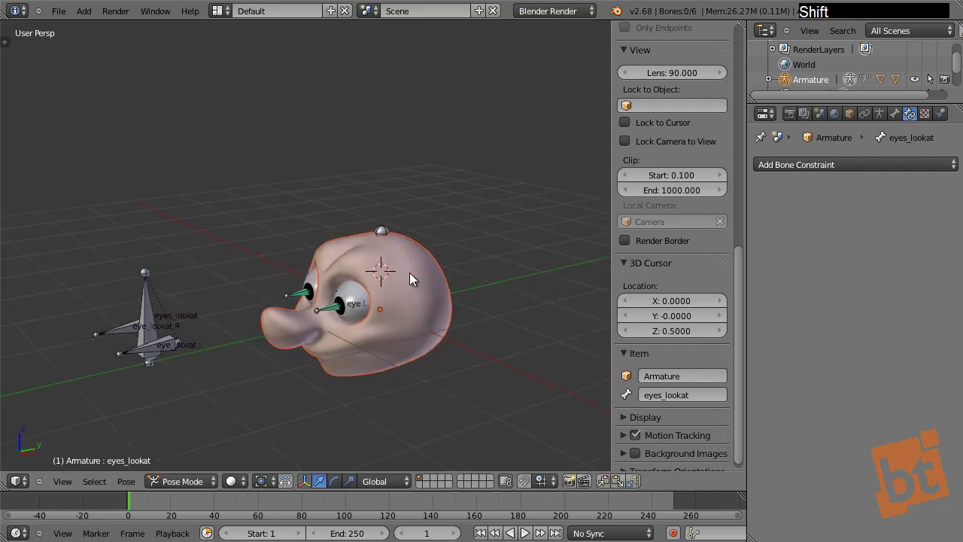
right_click(391, 243)
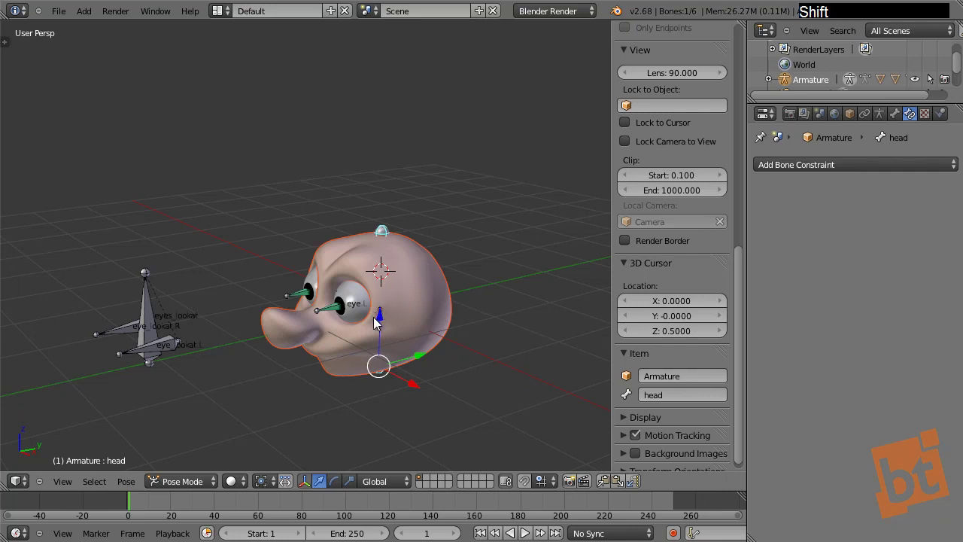
middle_click(394, 313)
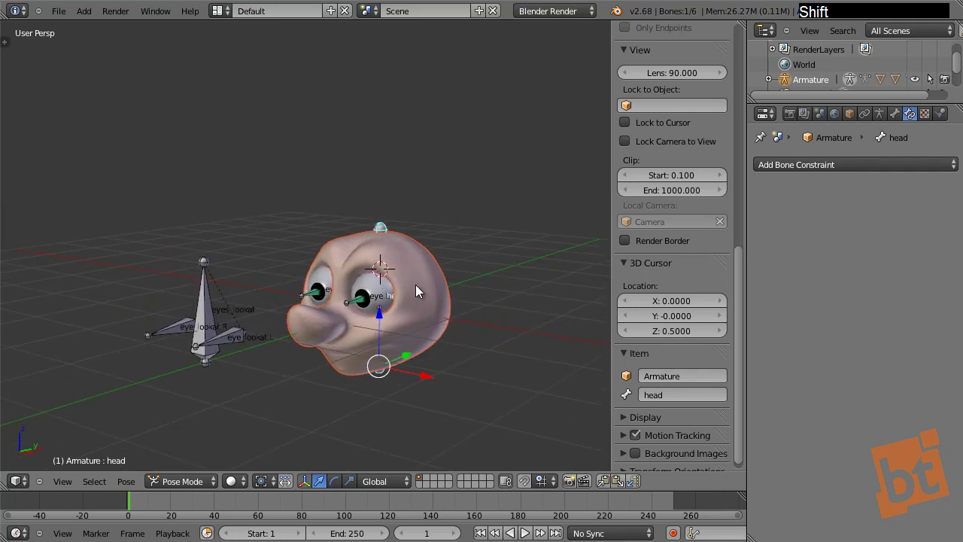
middle_click(421, 274)
key("r")
right_click(431, 136)
key("a")
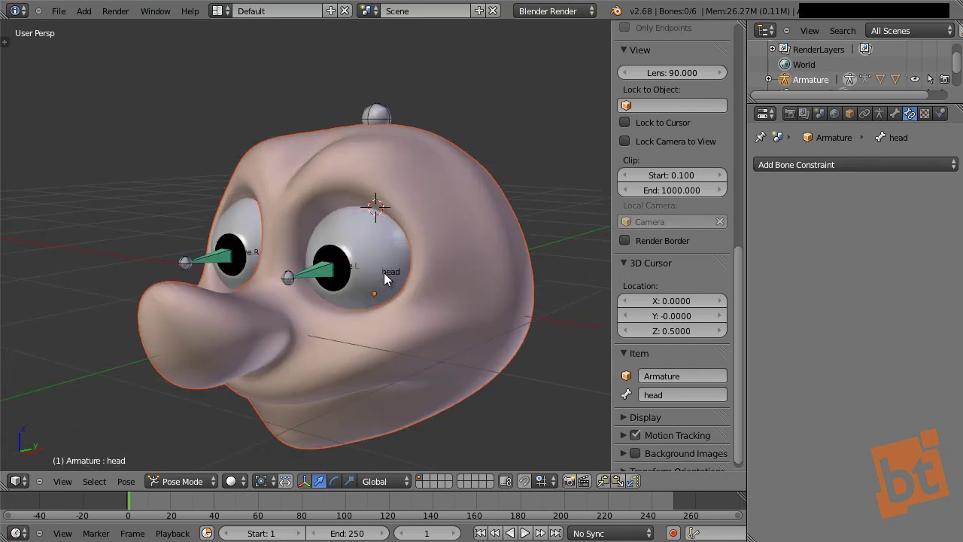
middle_click(392, 294)
middle_click(390, 277)
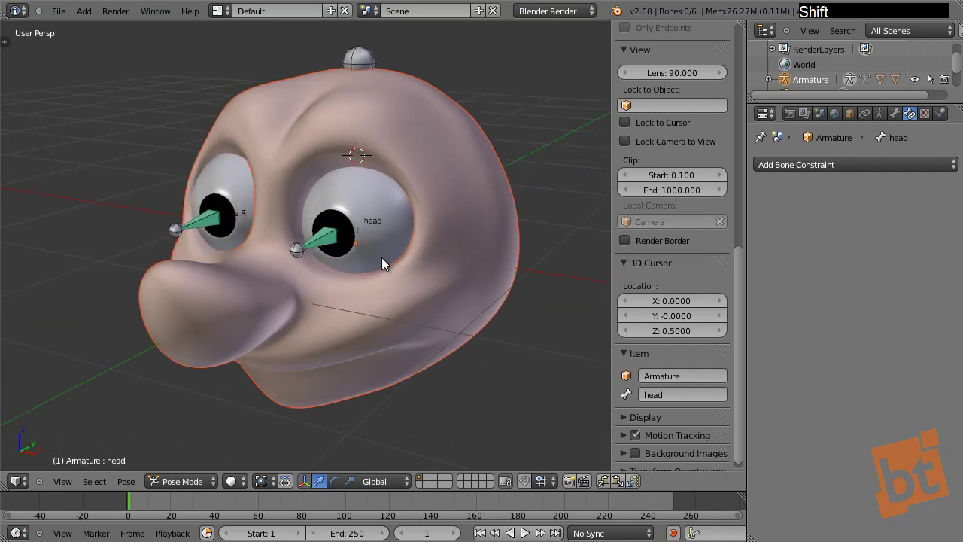
right_click(374, 184)
Step: Check parenting by selecting the face, right eye mesh, head bone and eye.R bone in turn
key("a")
right_click(285, 162)
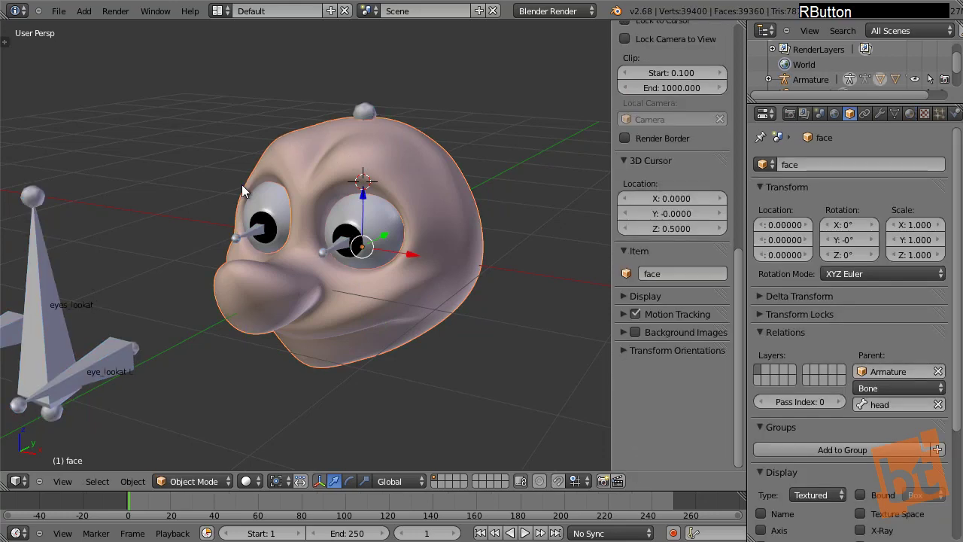
right_click(360, 215)
key("a")
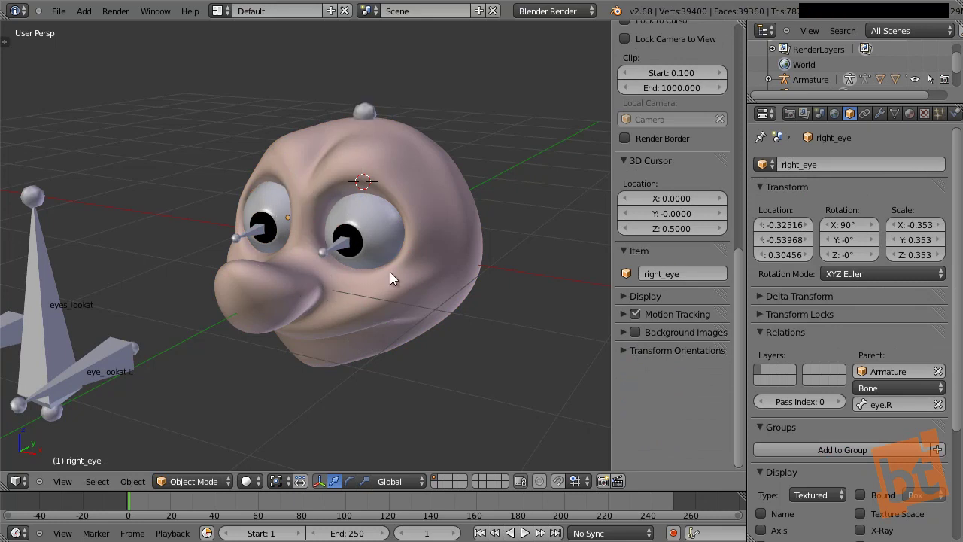
right_click(369, 113)
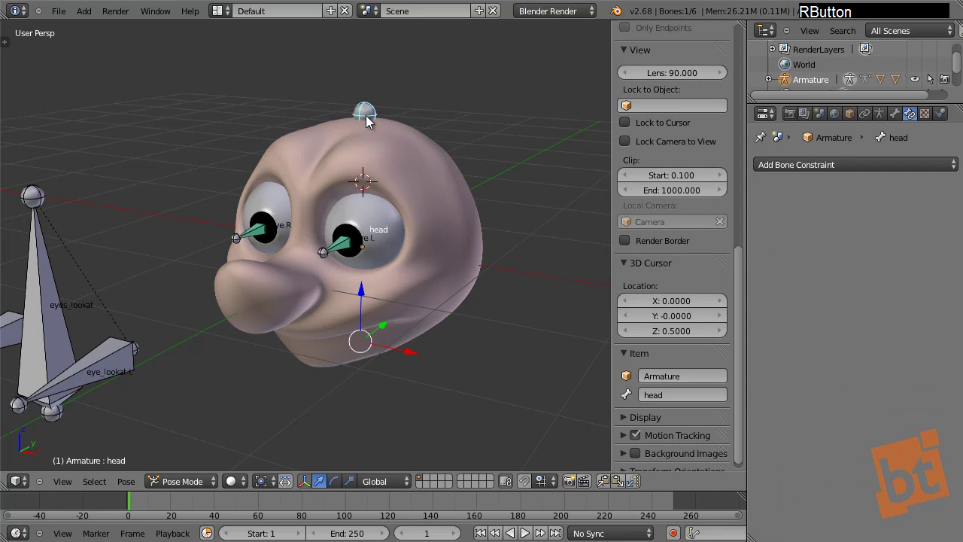
right_click(350, 249)
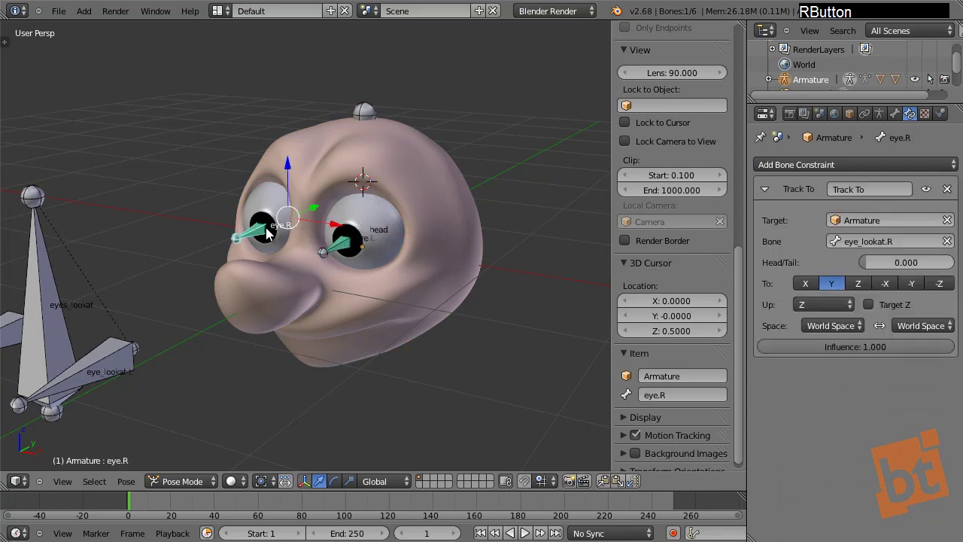
right_click(367, 246)
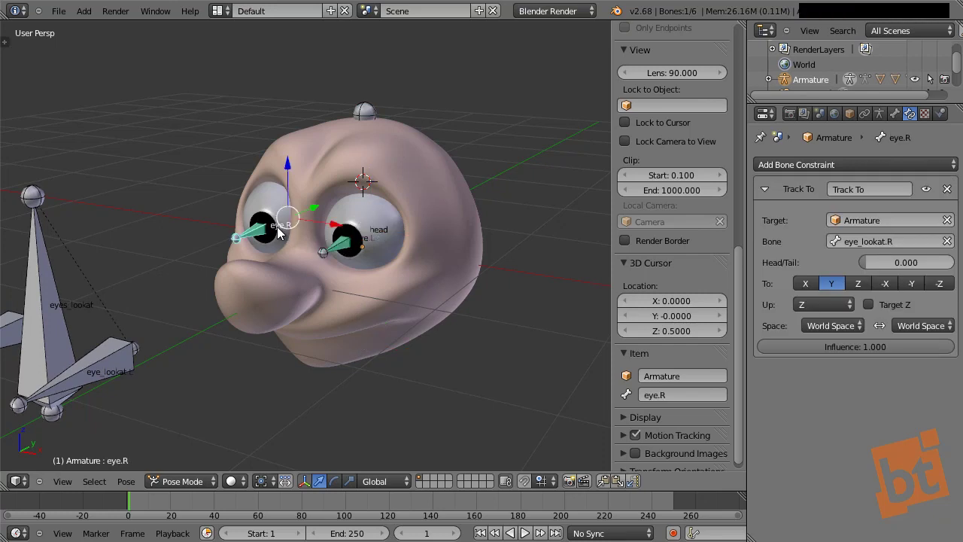
right_click(301, 162)
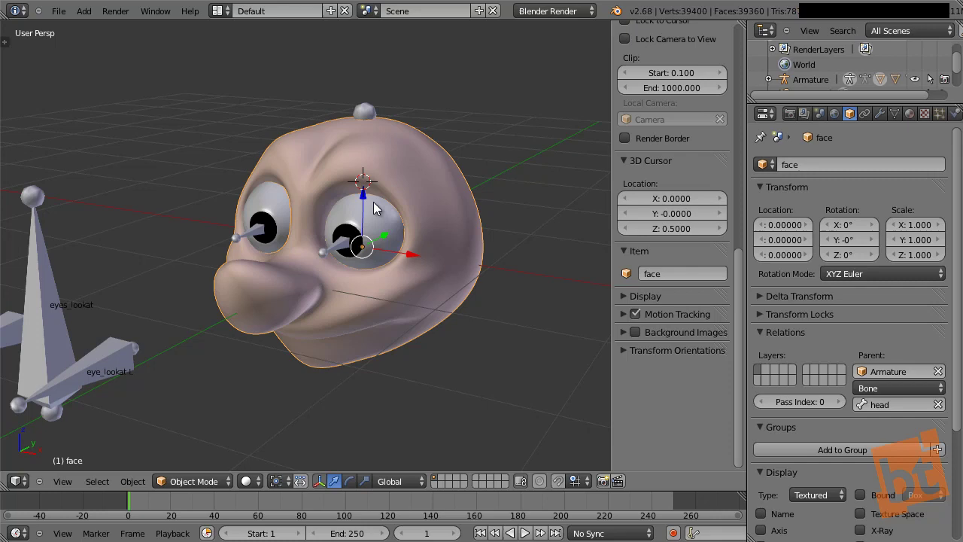
Step: Confirm the right eye bone relation in Pose Mode, then reselect the face mesh in Object Mode
right_click(260, 234)
key("ctrl+Tab")
right_click(307, 173)
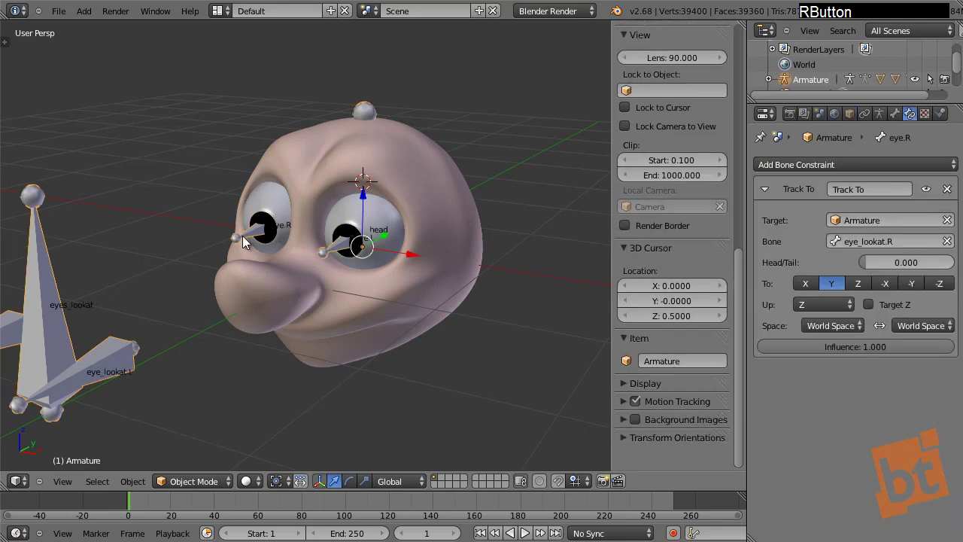
key("ctrl+Tab")
right_click(275, 238)
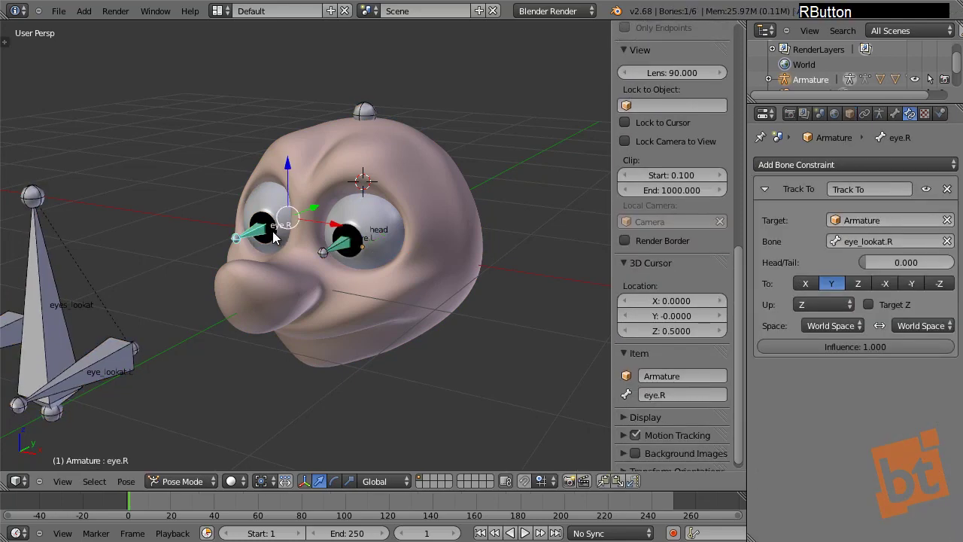
key("ctrl+Tab")
right_click(259, 241)
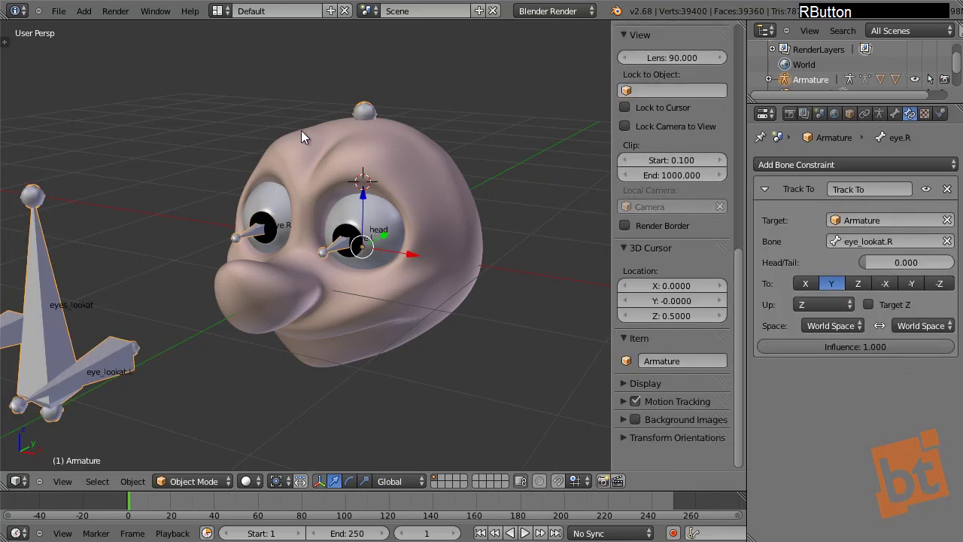
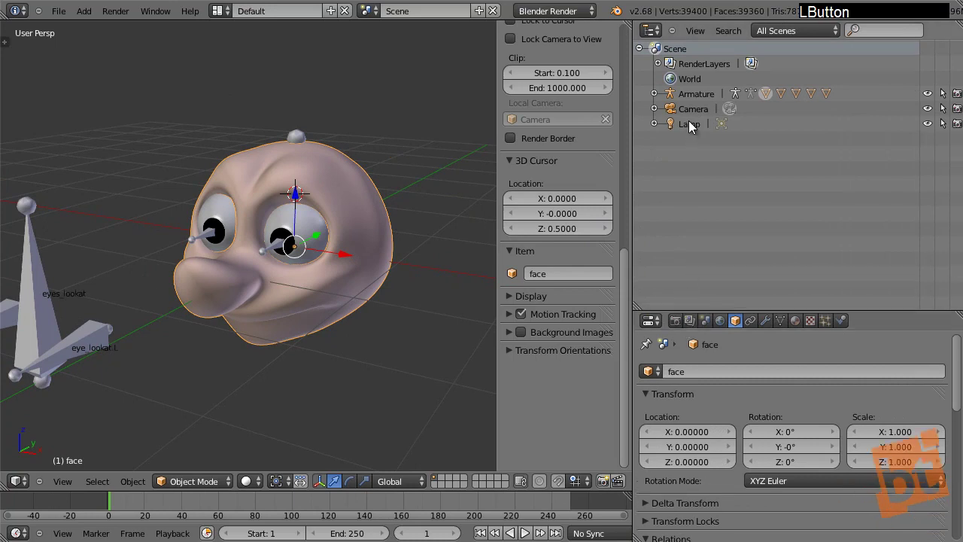
Step: Expand the Armature and eye objects in the Outliner and make the face and eye meshes unselectable
left_click(657, 103)
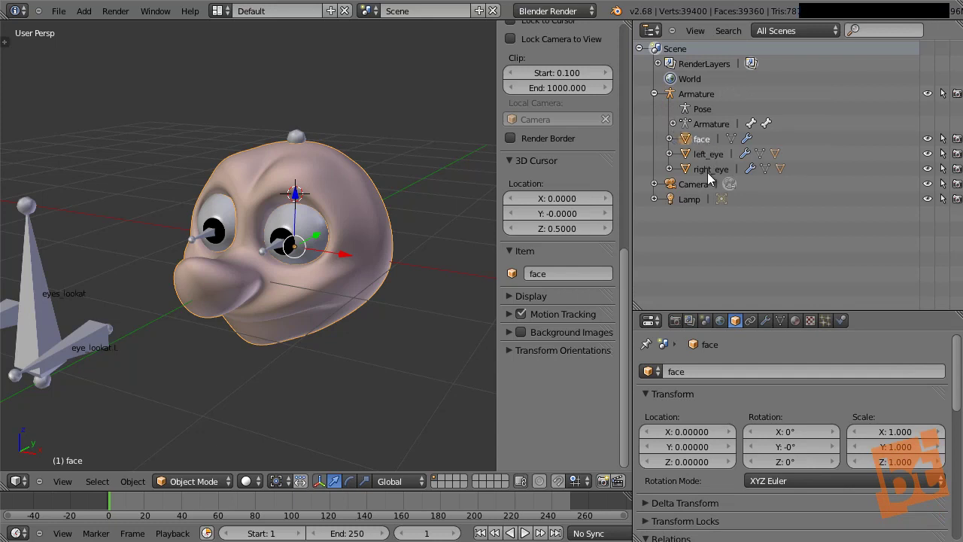
left_click(679, 164)
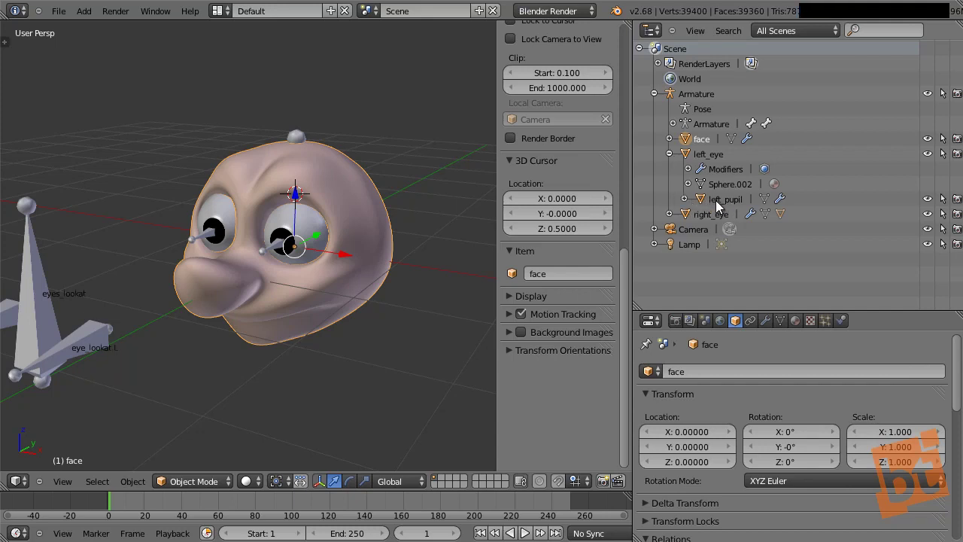
left_click(672, 224)
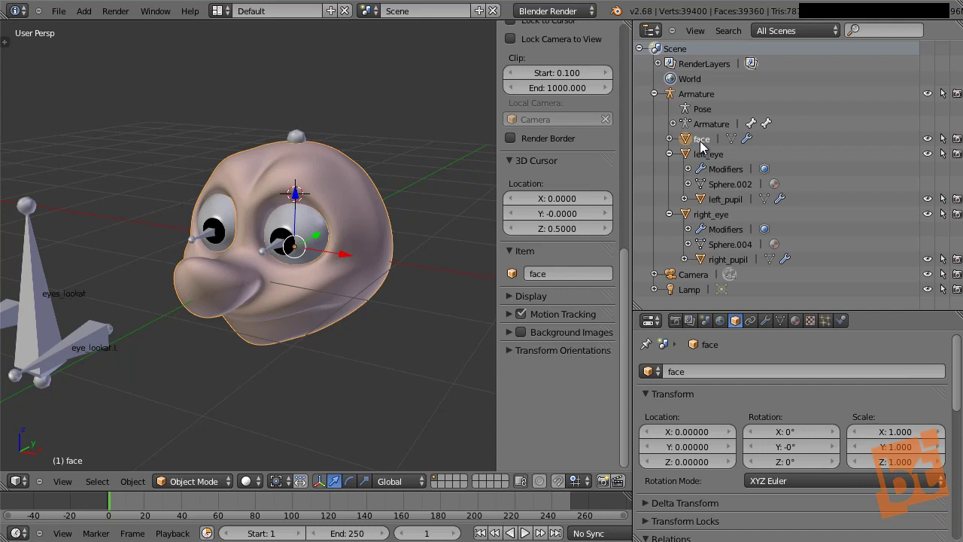
left_click(949, 149)
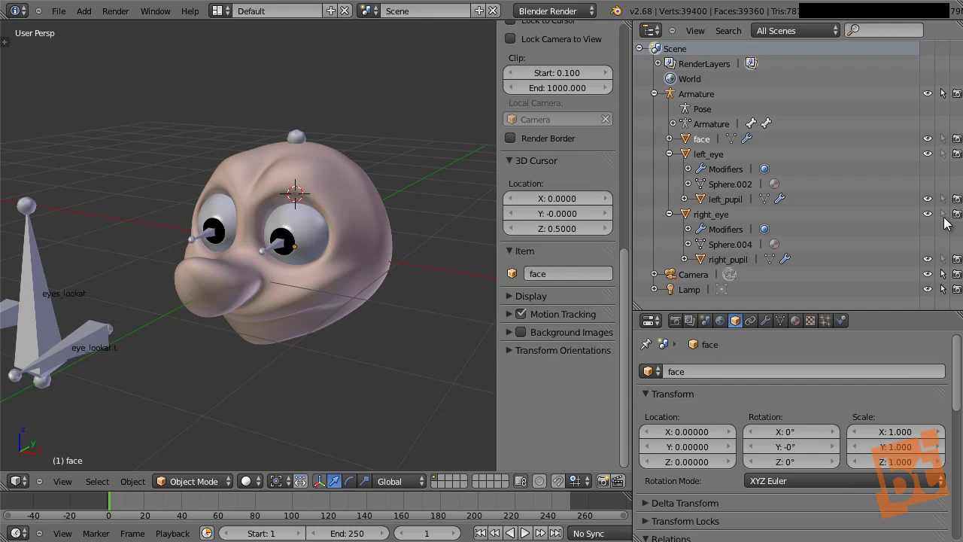
Step: Select the armature and switch it into Pose Mode
right_click(323, 220)
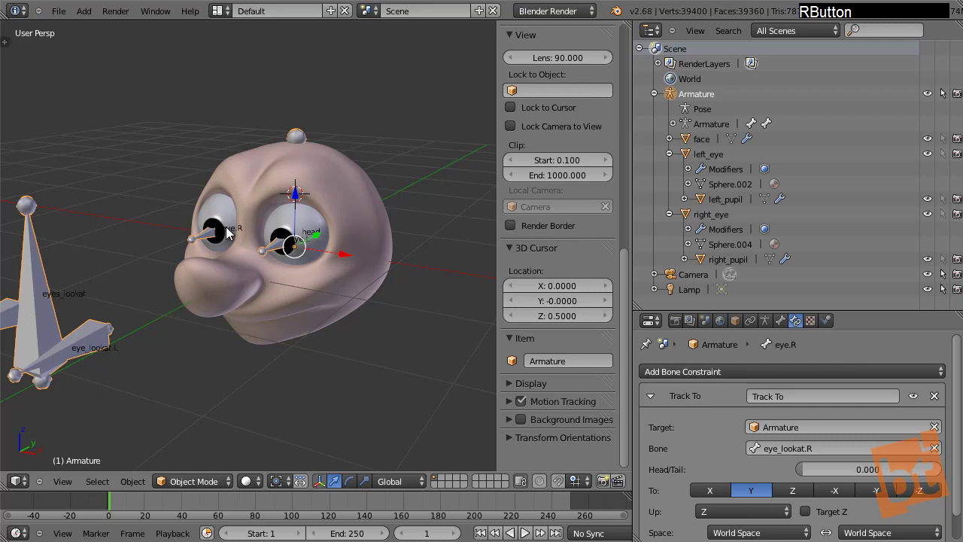
middle_click(259, 230)
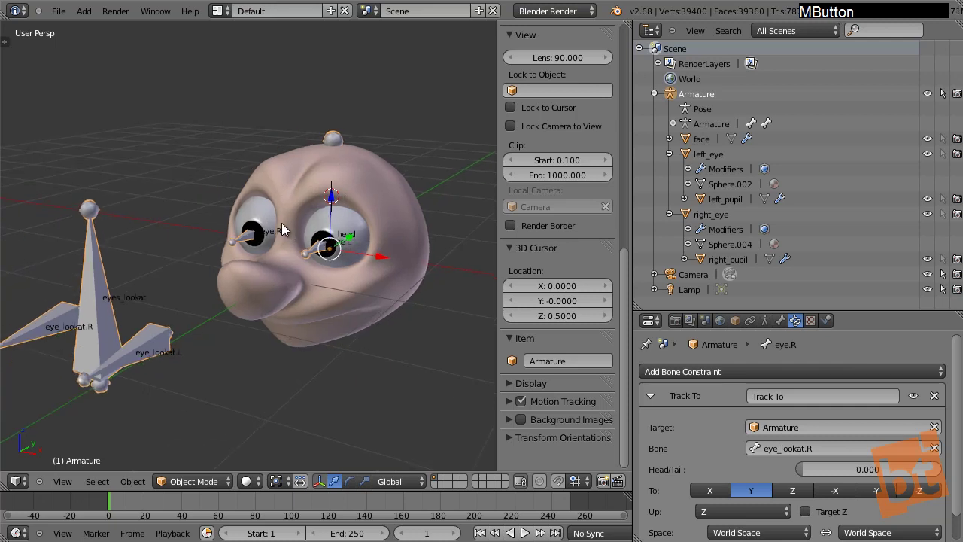
key("a")
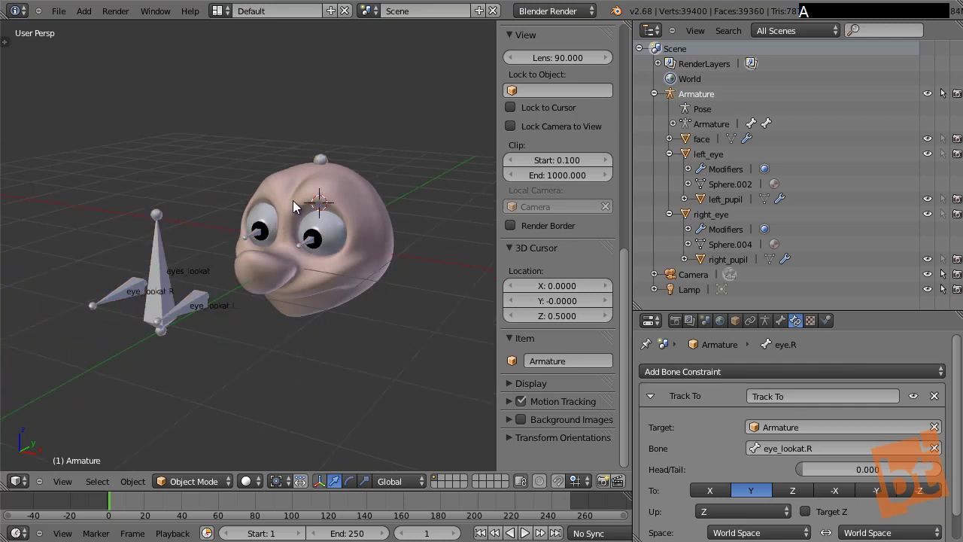
key("g")
right_click(298, 157)
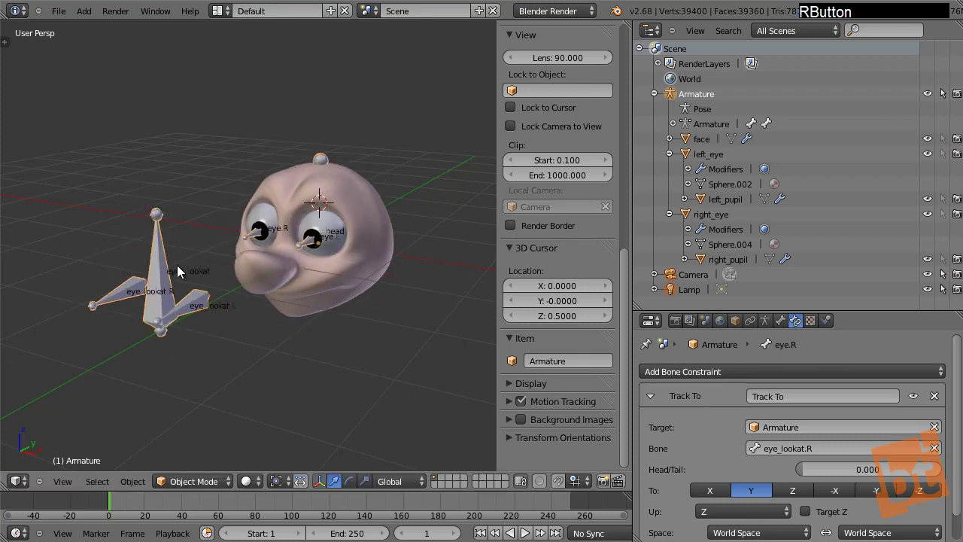
key("ctrl+Tab")
Step: Grab the eyes_lookat bone several times to confirm the eyes track it, then deselect all
right_click(163, 292)
key("g")
right_click(263, 213)
key("r")
right_click(226, 136)
key("g")
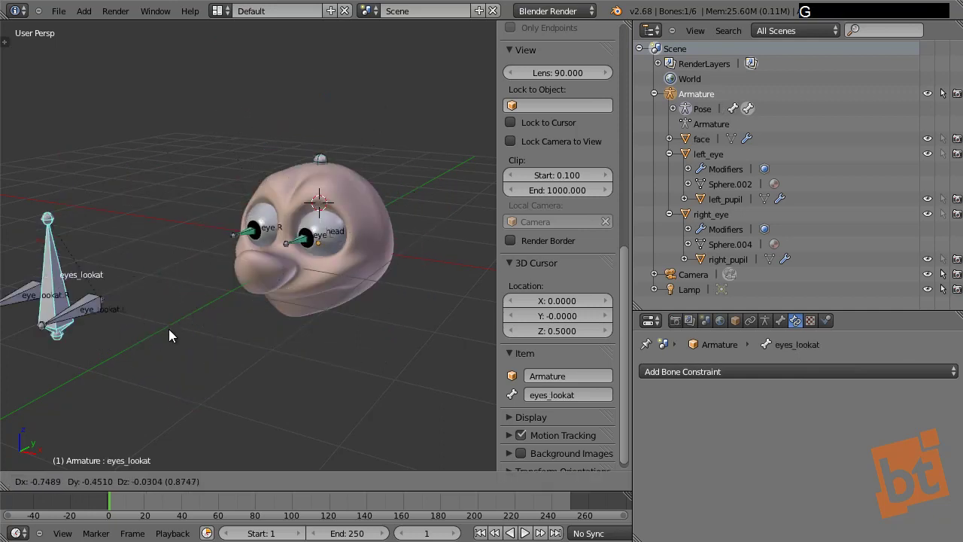
right_click(158, 218)
key("r")
right_click(338, 107)
key("a")
middle_click(372, 220)
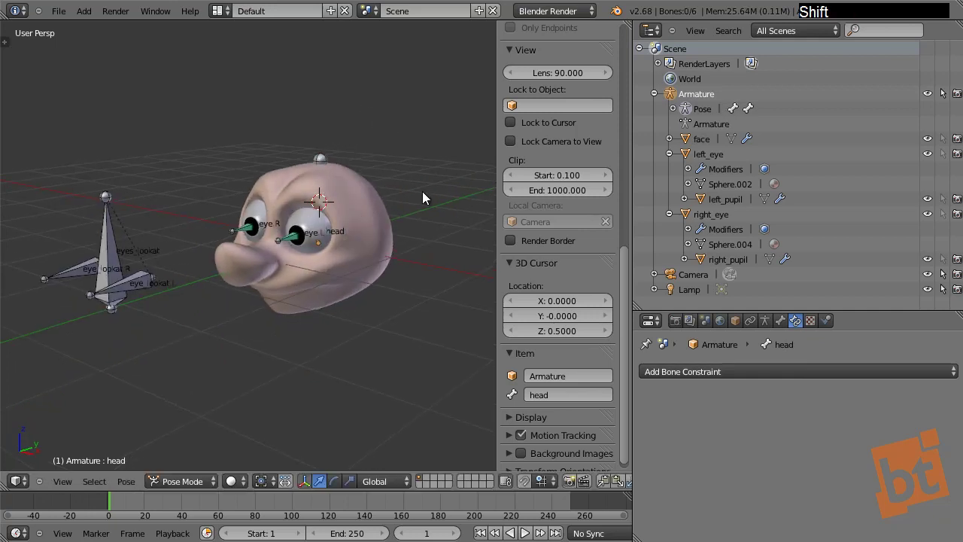
Step: In the Armature data settings hide bone names and try Stick display on the head bone
left_click(746, 325)
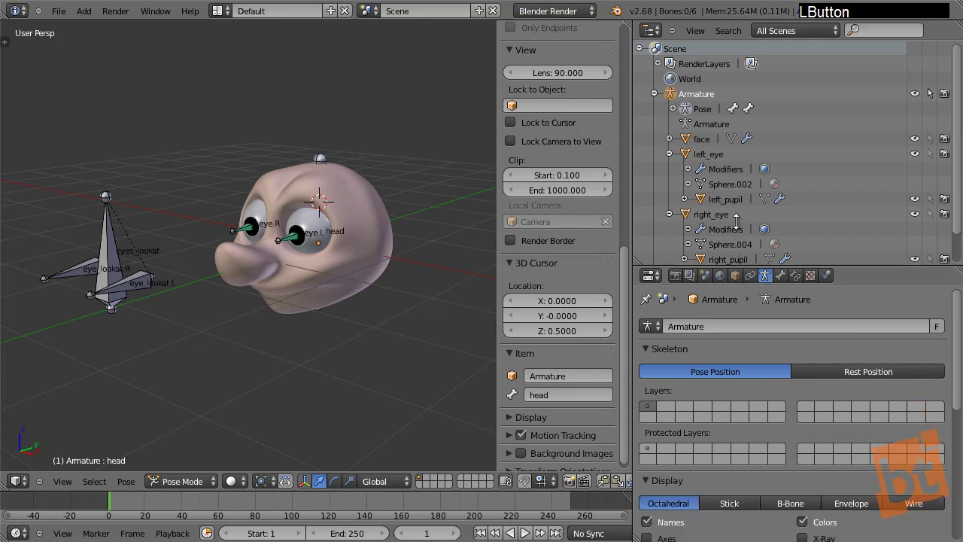
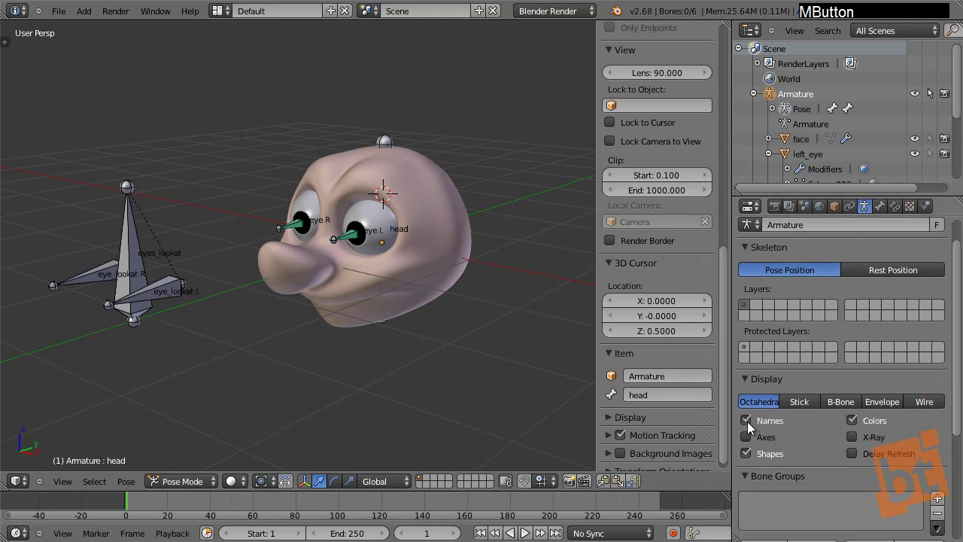
left_click(749, 429)
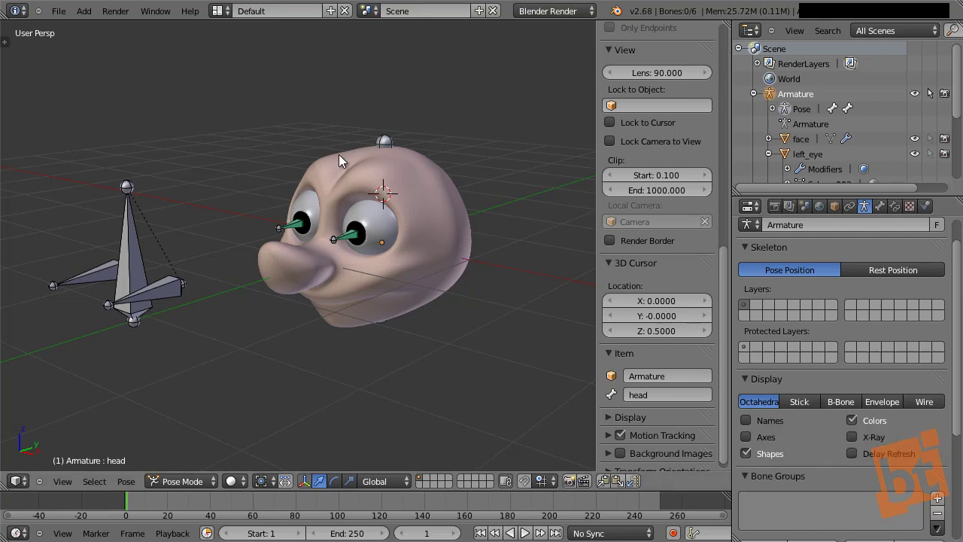
left_click(811, 410)
right_click(170, 296)
key("g")
right_click(251, 293)
Step: Enable X-Ray so bones show through the mesh and set bone display back to Octahedral
left_click(860, 448)
right_click(386, 186)
key("r")
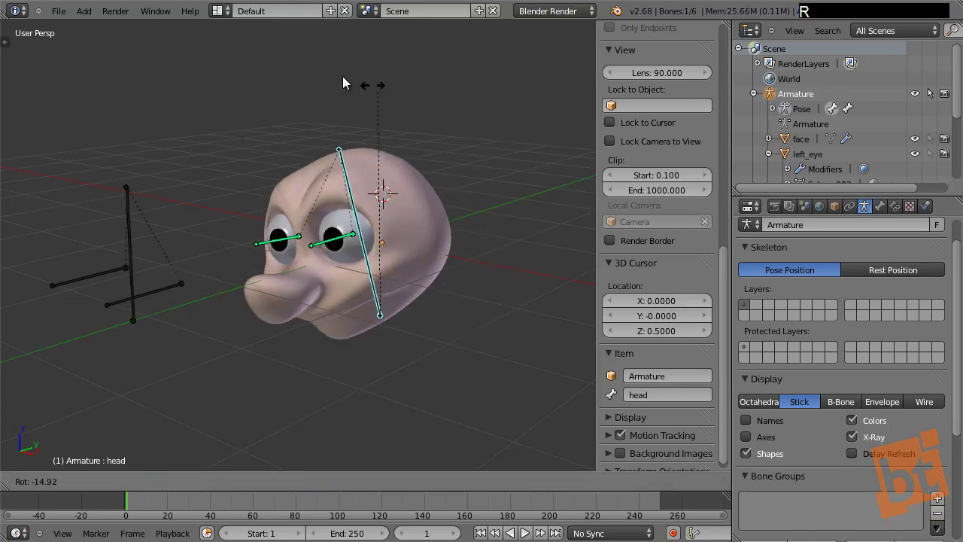
right_click(464, 179)
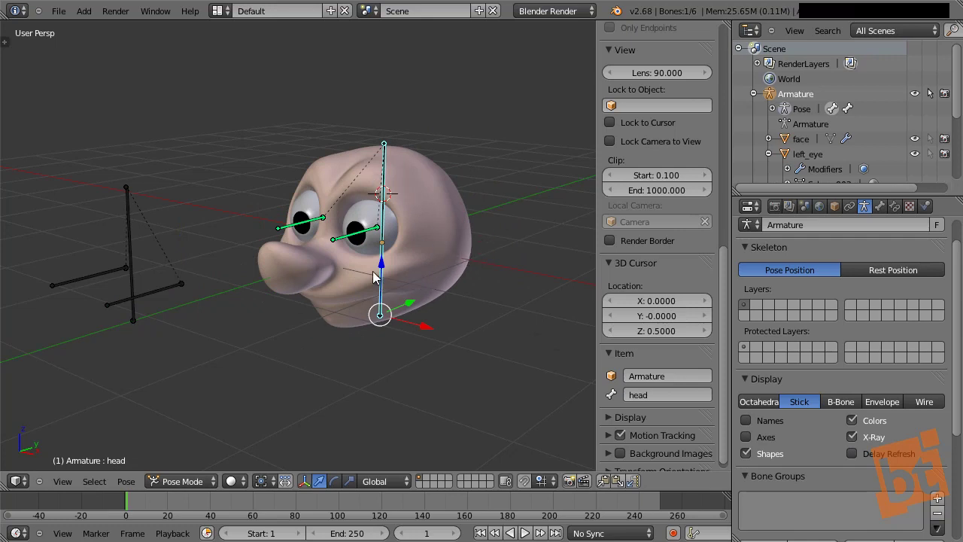
right_click(352, 239)
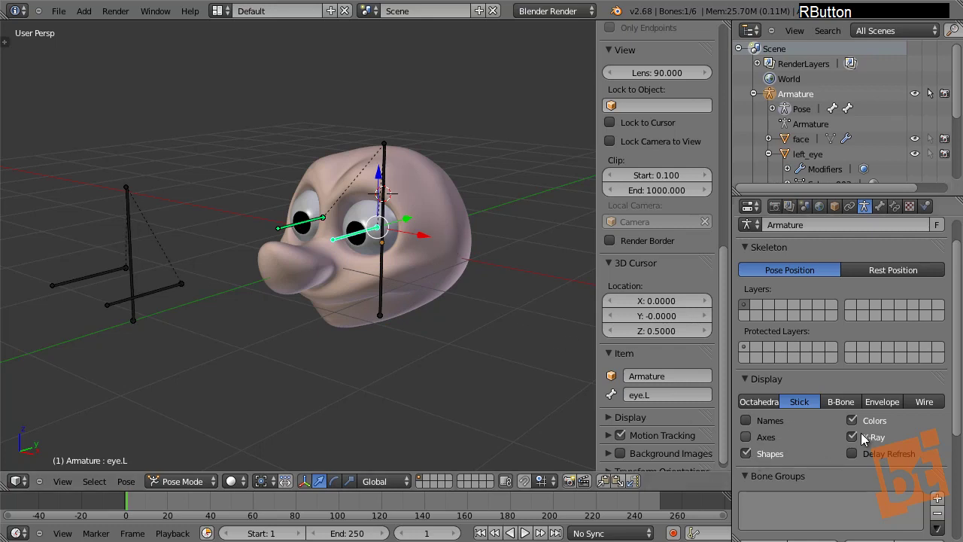
left_click(859, 447)
key("a")
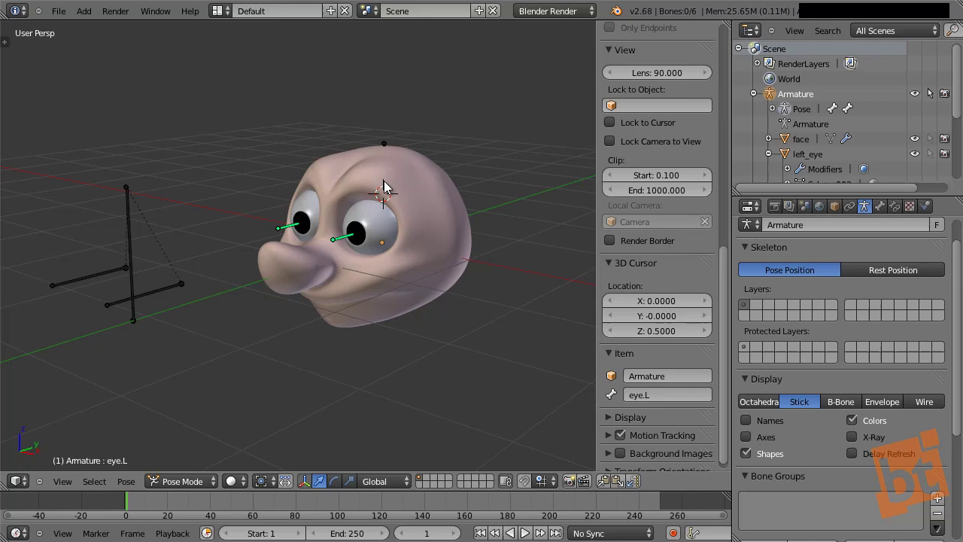
right_click(389, 178)
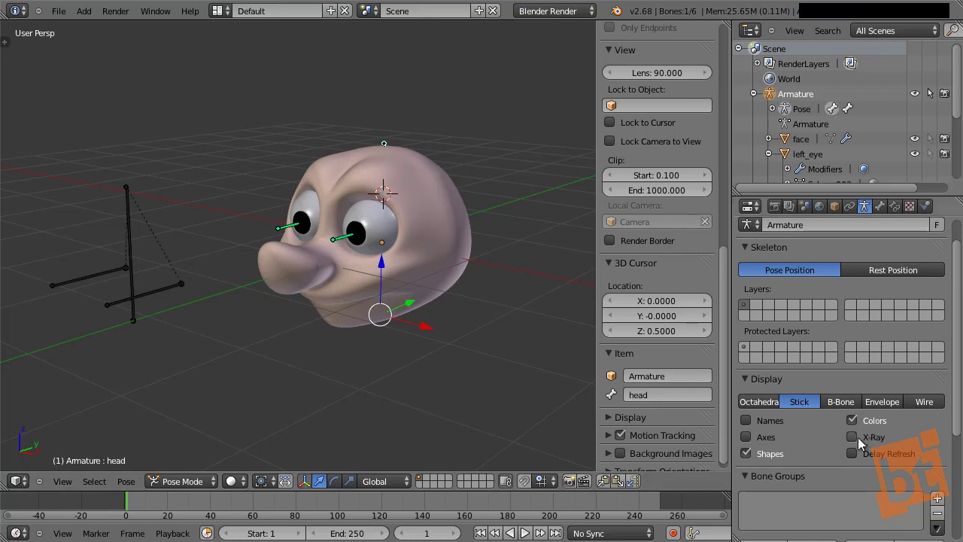
left_click(862, 444)
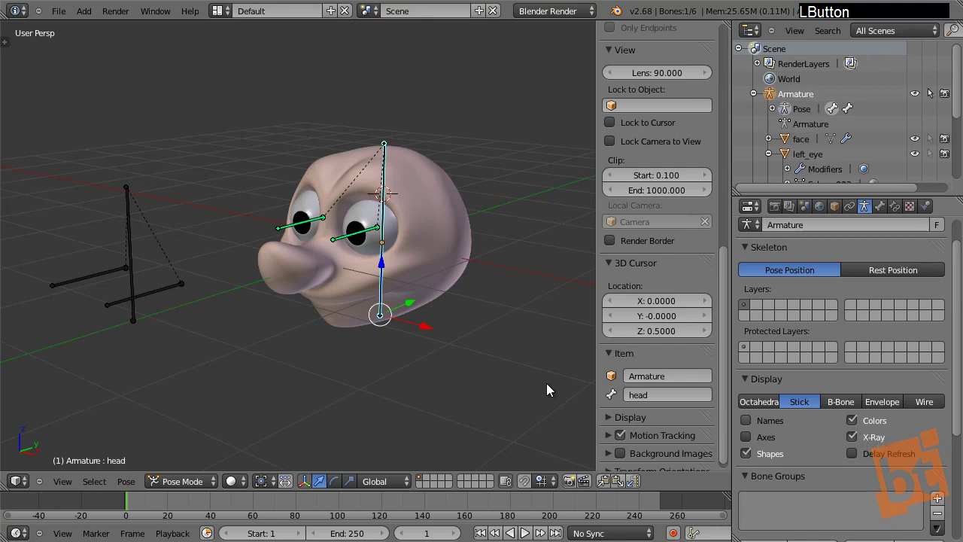
right_click(387, 201)
left_click(760, 409)
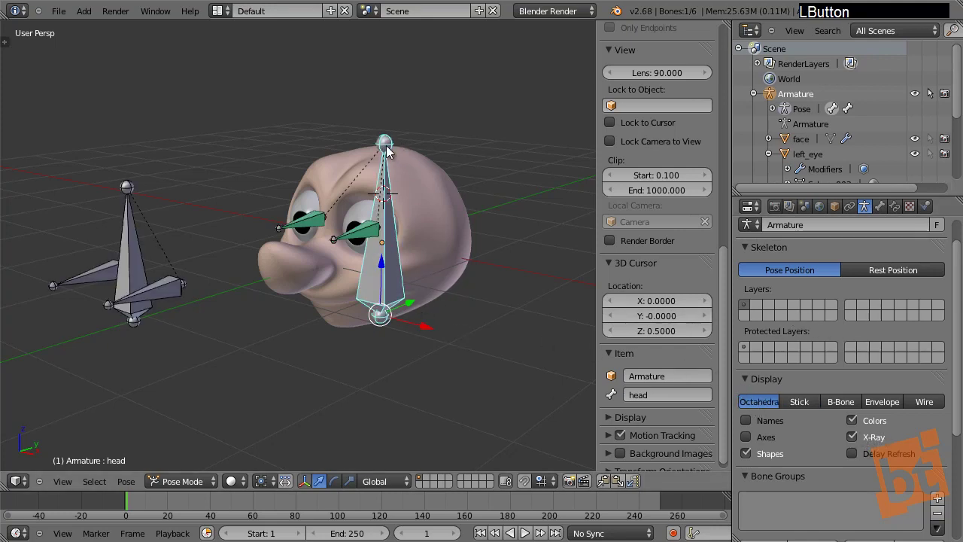
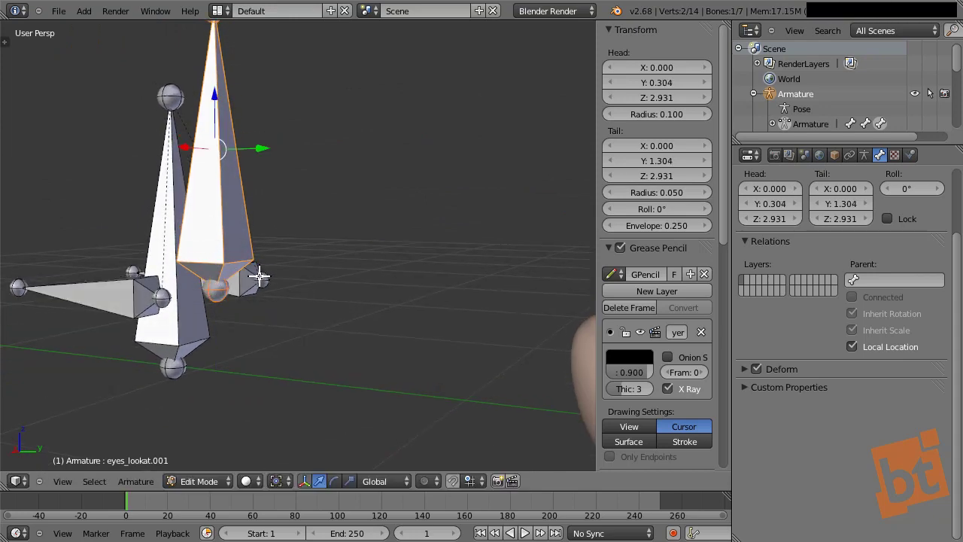
Step: Shrink and nudge the duplicated bone, then rename it eyes_lookat_shape
middle_click(156, 302)
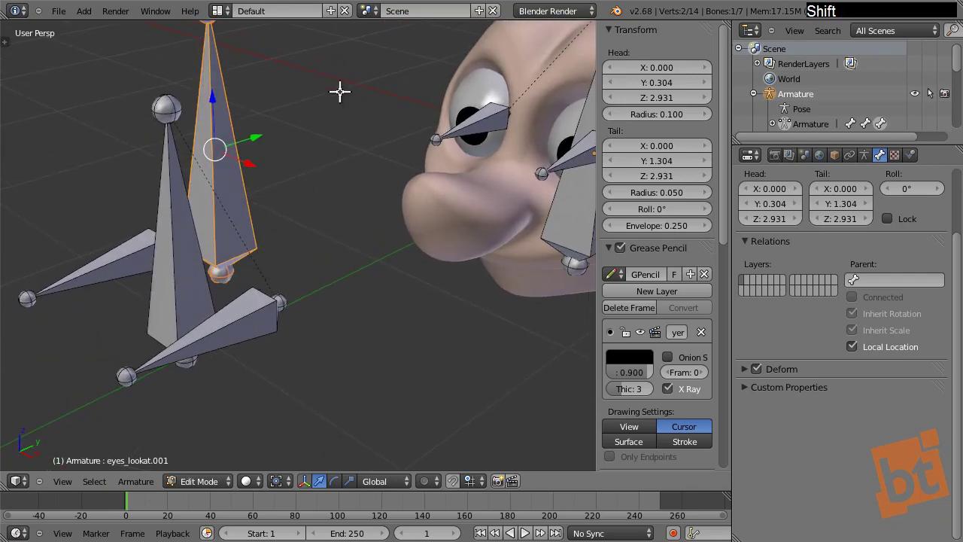
left_click(215, 176)
middle_click(235, 229)
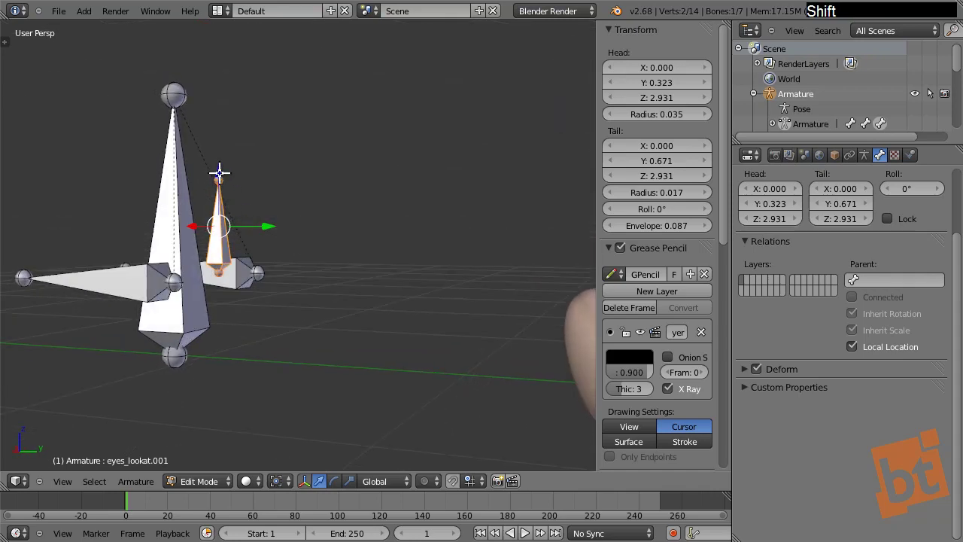
left_click(220, 169)
middle_click(305, 278)
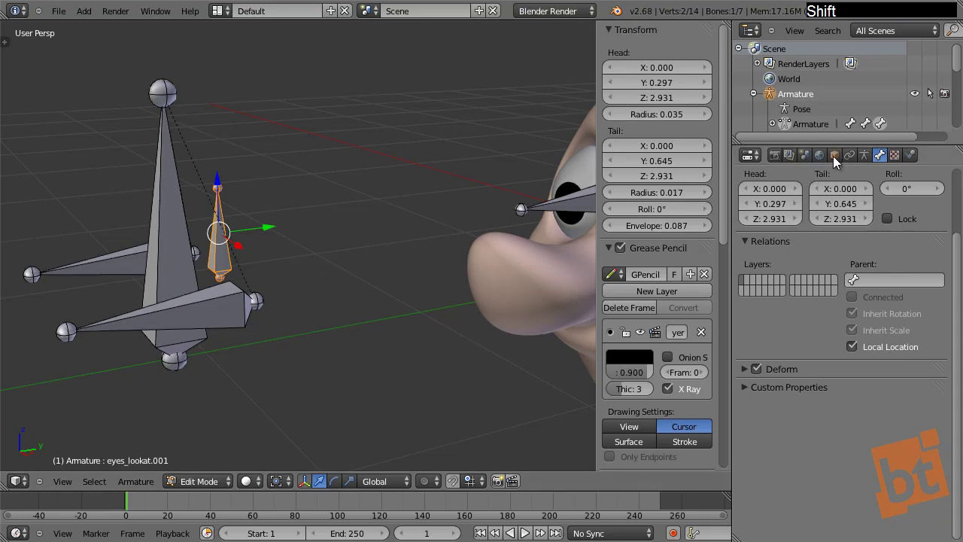
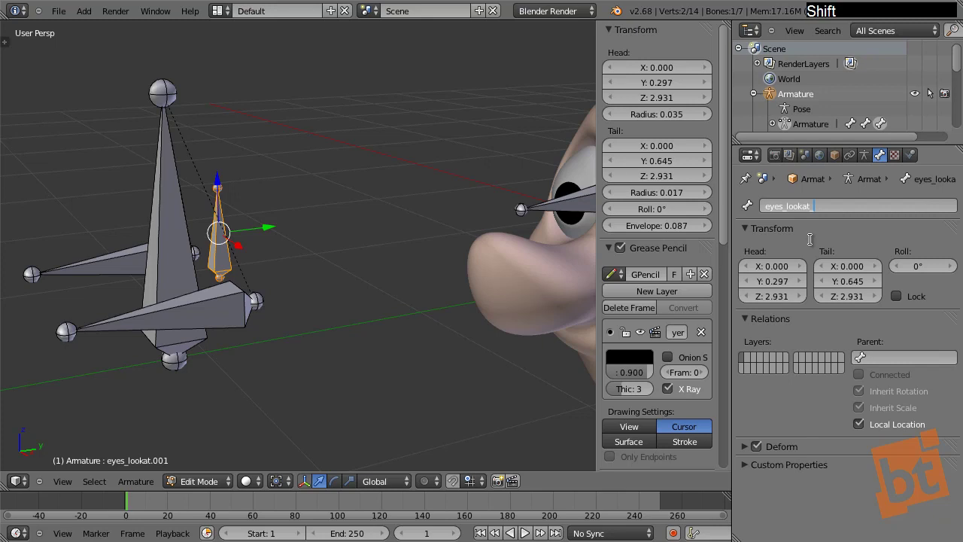
key("e")
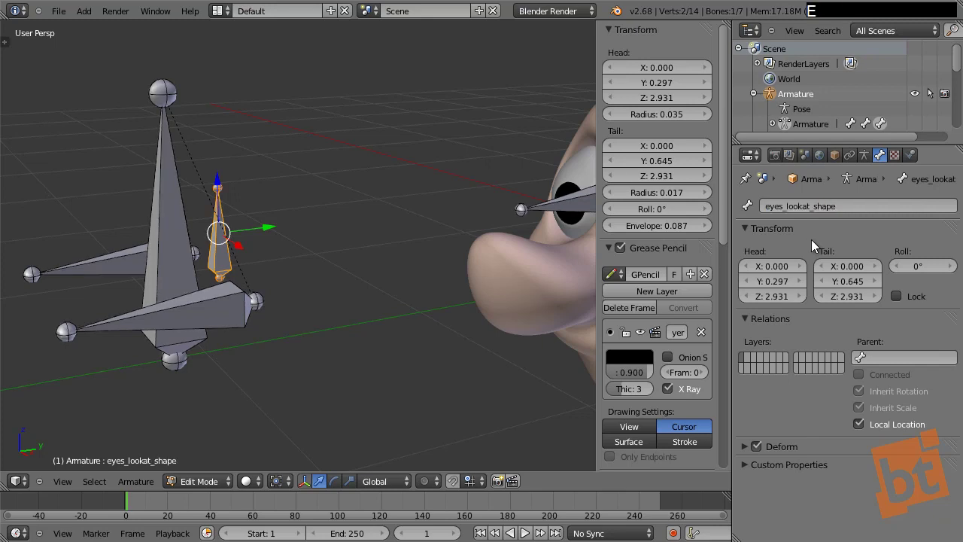
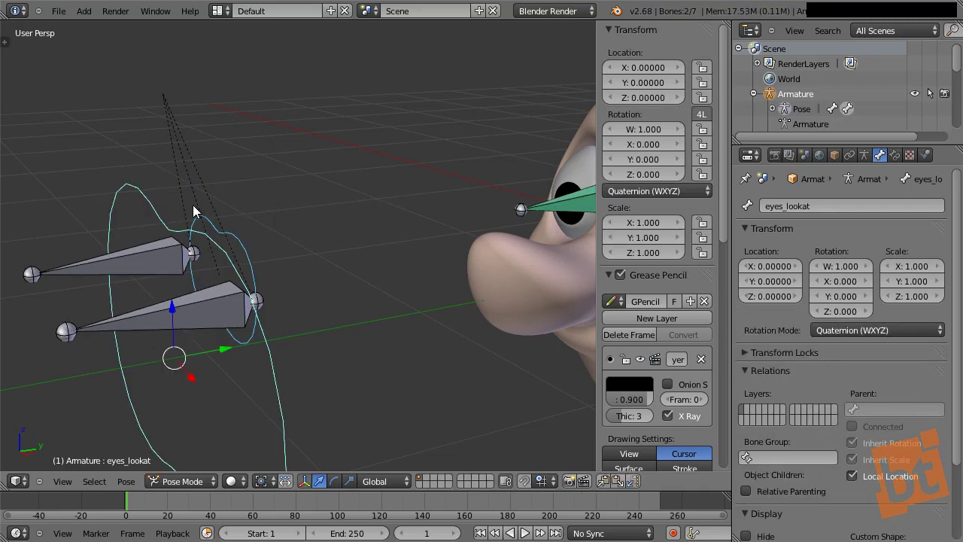
Step: Set eyes_lookat's Custom Shape At to eyes_lookat_shape so s_lookat draws at its position
right_click(160, 220)
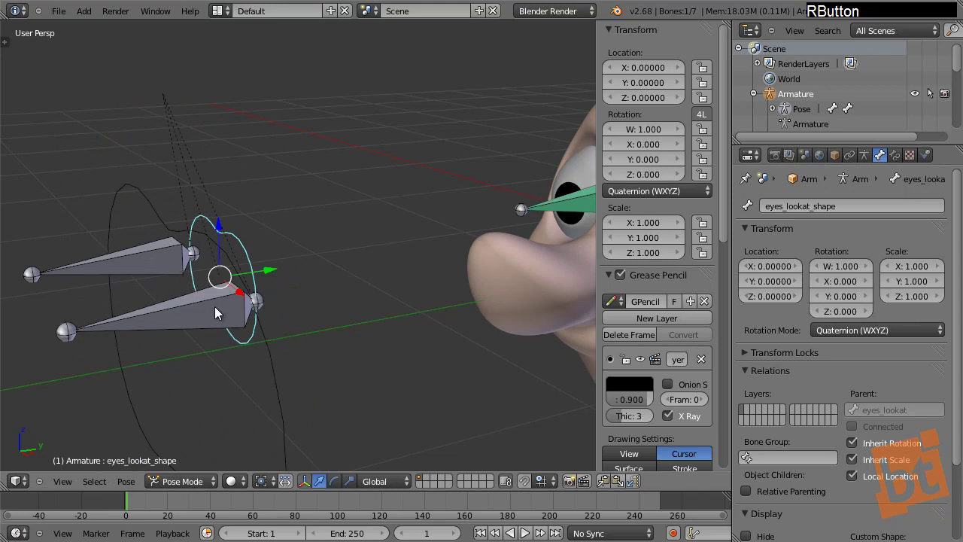
middle_click(275, 289)
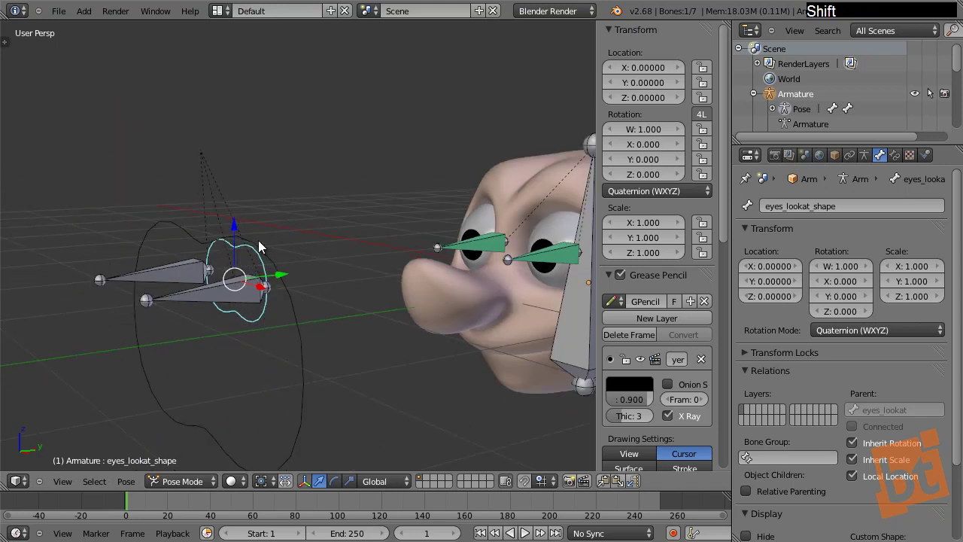
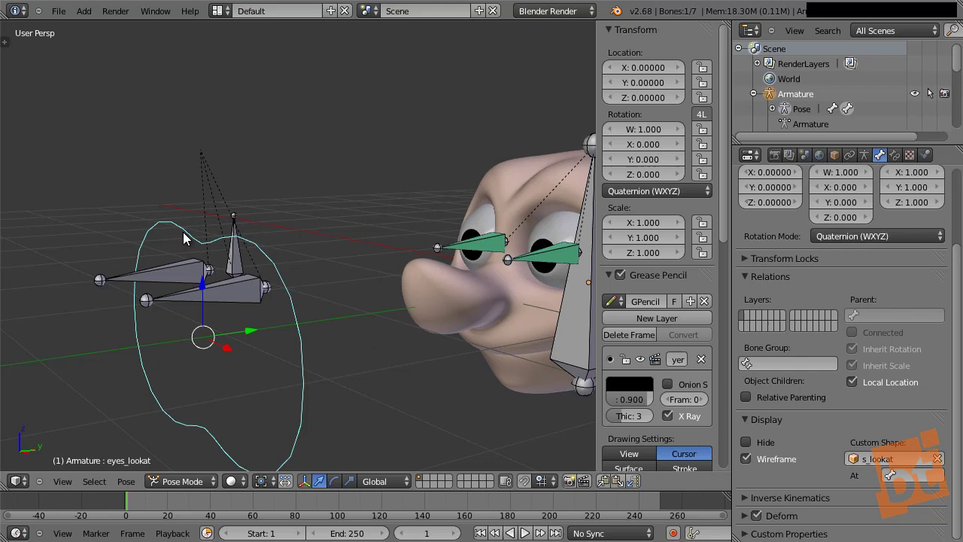
middle_click(204, 369)
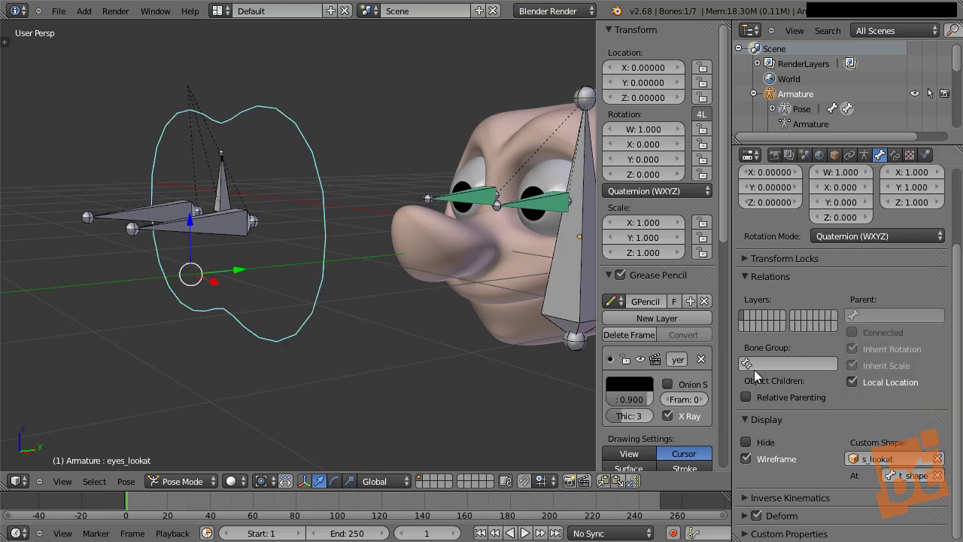
middle_click(208, 278)
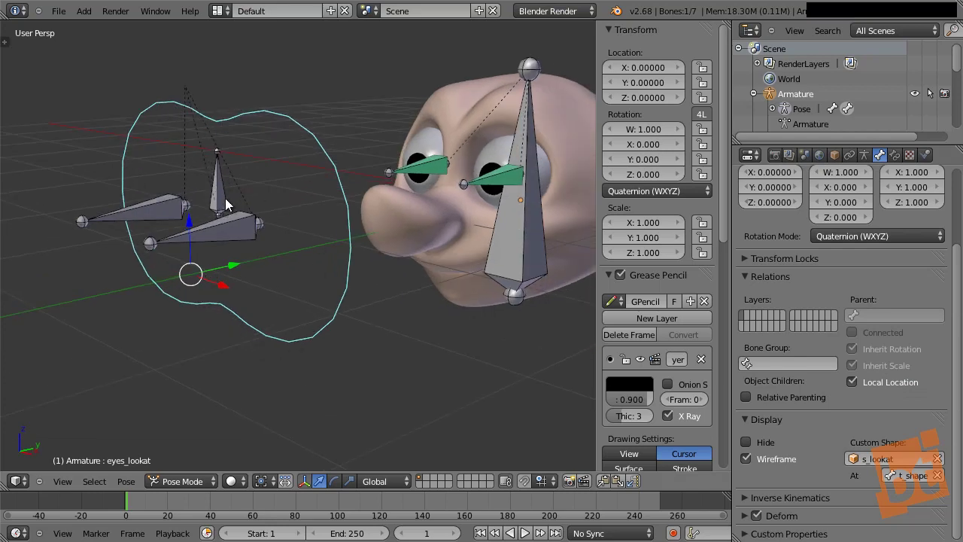
middle_click(184, 212)
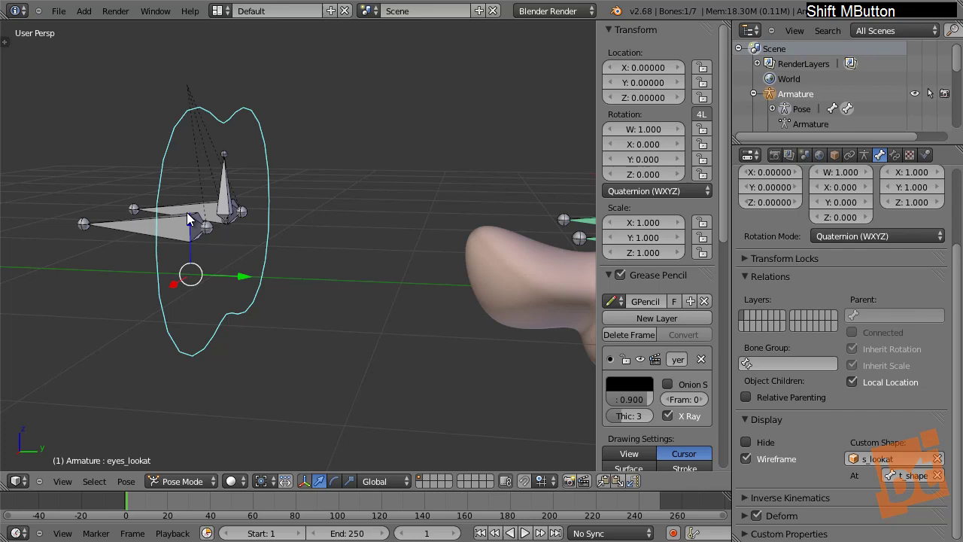
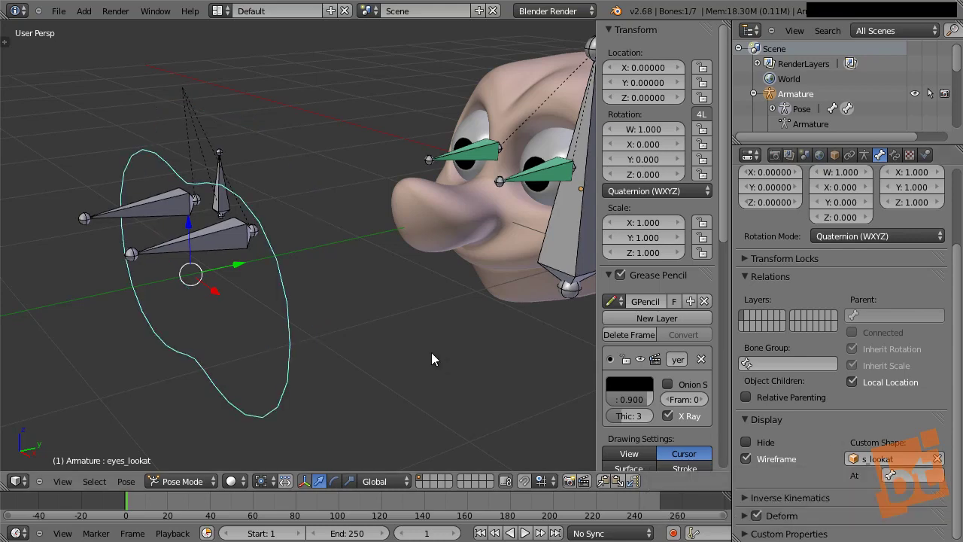
middle_click(249, 233)
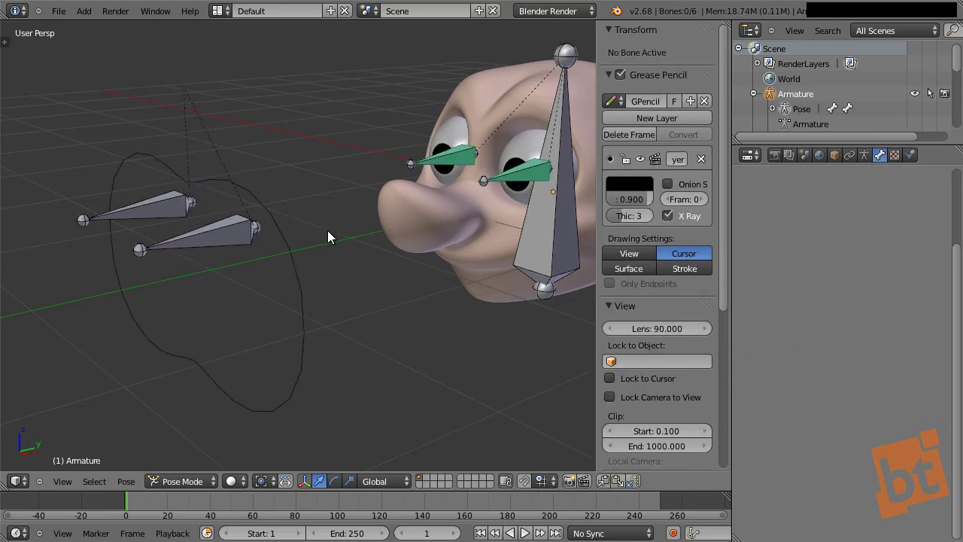
Step: Move all s_lookat curve points up in Edit Mode to recentre the outline on its origin
middle_click(287, 257)
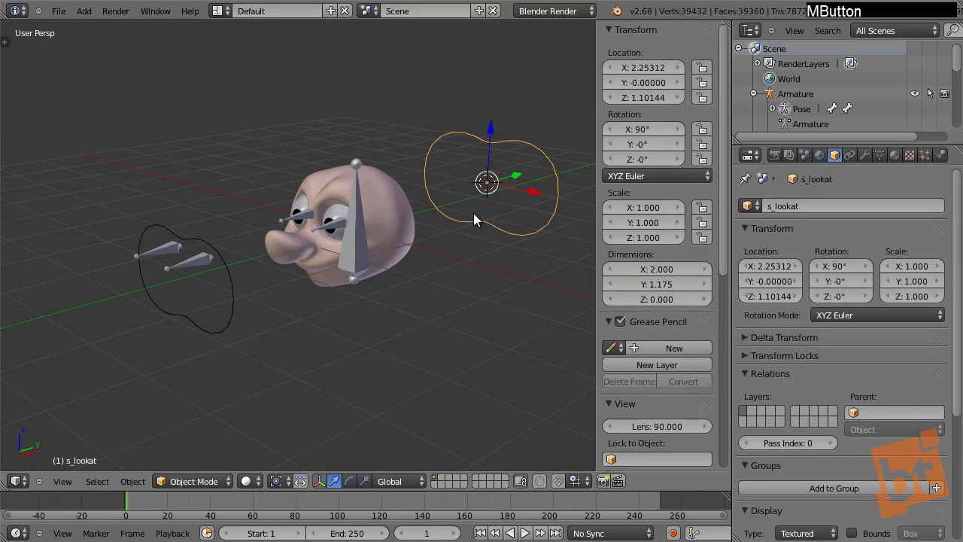
middle_click(478, 218)
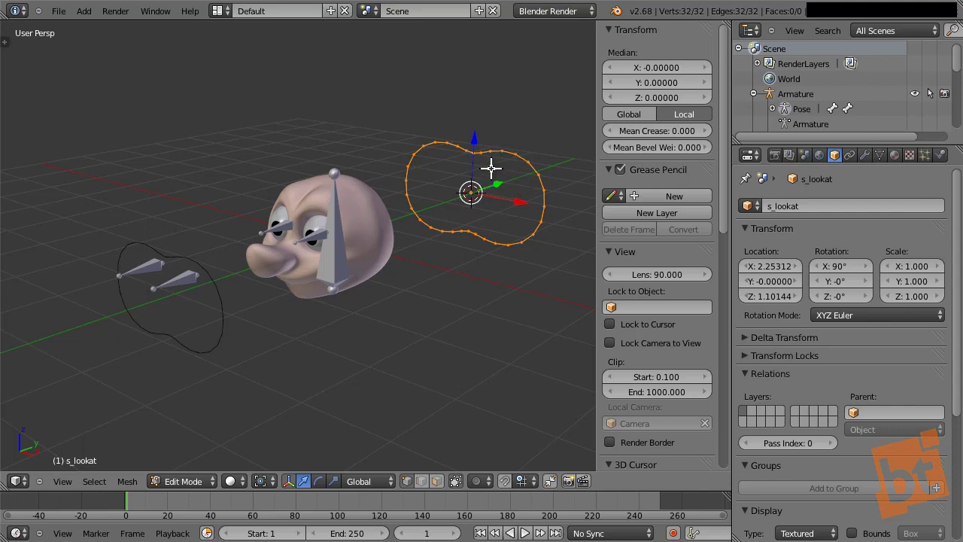
key("g")
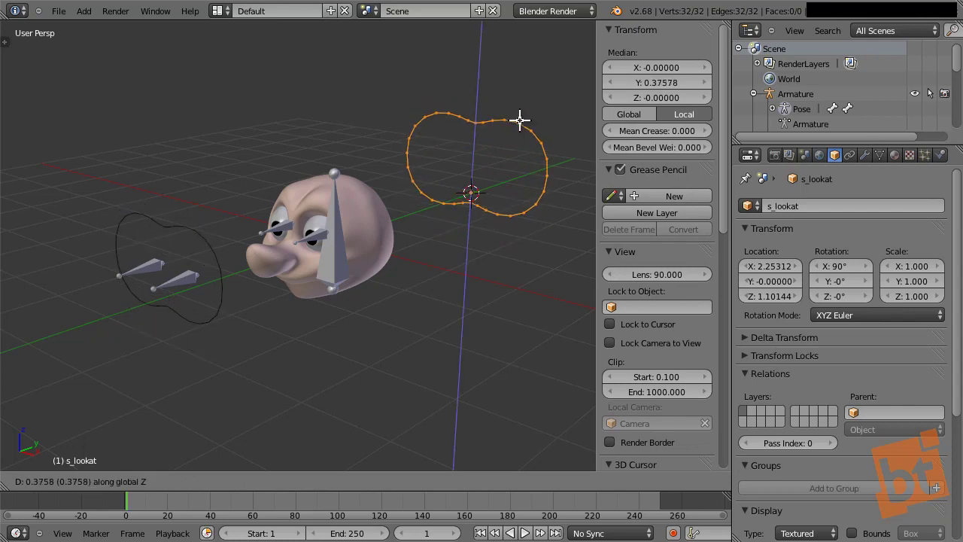
left_click(520, 122)
middle_click(272, 231)
left_click(533, 166)
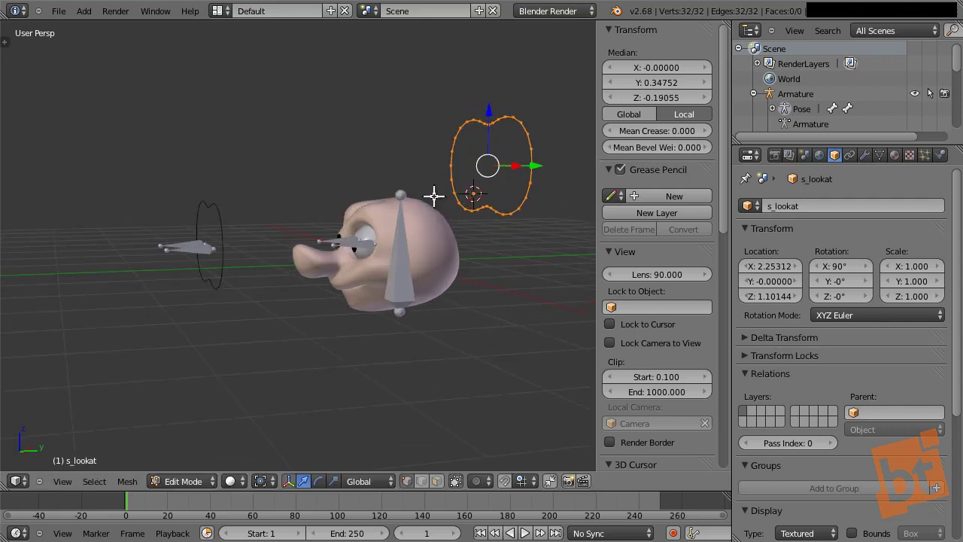
middle_click(449, 184)
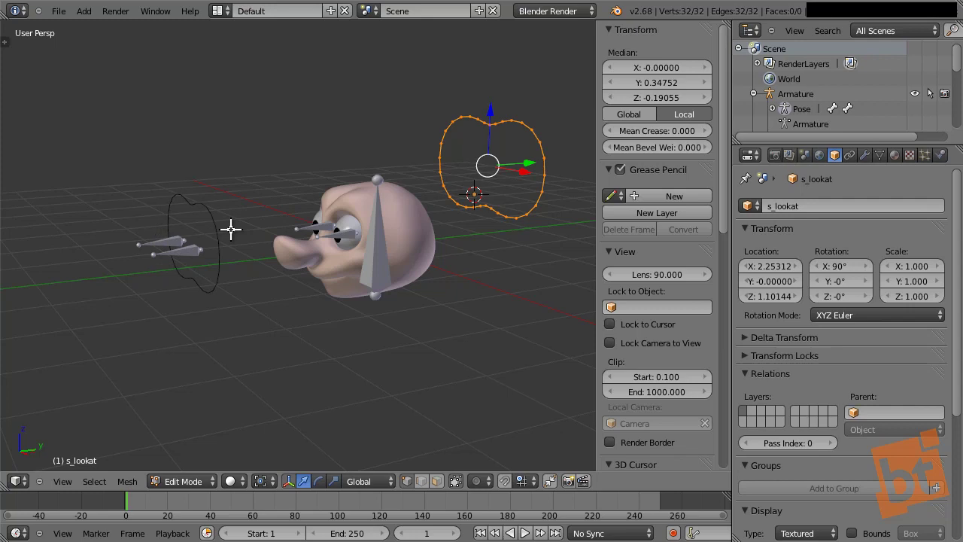
middle_click(256, 238)
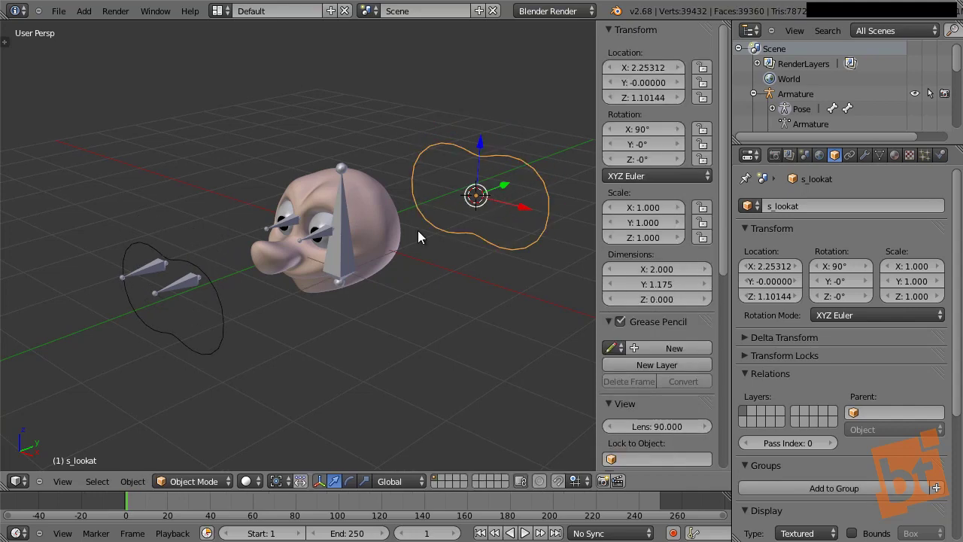
Step: Scale down and lower the eyes_lookat bone so s_lookat encircles both eye bones, then return to Pose Mode
right_click(222, 283)
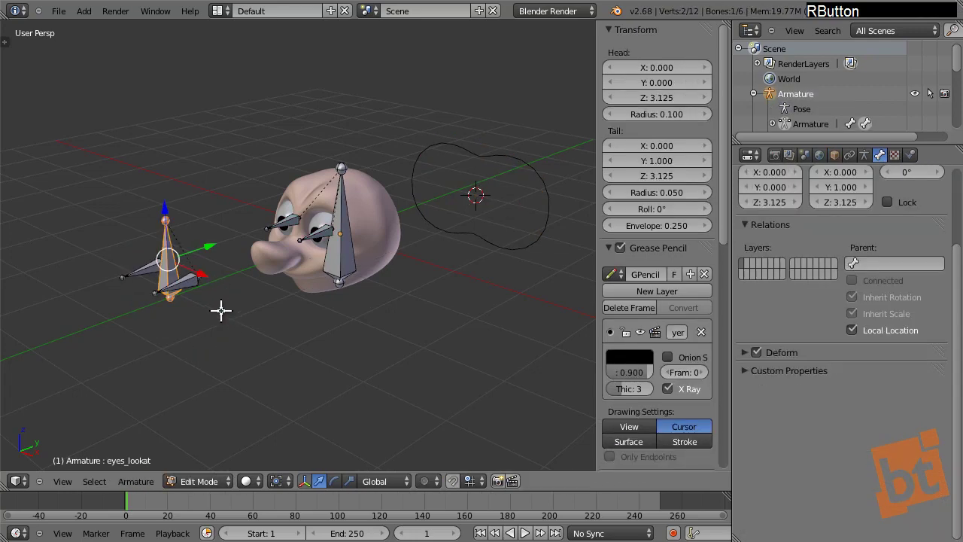
middle_click(174, 280)
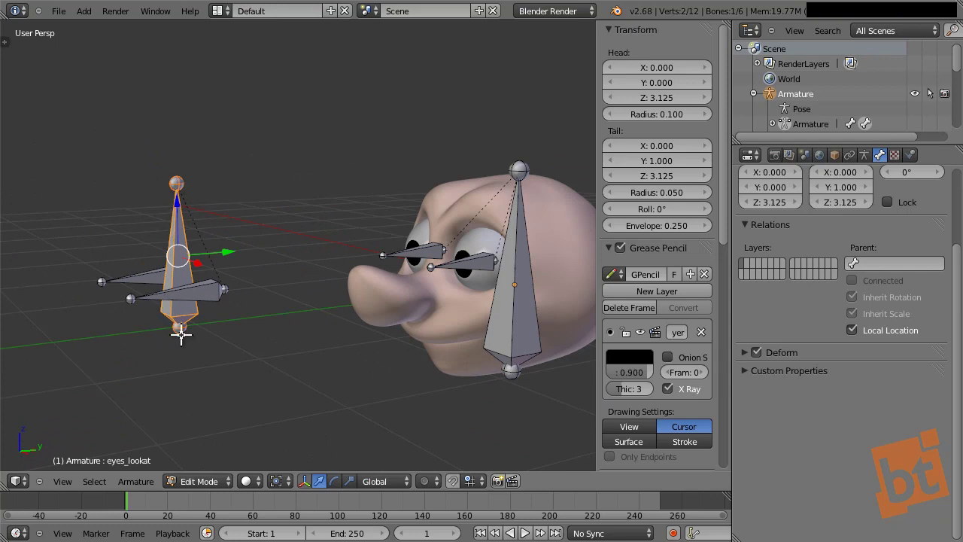
middle_click(215, 312)
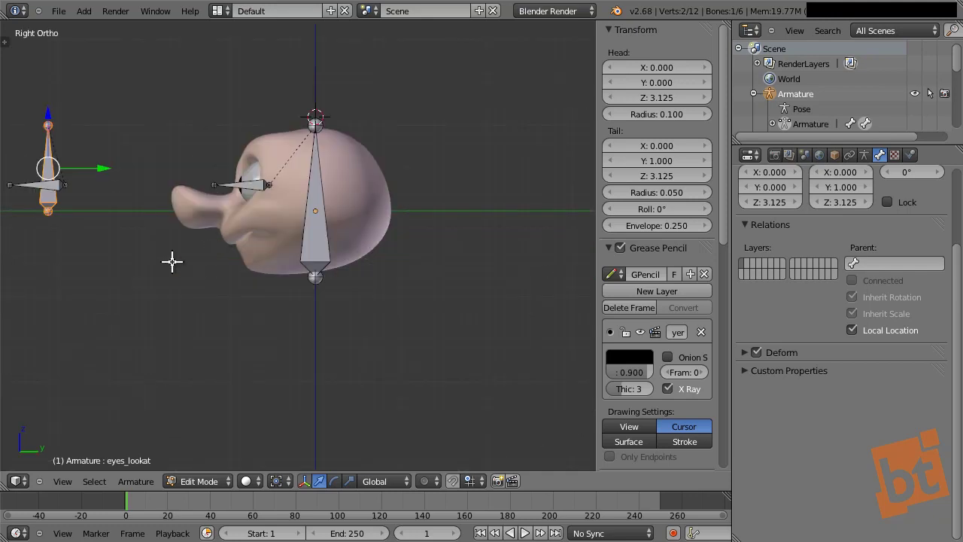
middle_click(330, 288)
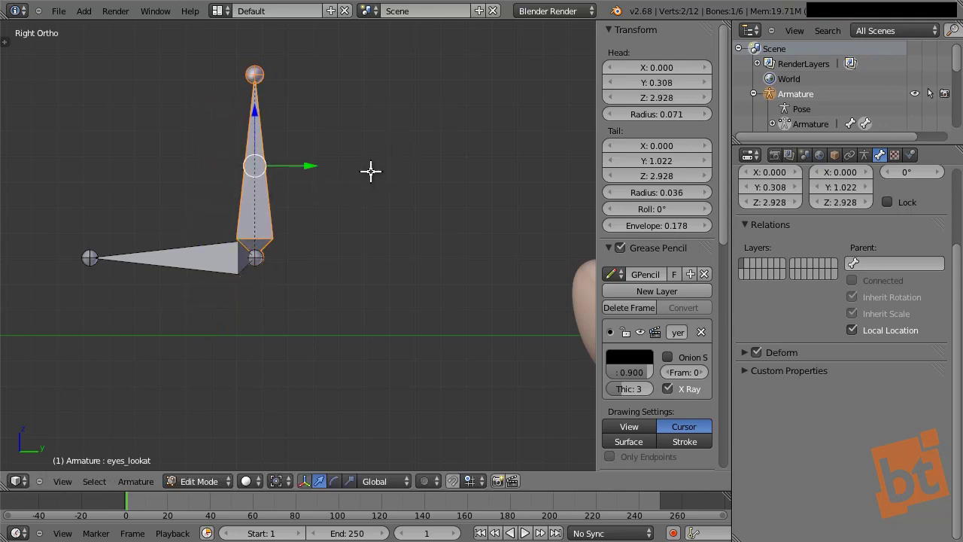
middle_click(367, 291)
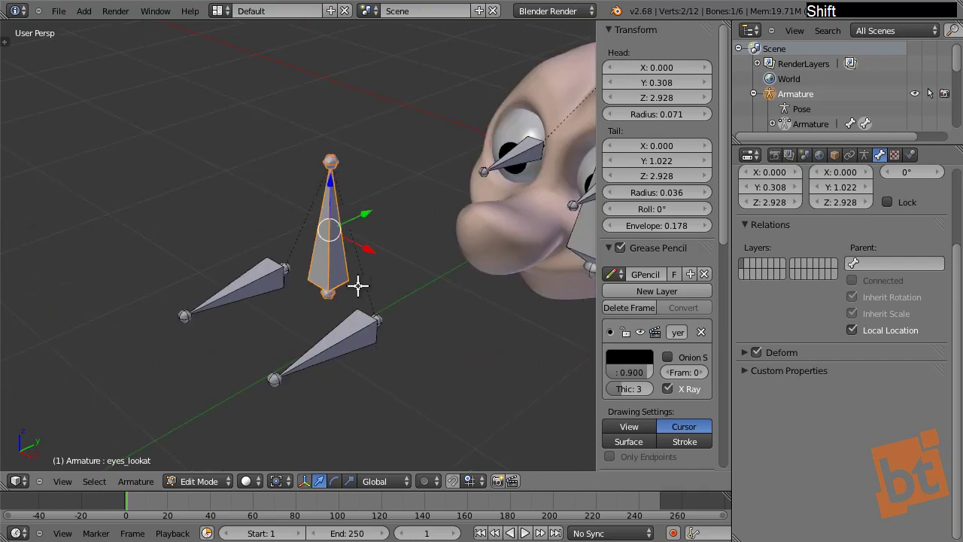
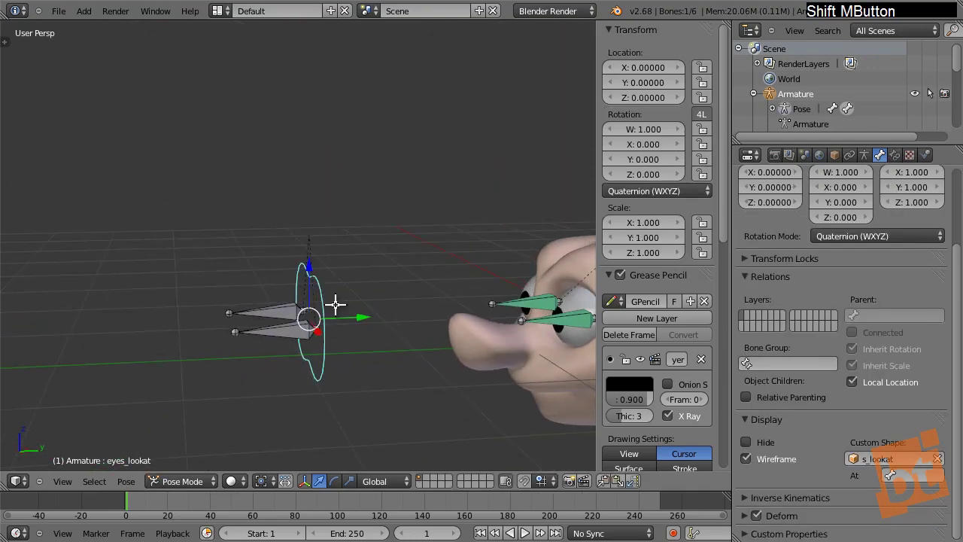
key("s")
left_click(352, 227)
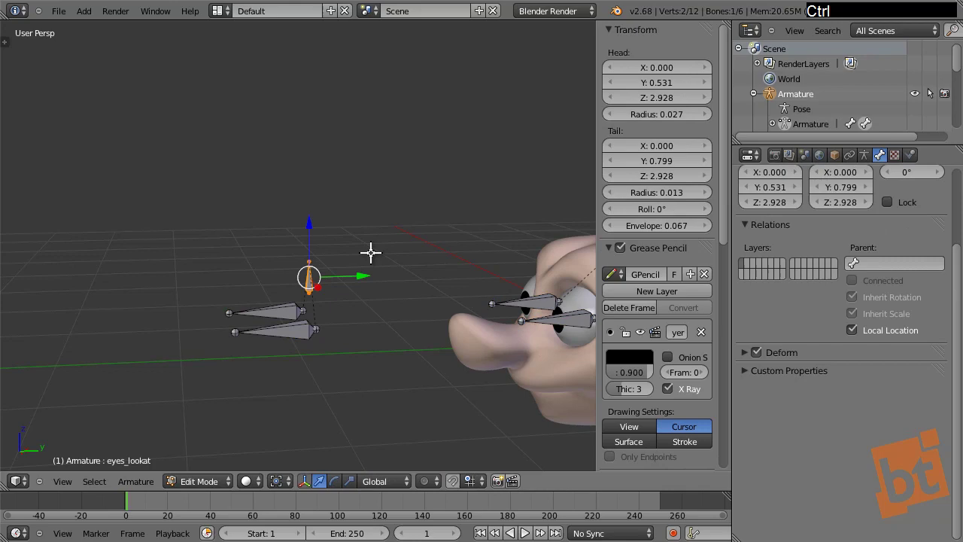
key("ctrl+z")
key("z")
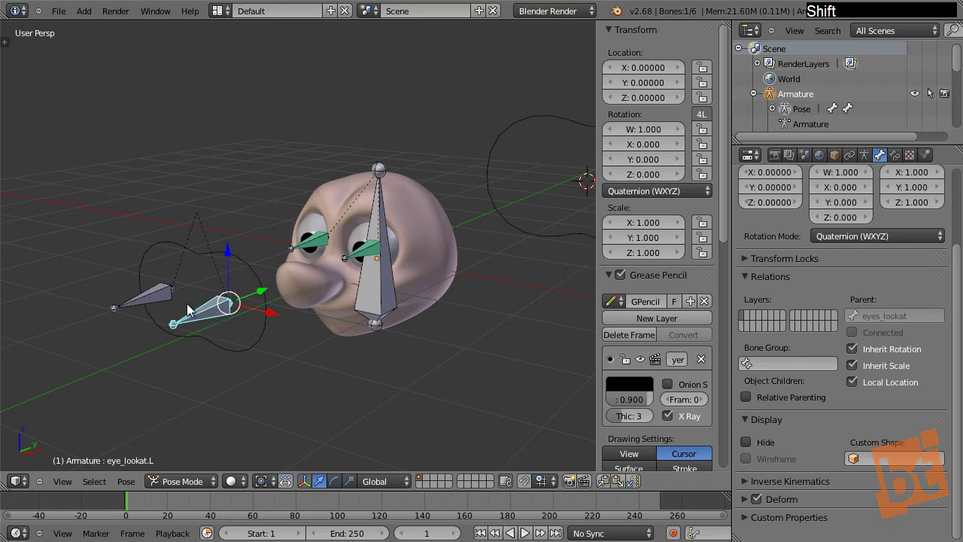
Step: Add a mesh circle beside the head and rename it s_eye_lookat as a control shape
right_click(135, 299)
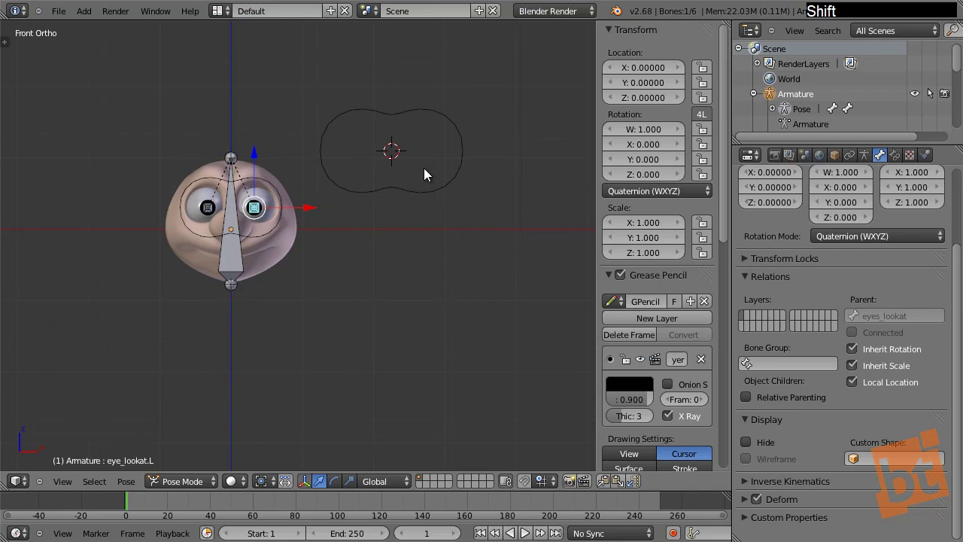
key("a")
left_click(508, 250)
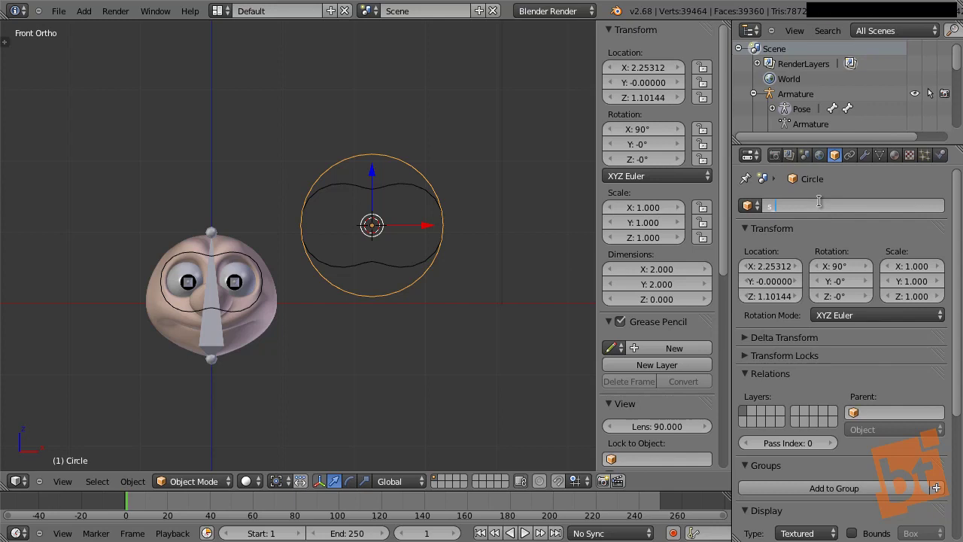
key("e")
key("shift+k")
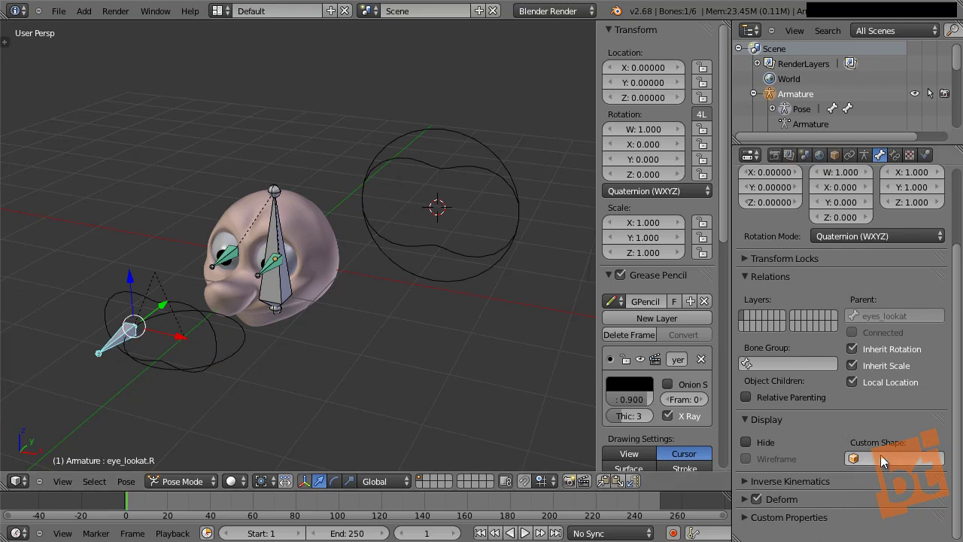
Step: Adjust the s_eye_lookat circle's vertices so both look-at bones draw as wireframe circles
left_click(874, 309)
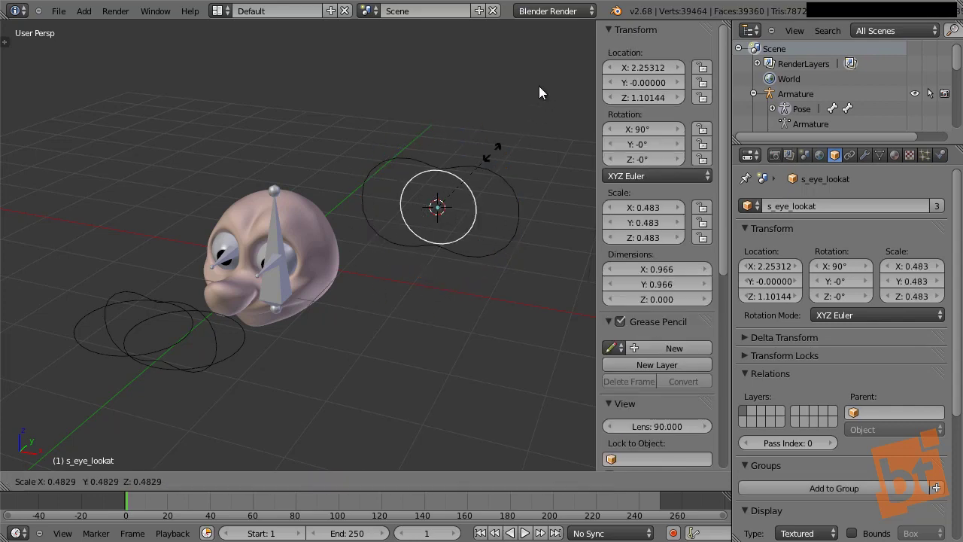
key("r")
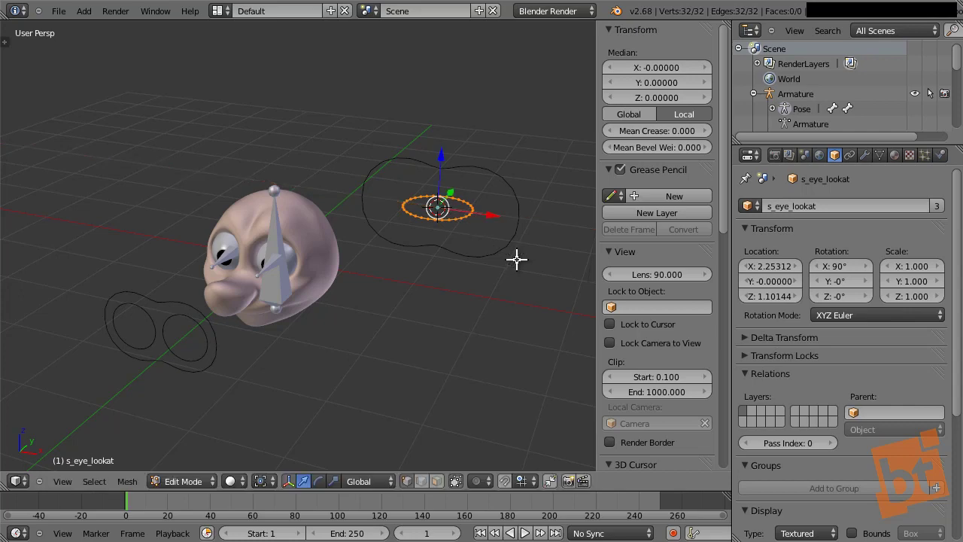
key("shift+Tab")
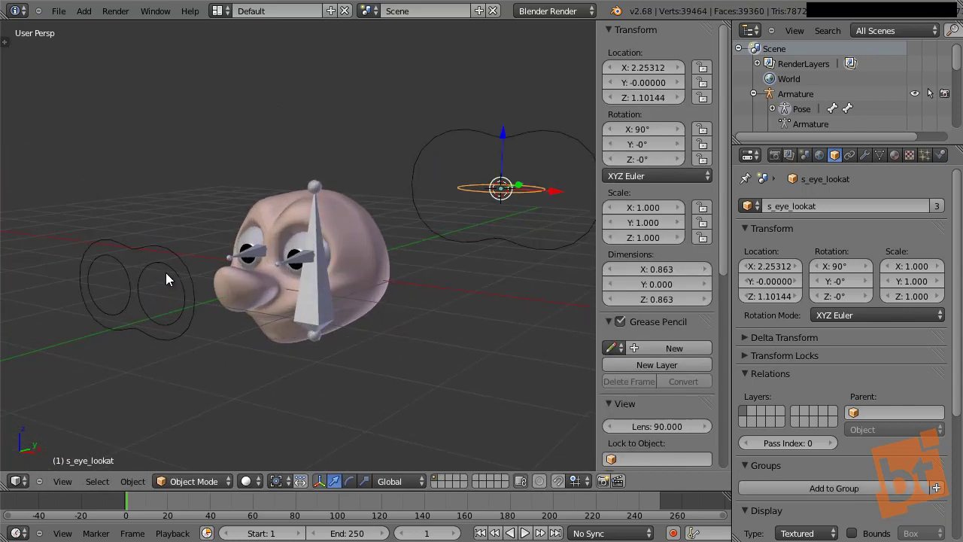
right_click(361, 195)
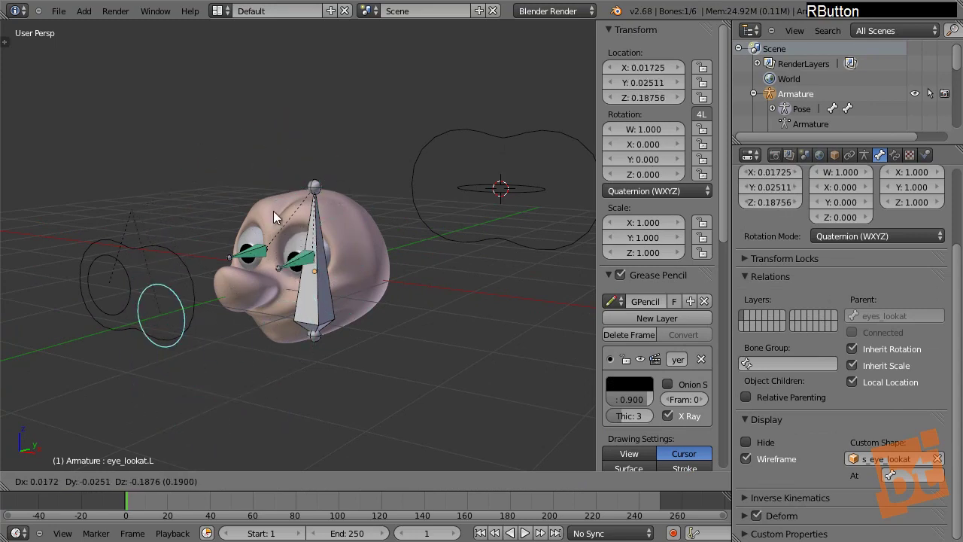
right_click(254, 166)
key("Escape")
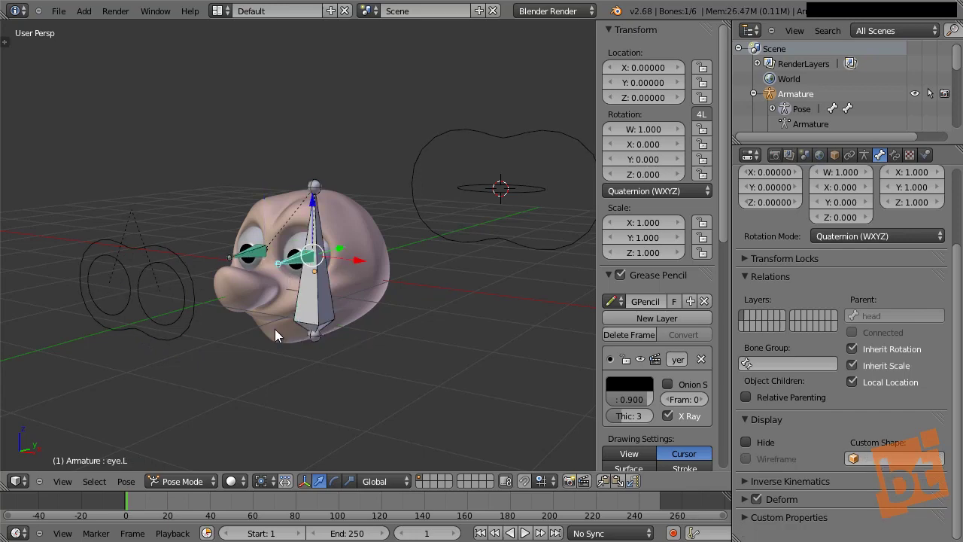
middle_click(297, 253)
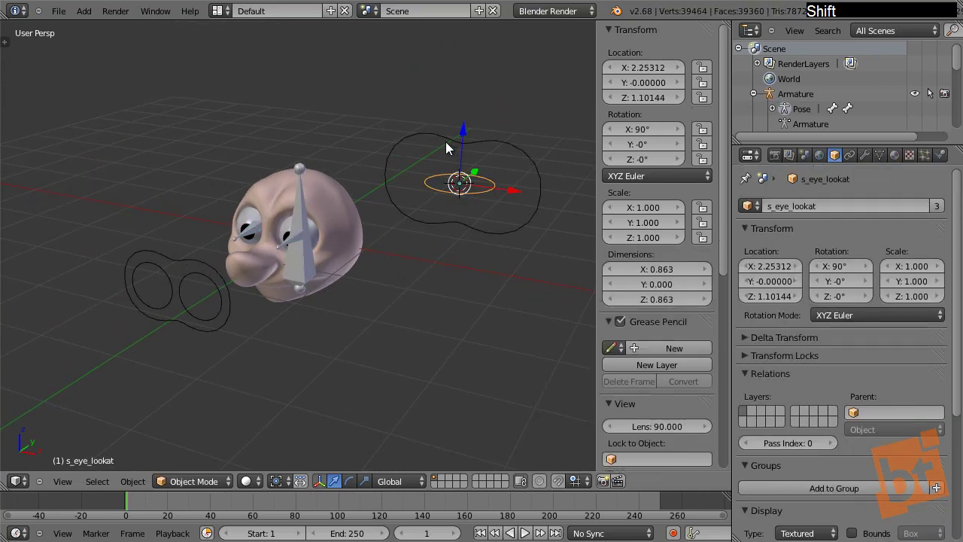
Step: Duplicate the s_lookat curve as s_lookat.001 and place the copy beside the head at X 1.64
left_click(562, 286)
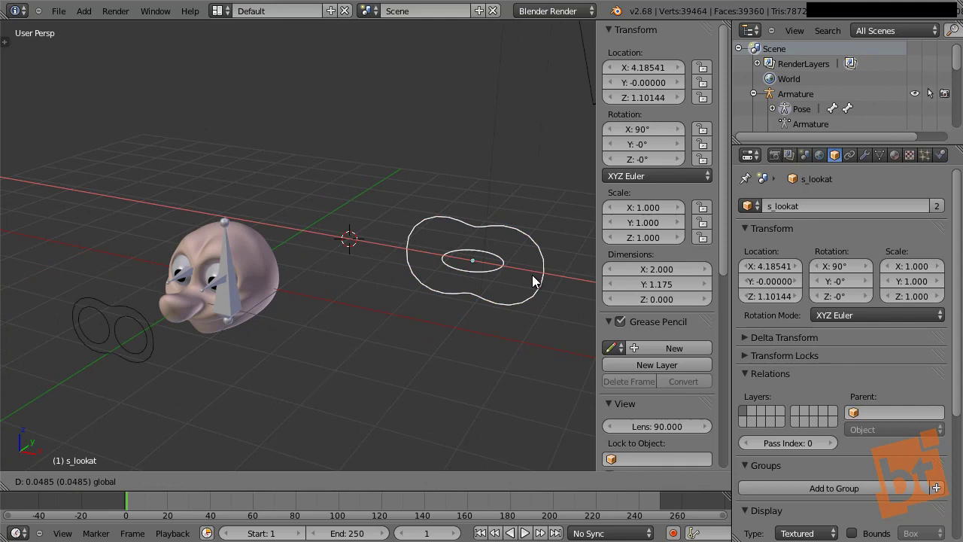
left_click(519, 281)
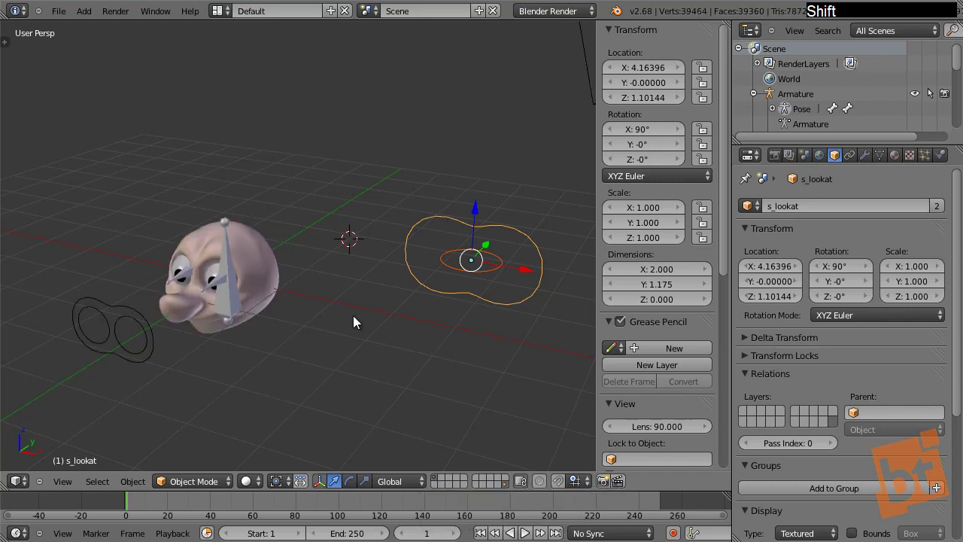
middle_click(230, 290)
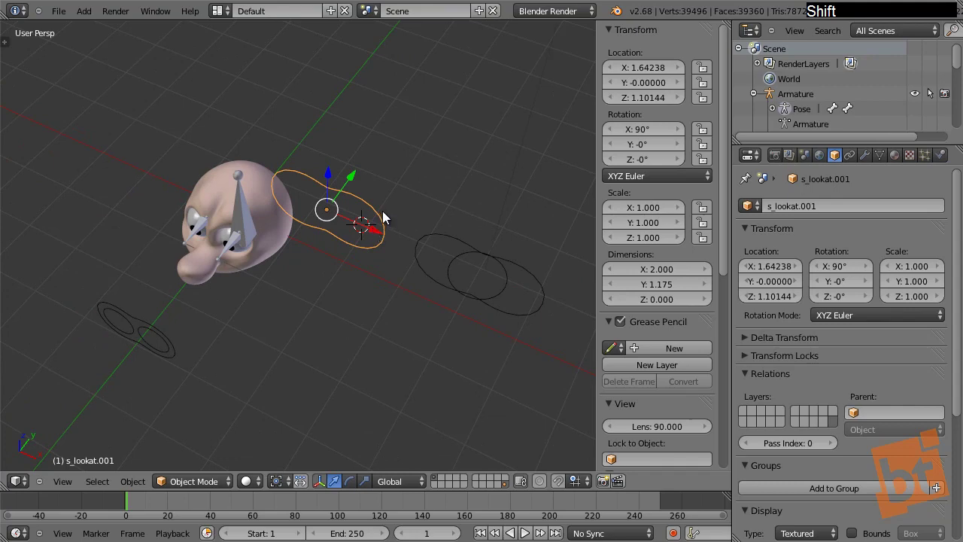
middle_click(382, 232)
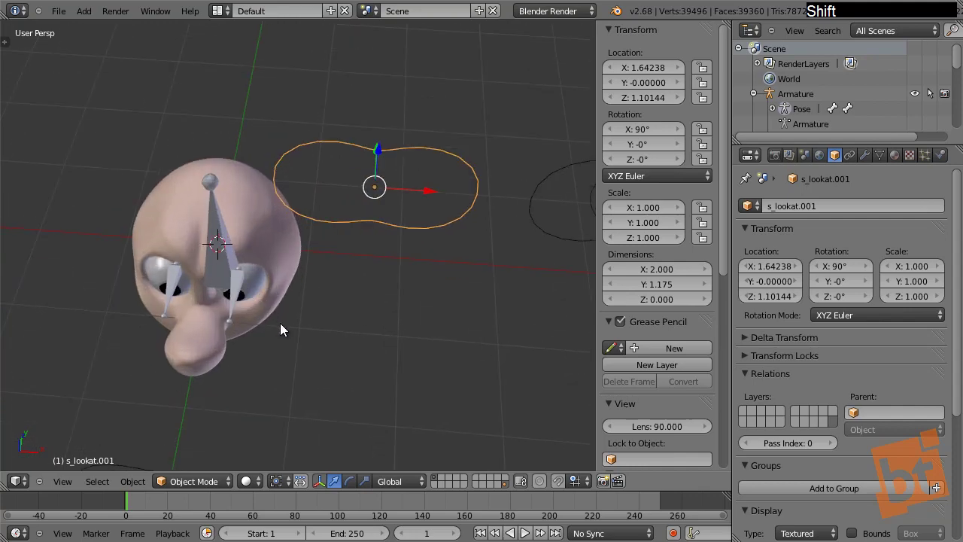
Step: Snap s_lookat.001 to the origin and move a chosen outline point toward the head in Edit Mode
middle_click(289, 257)
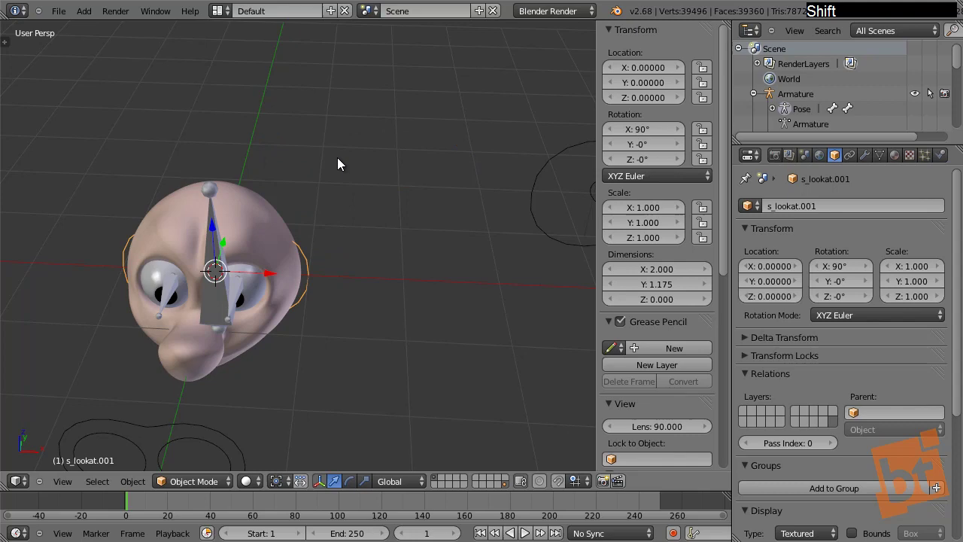
middle_click(318, 262)
middle_click(273, 355)
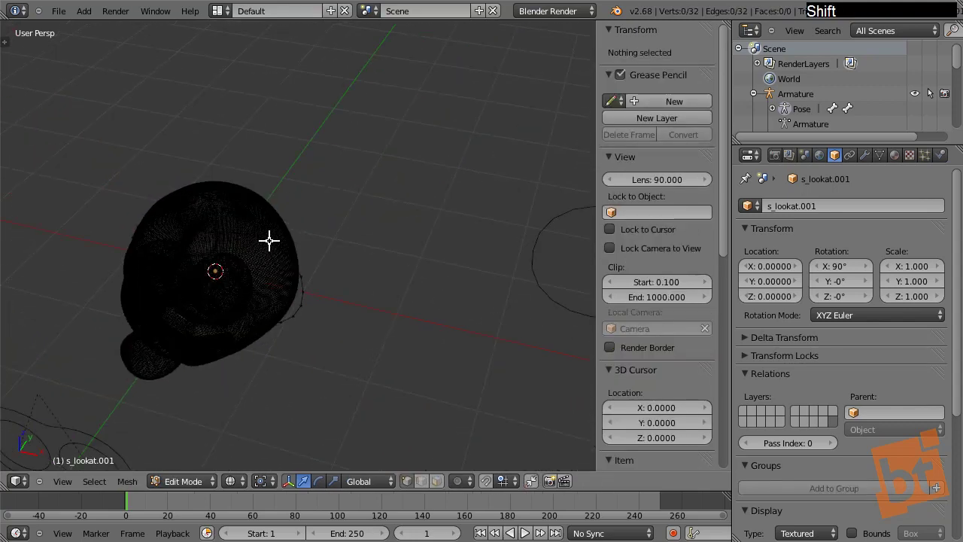
middle_click(298, 214)
right_click(214, 275)
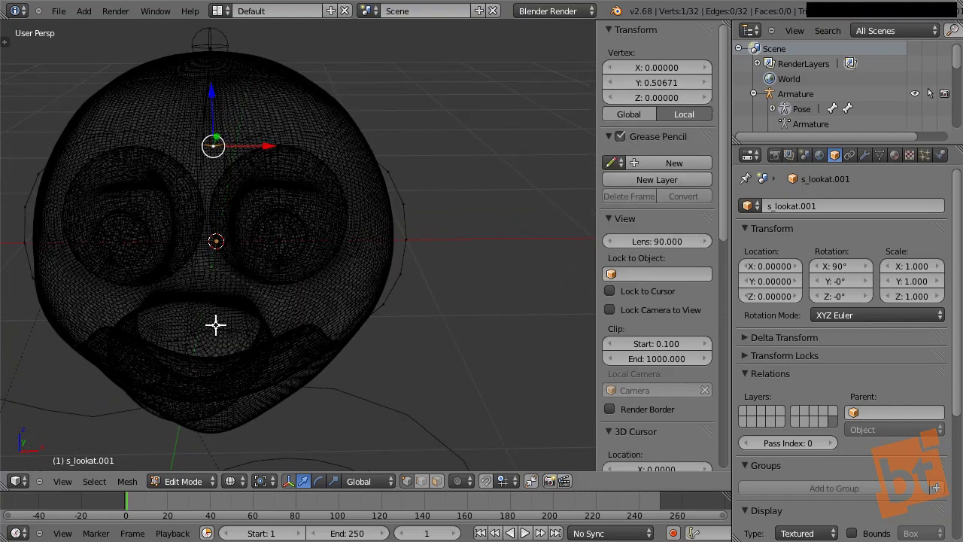
middle_click(264, 284)
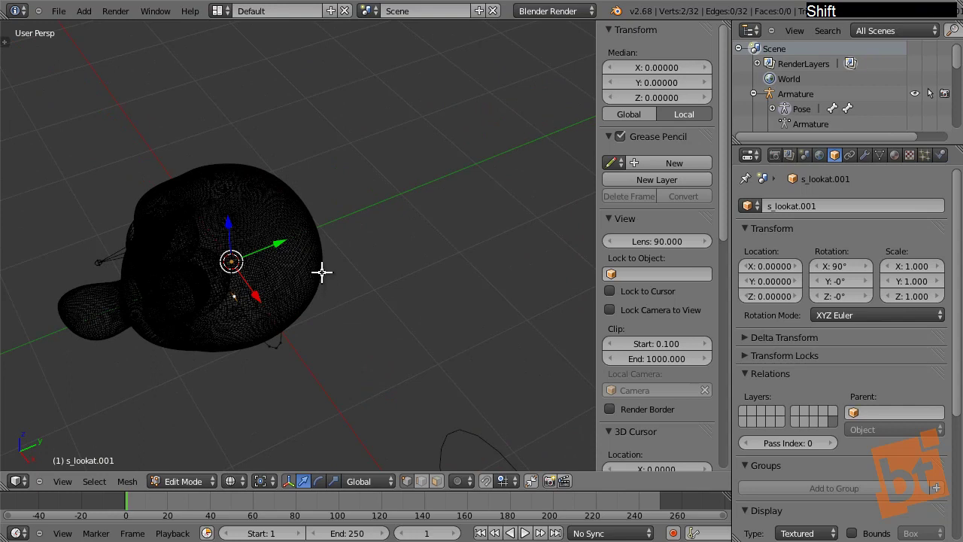
left_click(304, 234)
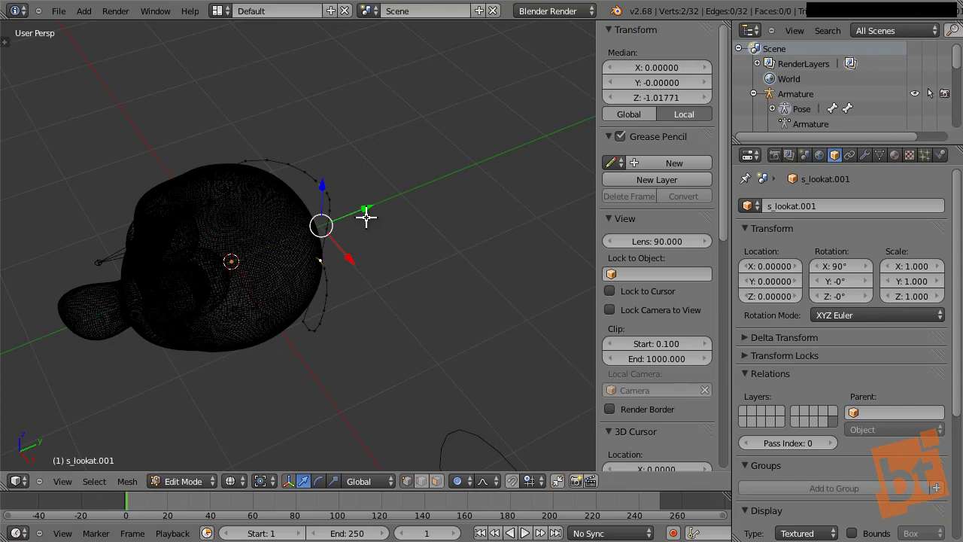
middle_click(377, 234)
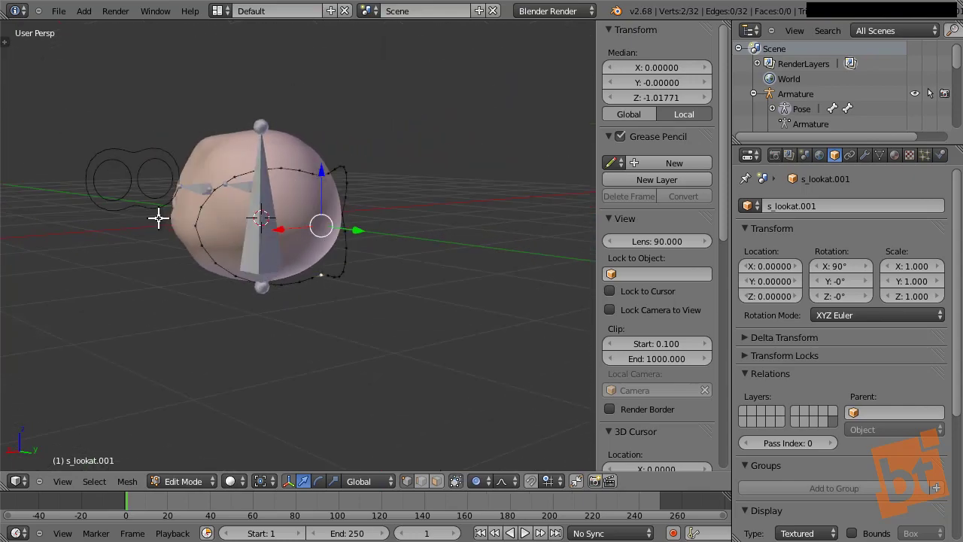
Step: Rotate and reposition all outline points with proportional editing so the curve wraps over the head
key("shift+a")
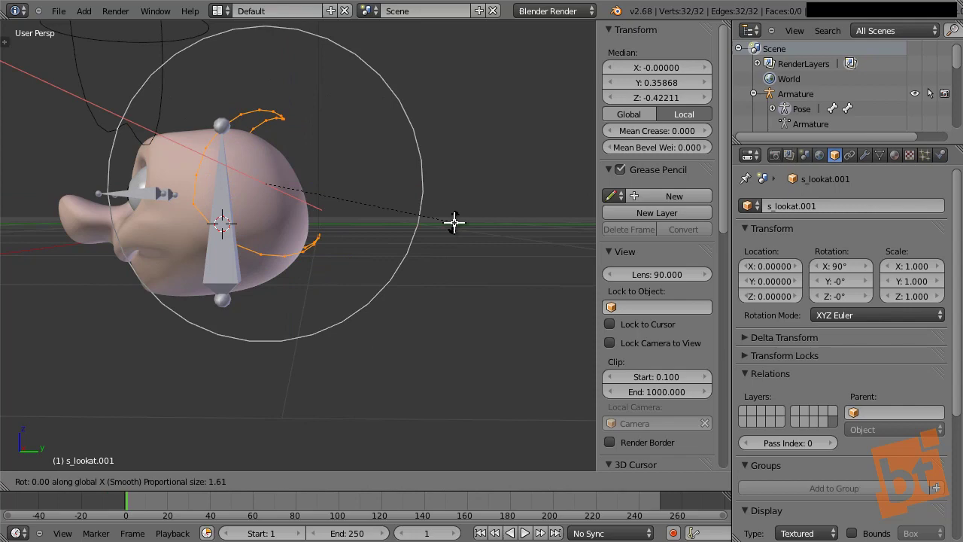
left_click(441, 179)
middle_click(241, 251)
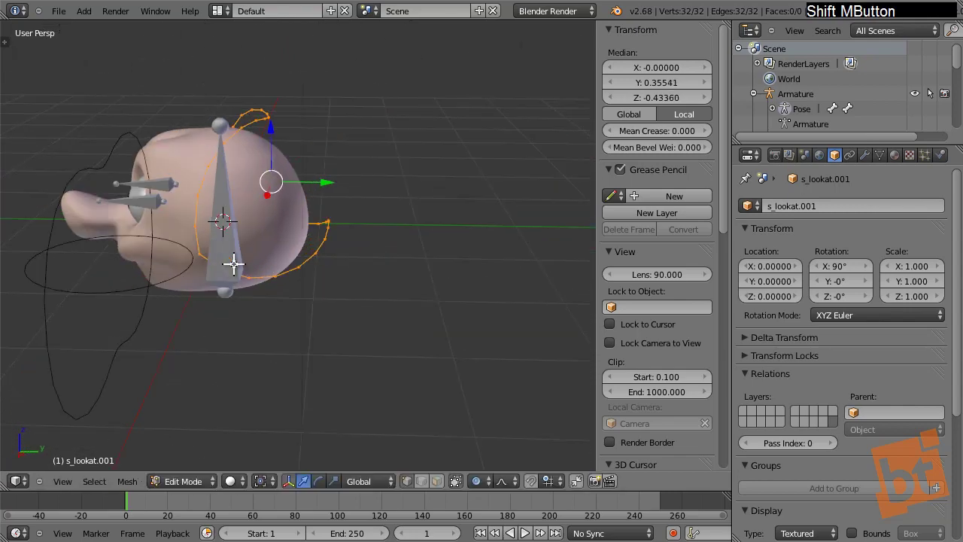
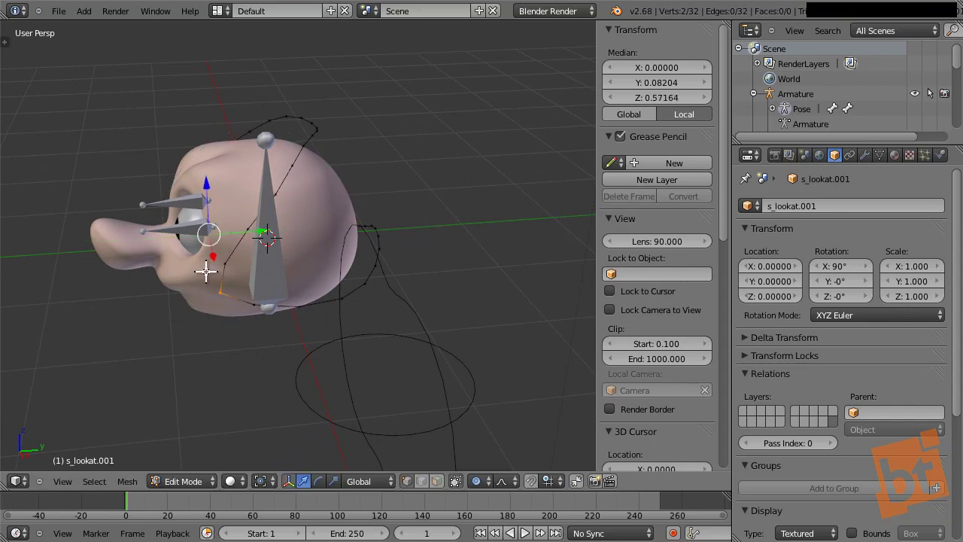
middle_click(316, 269)
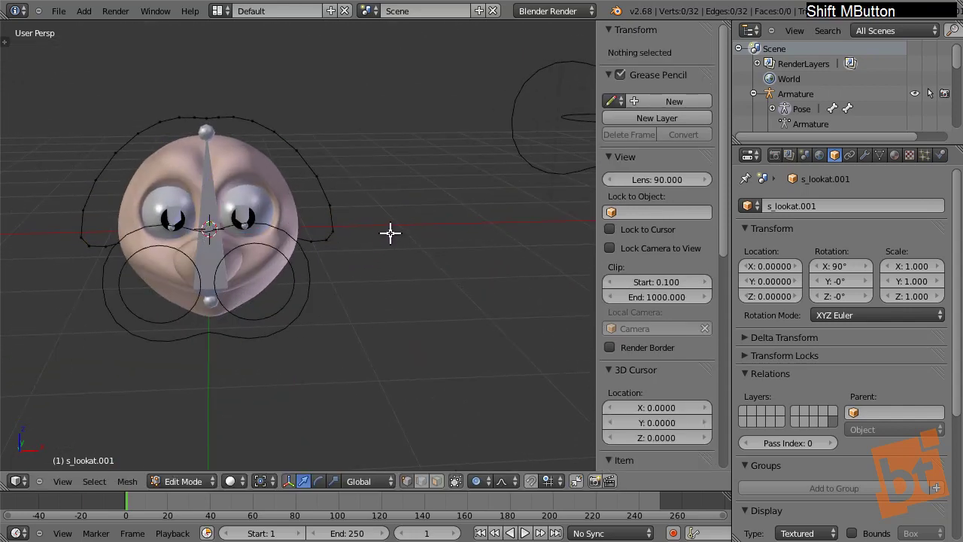
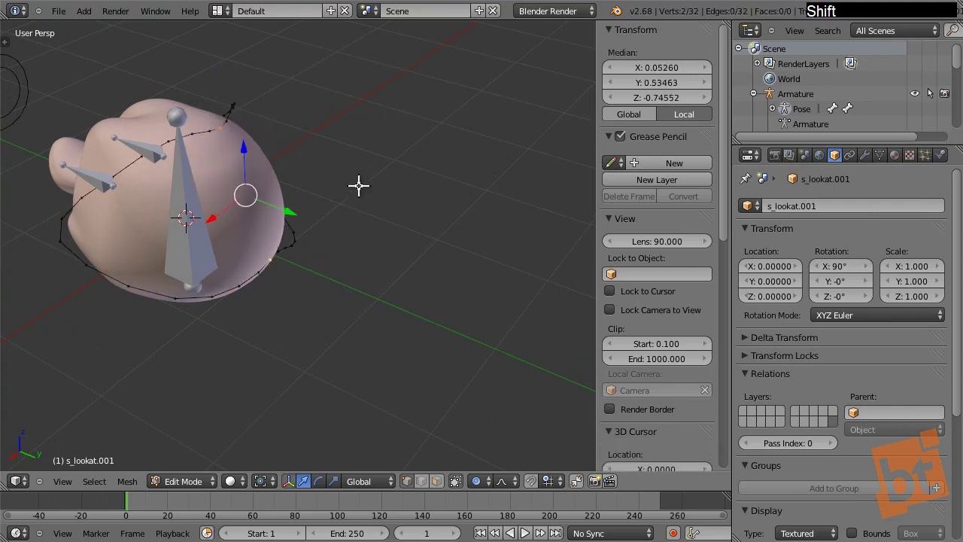
middle_click(342, 189)
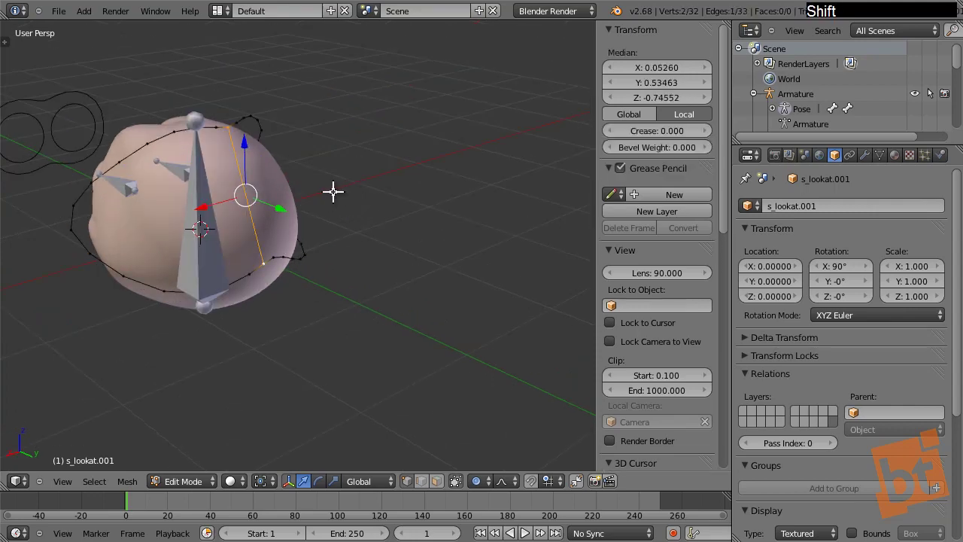
middle_click(326, 206)
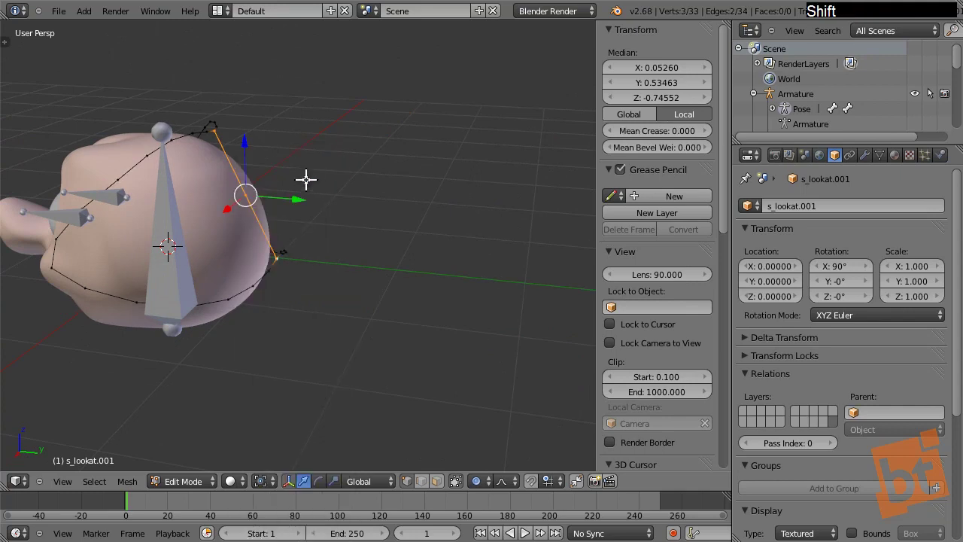
middle_click(310, 223)
left_click(307, 190)
left_click(263, 127)
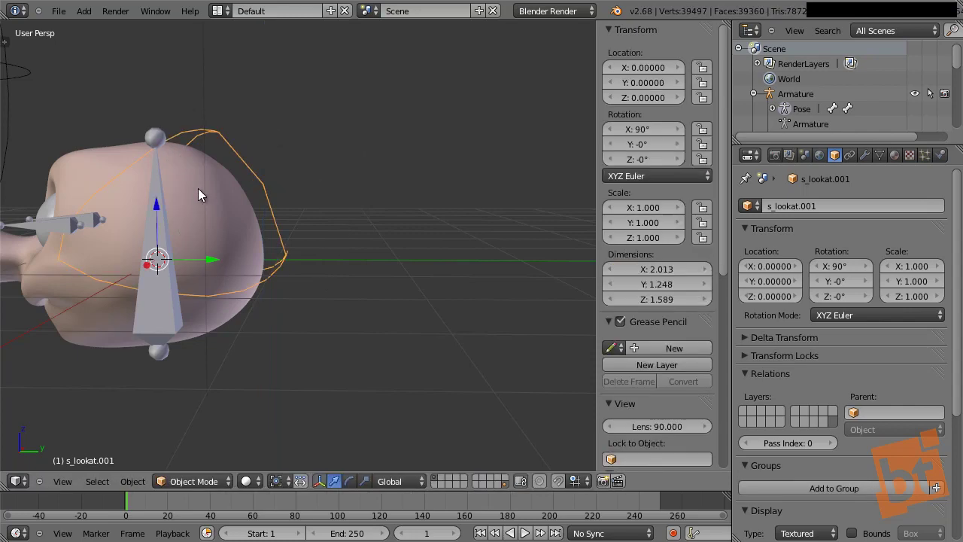
Step: Add a Subdivision Surface modifier to the outline and rename the curve s_head
middle_click(267, 208)
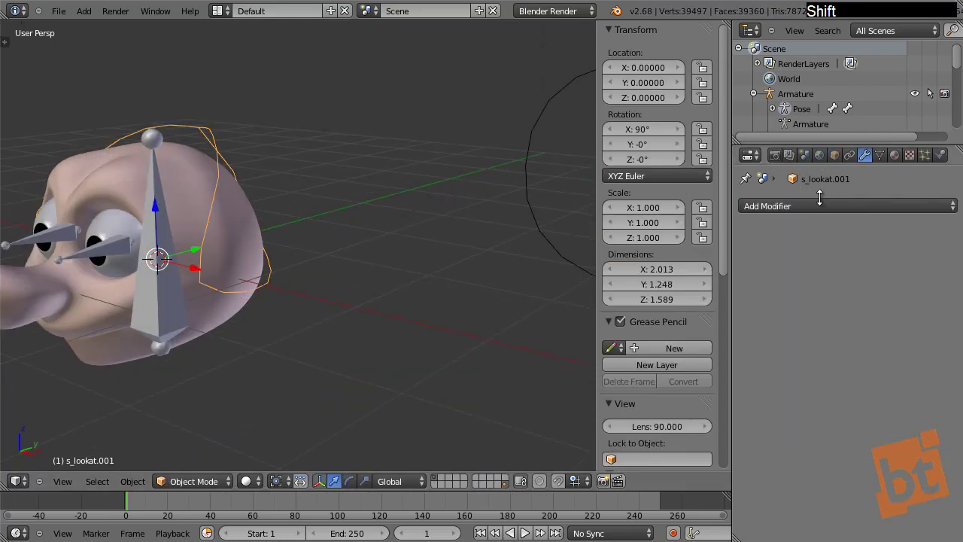
left_click(650, 456)
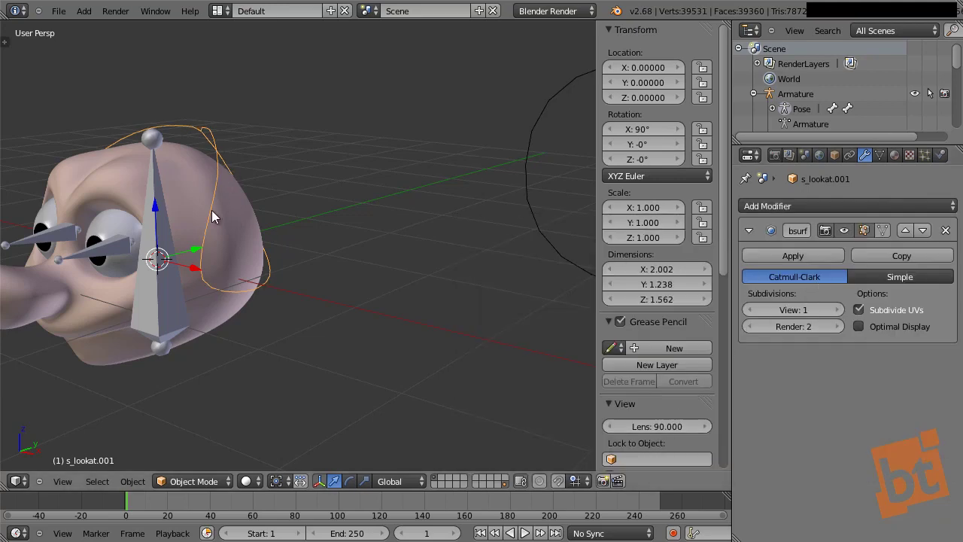
middle_click(157, 254)
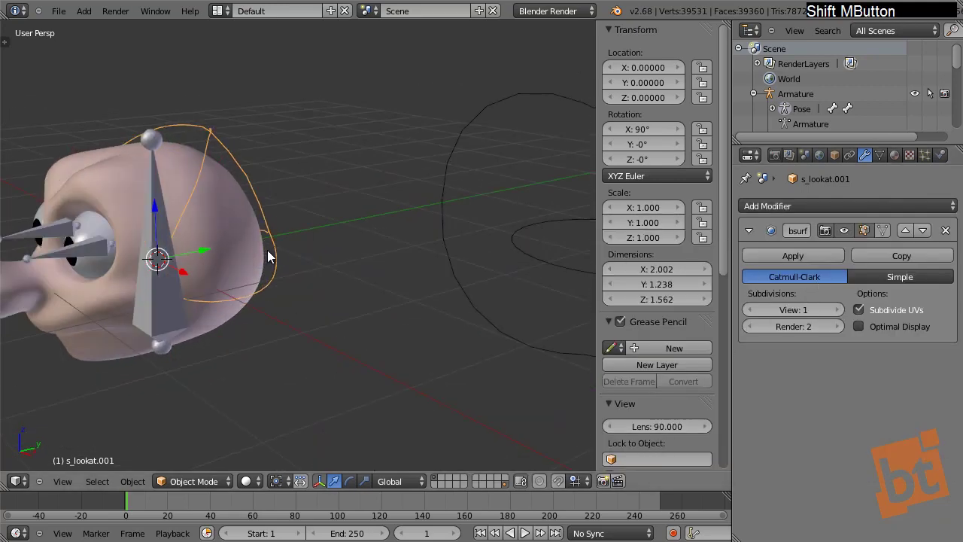
middle_click(305, 248)
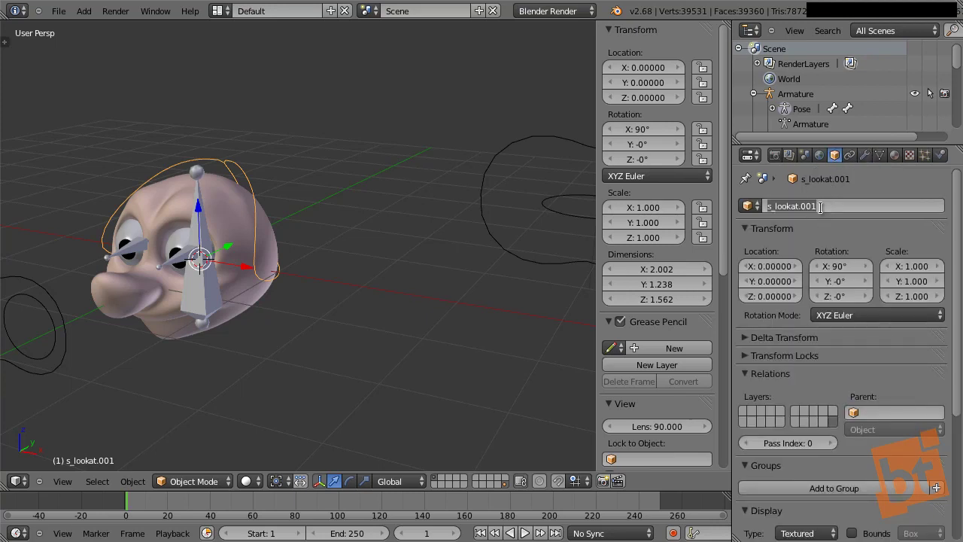
key("shift+e")
Step: Set s_head as the head bone's custom shape, drawn as wireframe
left_click(255, 270)
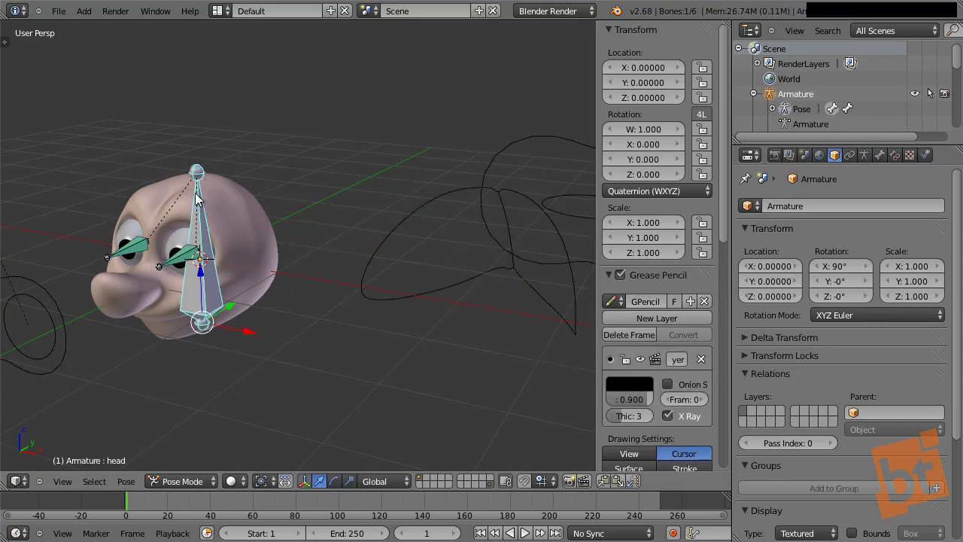
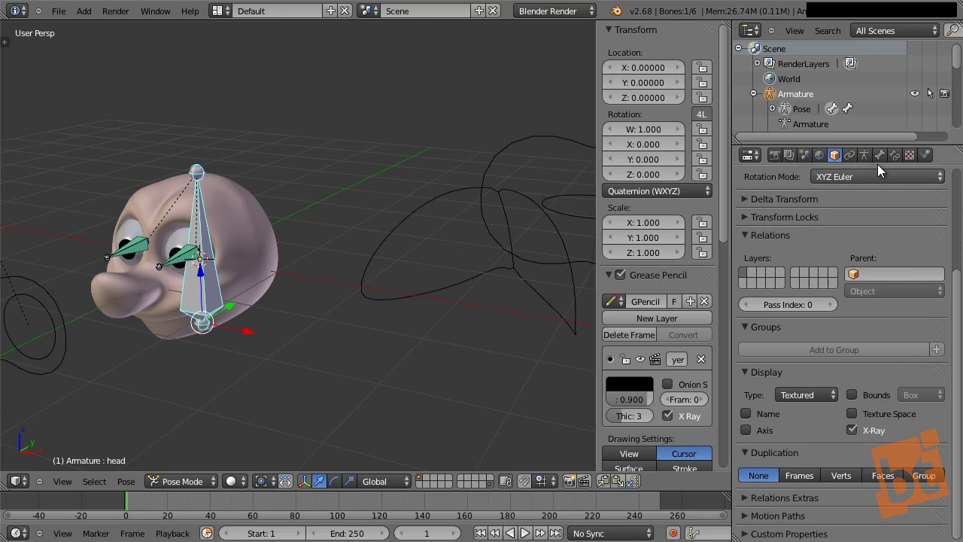
left_click(888, 154)
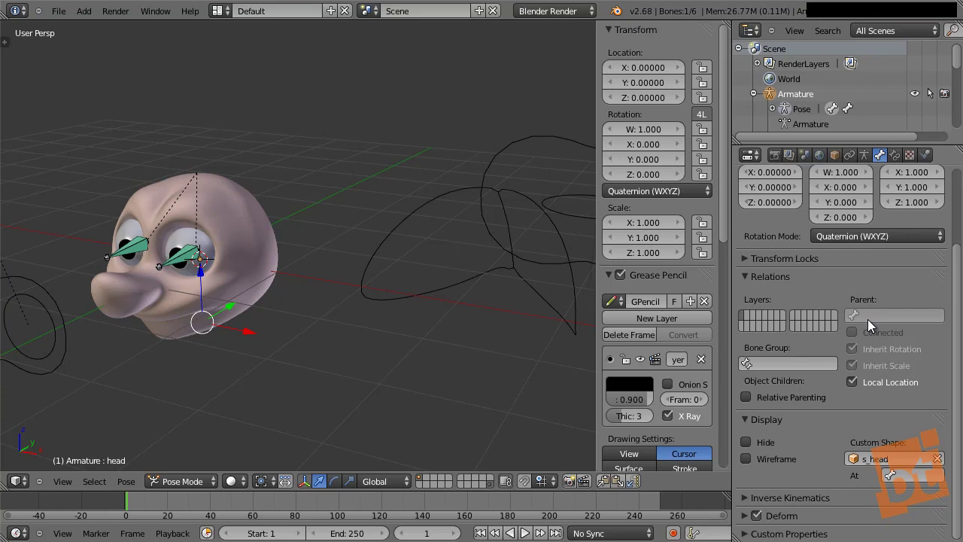
middle_click(463, 314)
Step: Nudge the s_head points so the head bone's outline fits the face, then return to posing the armature
key("shift+Tab")
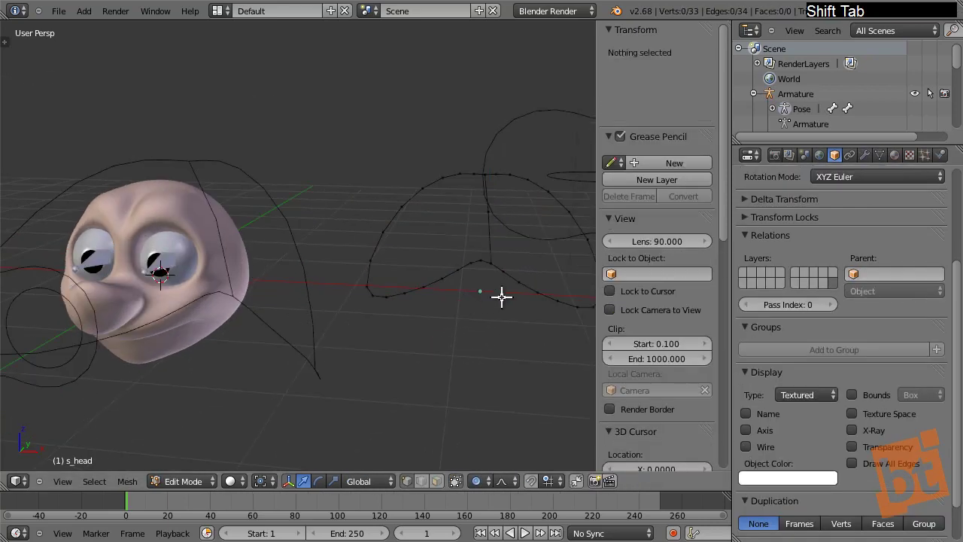
middle_click(471, 281)
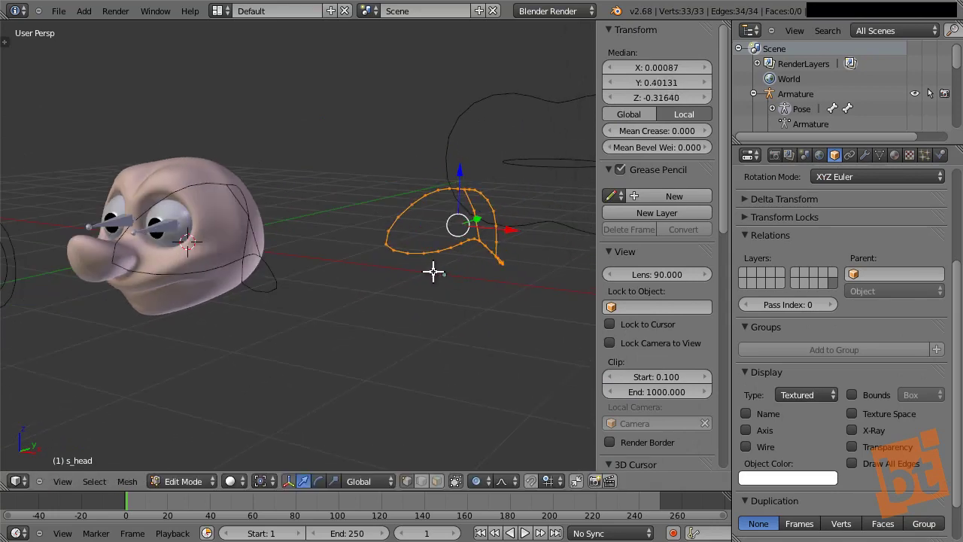
middle_click(397, 263)
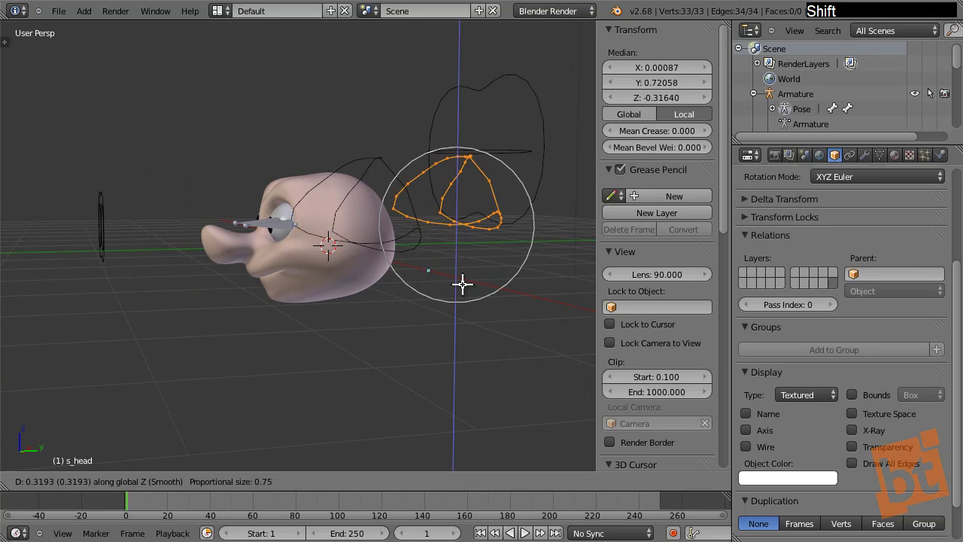
middle_click(500, 203)
left_click(489, 188)
left_click(446, 146)
middle_click(517, 238)
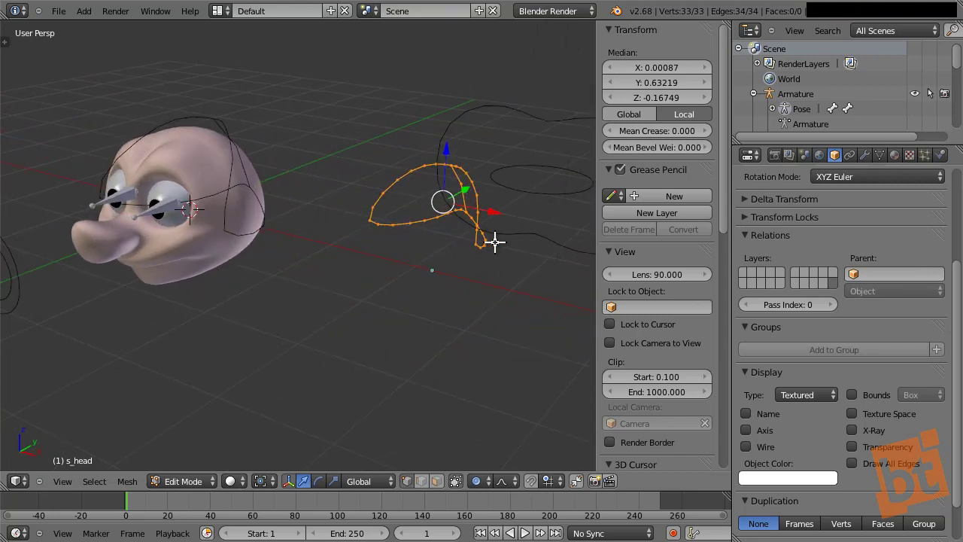
middle_click(413, 279)
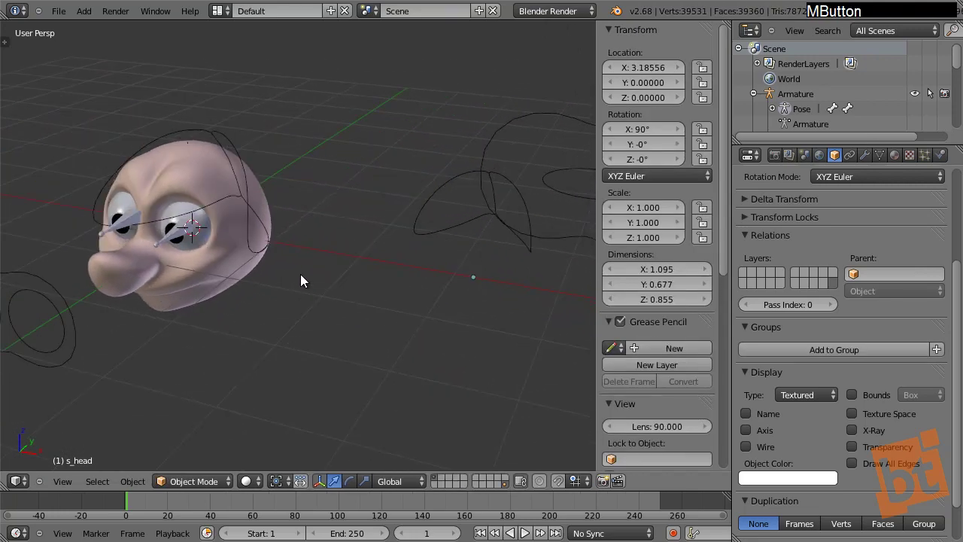
middle_click(259, 298)
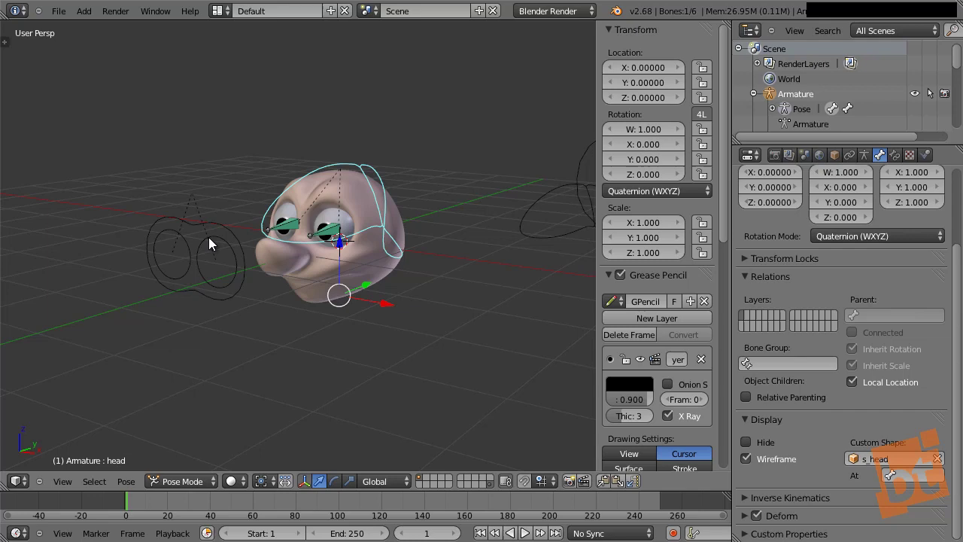
Step: Select the eyes_lookat bone and switch the armature into Edit Mode from a top view
right_click(196, 287)
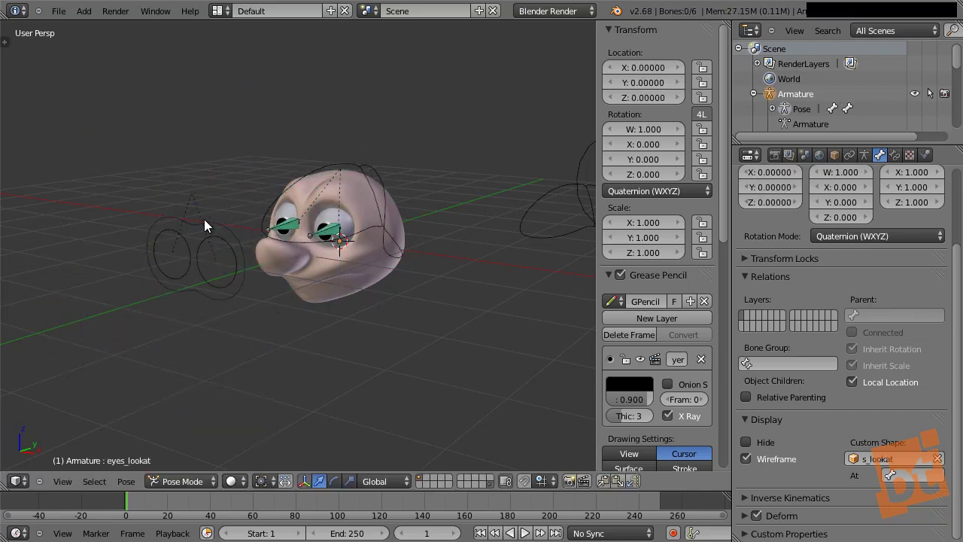
middle_click(398, 244)
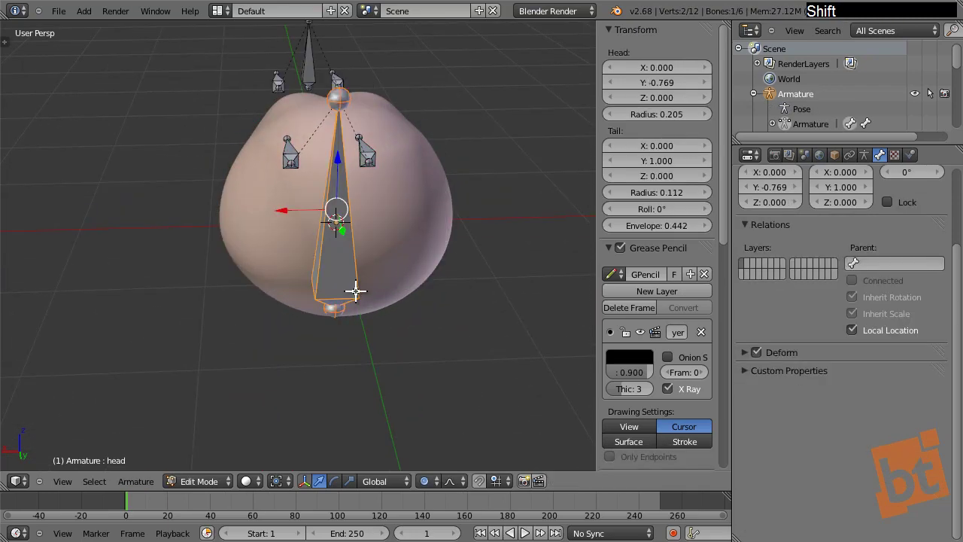
Step: Subdivide the s_head outline with extra points and reselect the head bone in Pose Mode
middle_click(195, 291)
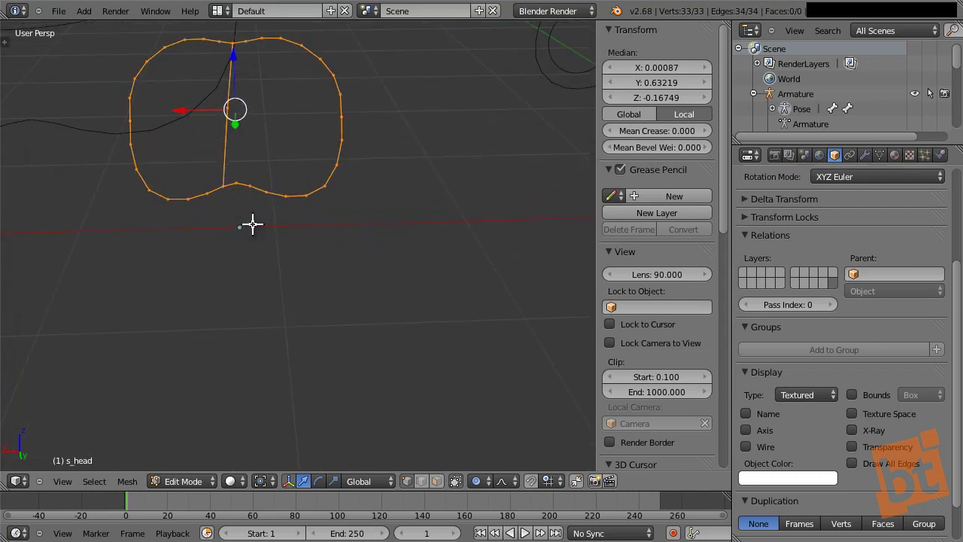
middle_click(261, 237)
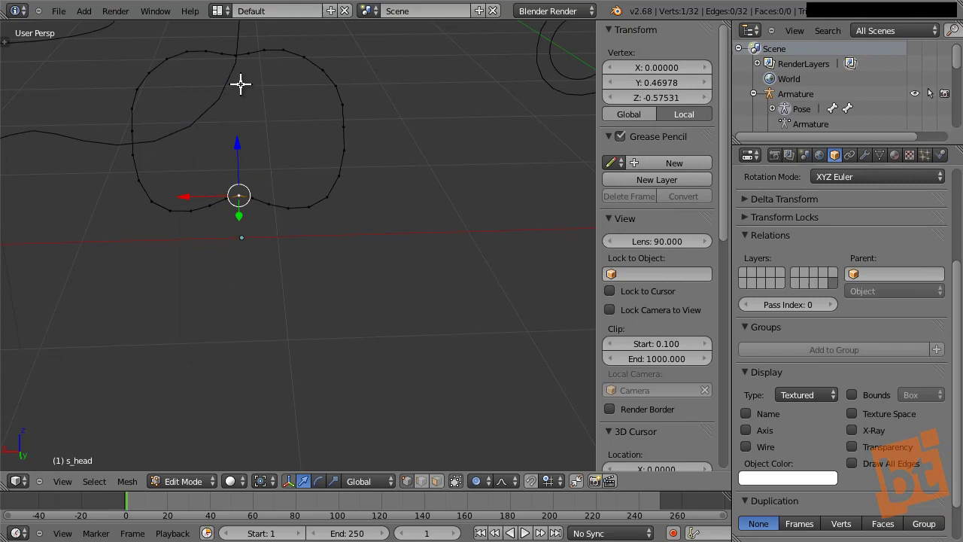
middle_click(340, 194)
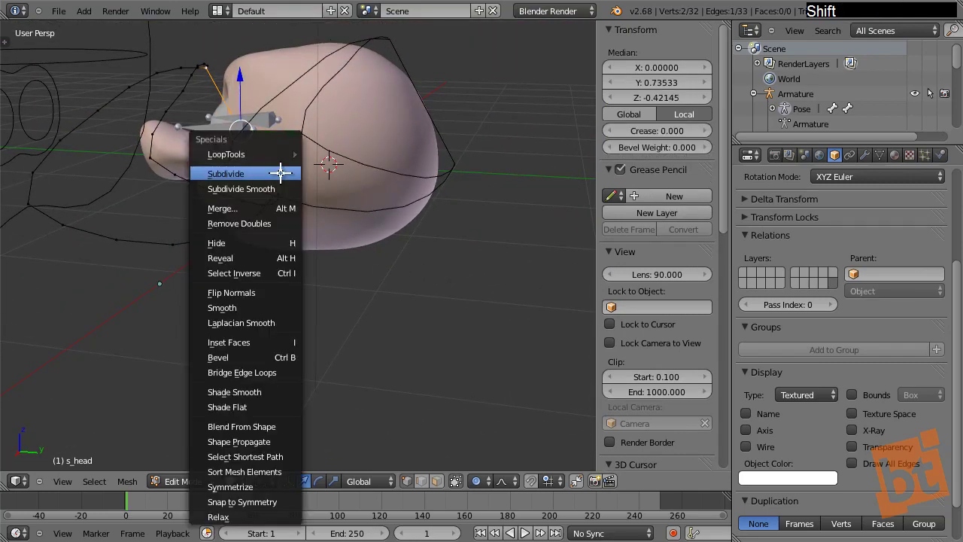
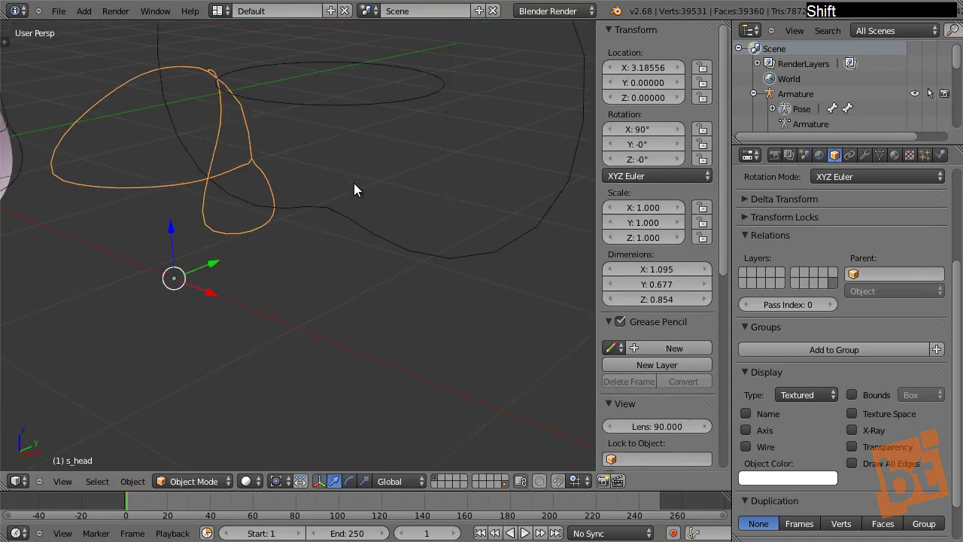
middle_click(191, 207)
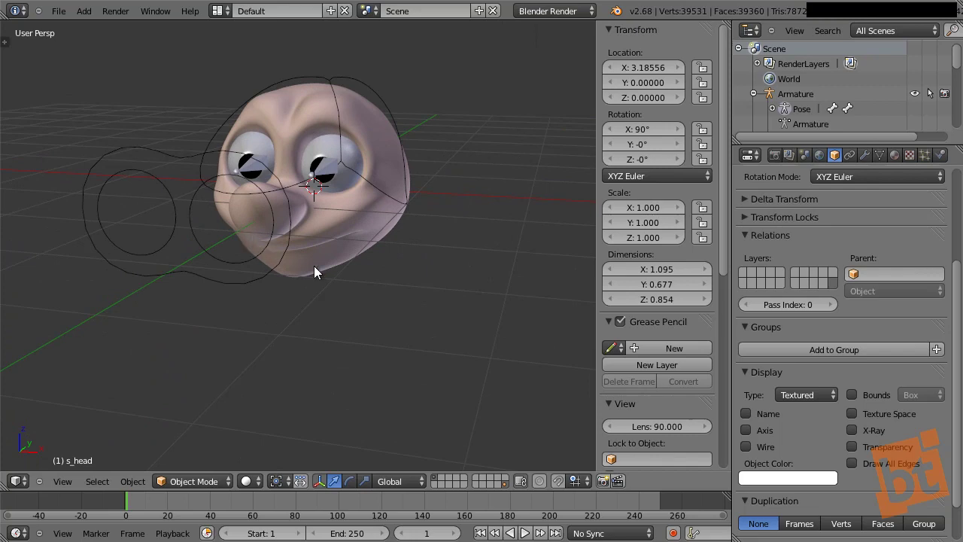
middle_click(287, 342)
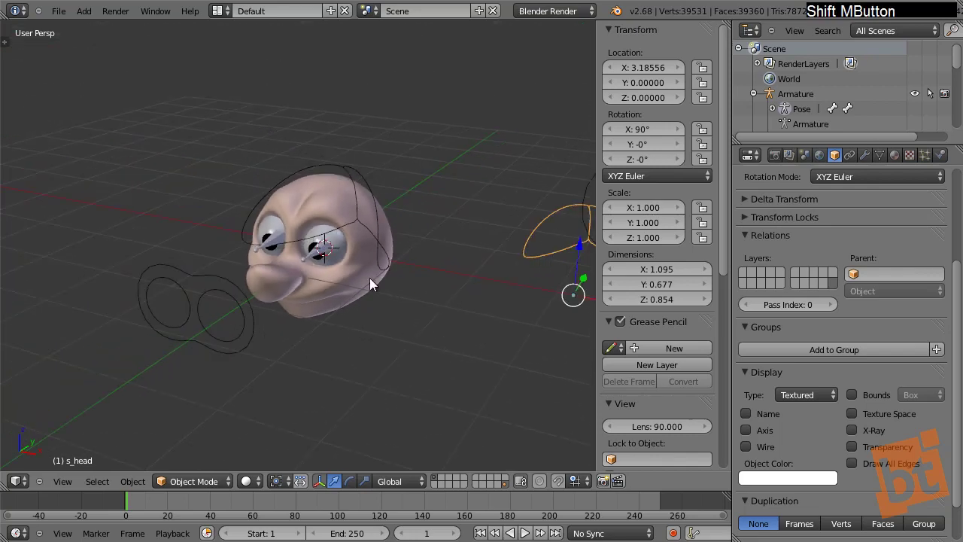
right_click(347, 176)
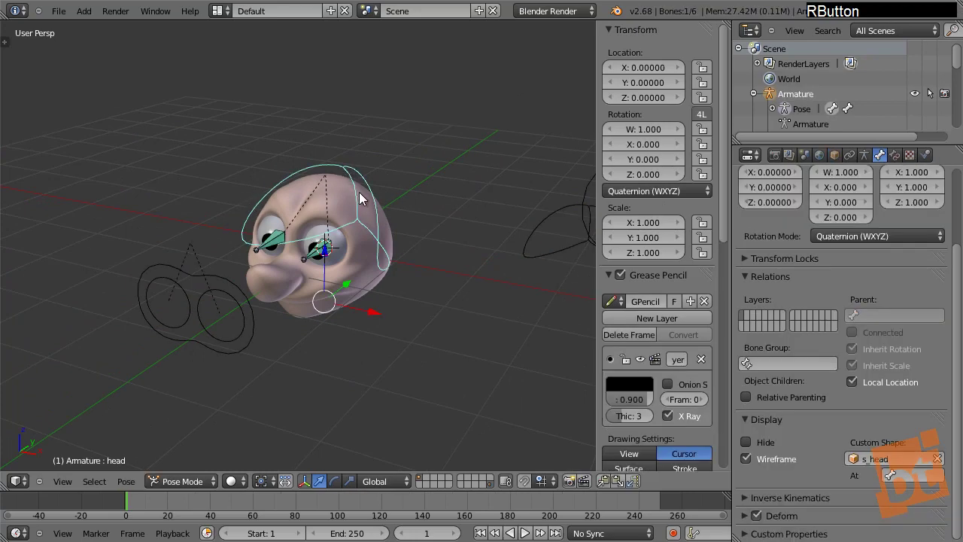
Step: Turn off armature X-Ray display and begin scaling the s_head outline wider along X
left_click(866, 165)
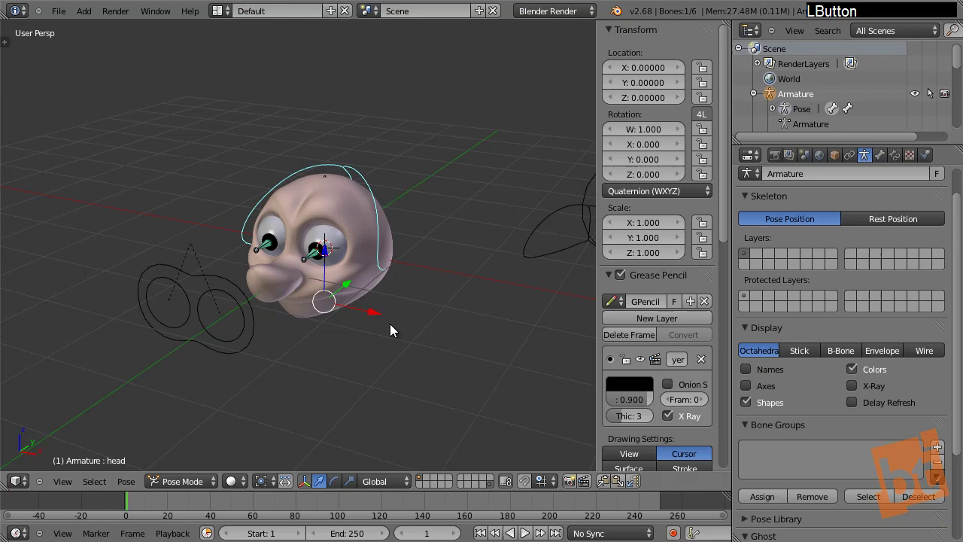
middle_click(390, 304)
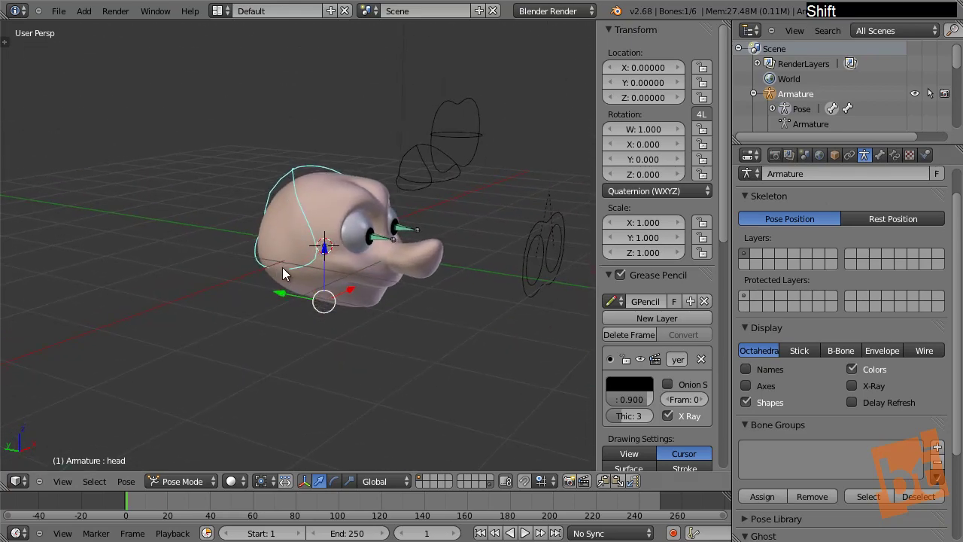
middle_click(337, 301)
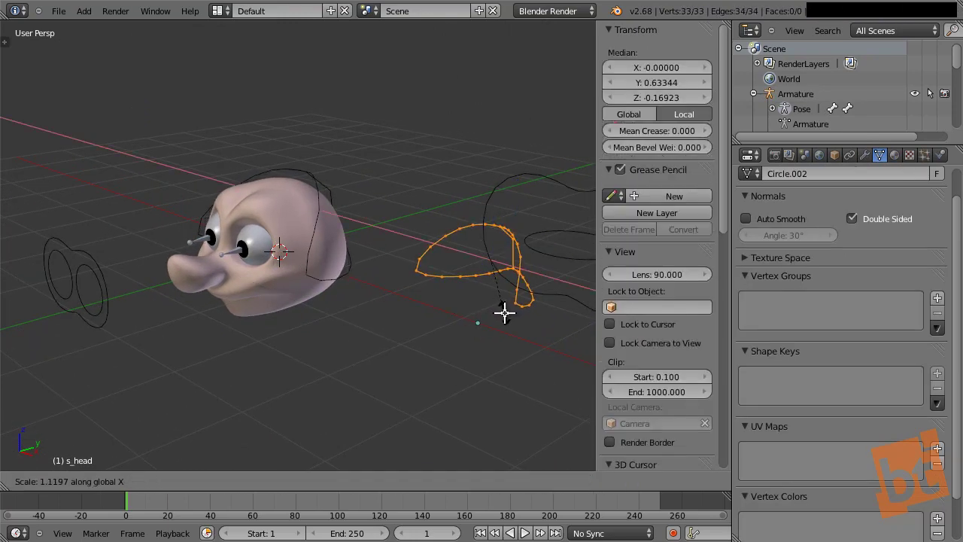
Step: Confirm the wider X scale of s_head and return to Pose Mode on the head bone
middle_click(401, 315)
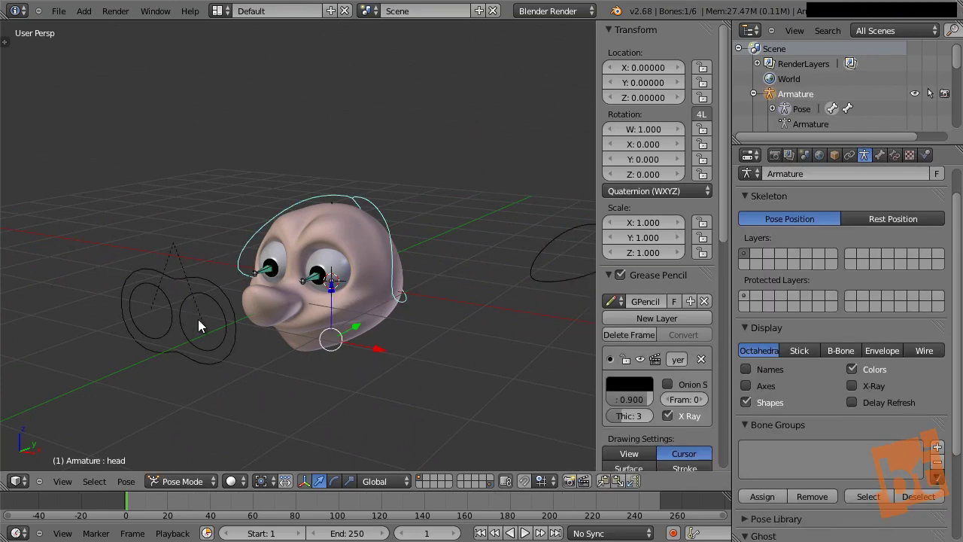
Step: Select eye_lookat.R and head bones, then grab eyes_lookat to test the look-at controls
right_click(209, 282)
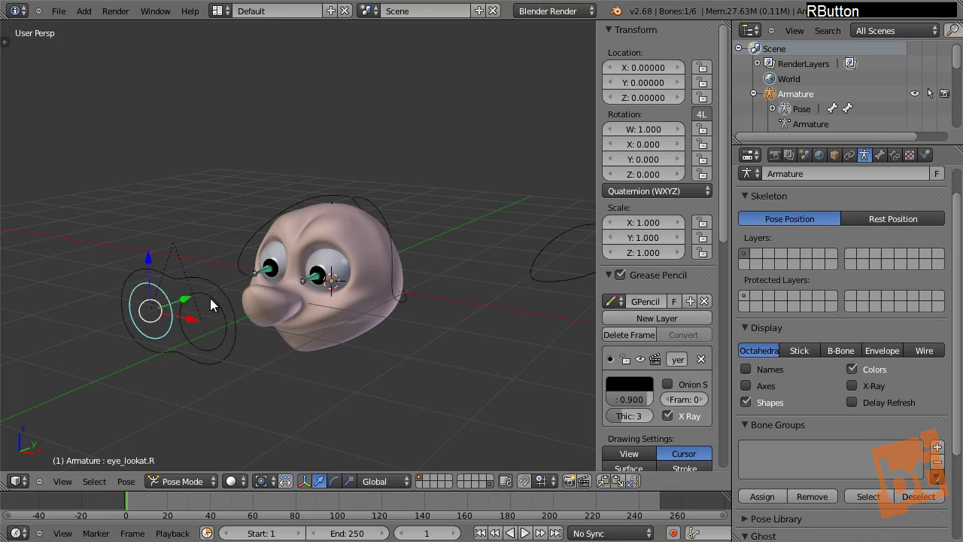
right_click(208, 283)
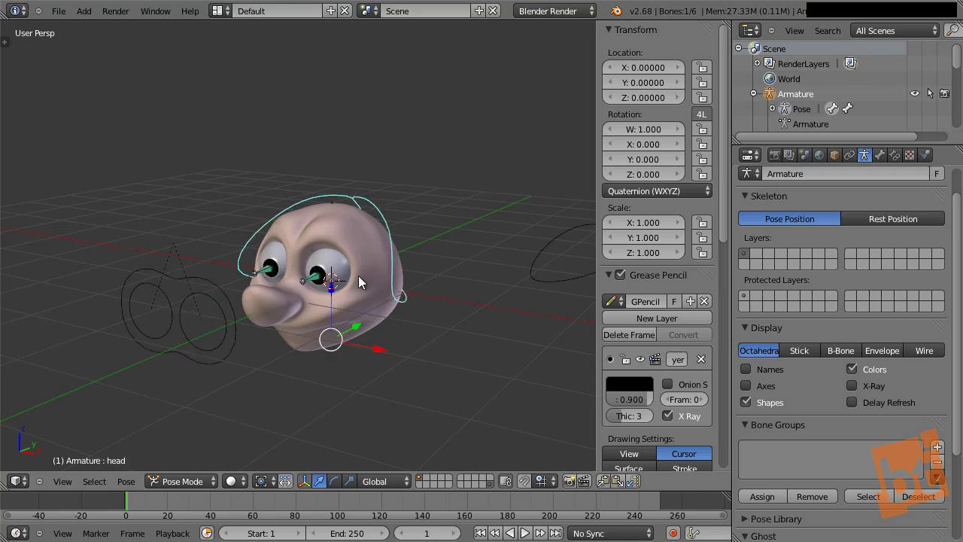
middle_click(339, 272)
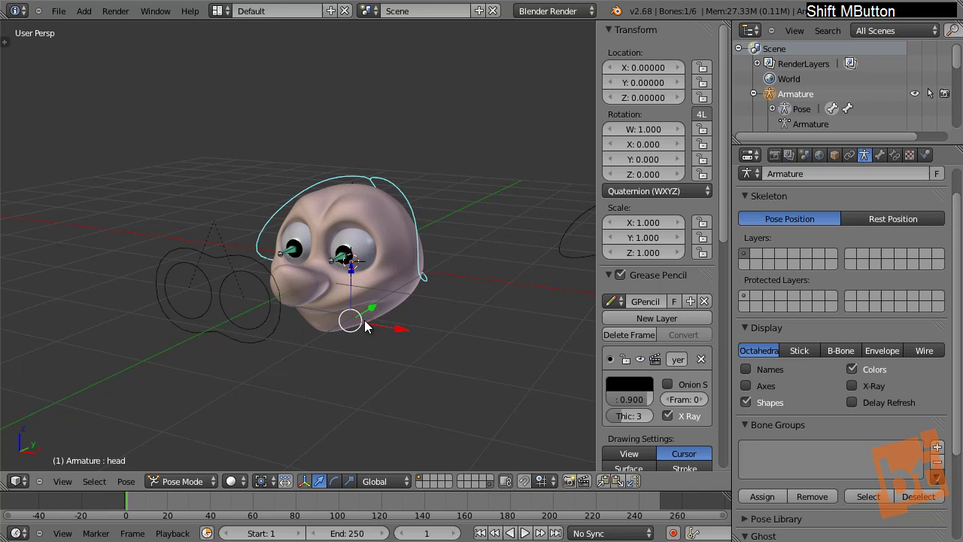
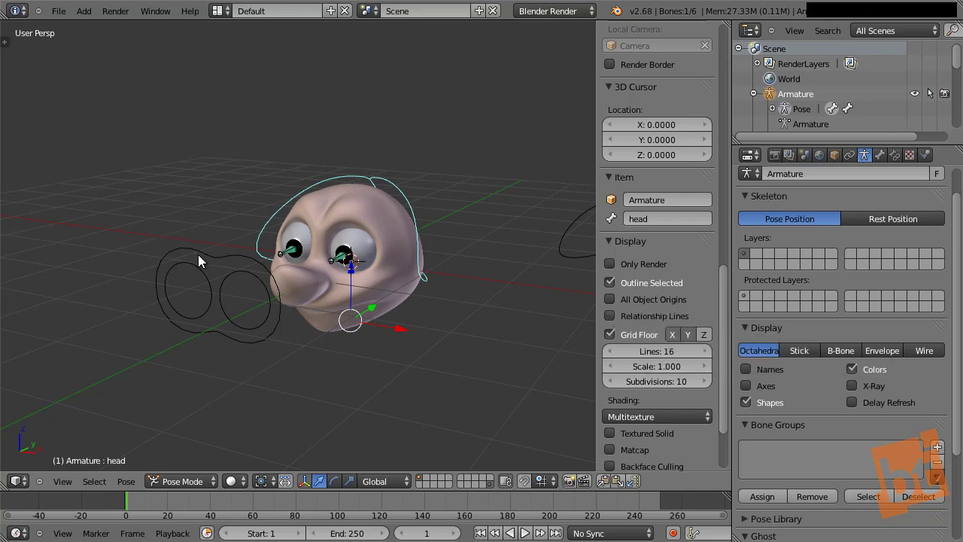
right_click(170, 225)
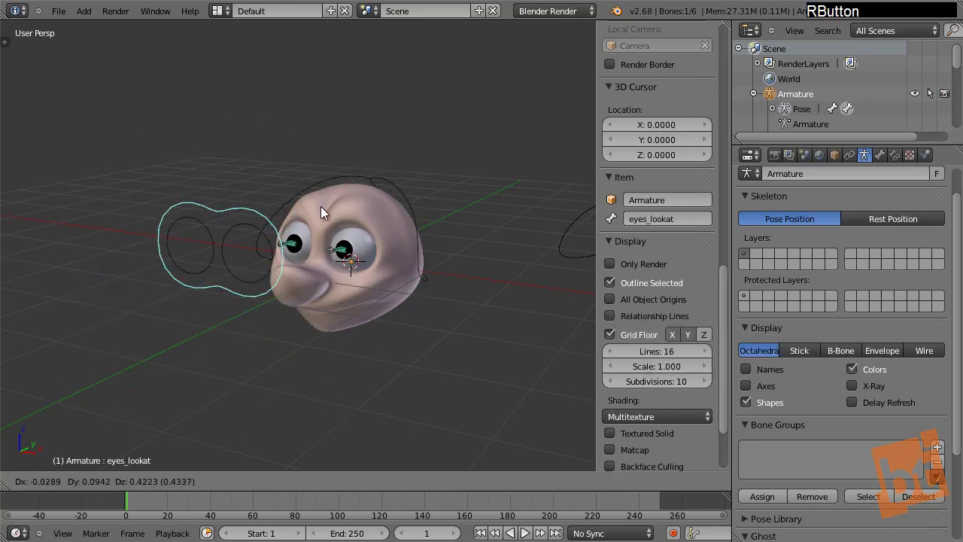